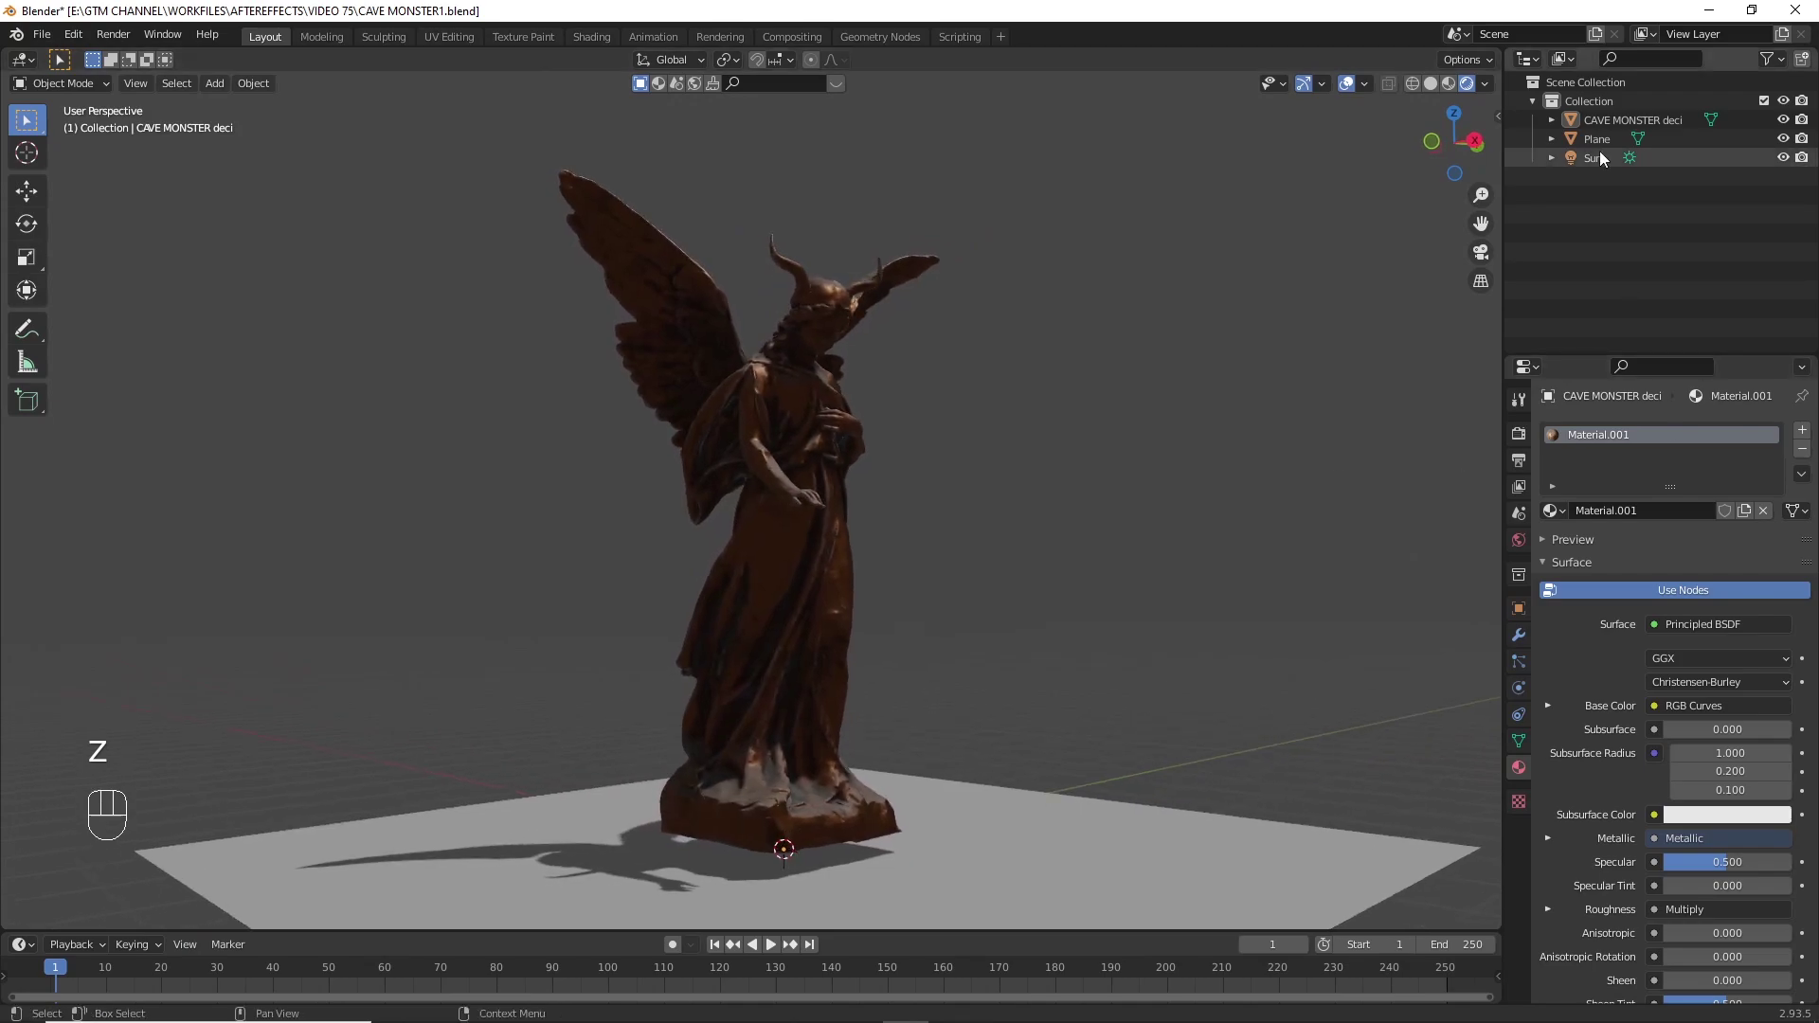
- Rotate the Sun to a new angle, rename the statue mesh ANGEL, and duplicate the sun as Sun.001 angled from another side
key(r)
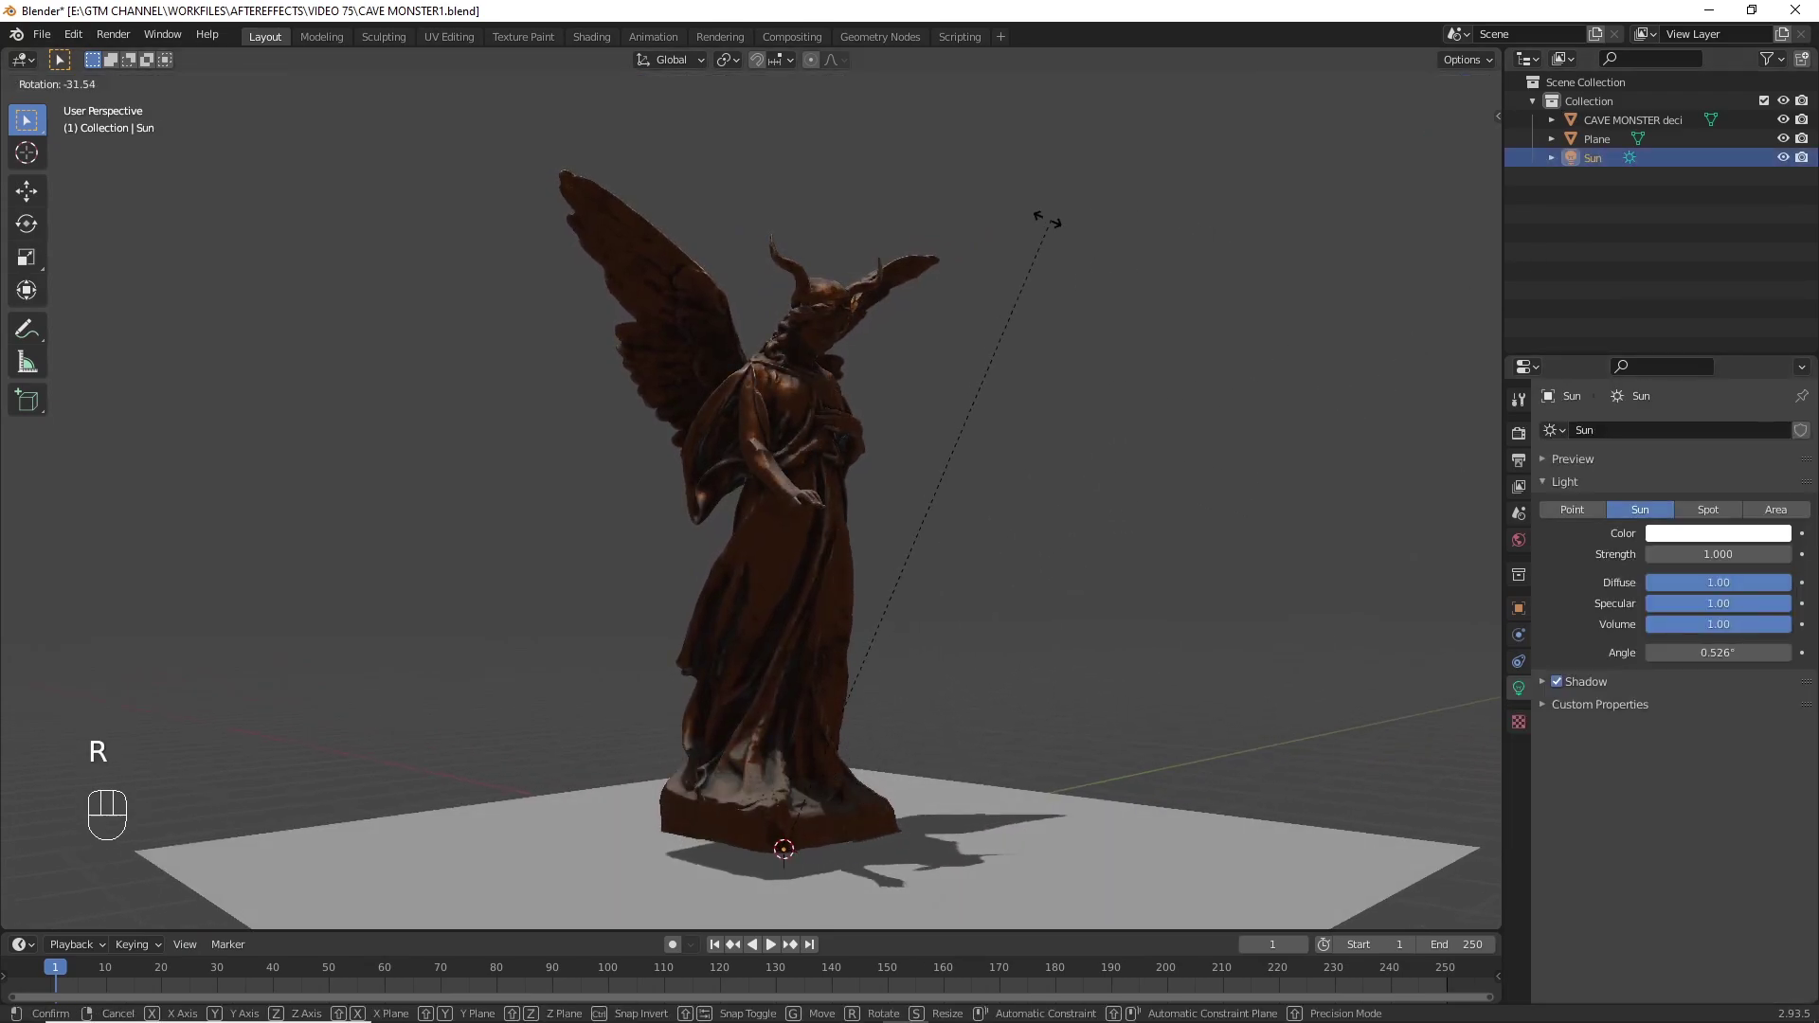
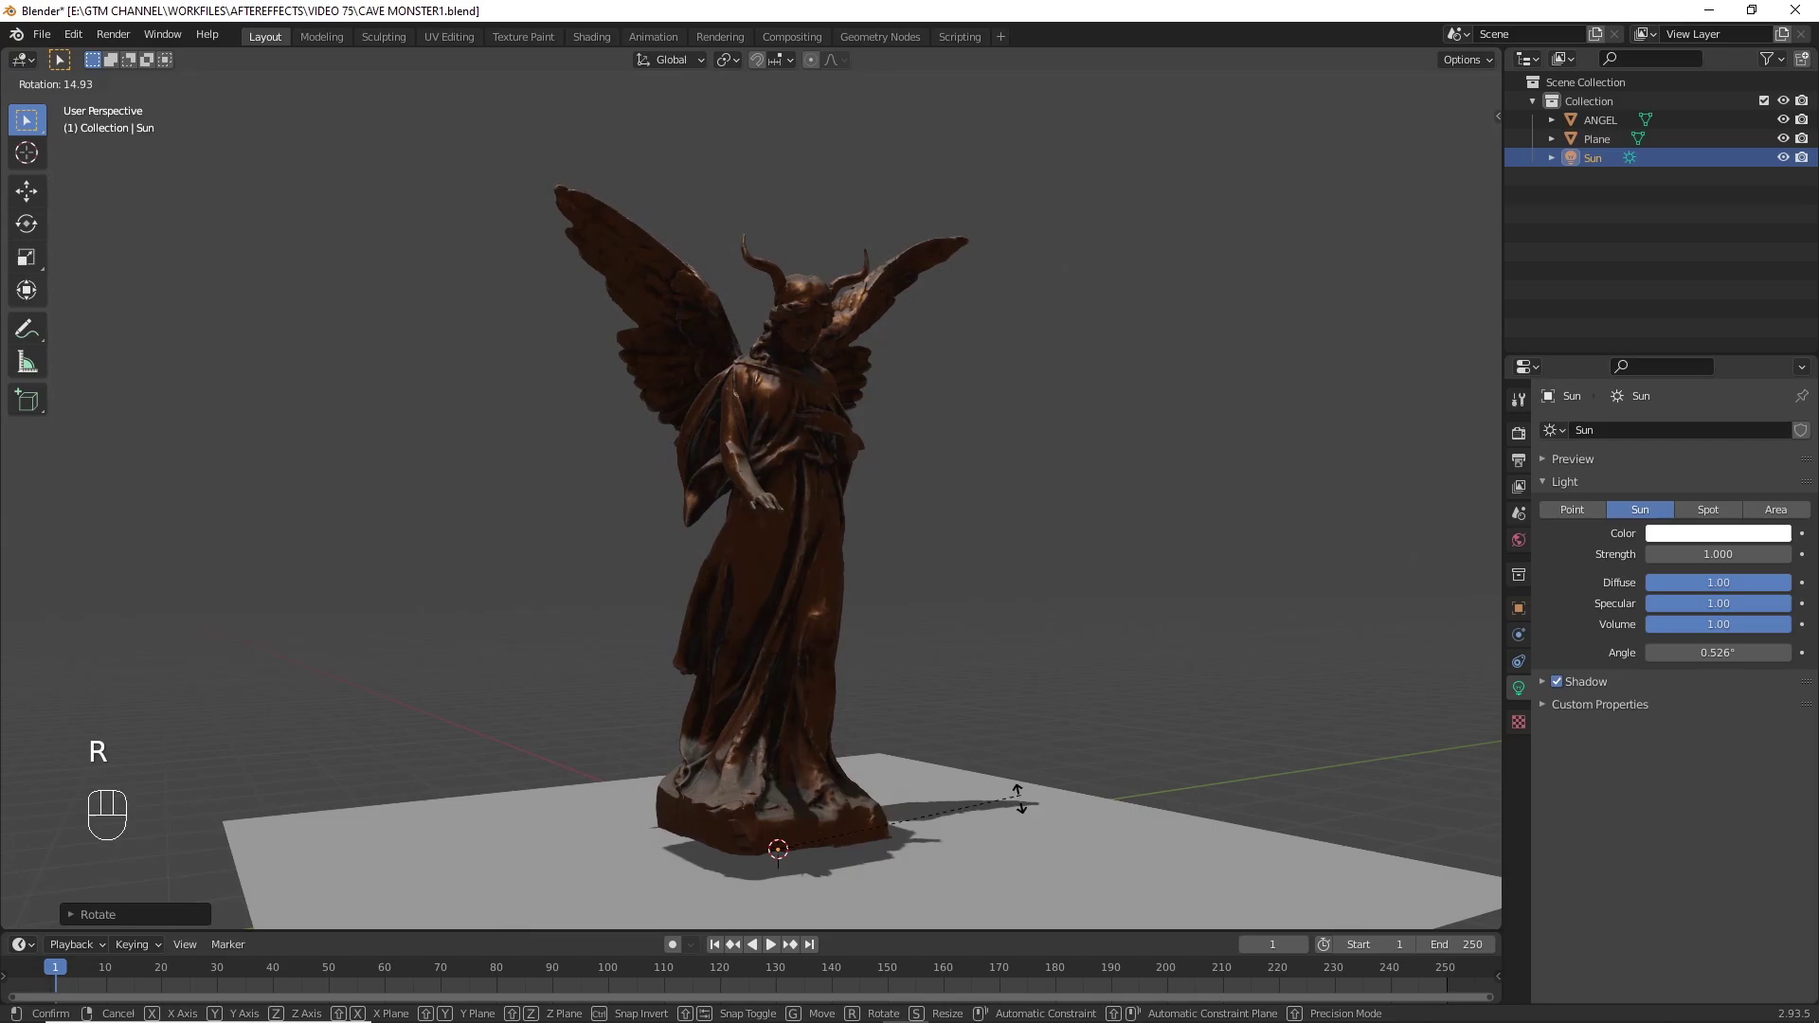
click(1598, 168)
key(g)
key(shift+d)
key(r)
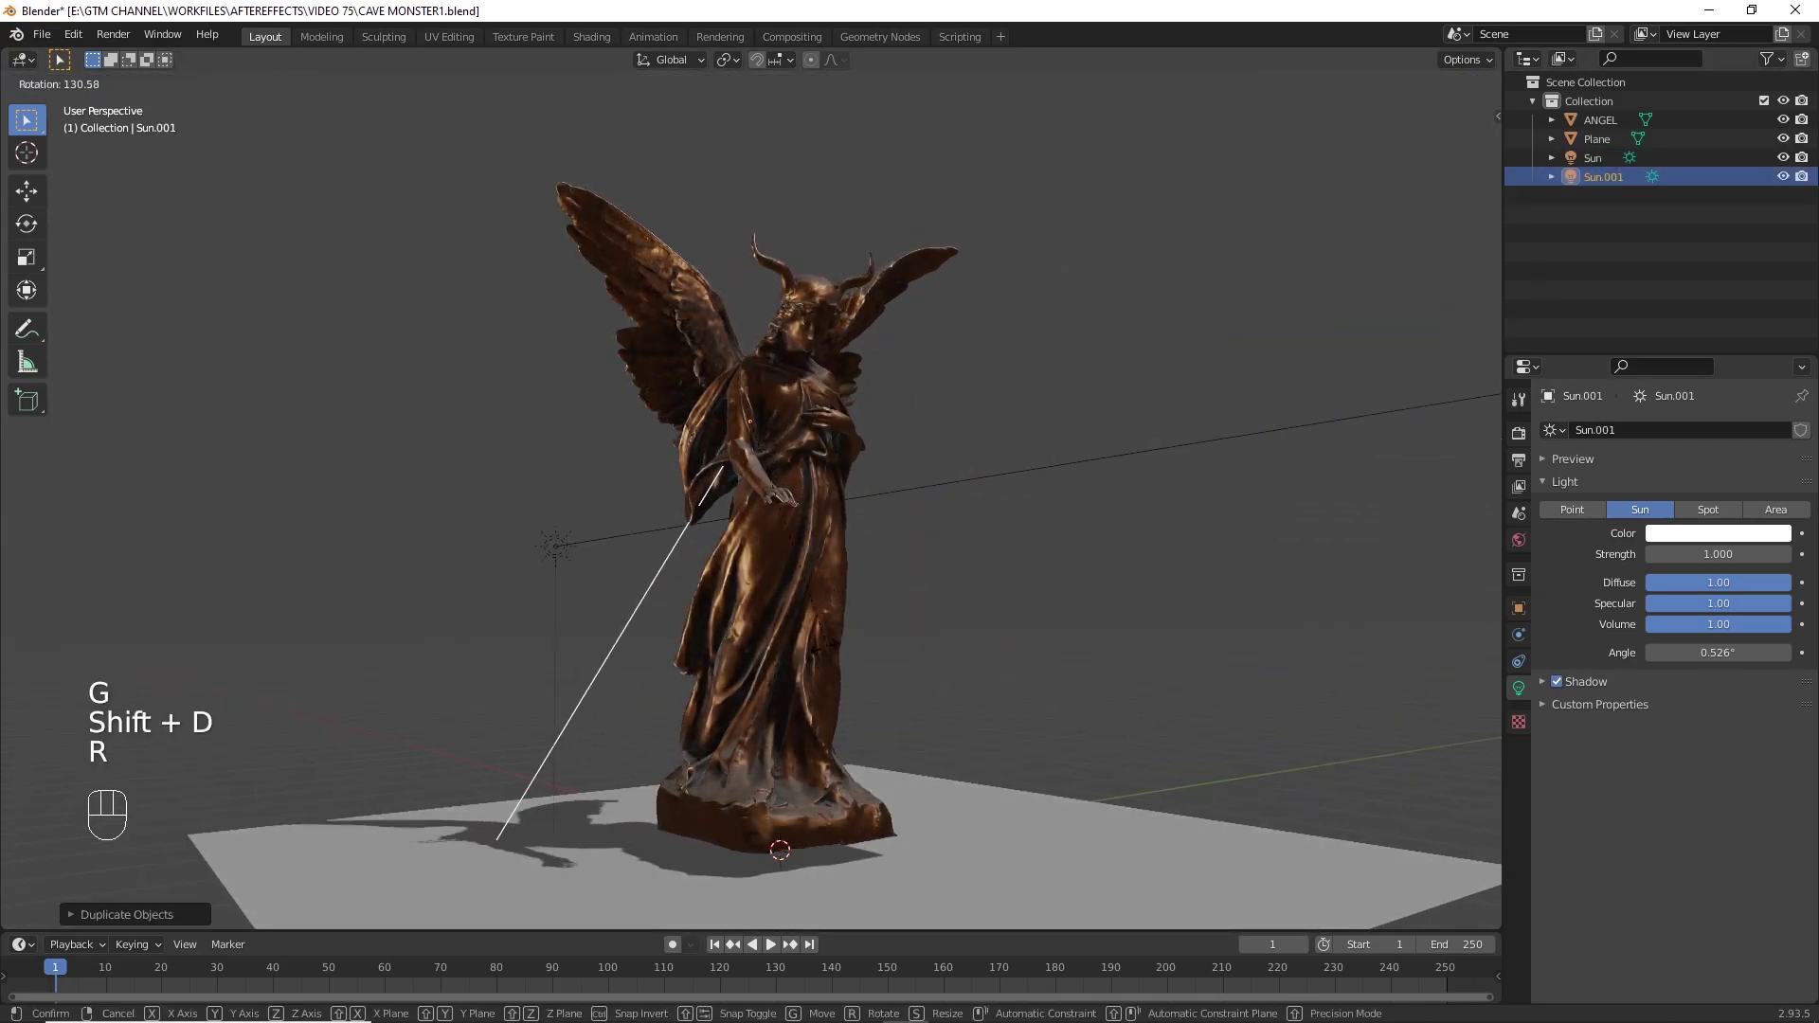
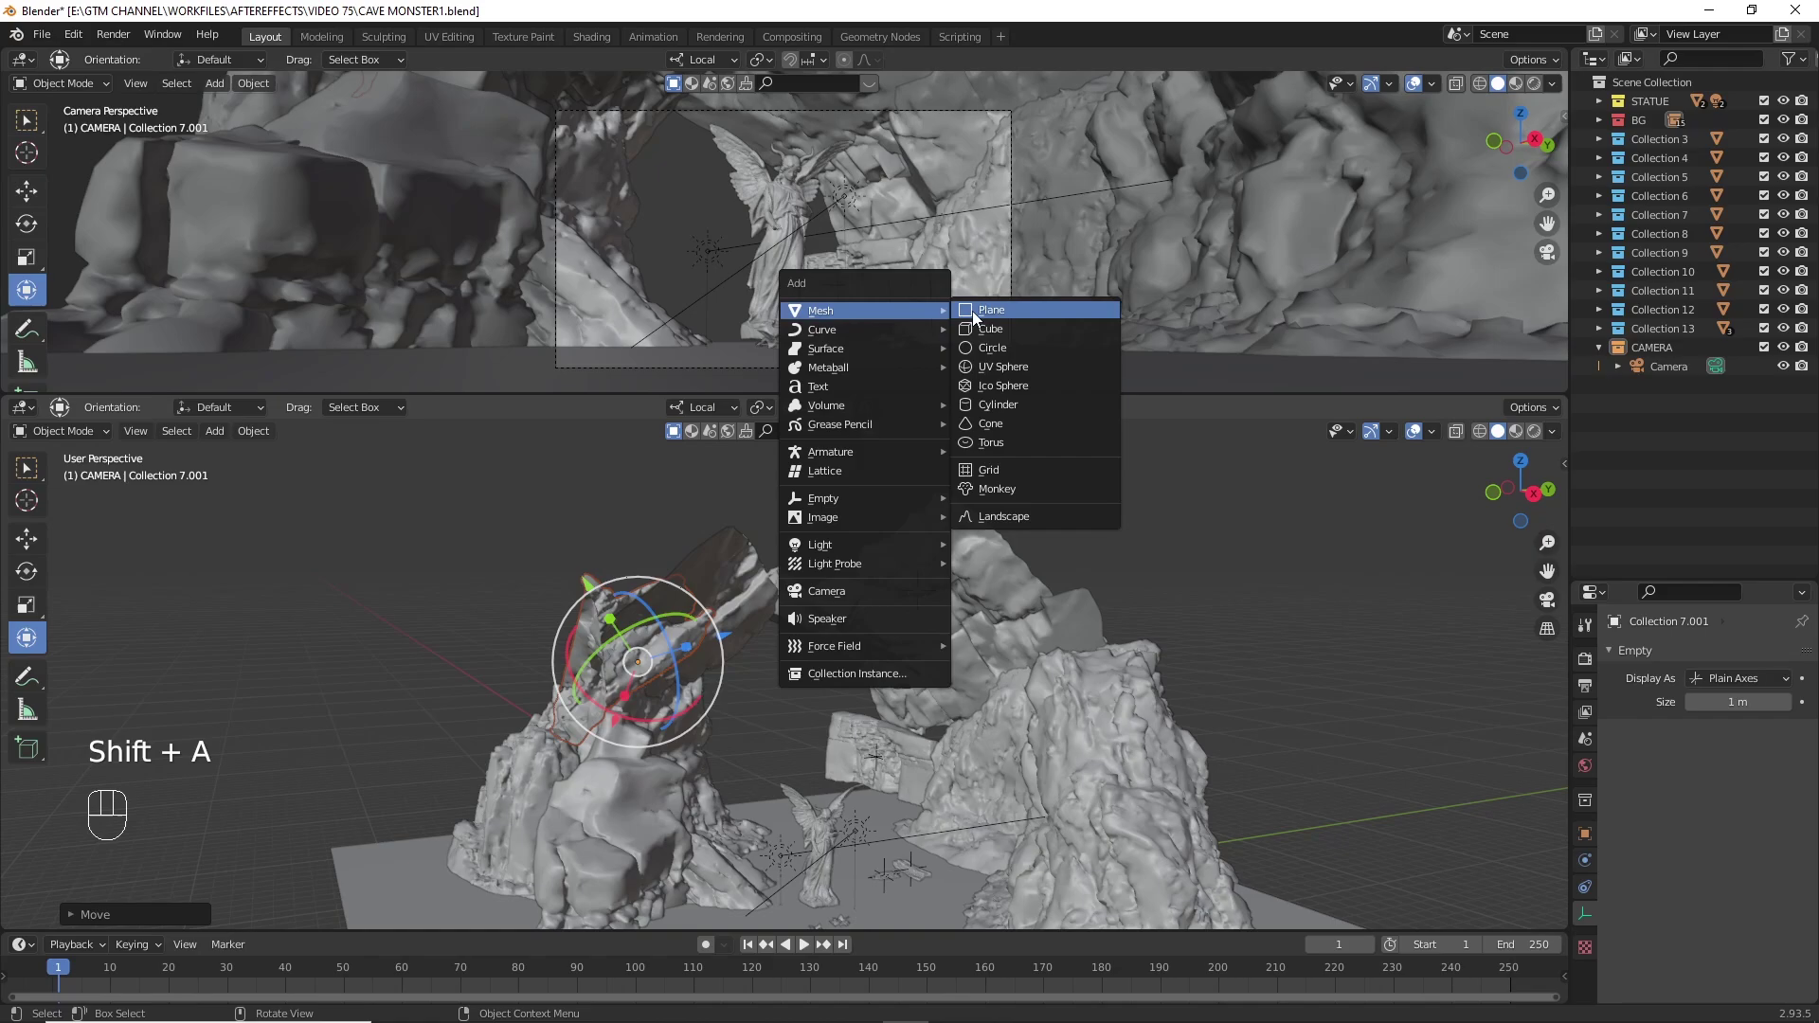
- Add a circle in the CAMERA collection, tint the Sun pale blue, and preview the lit cave in Rendered shading
key(s)
key(KP_7)
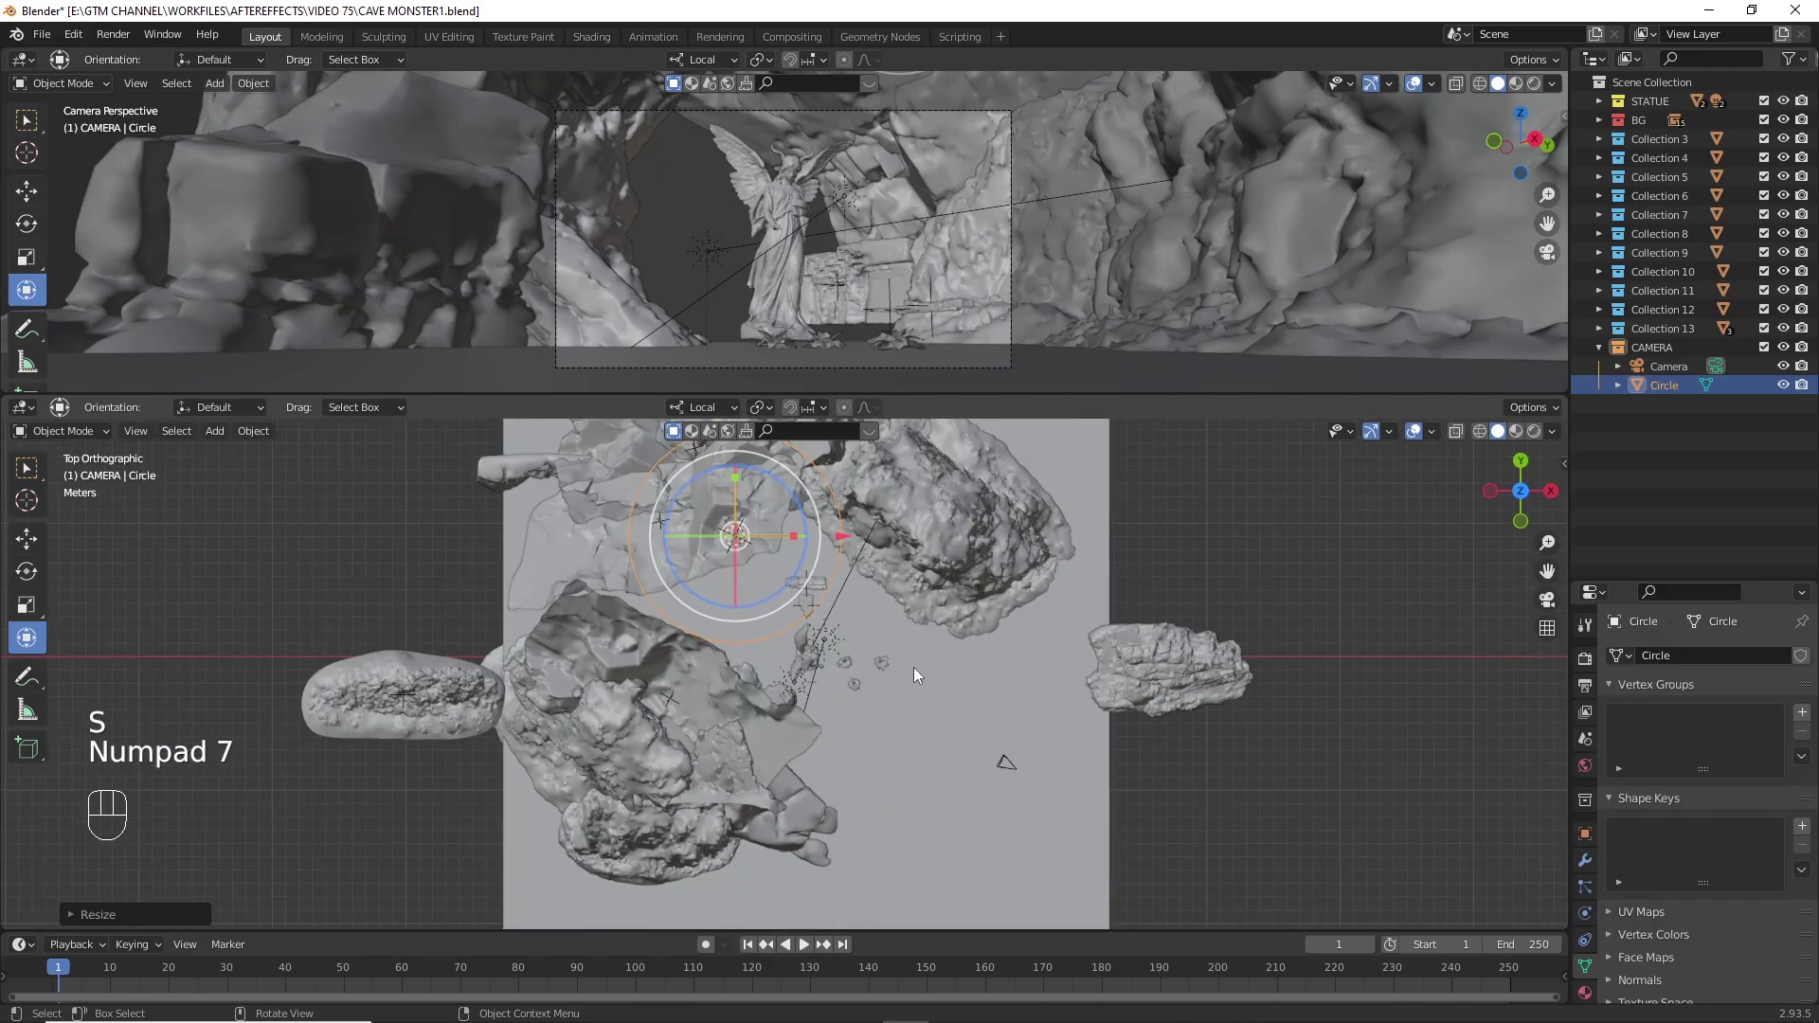
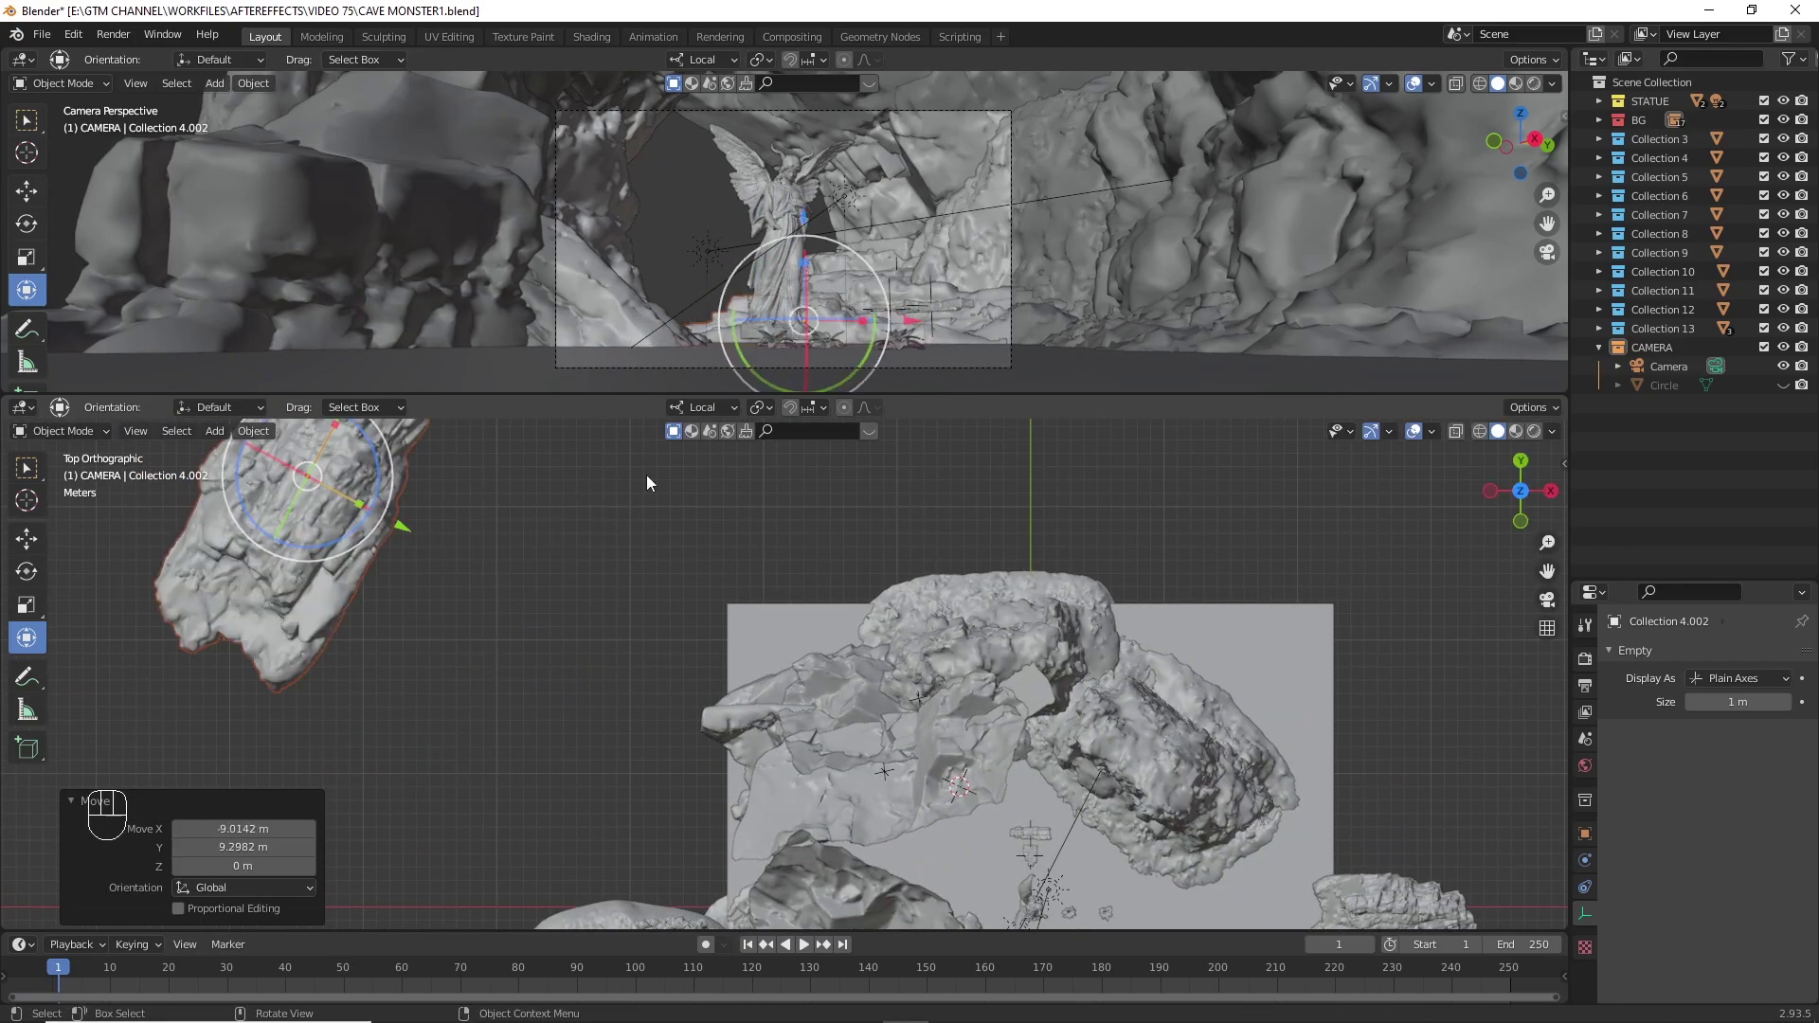
key(z)
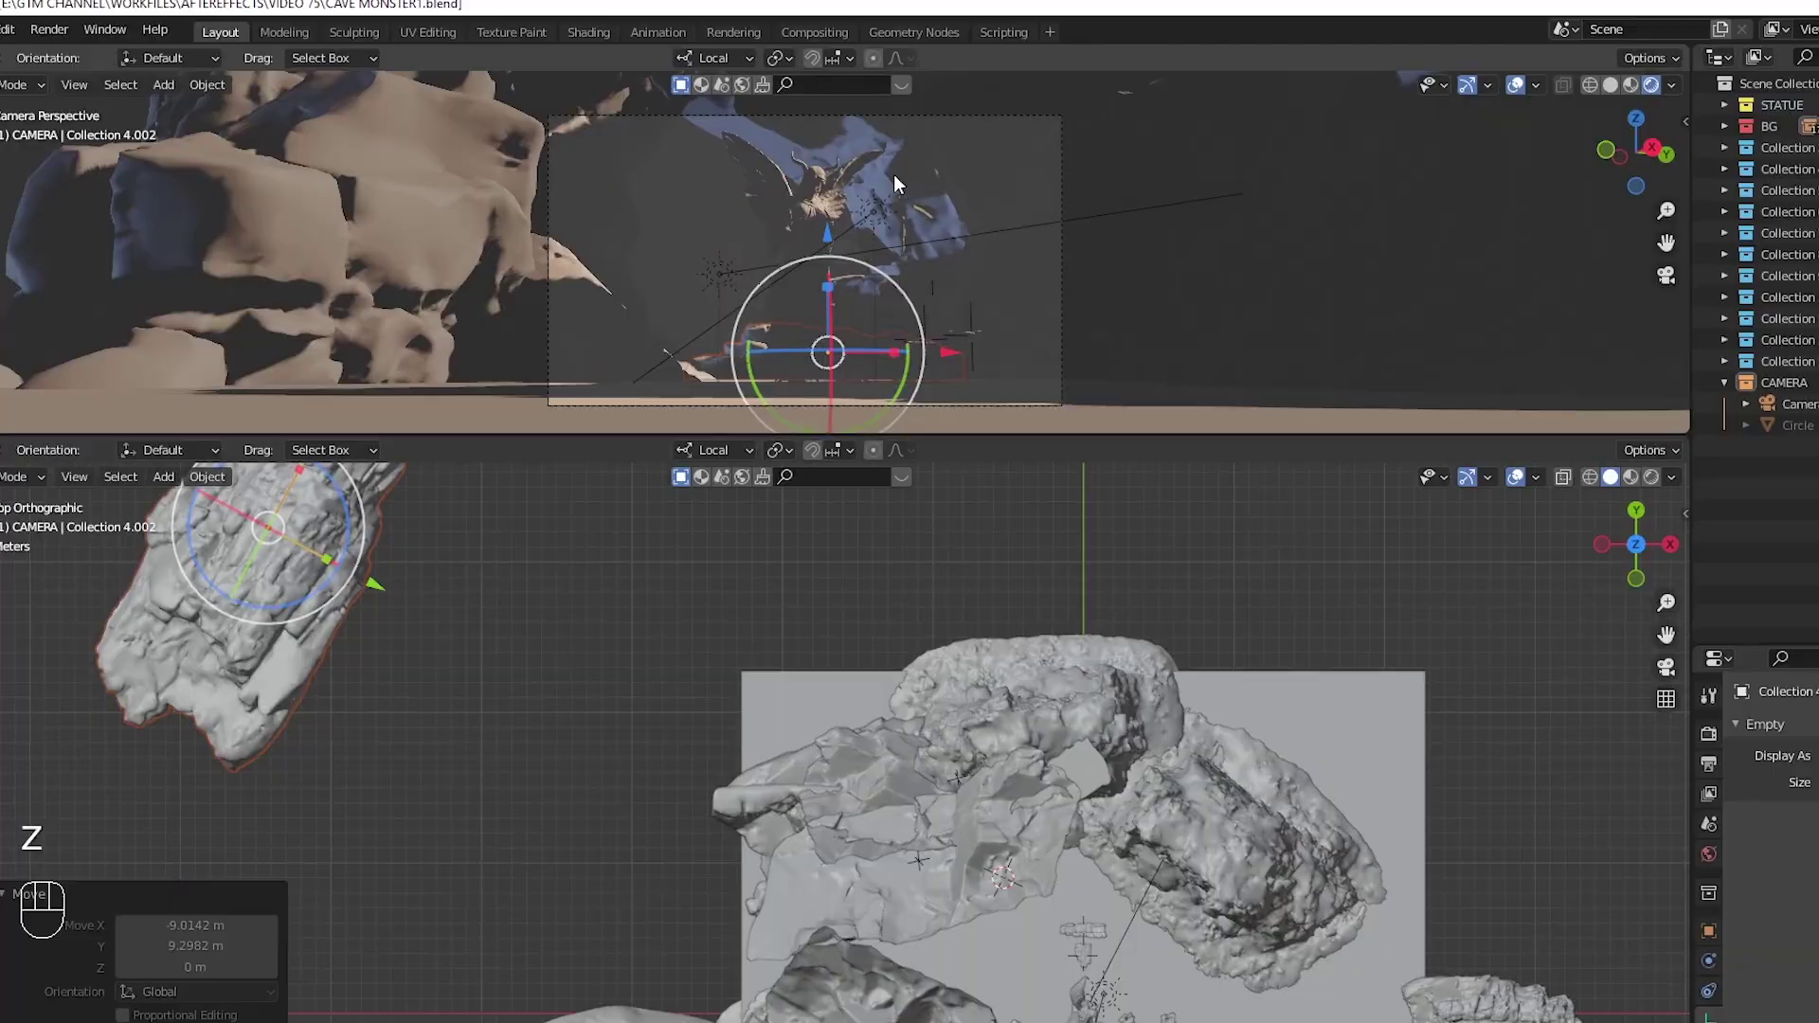
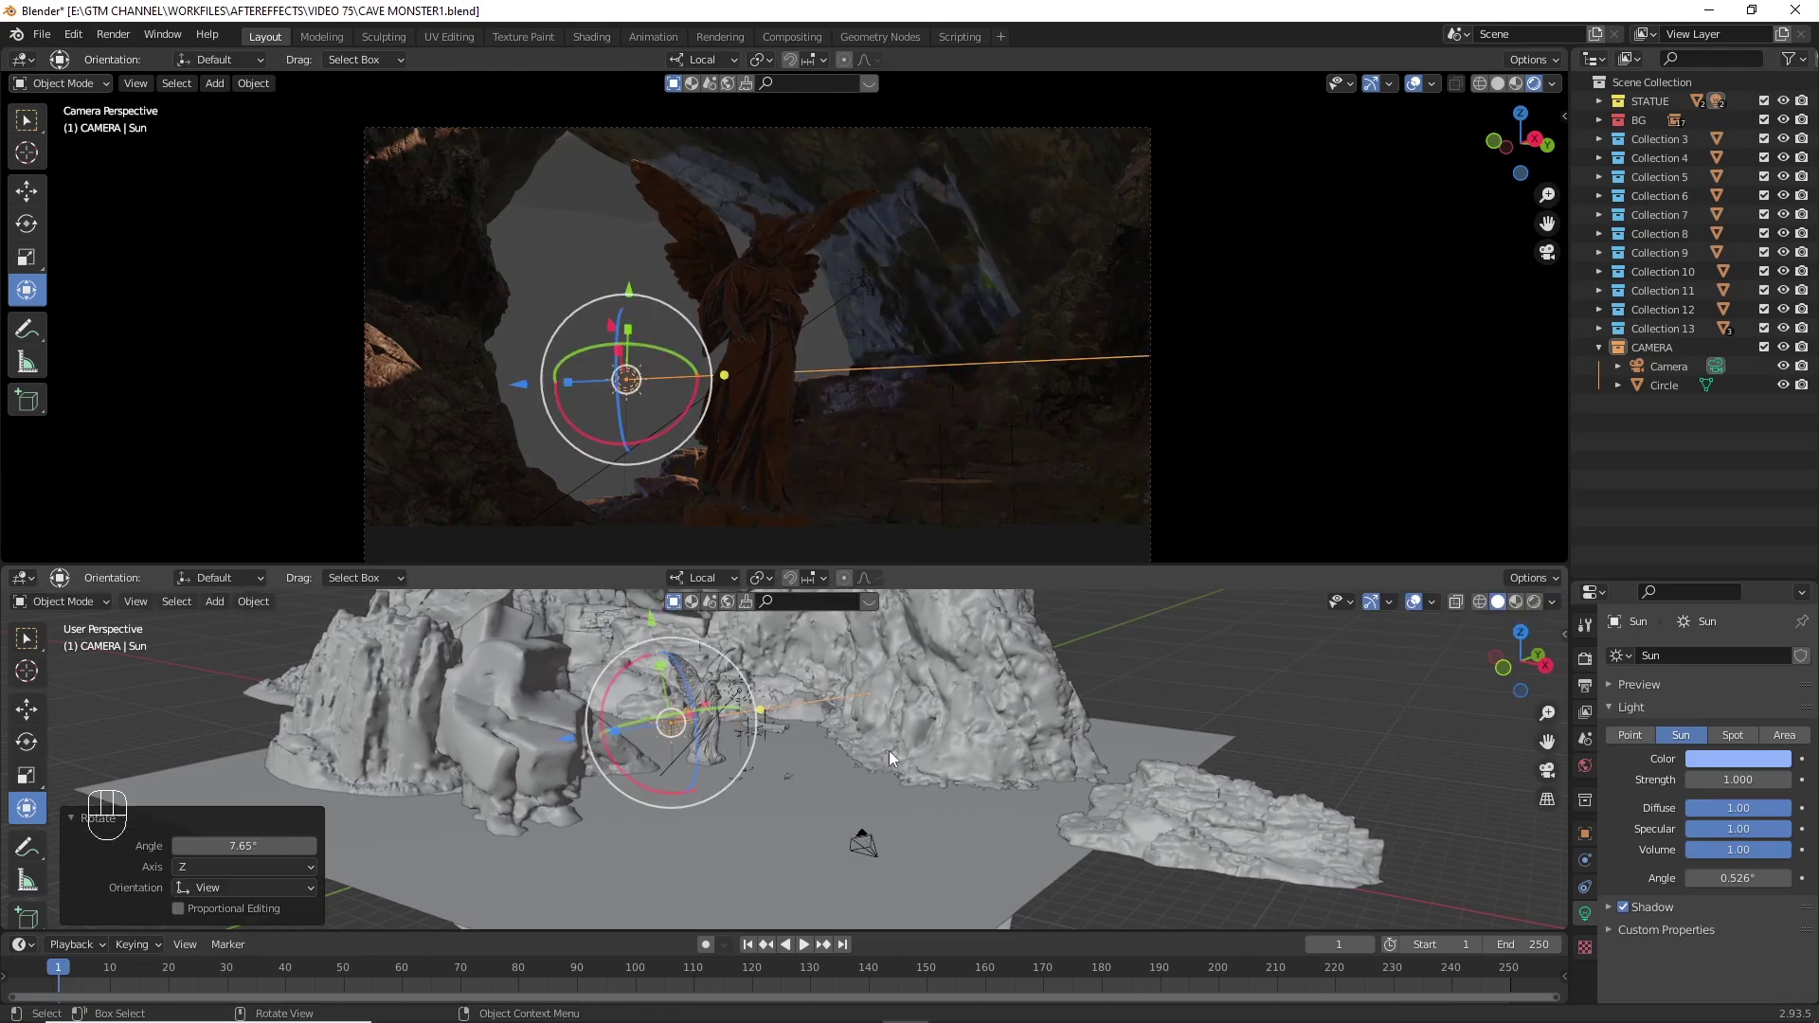
- Make Sun.001 orange at Strength 5 and rotate it so it aims at the statue
key(KP_7)
key(r)
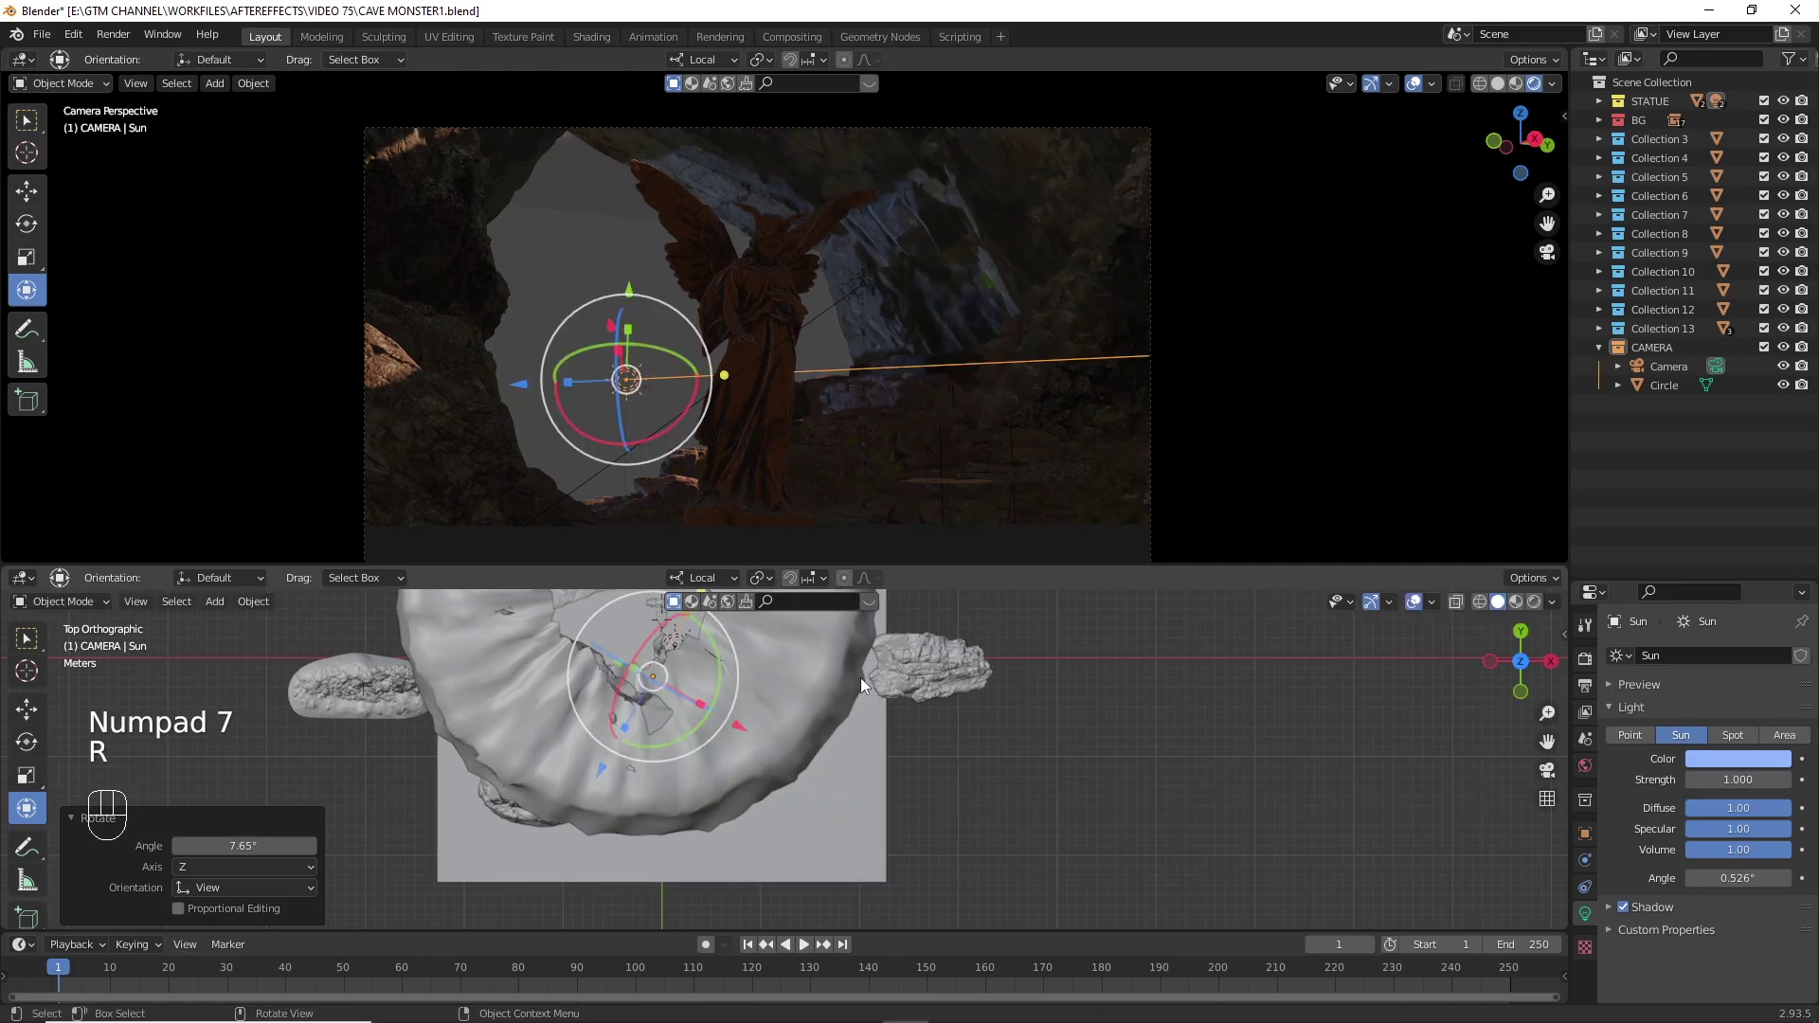
drag(777, 698, 762, 661)
drag(776, 698, 828, 788)
drag(804, 770, 744, 672)
drag(837, 762, 812, 723)
click(826, 733)
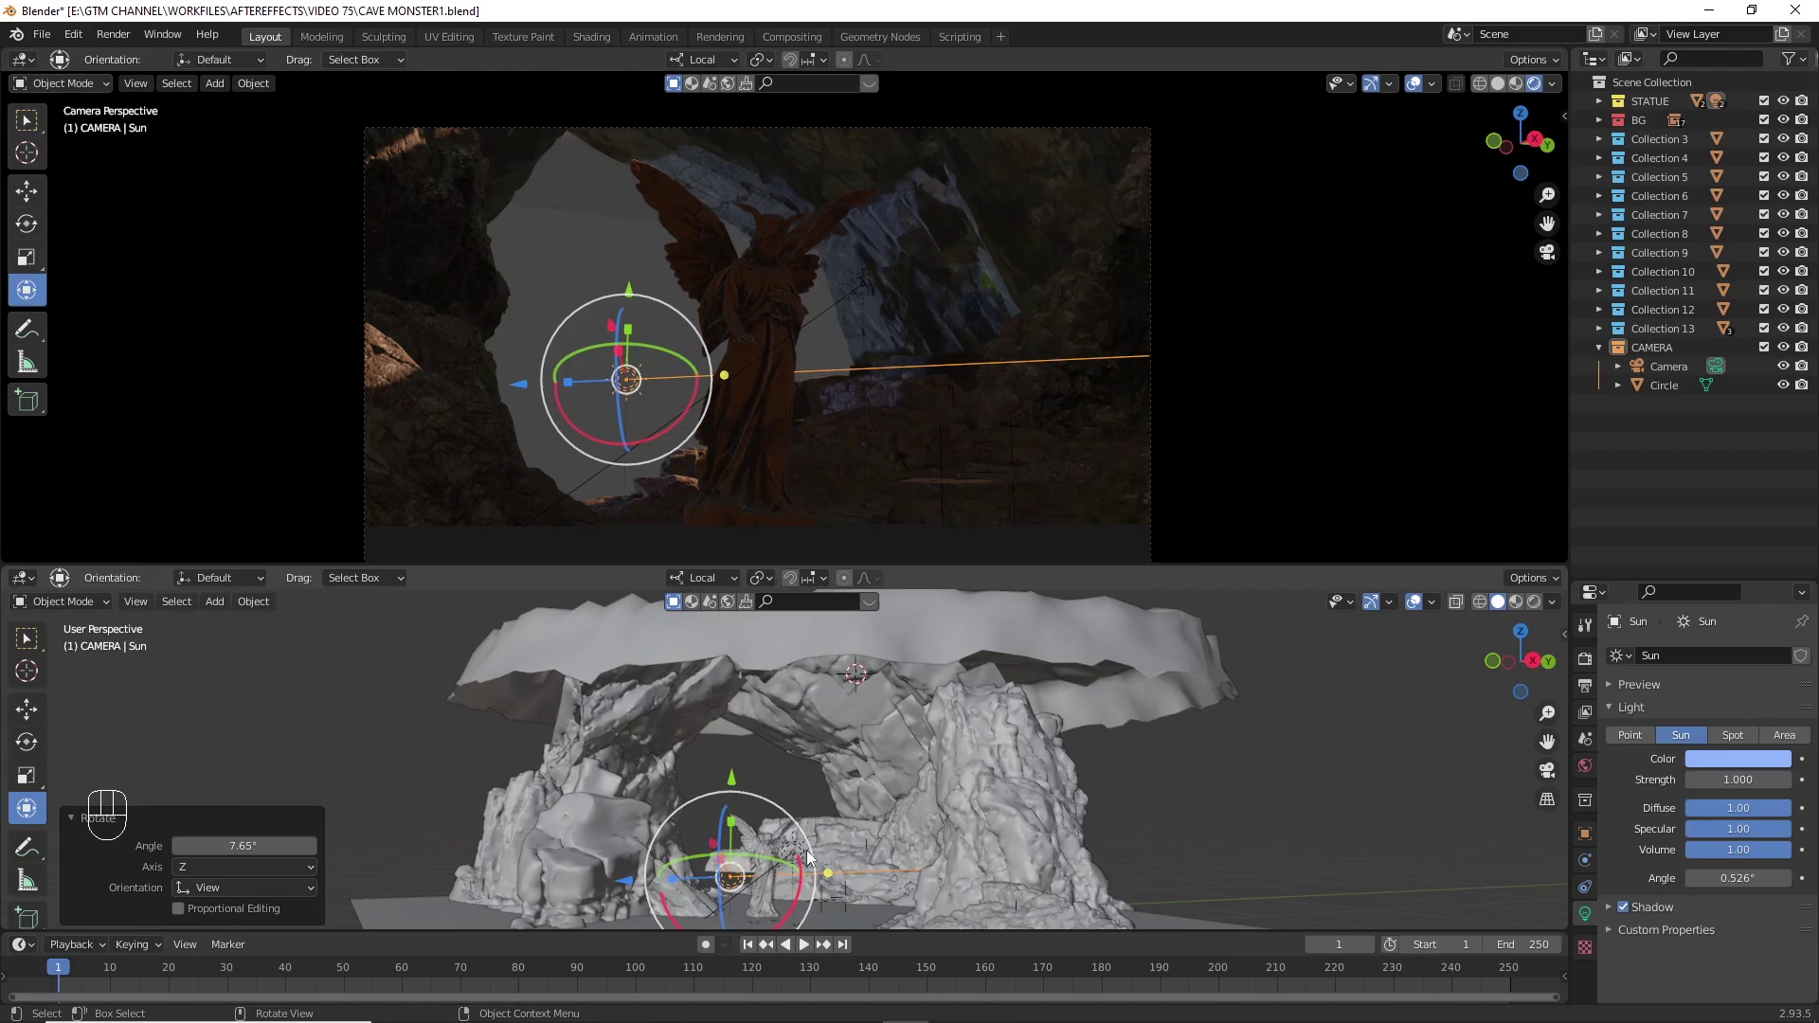
- Move both suns into a new LIGHTS collection and add a VOLUMETRIC collection
key(r)
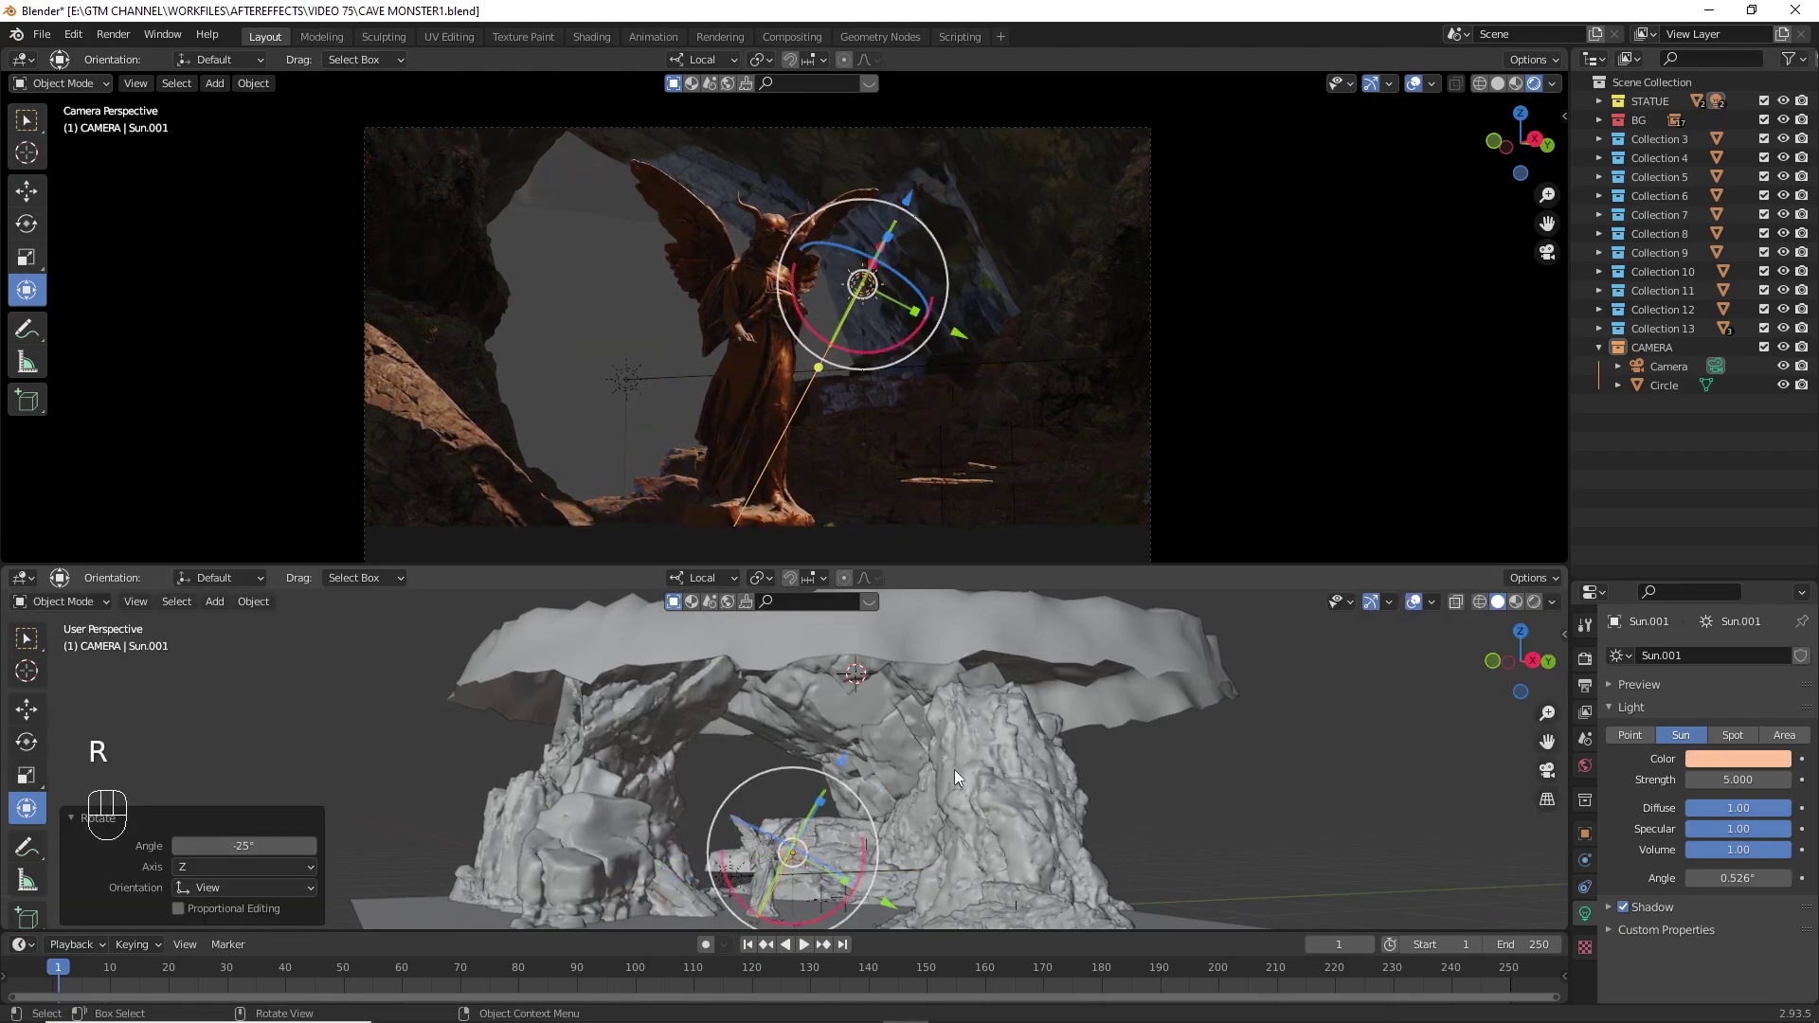
drag(821, 837, 849, 851)
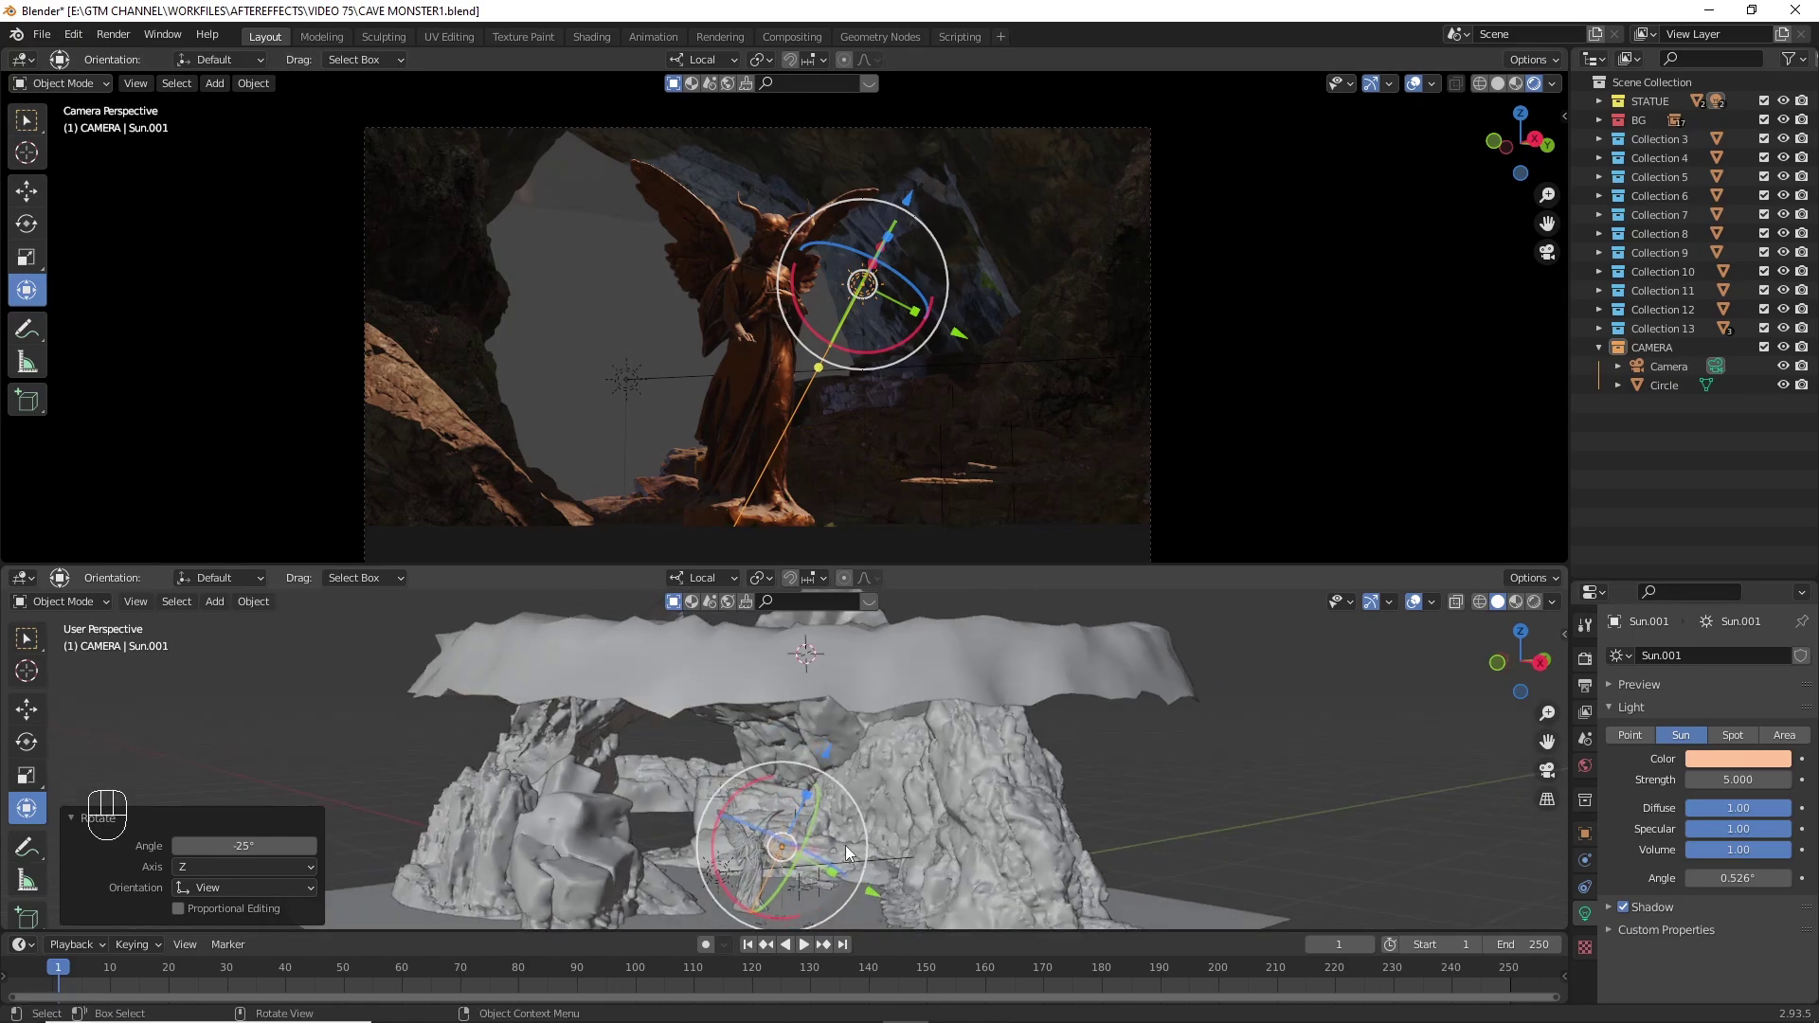
key(KP_Decimal)
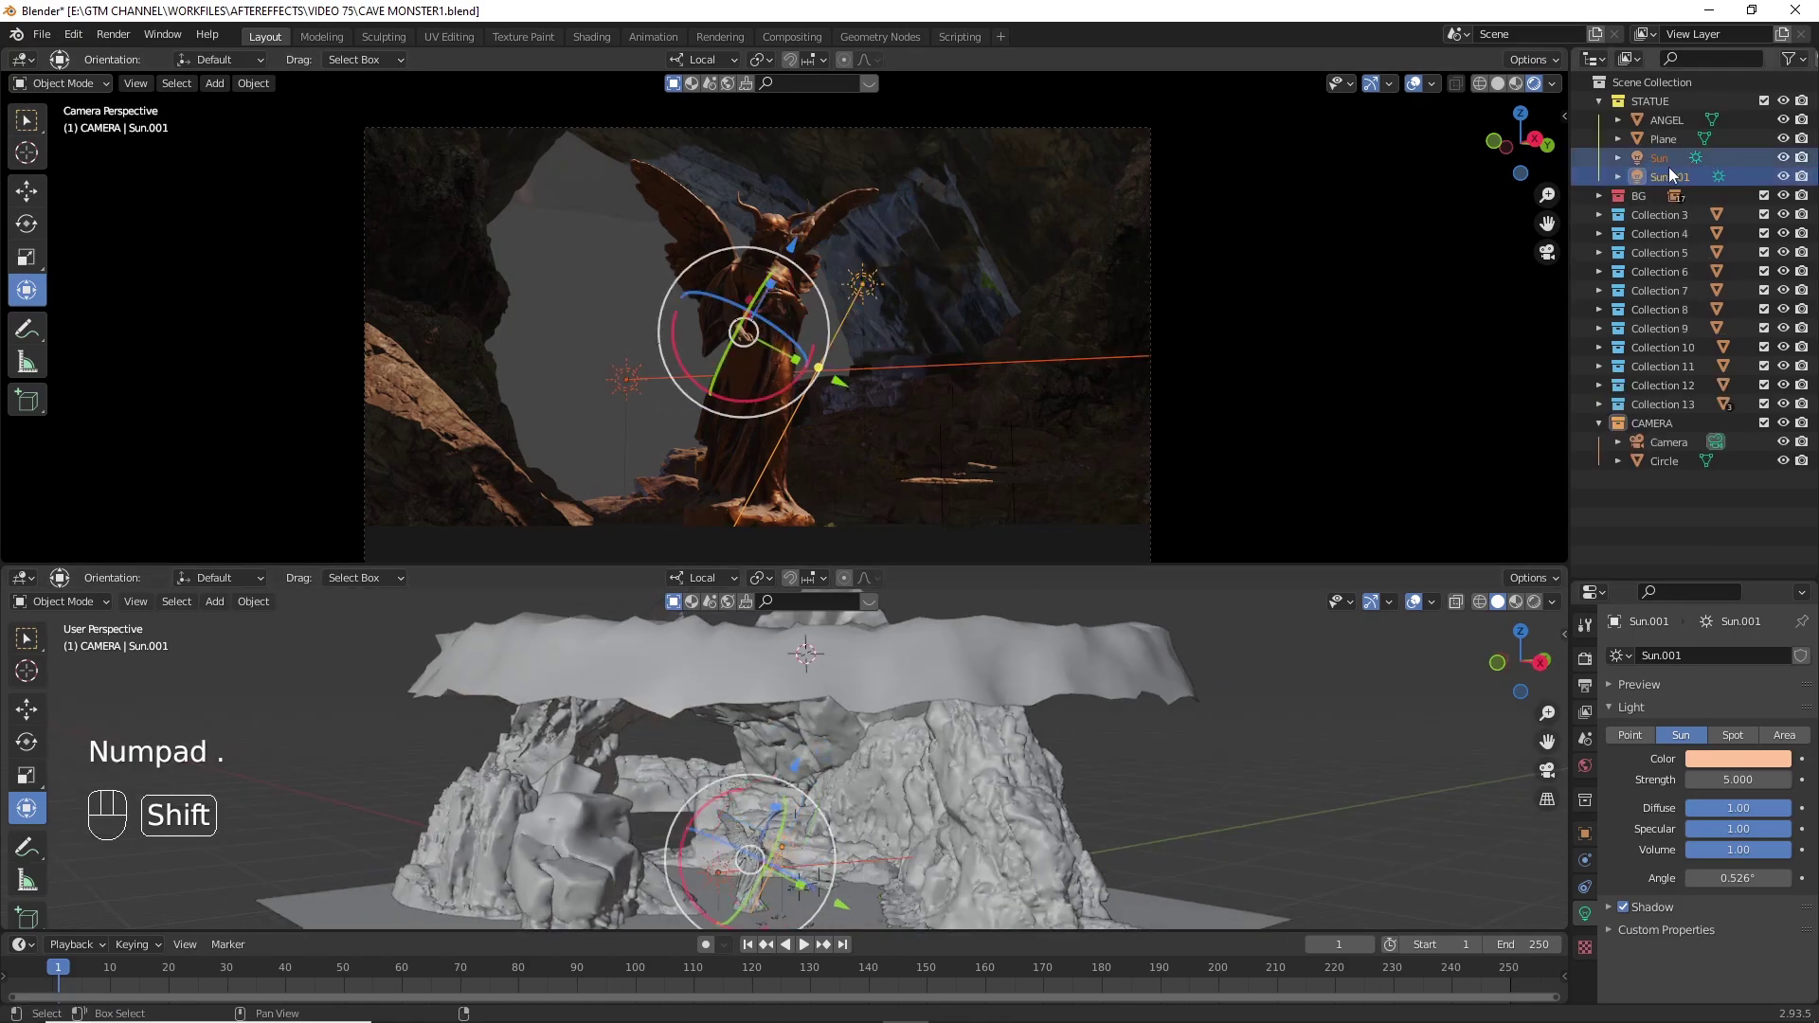
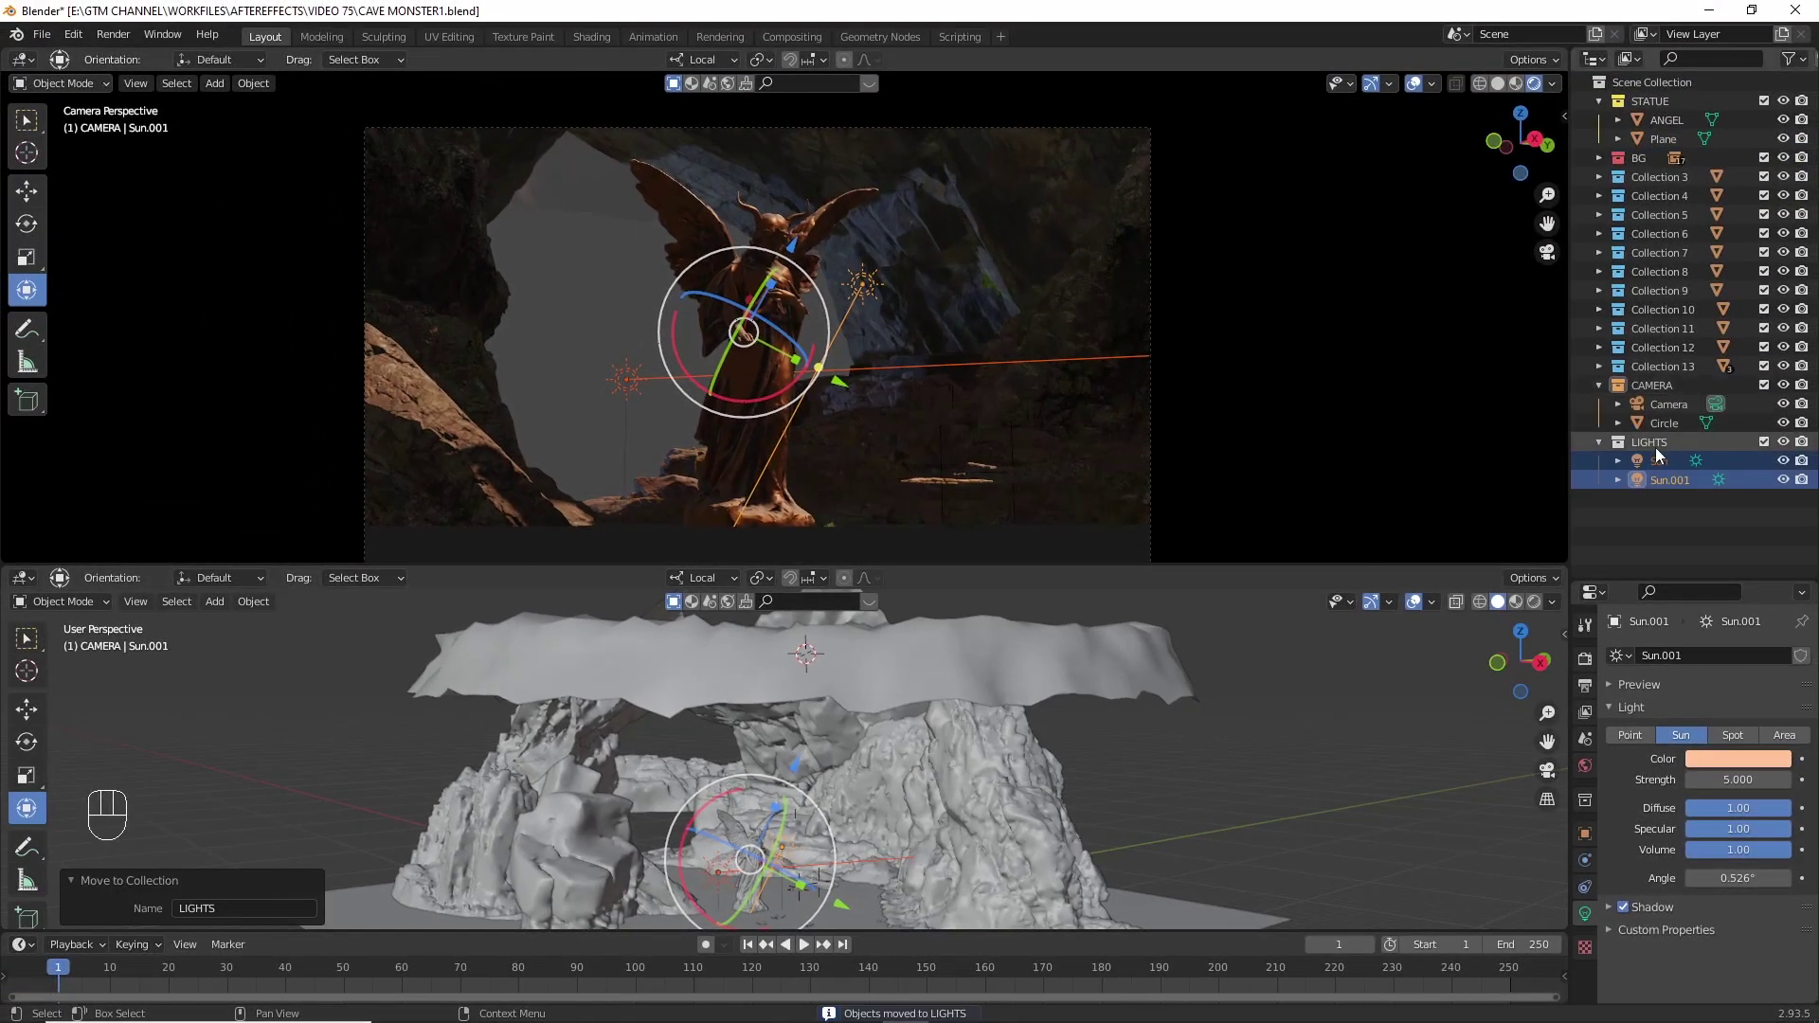
click(1715, 447)
click(1725, 537)
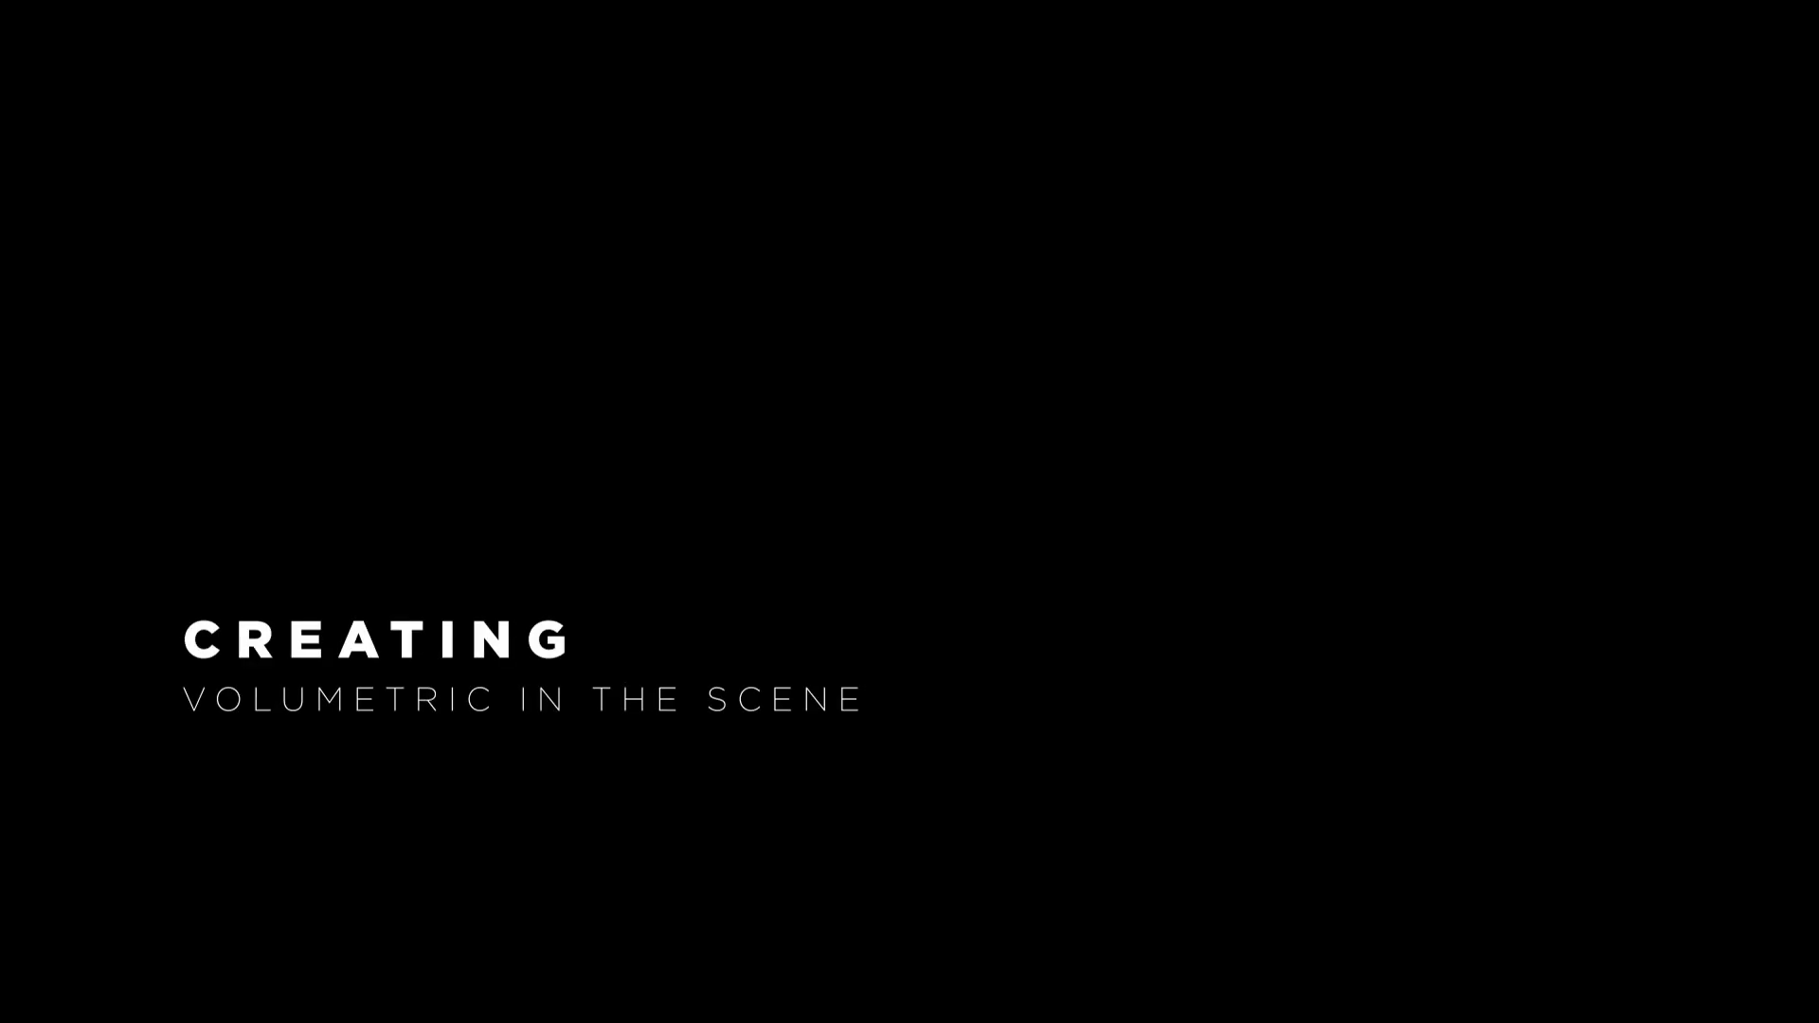
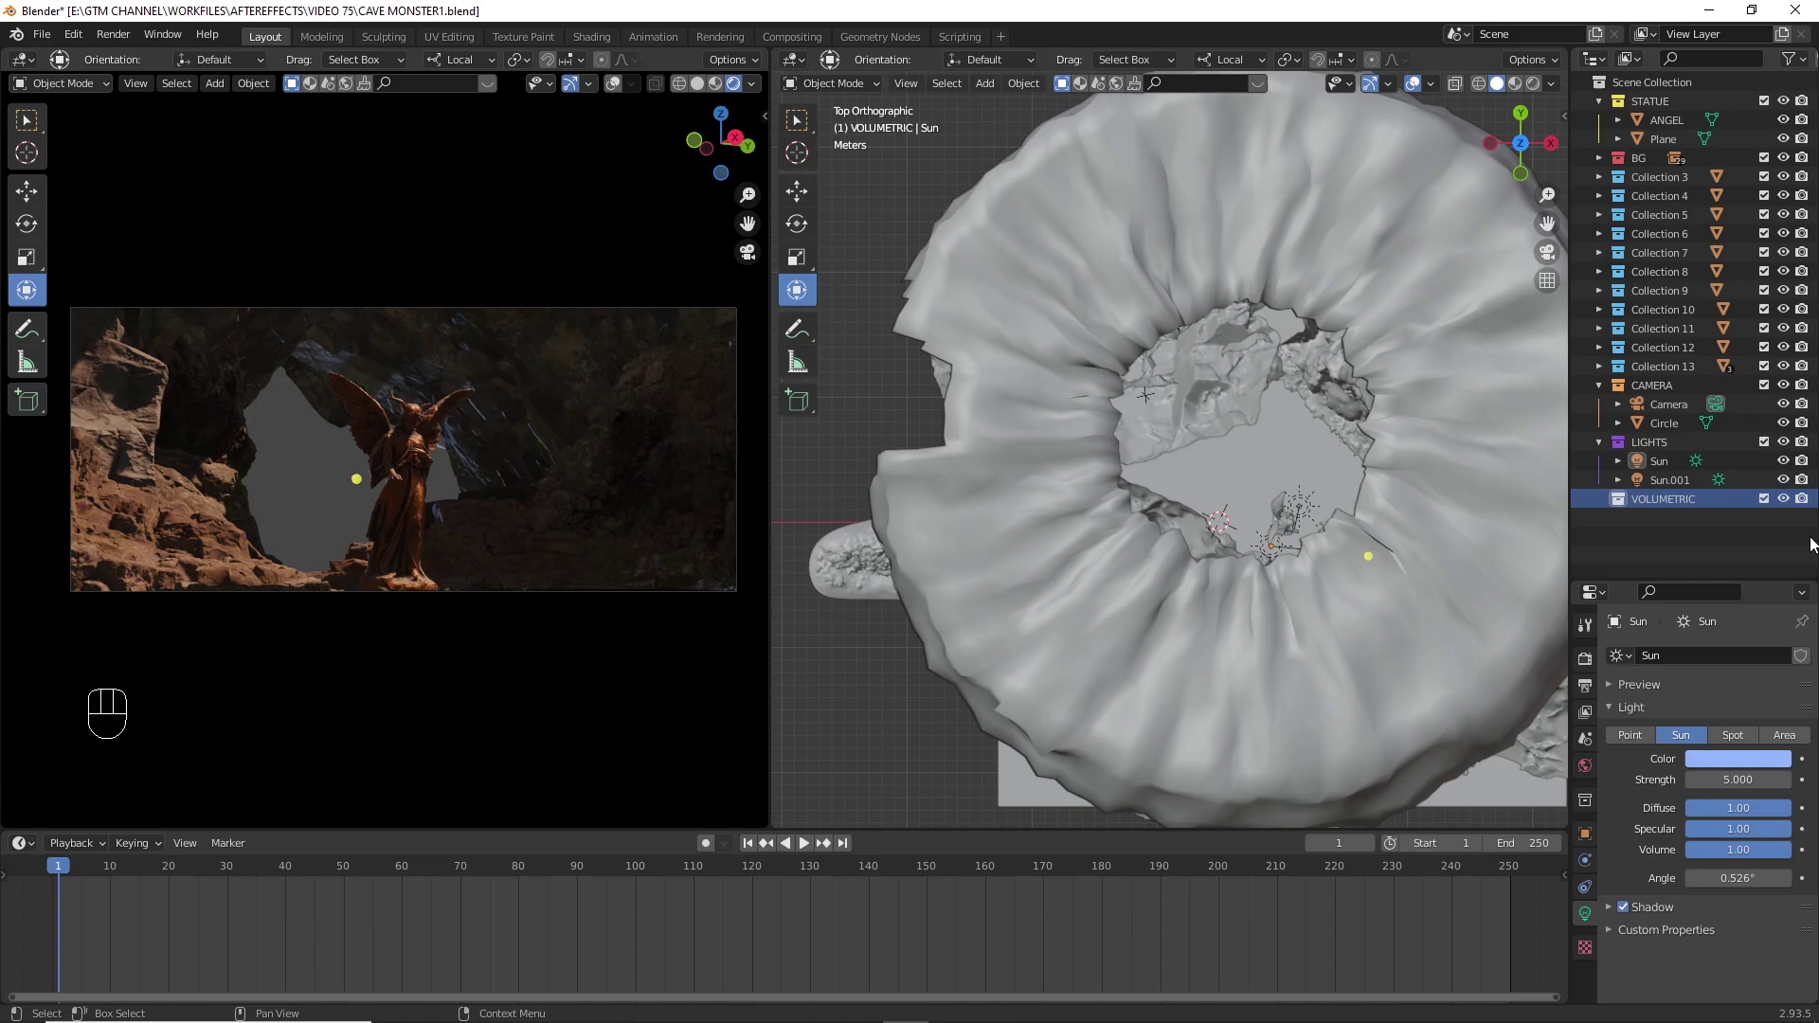
- Add a cube to VOLUMETRIC, scale it to enclose the whole cave, and give it a new material VOLUME
key(shift+a)
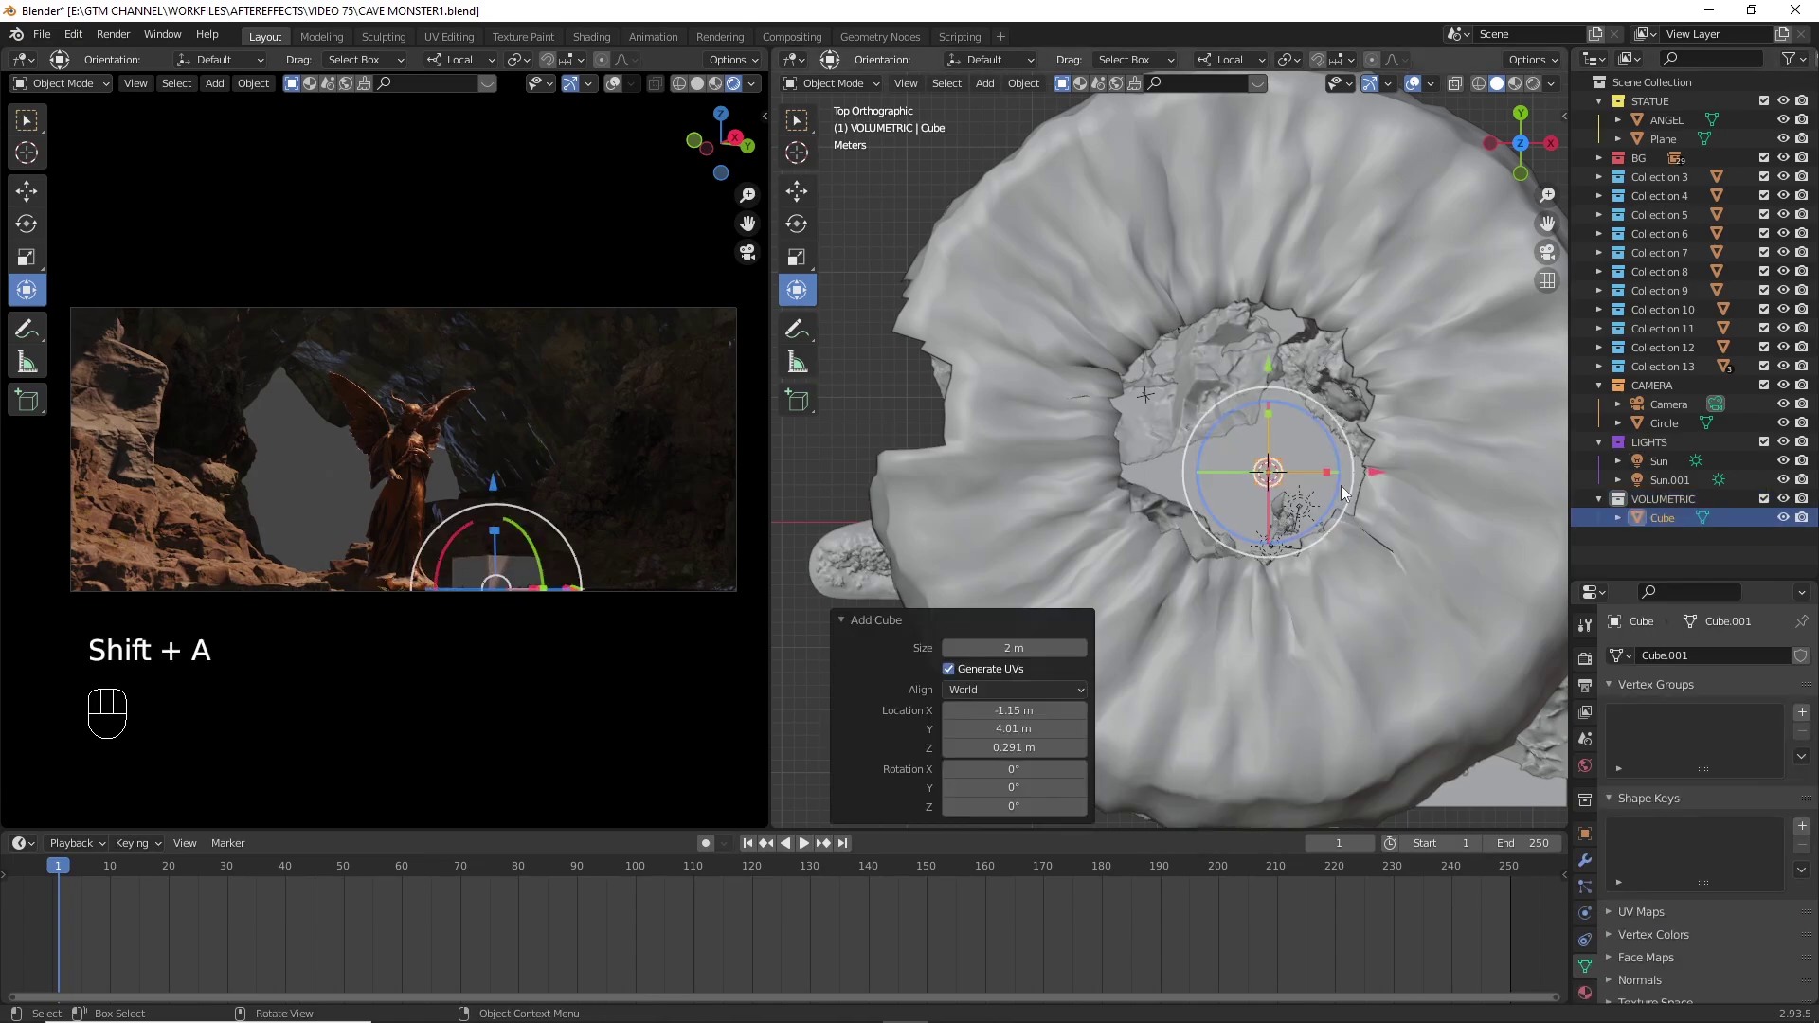
key(s)
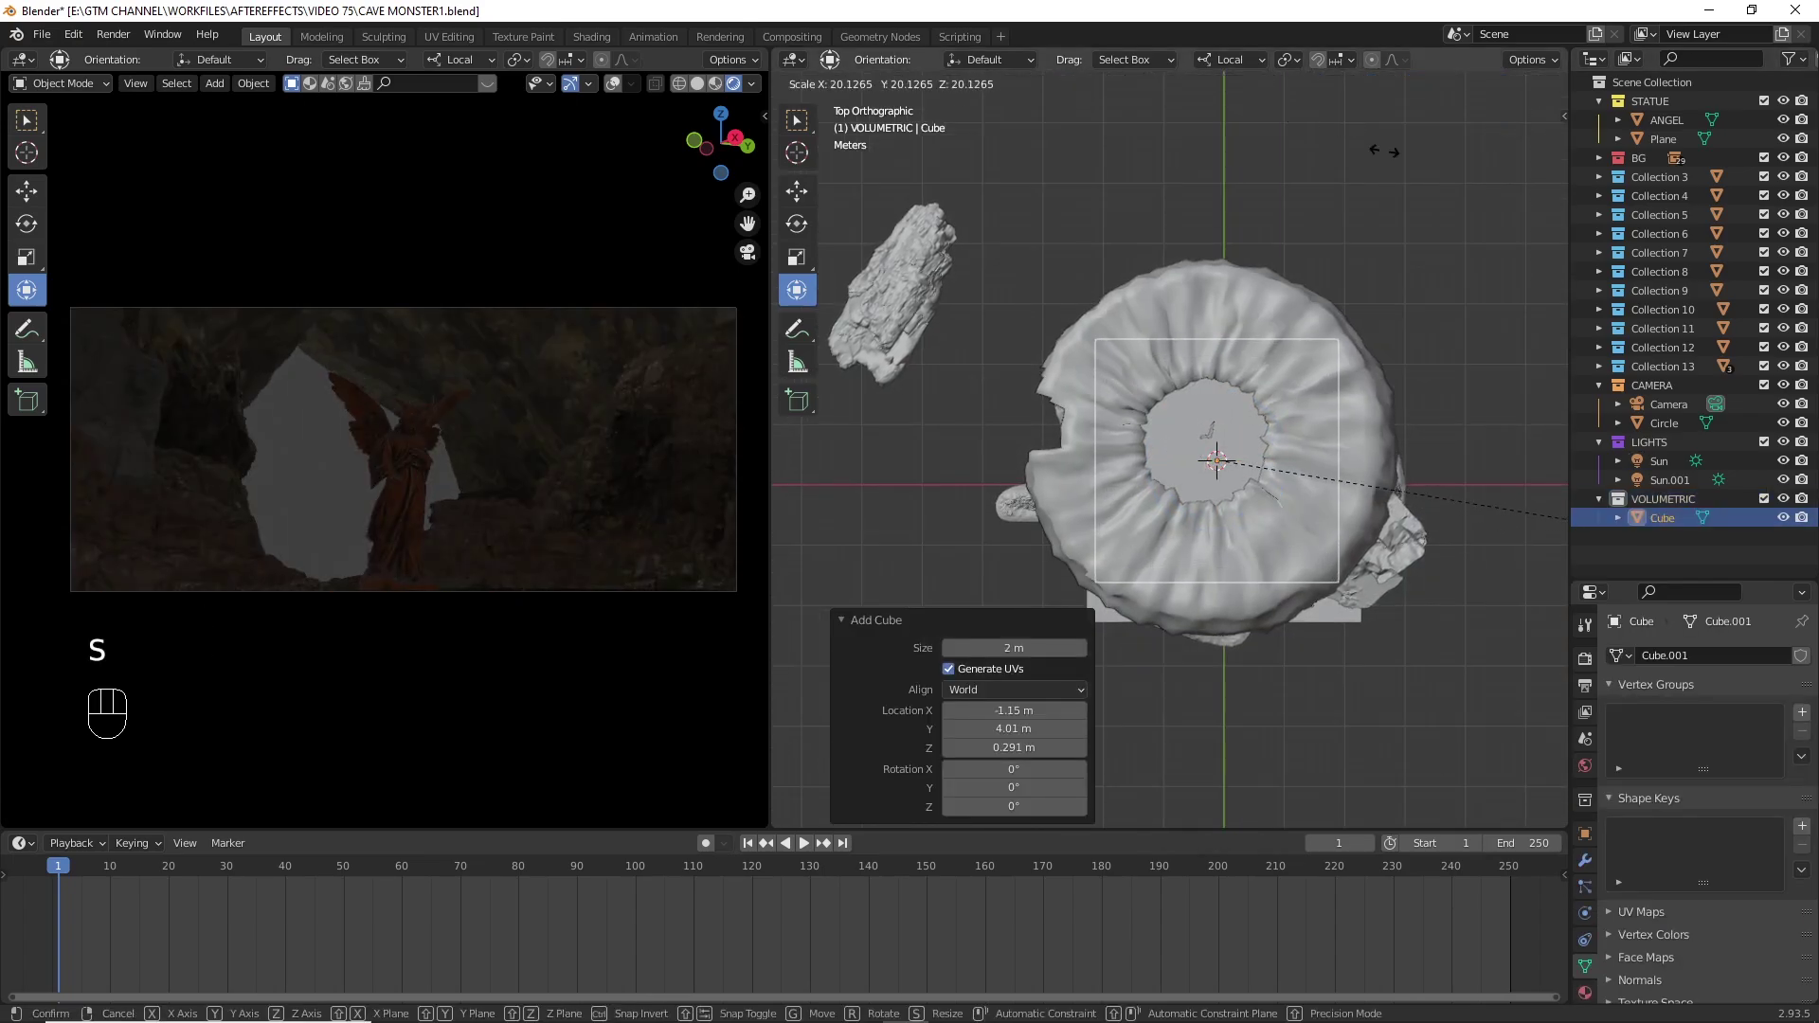
key(s)
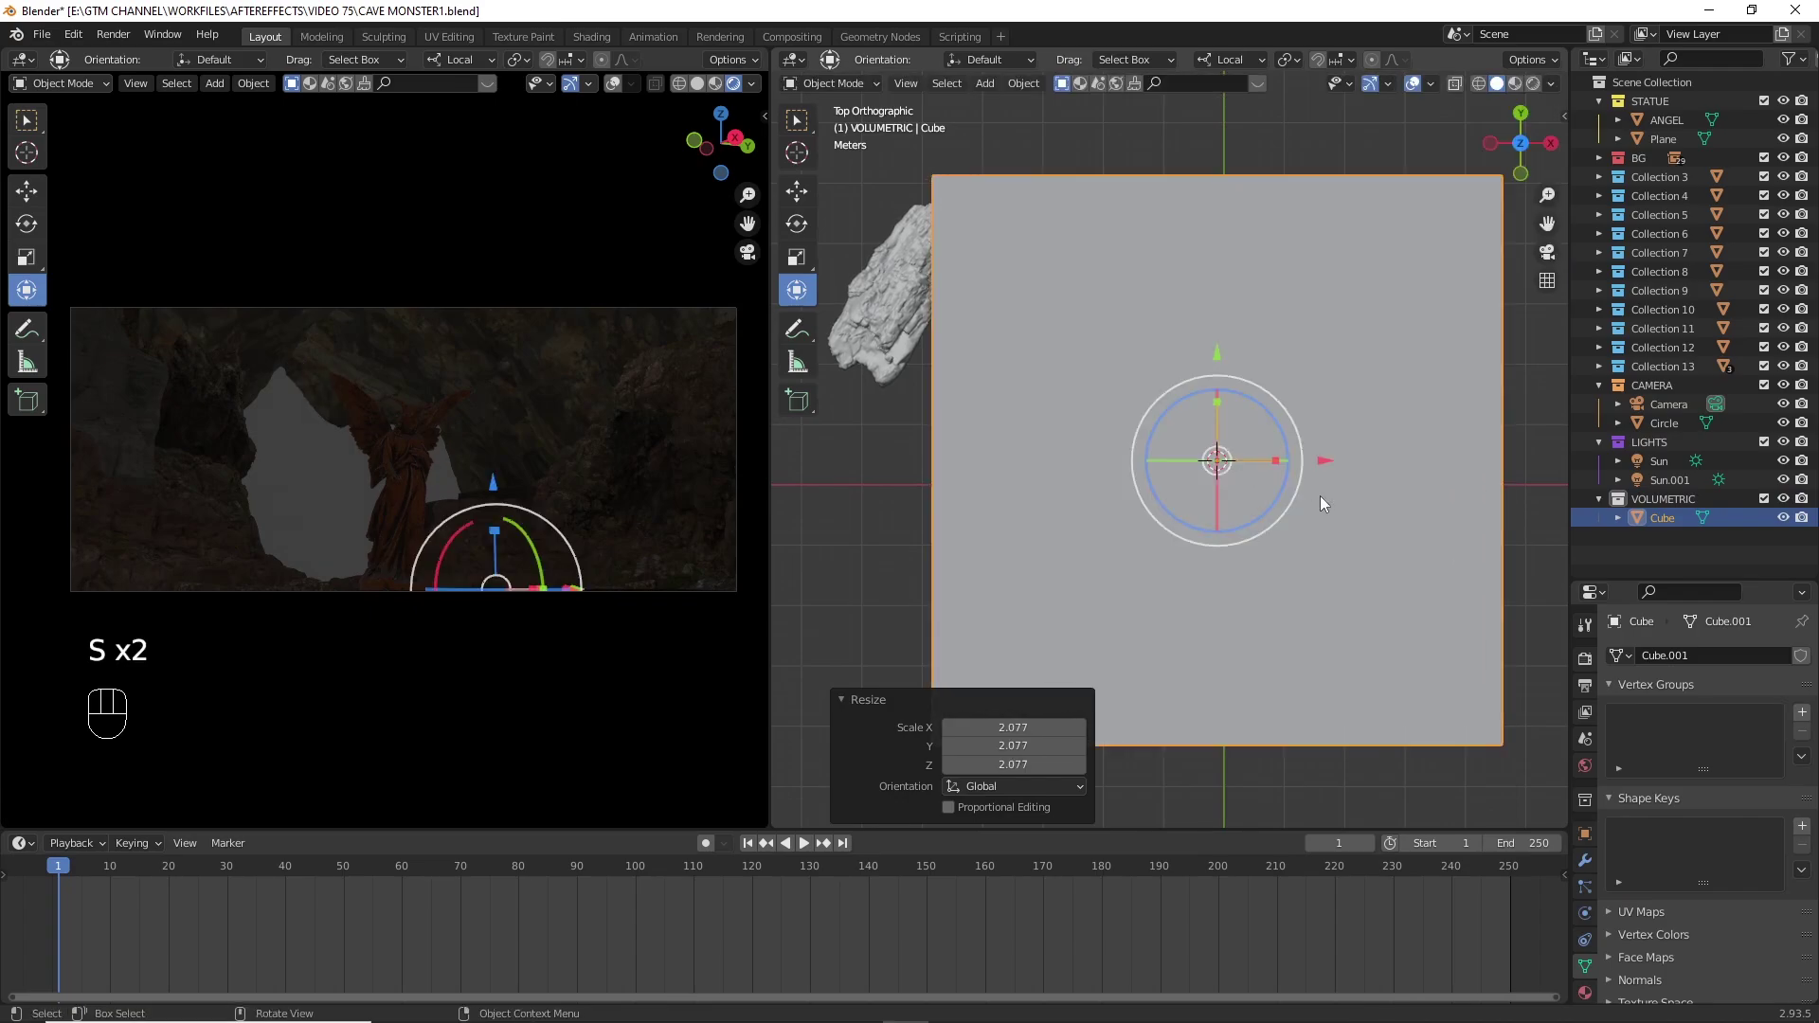
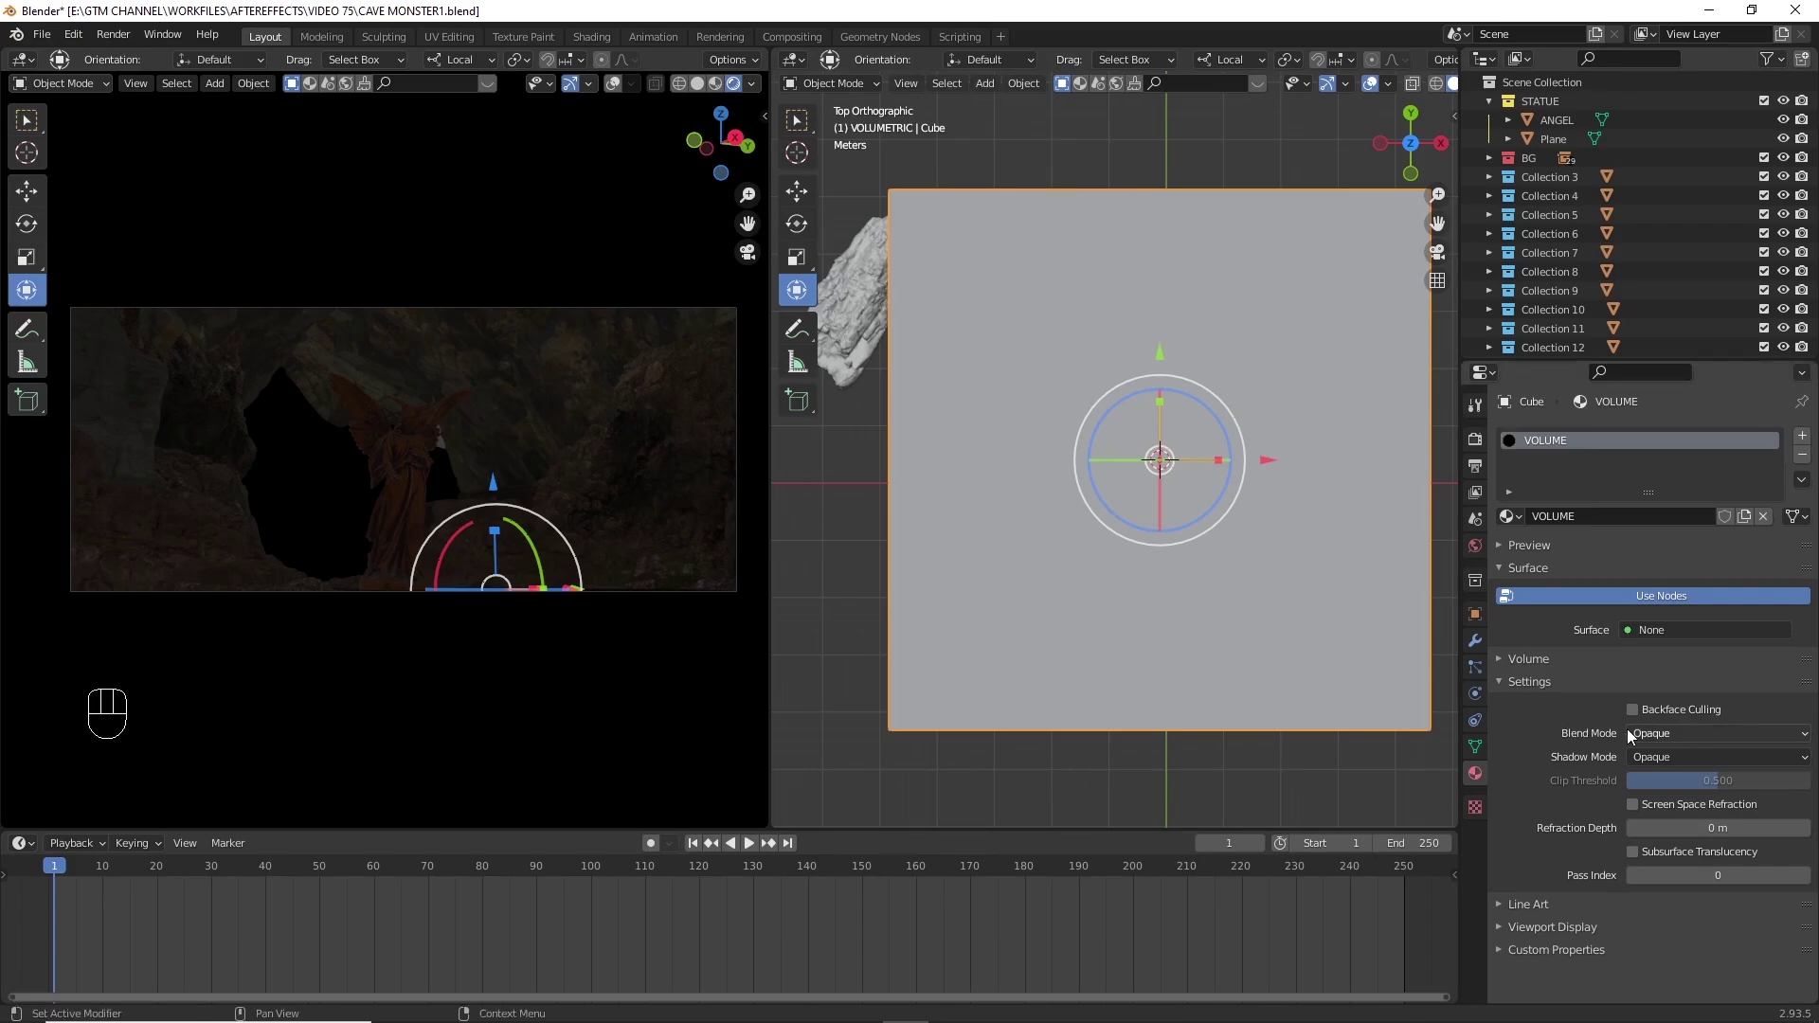
- Assign a Volume Scatter shader to the VOLUME material's volume socket
click(1543, 672)
click(1658, 695)
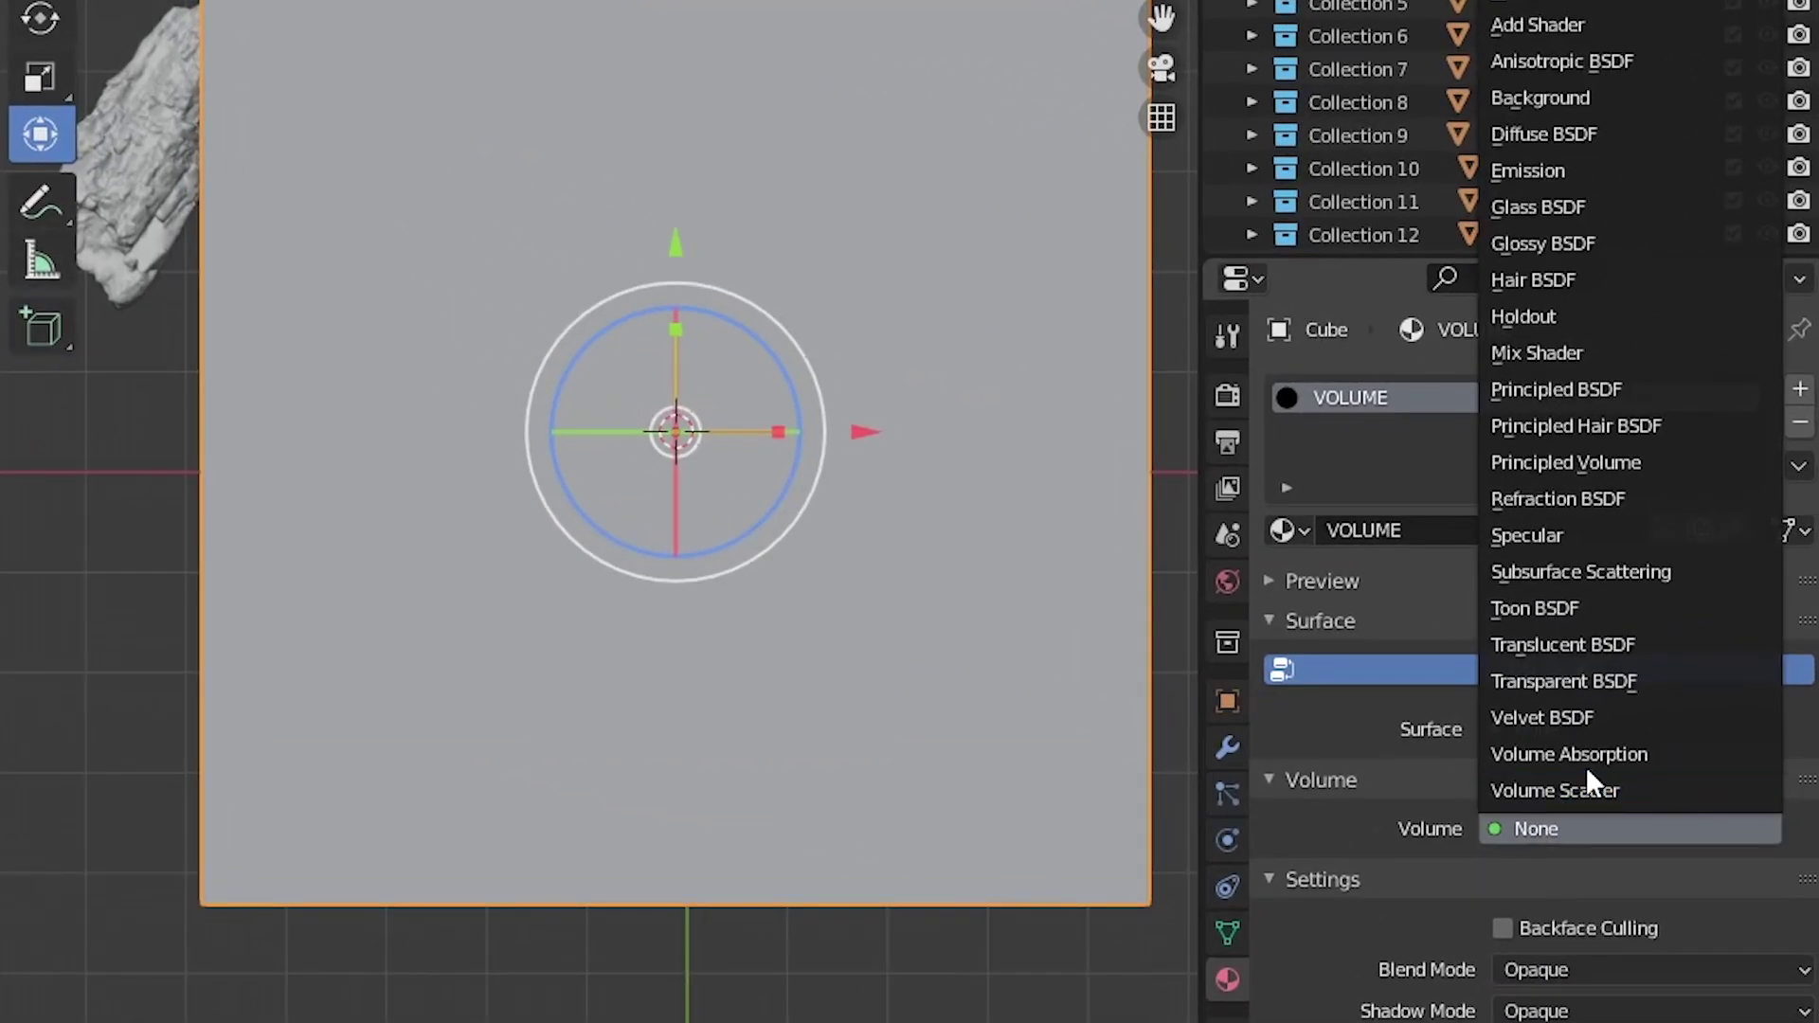
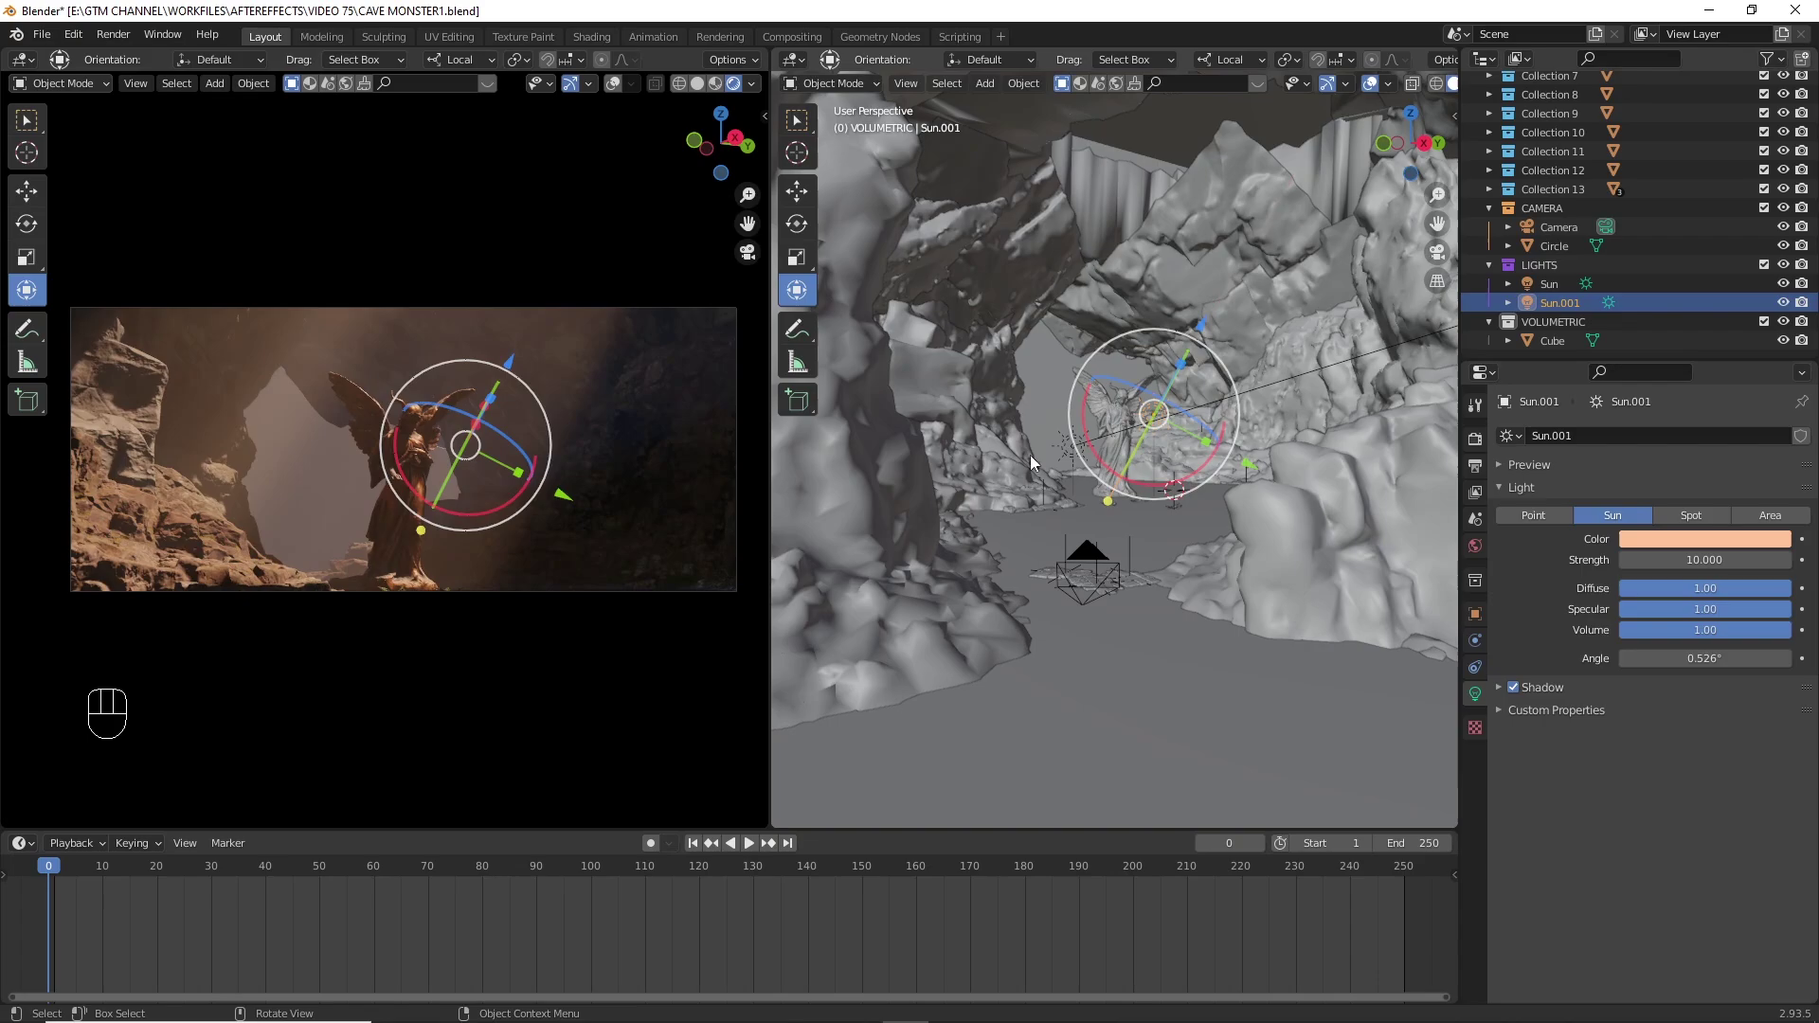
- Re-angle the warm sun and adjust the volume cube's object settings
key(r)
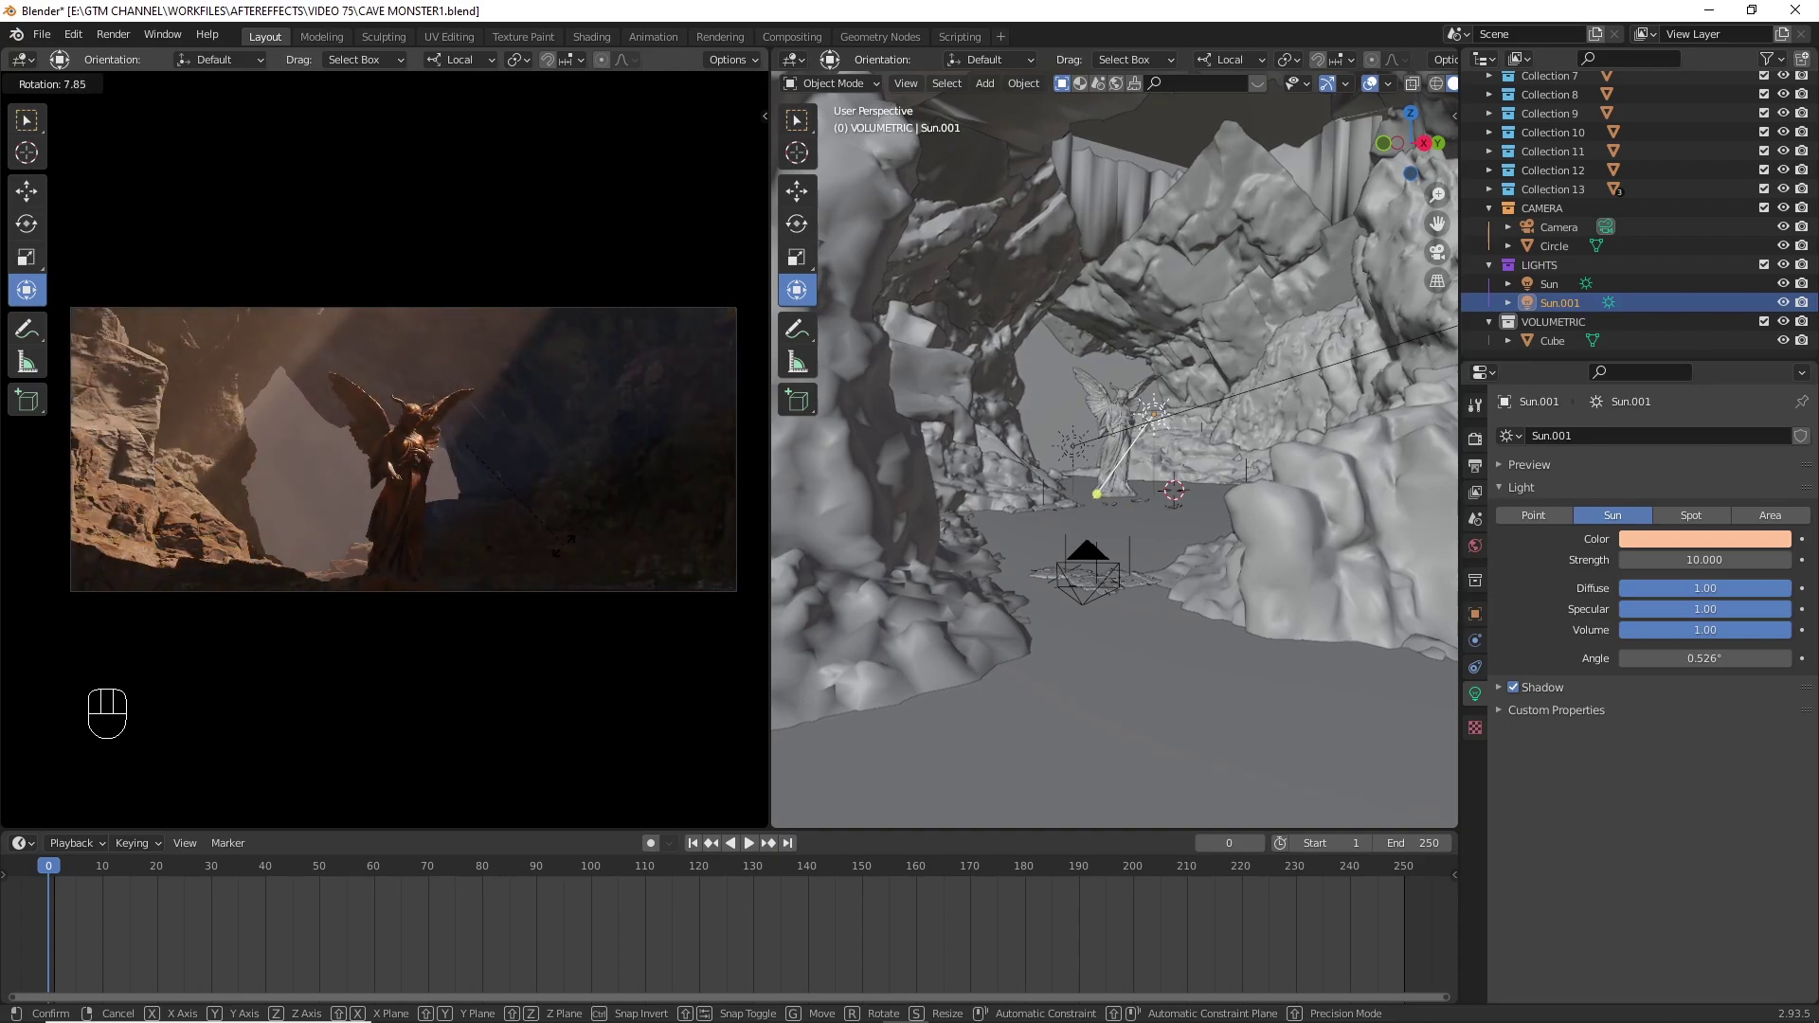
click(1194, 401)
click(1480, 624)
double_click(1540, 830)
drag(1537, 829, 1564, 858)
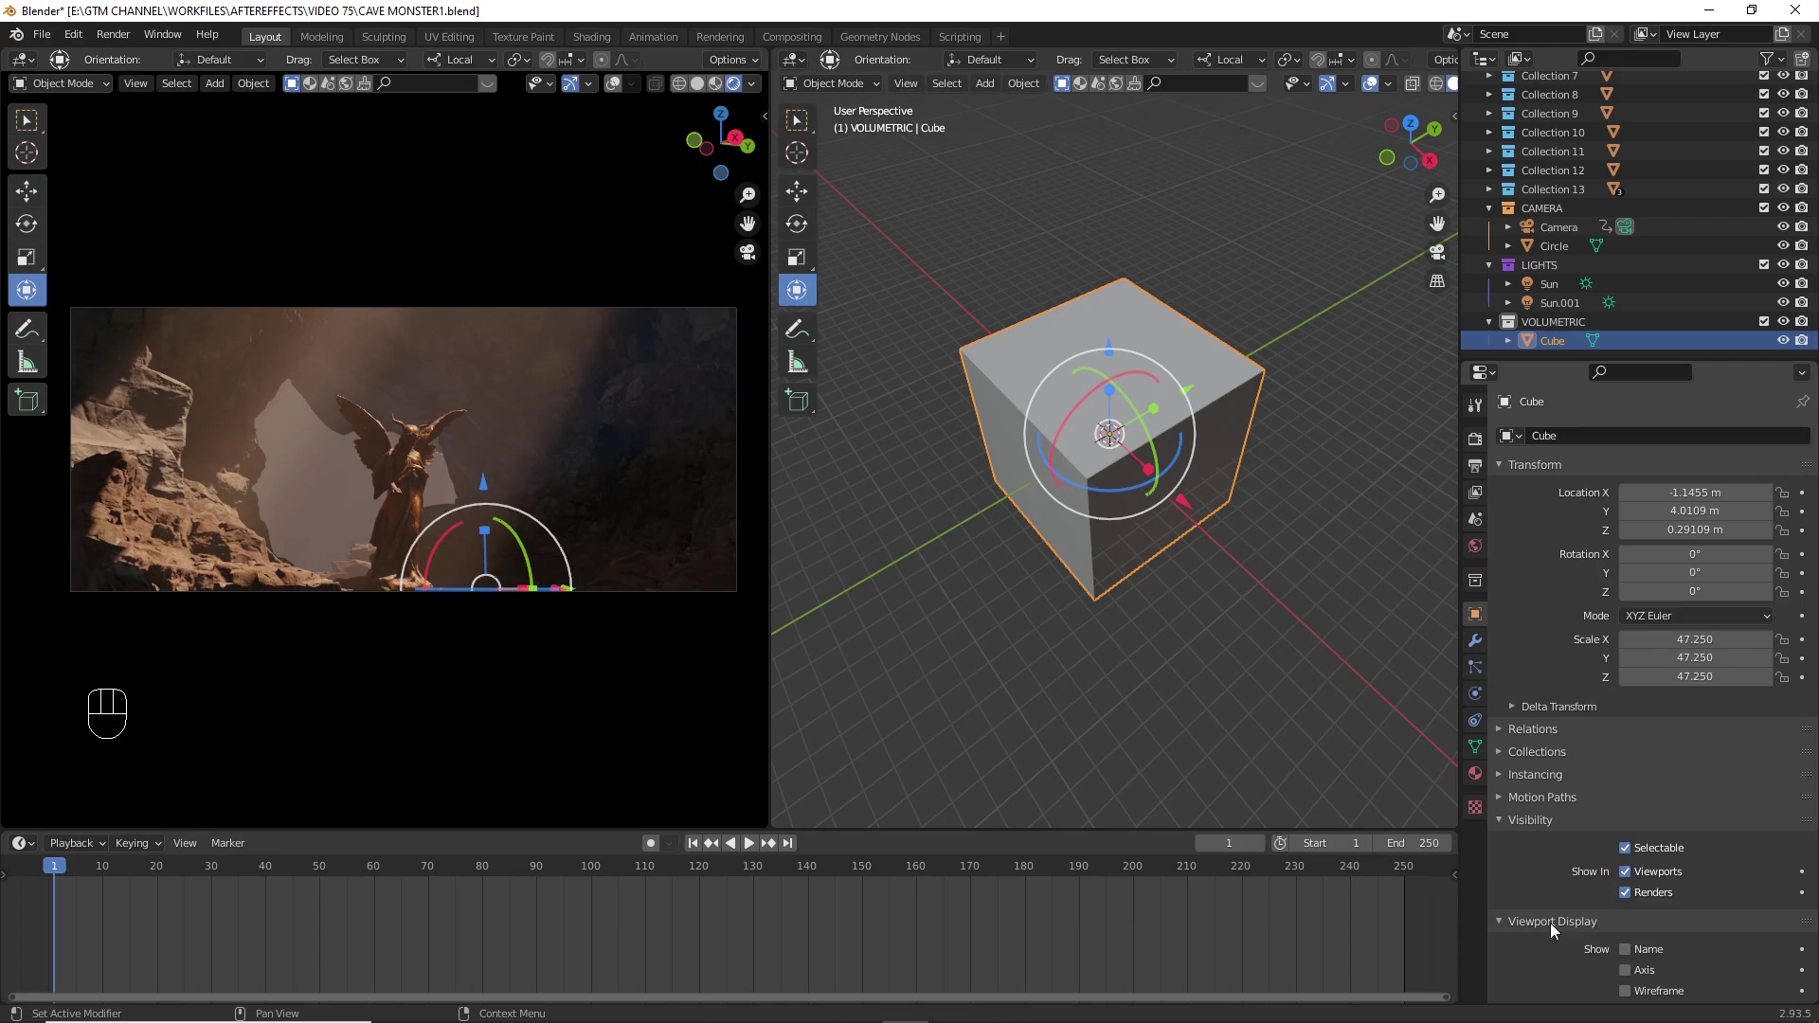
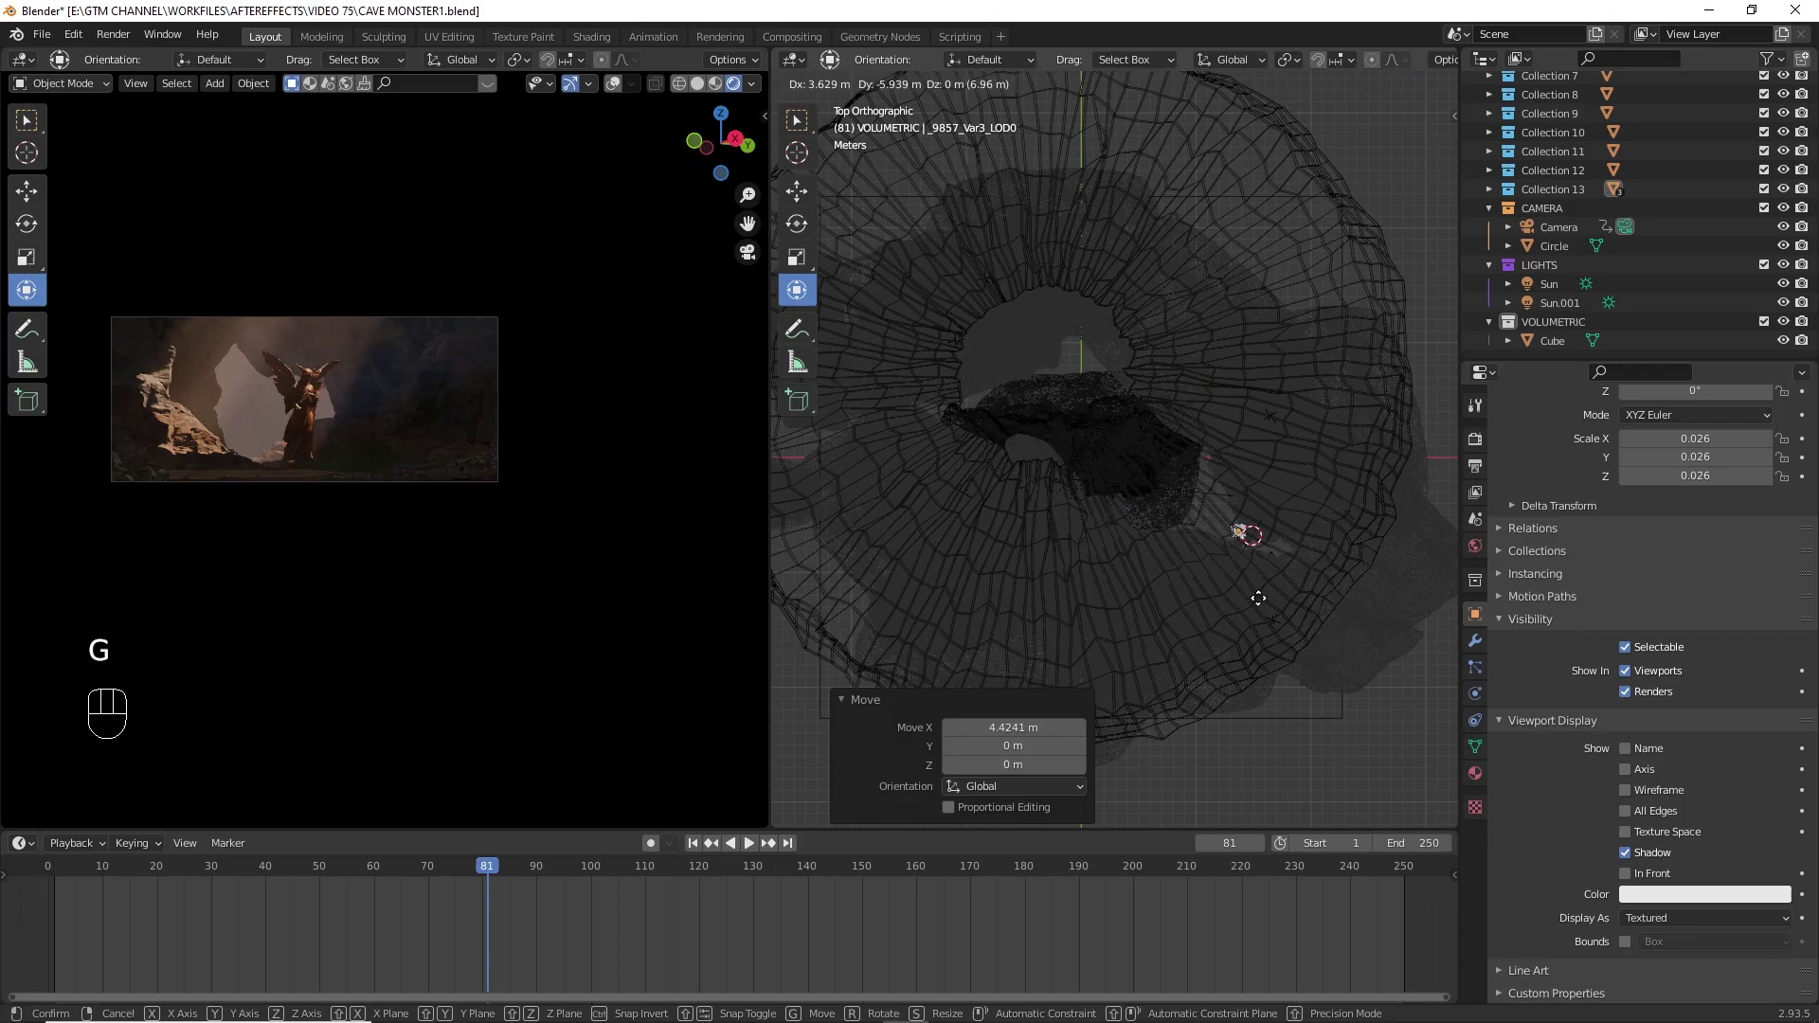
- Move the small rock meshes into place around the statue on the cave floor
key(KP_Decimal)
key(g)
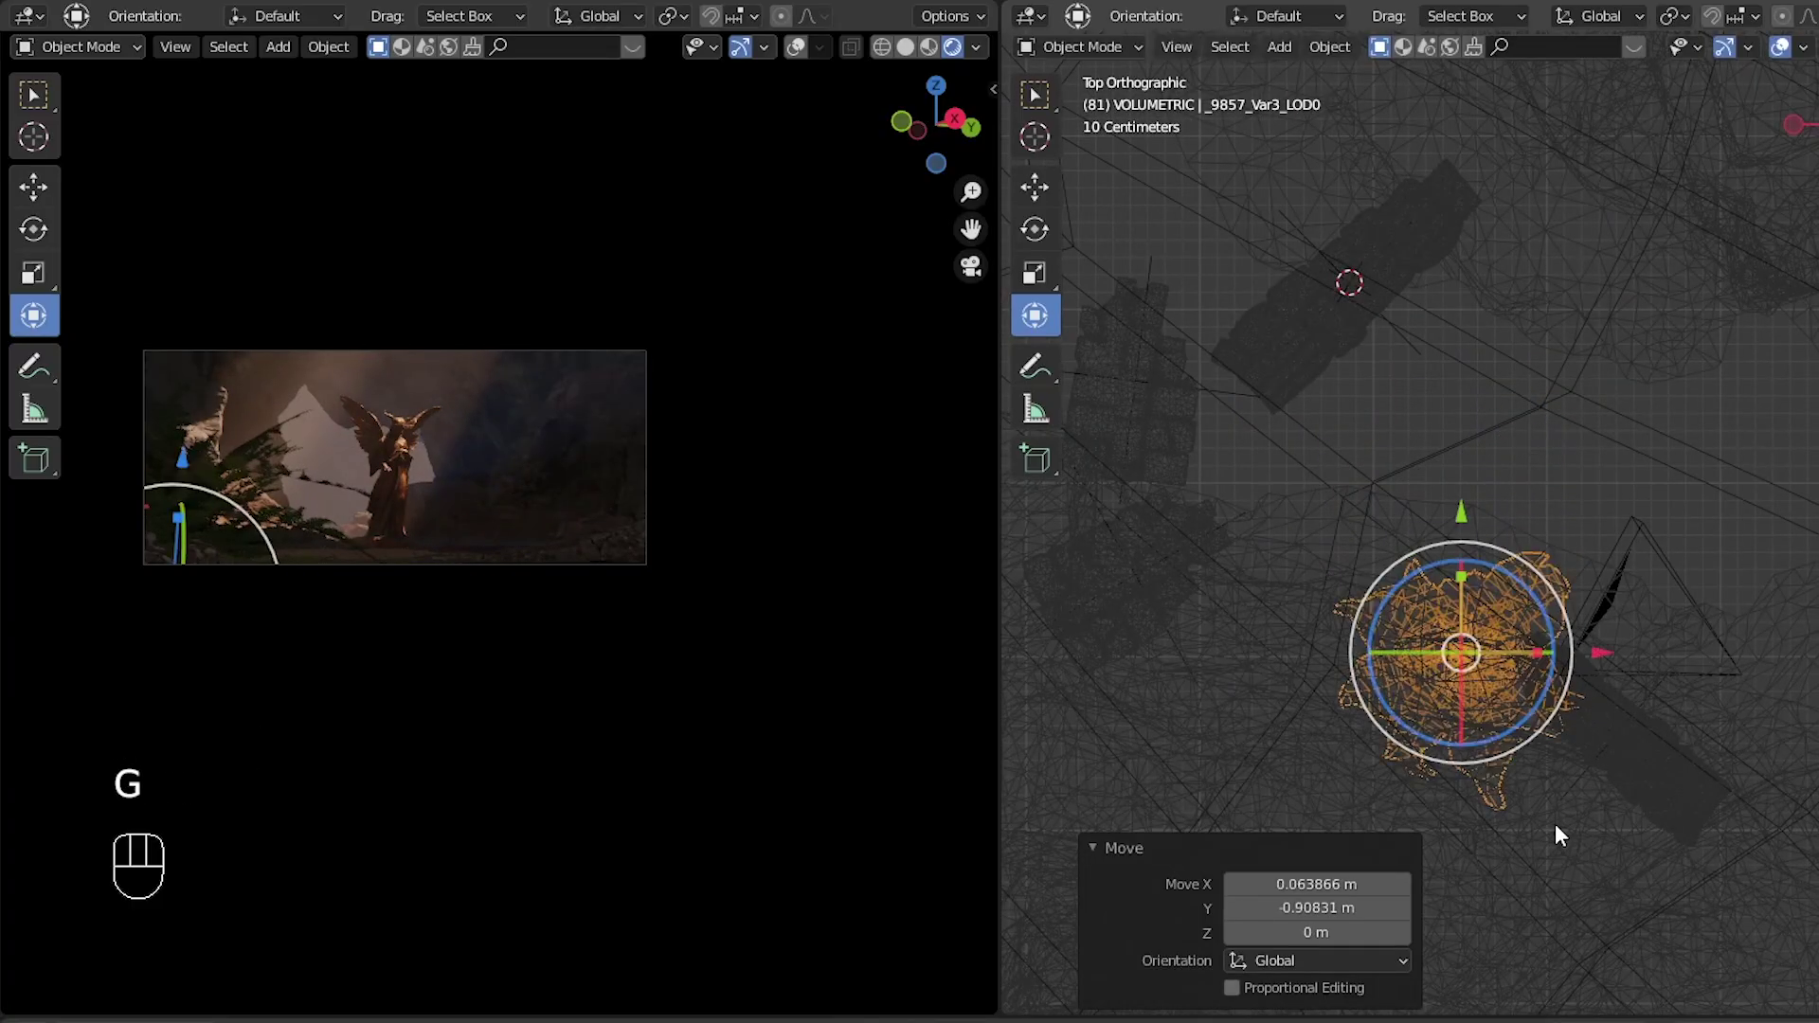
key(g)
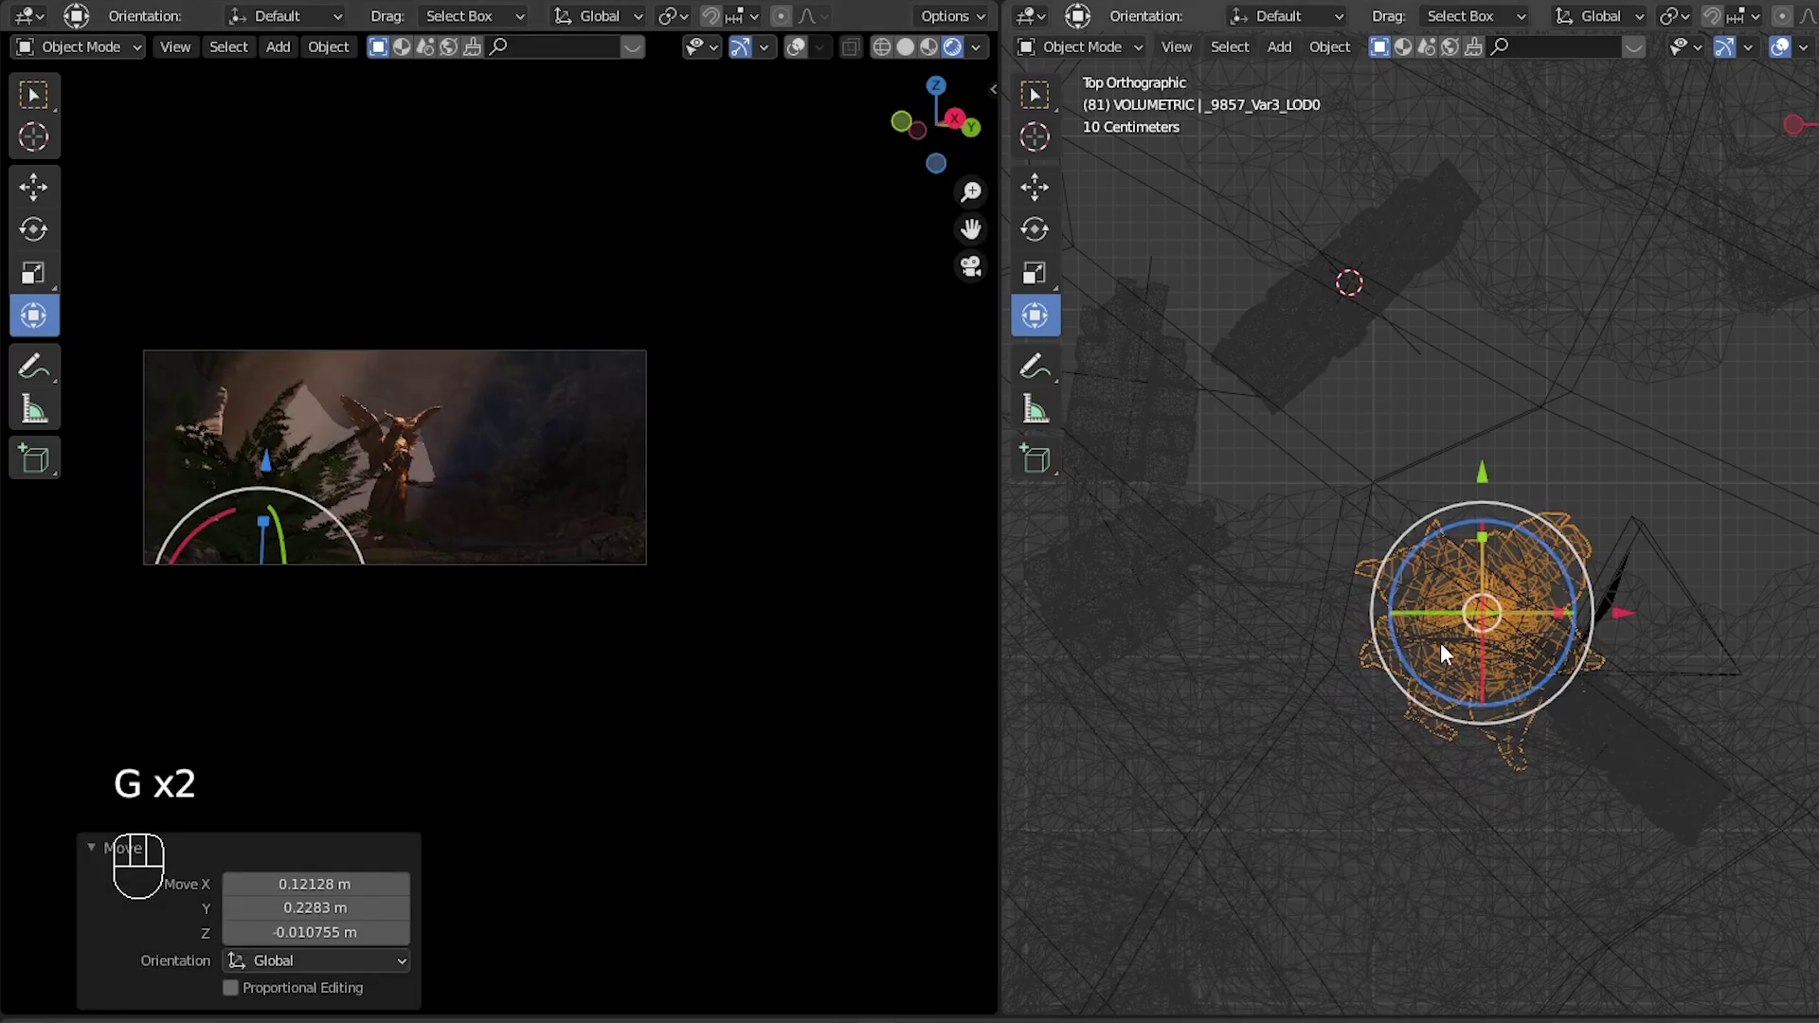
key(g)
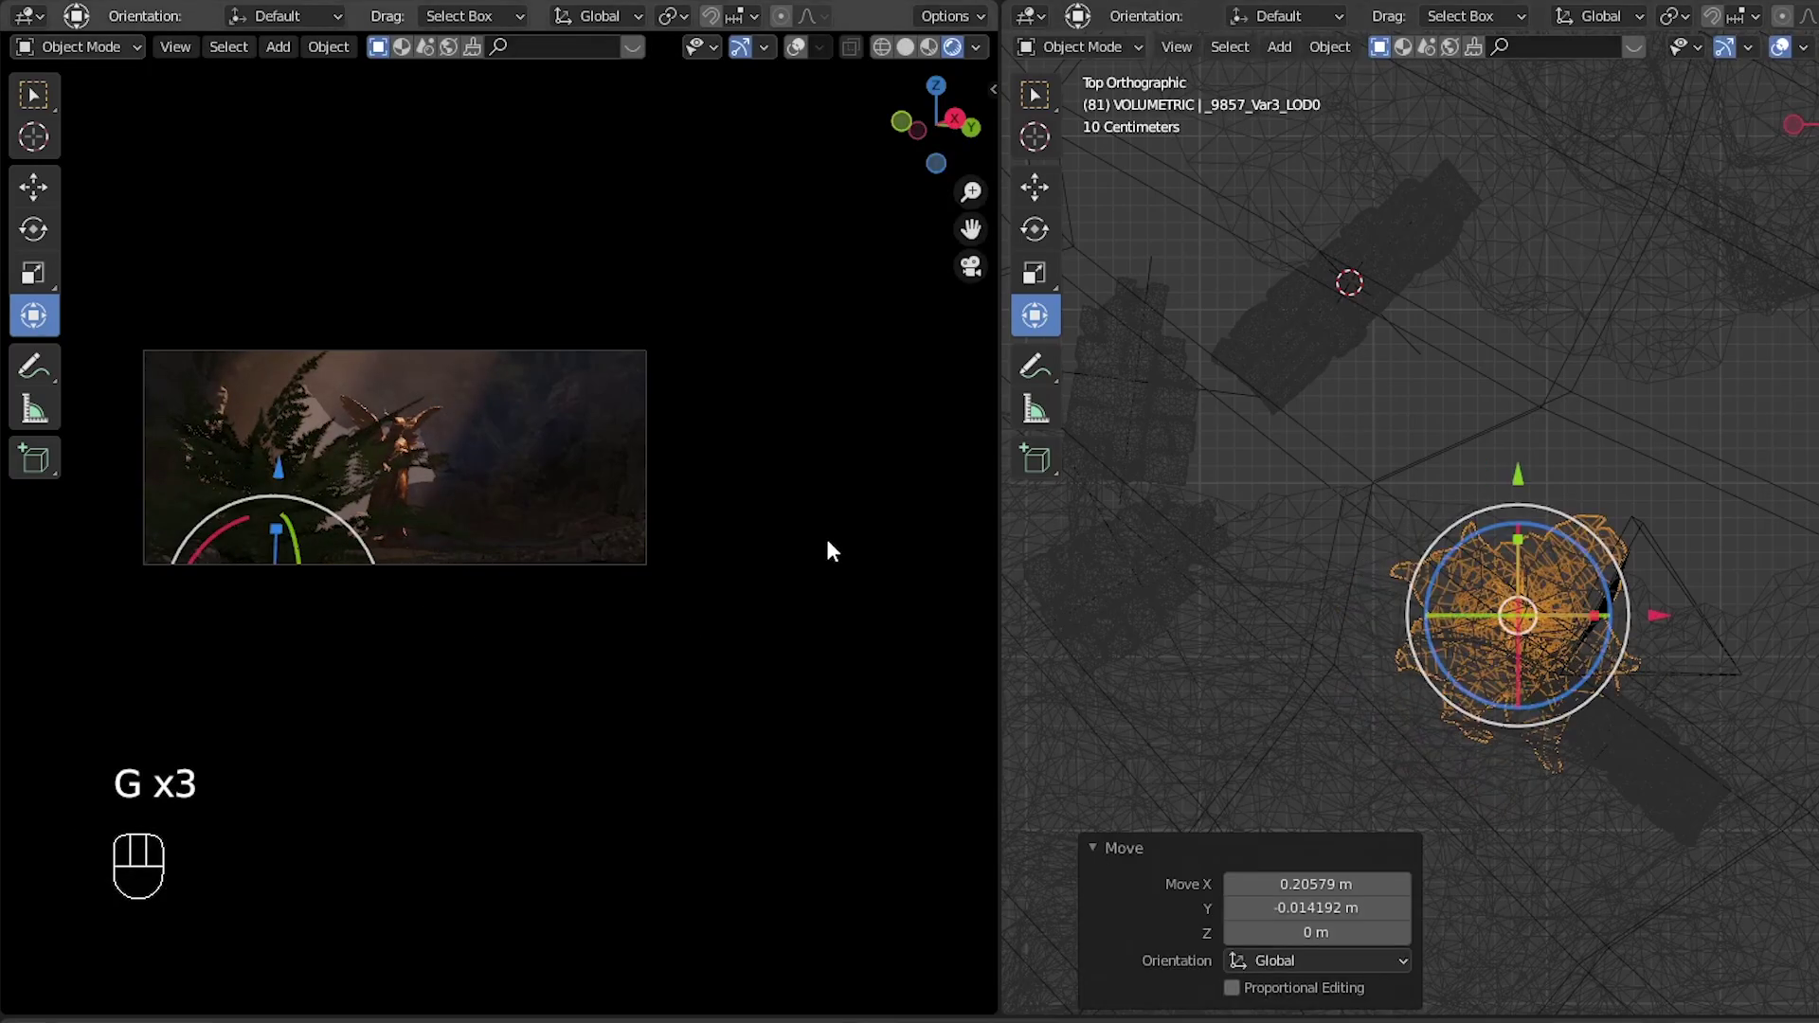
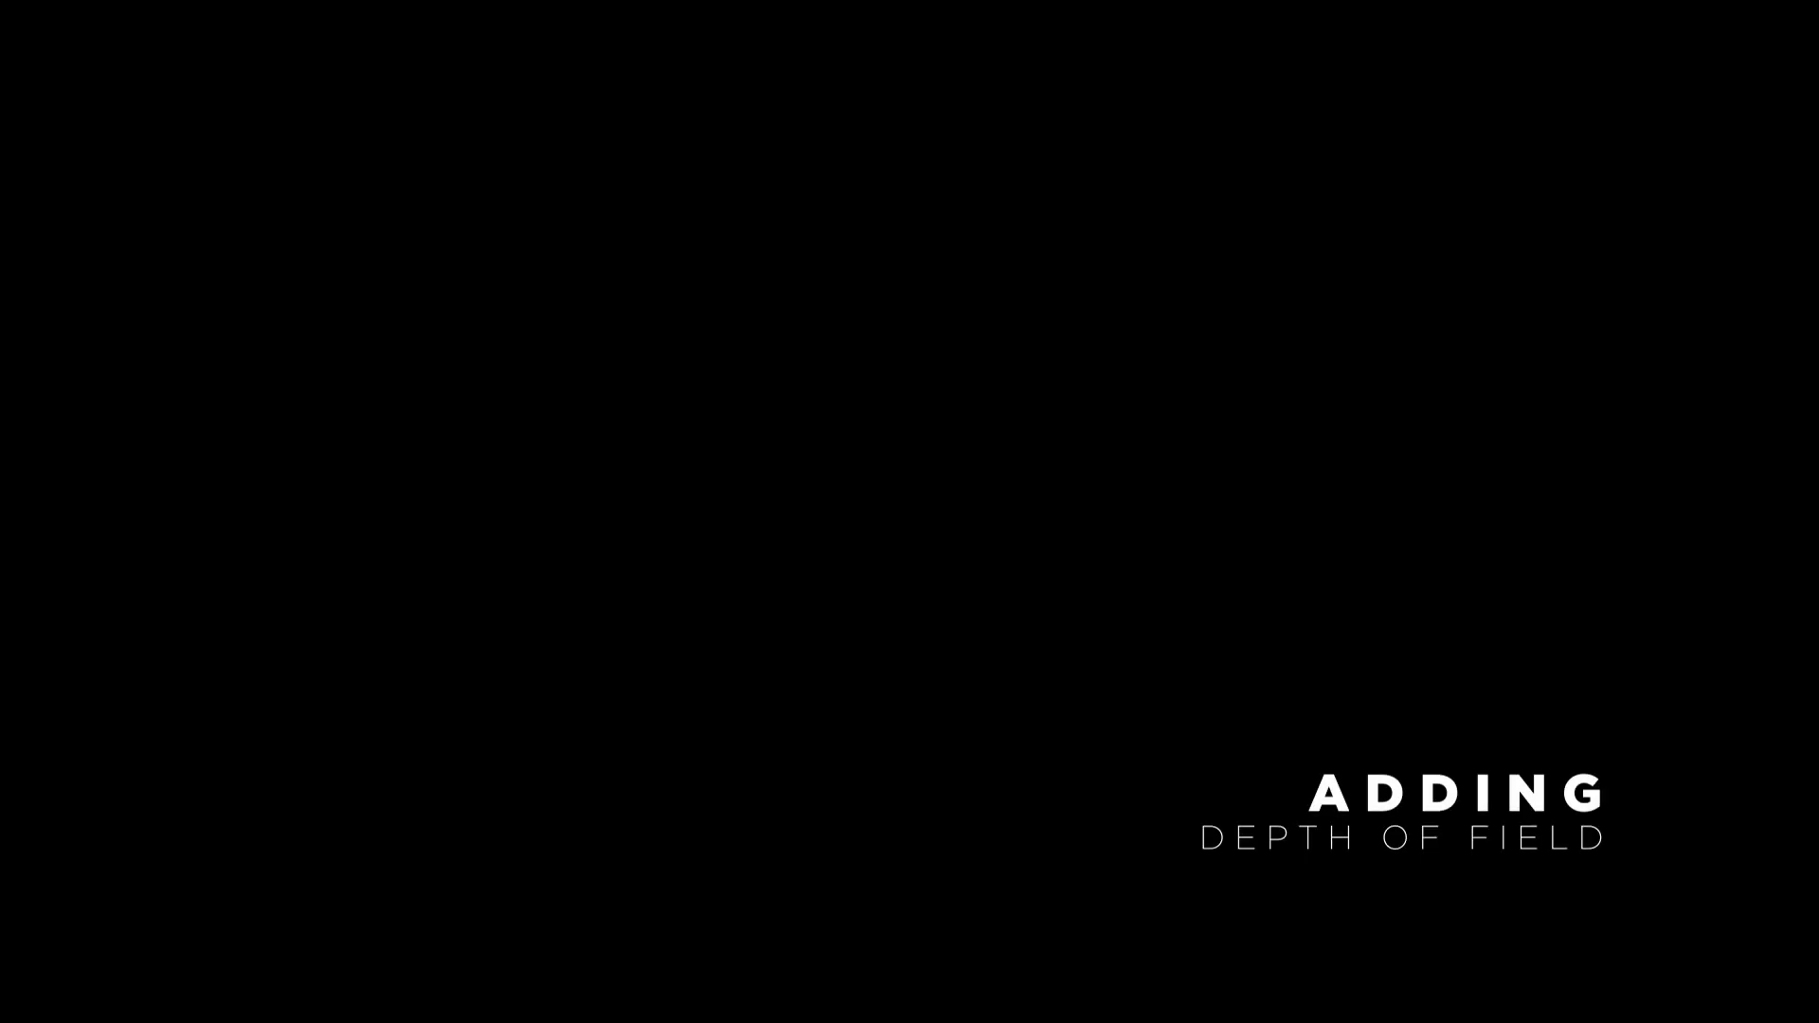
- Set F-Stop to 1.0 and keyframe Focus Distance at frames 1 (0.74 m), 60 (2.3 m) and 121 (9.8 m)
click(1486, 697)
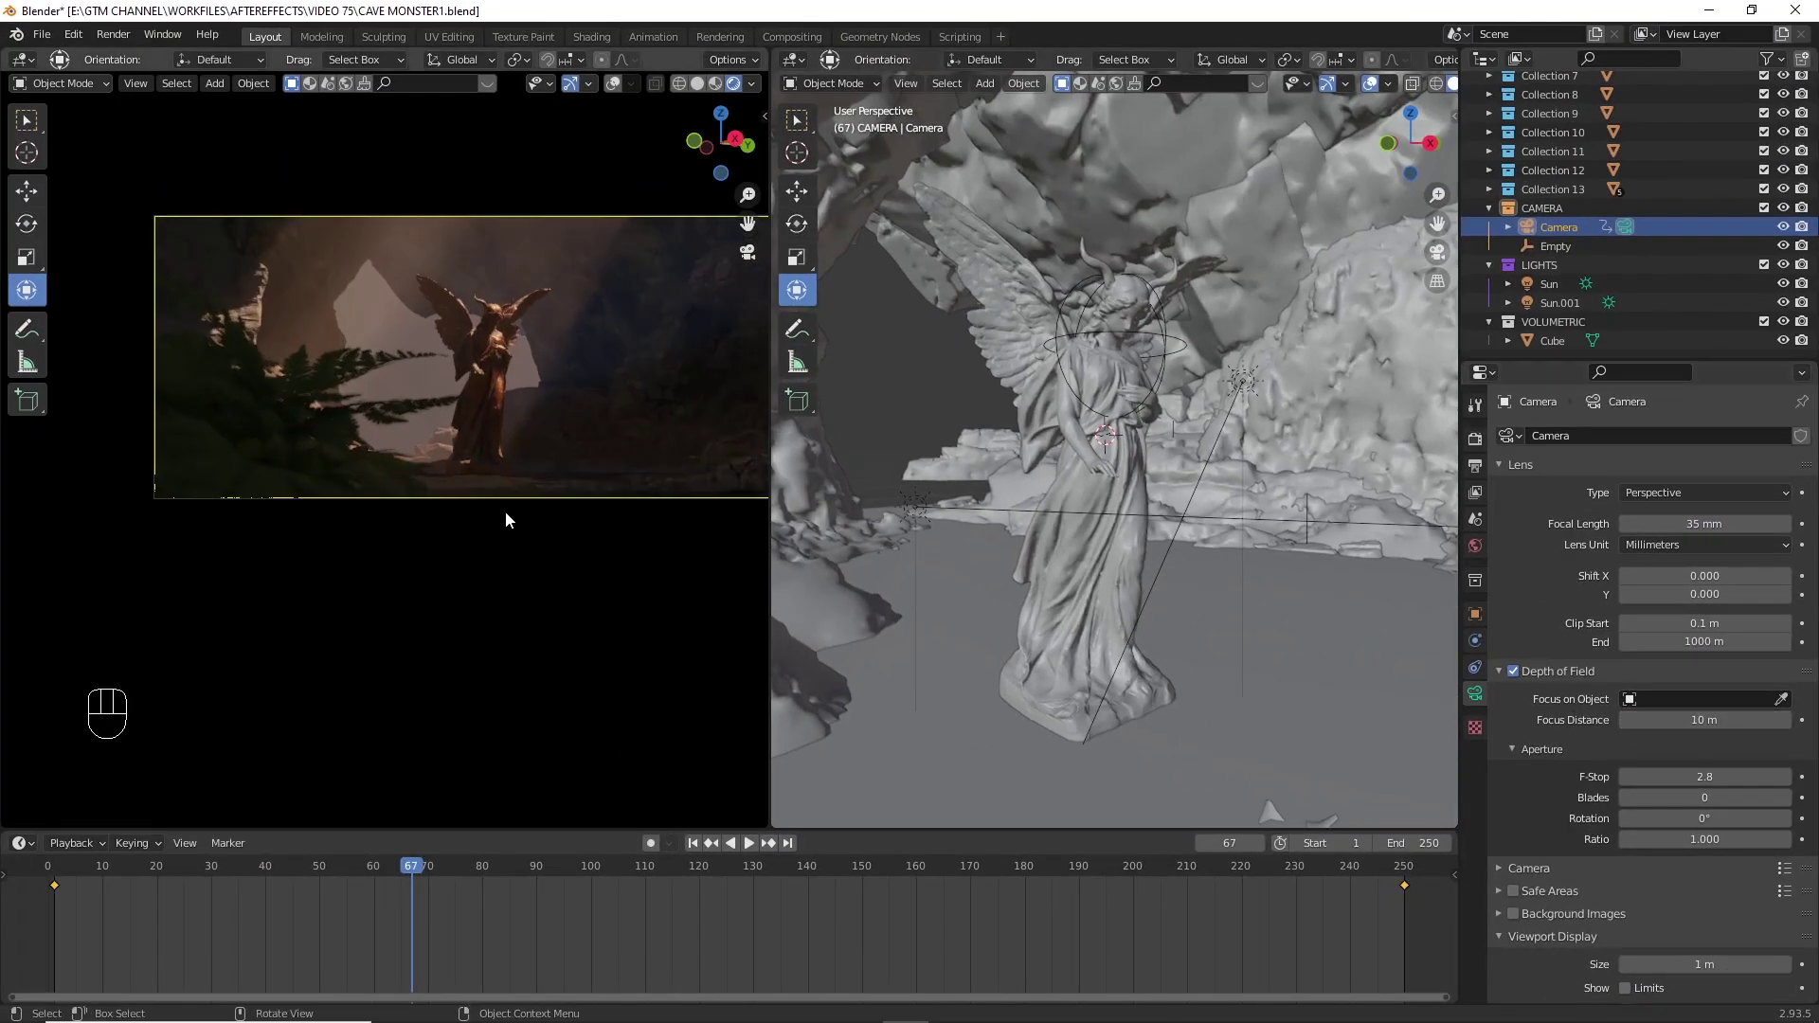
middle_click(551, 466)
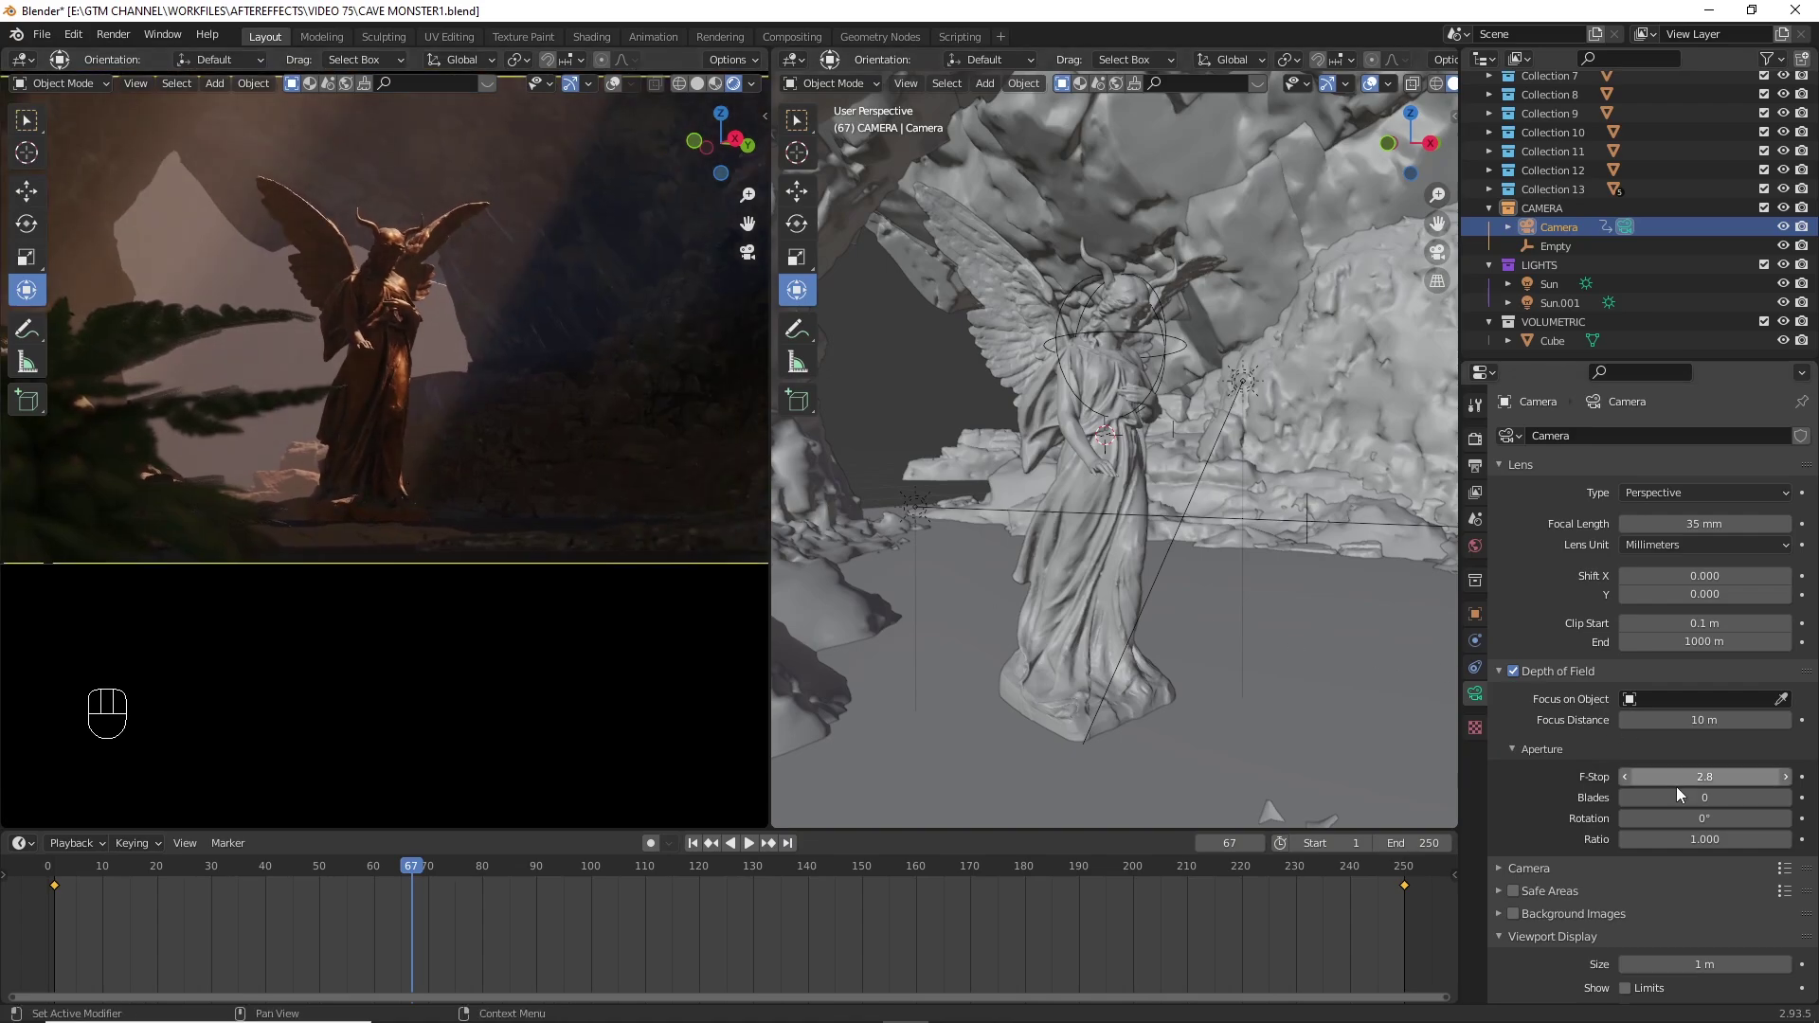
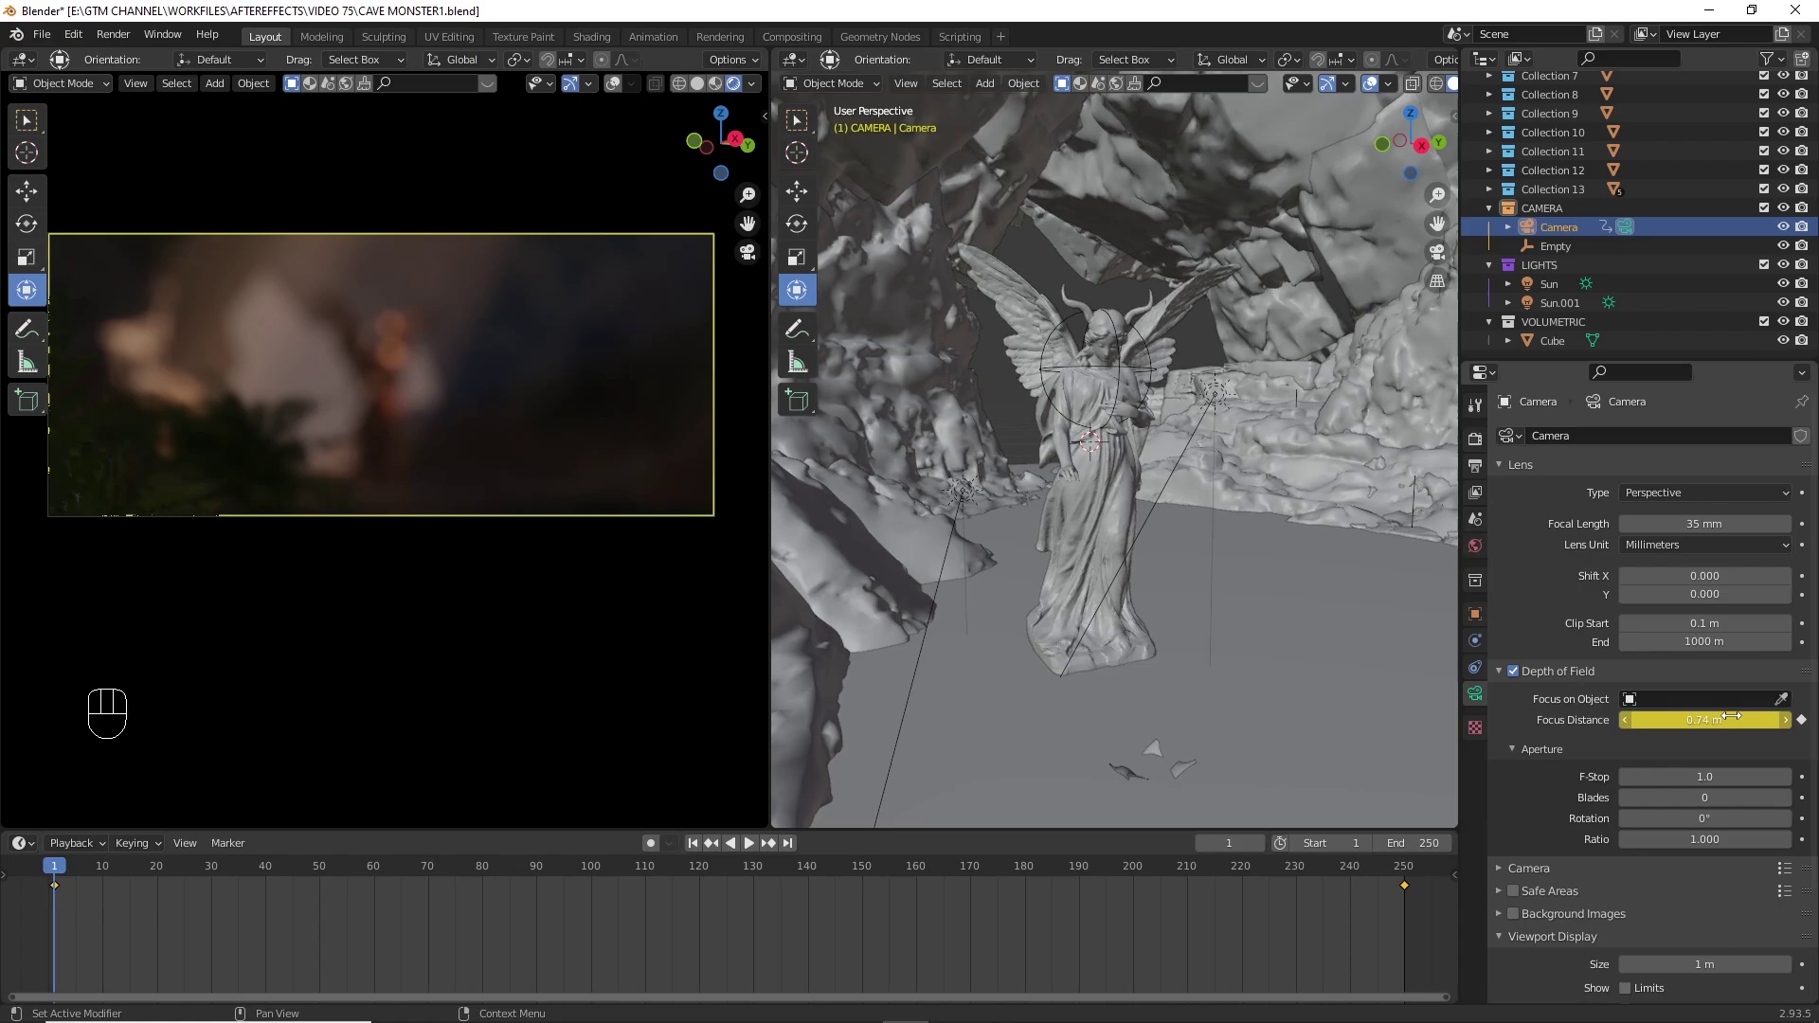
drag(257, 872, 450, 906)
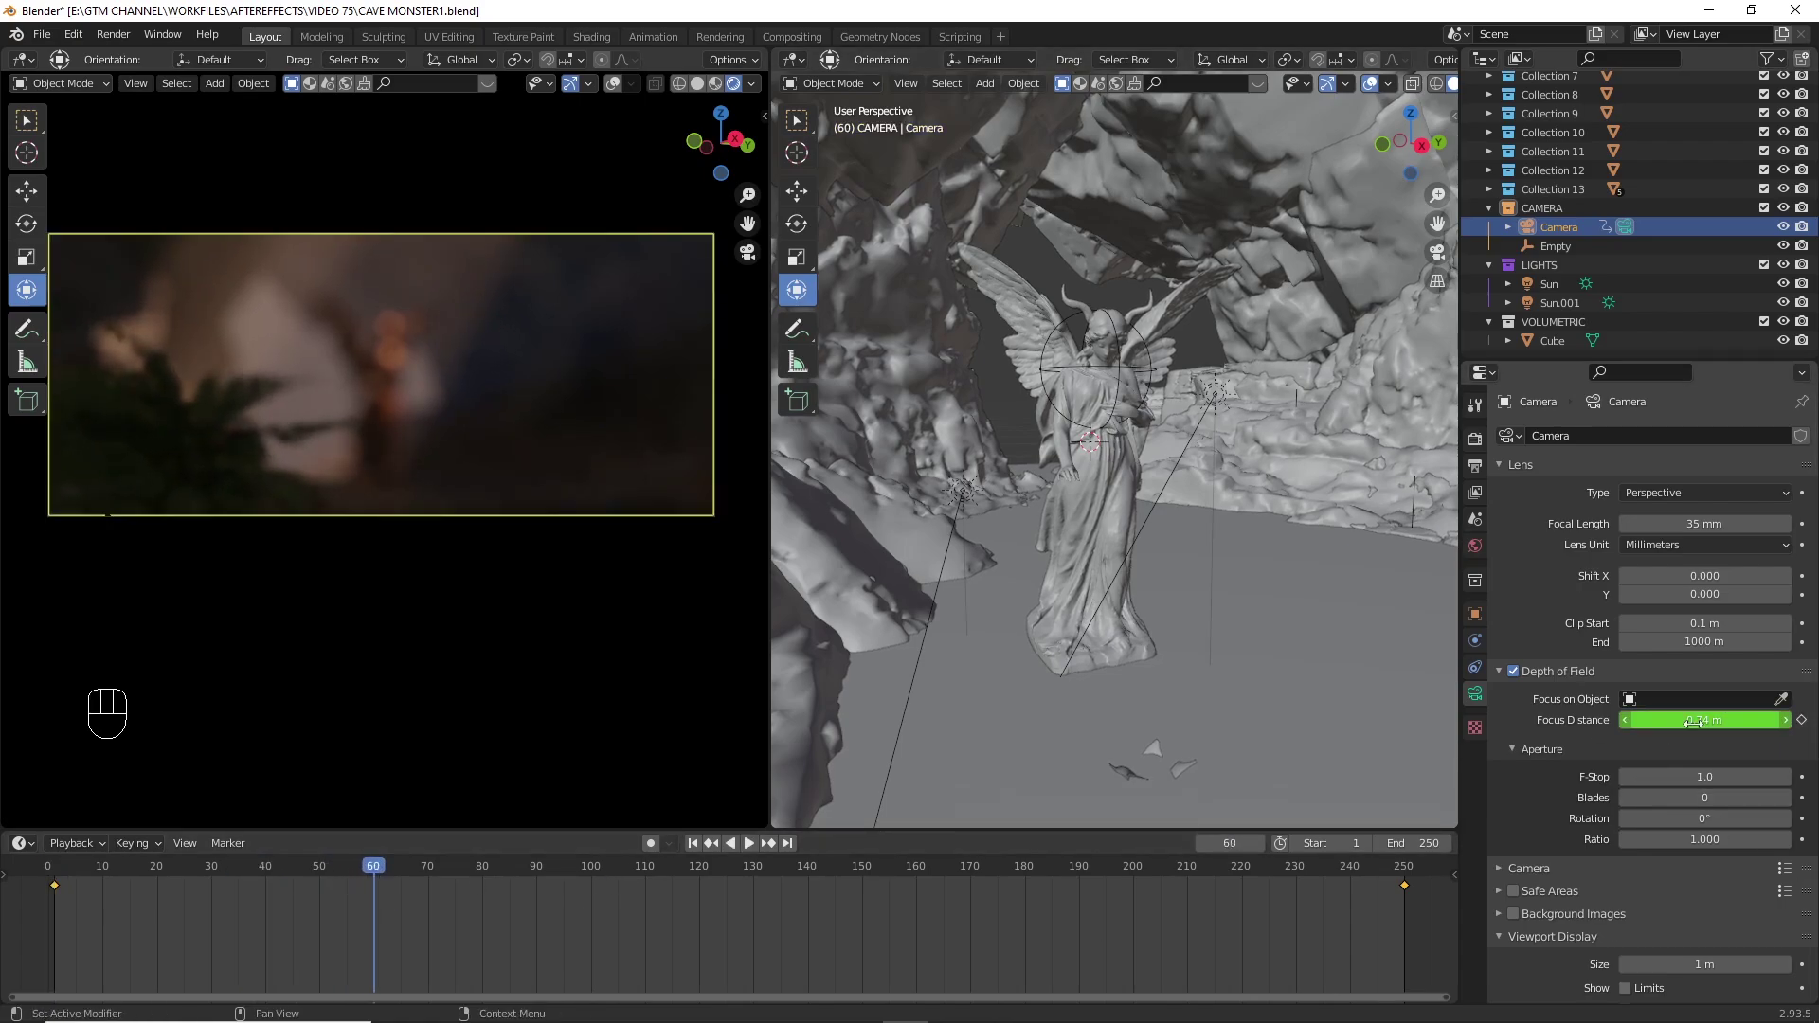
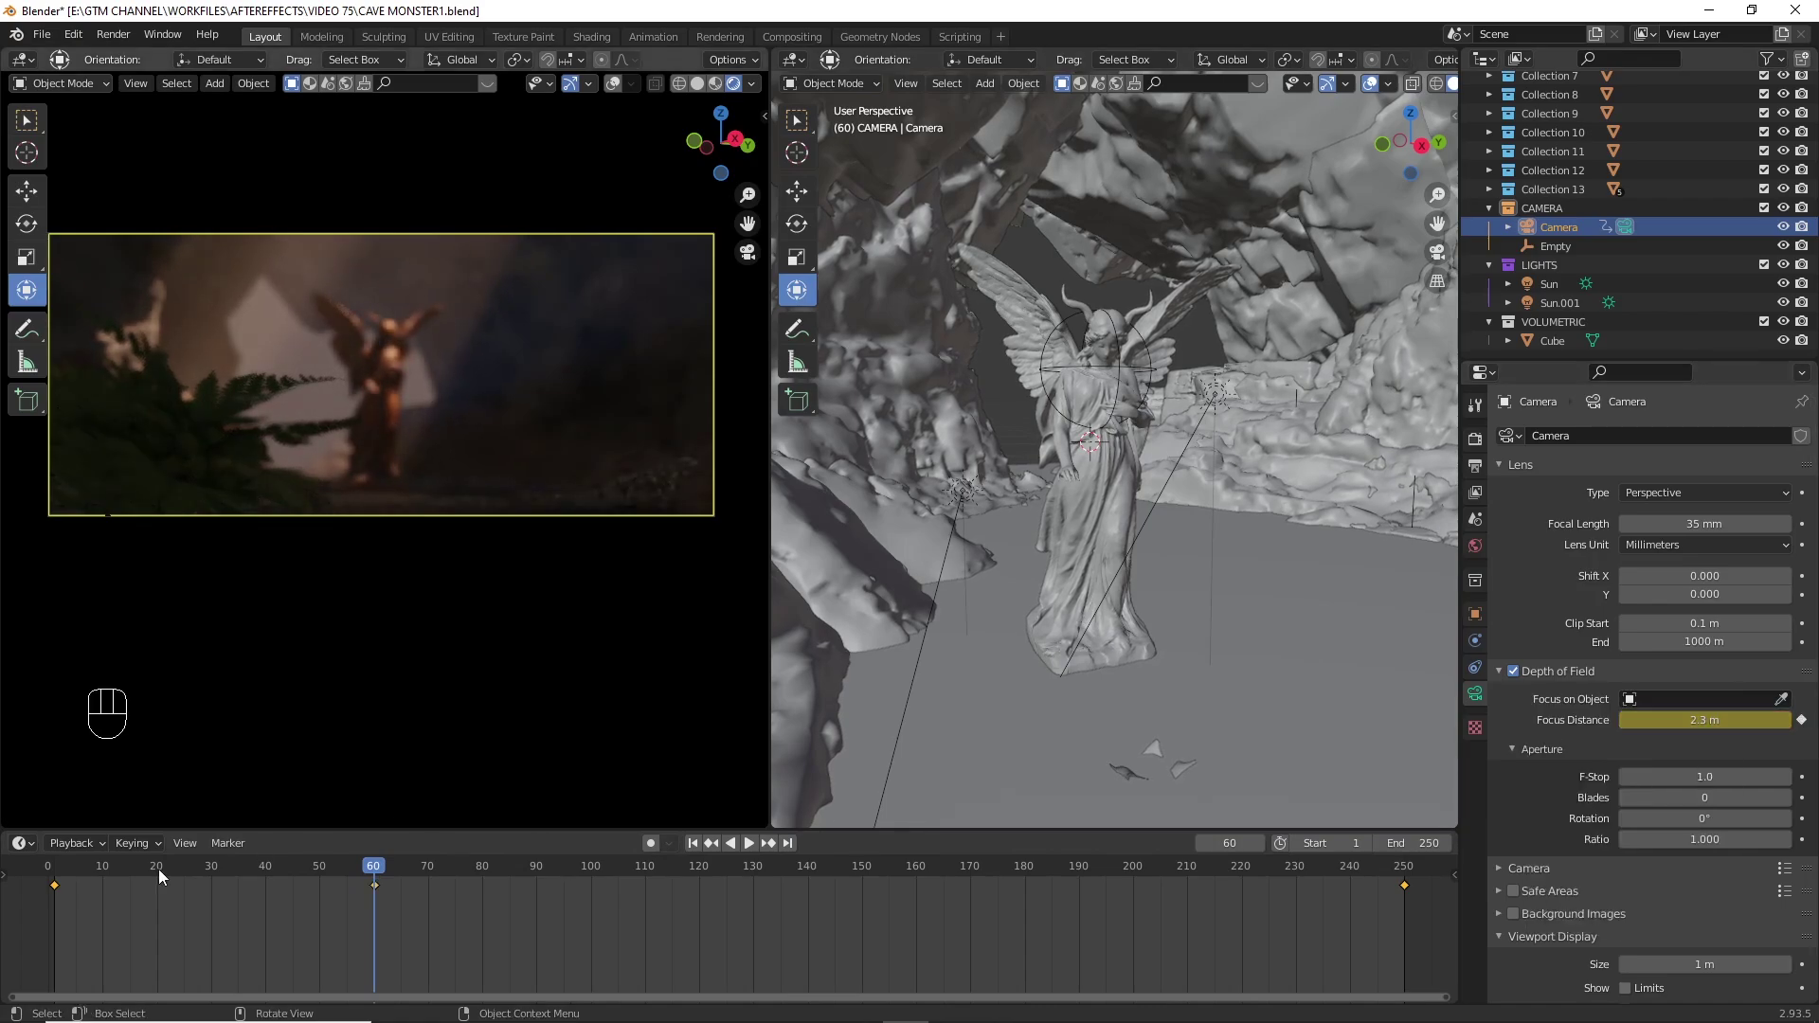
click(78, 874)
key(space)
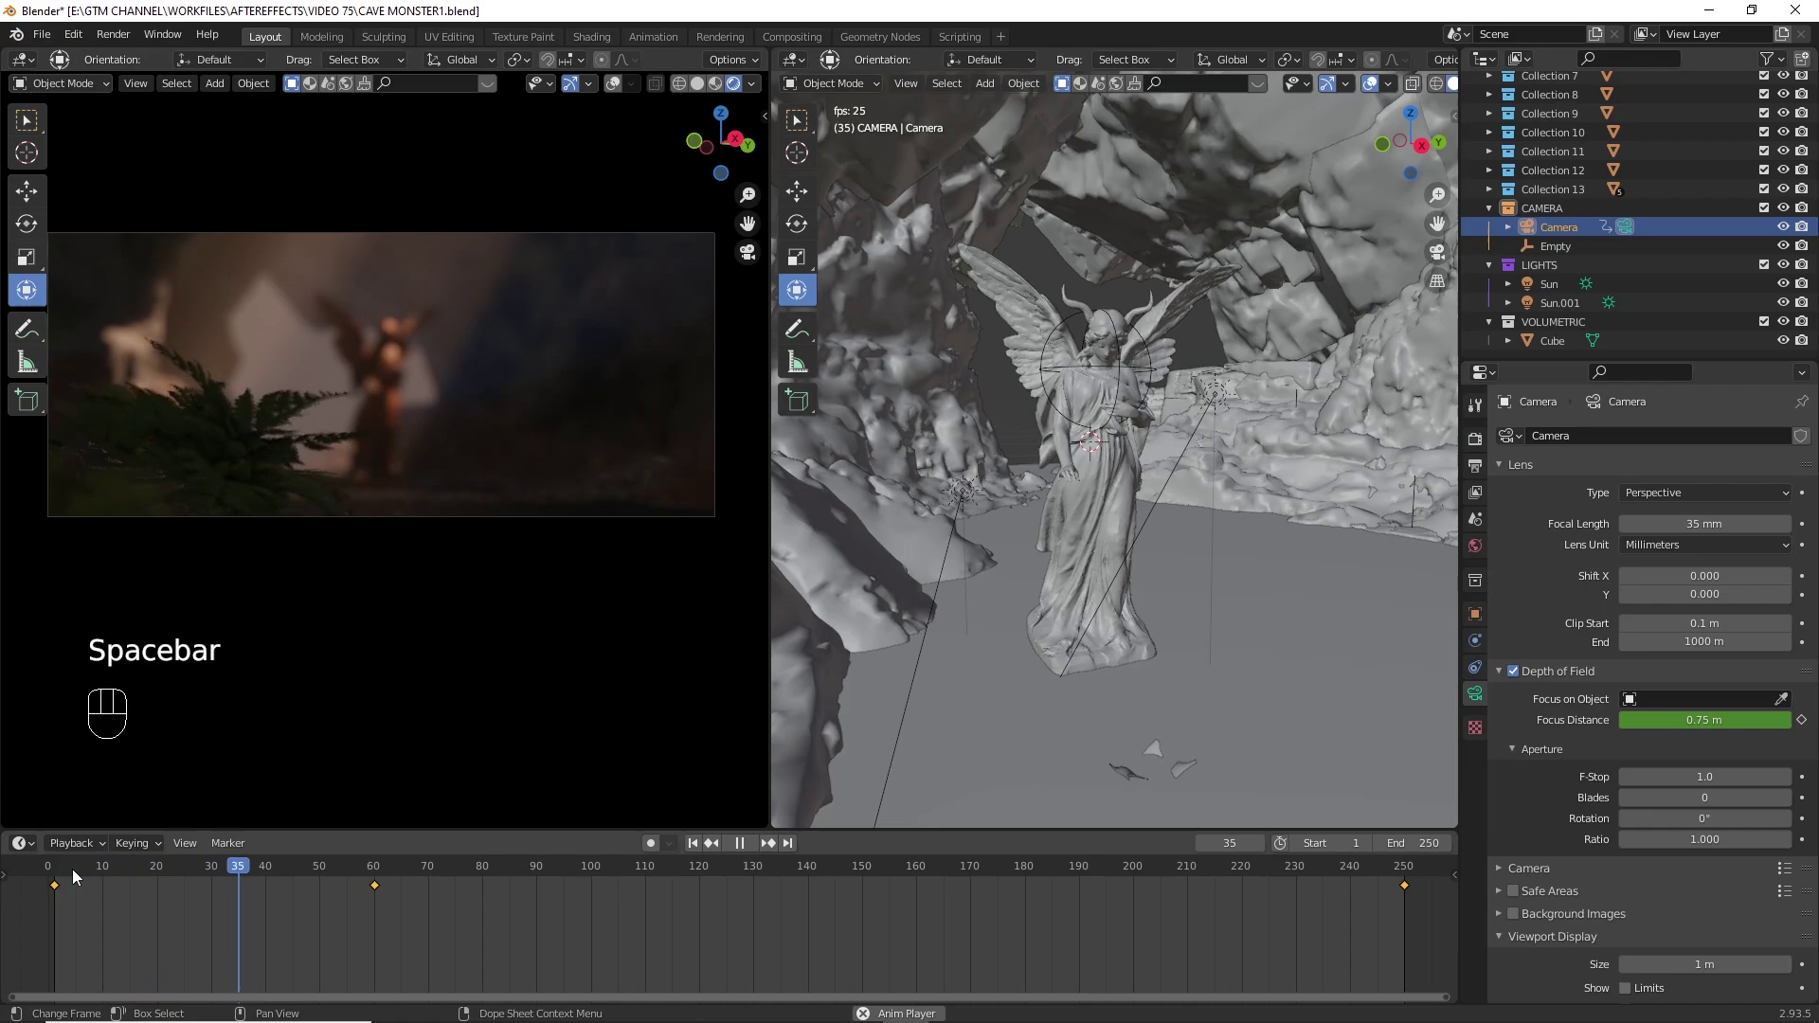
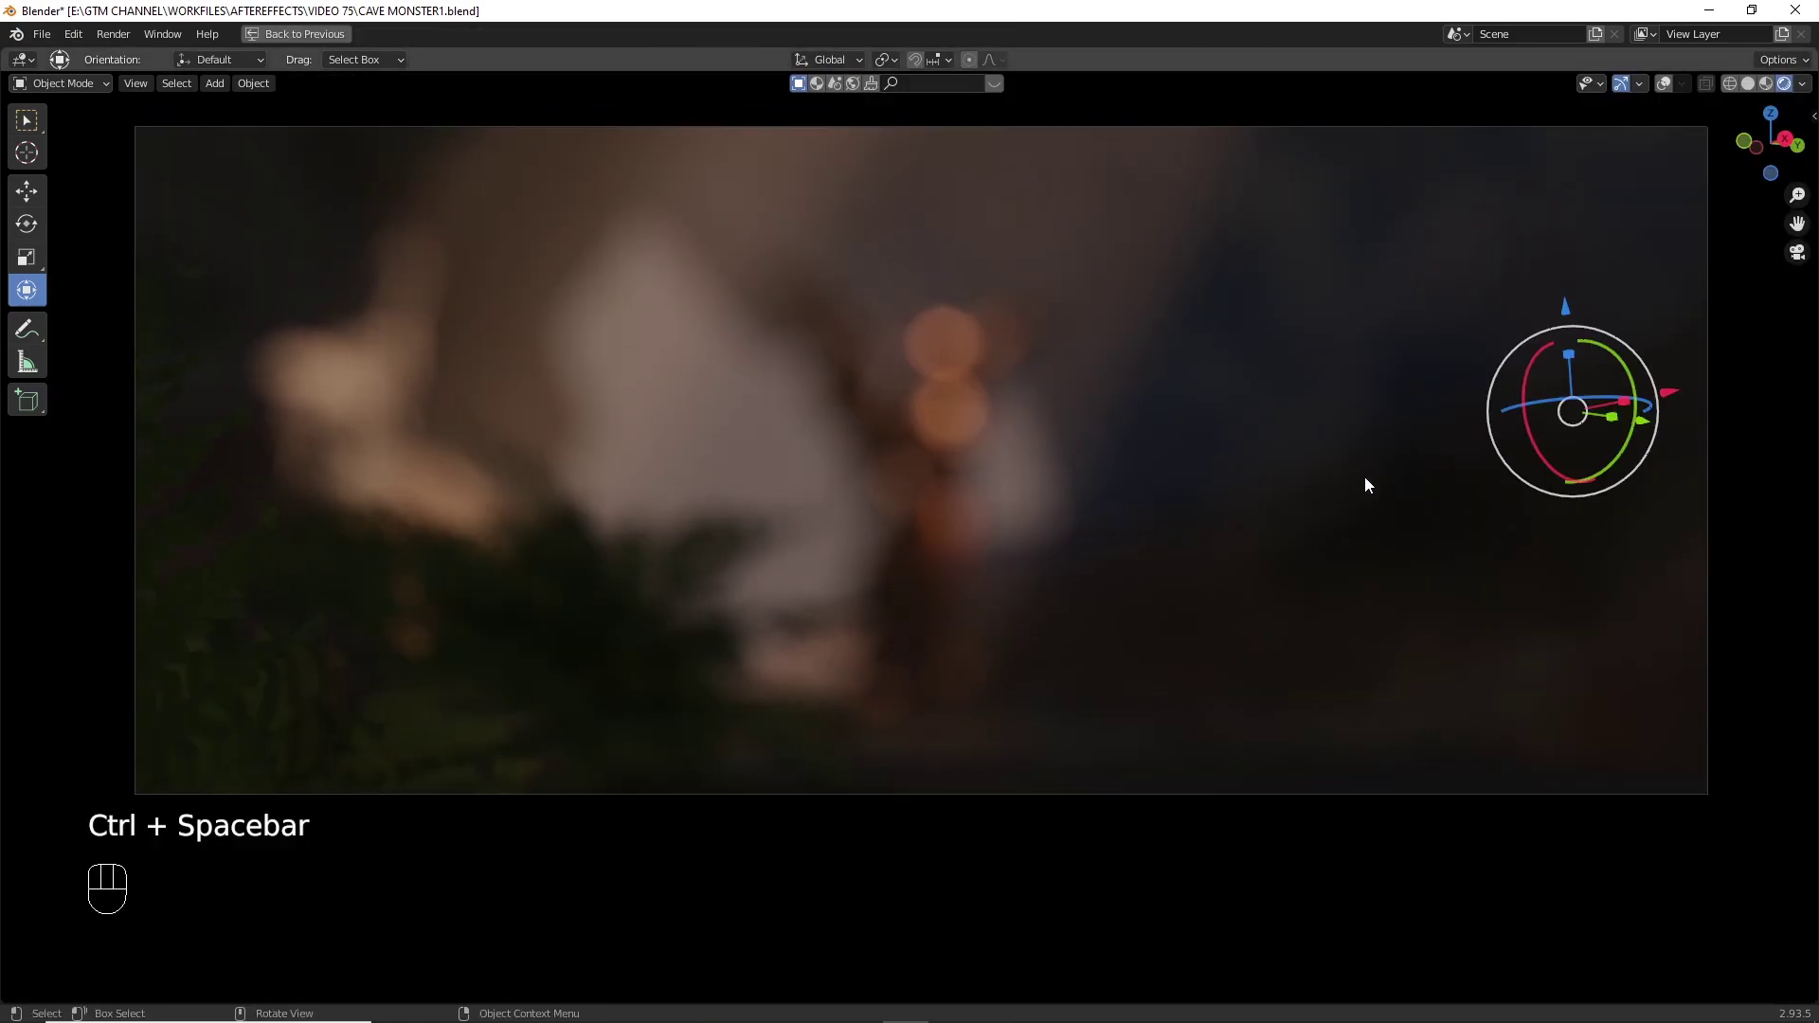
key(space)
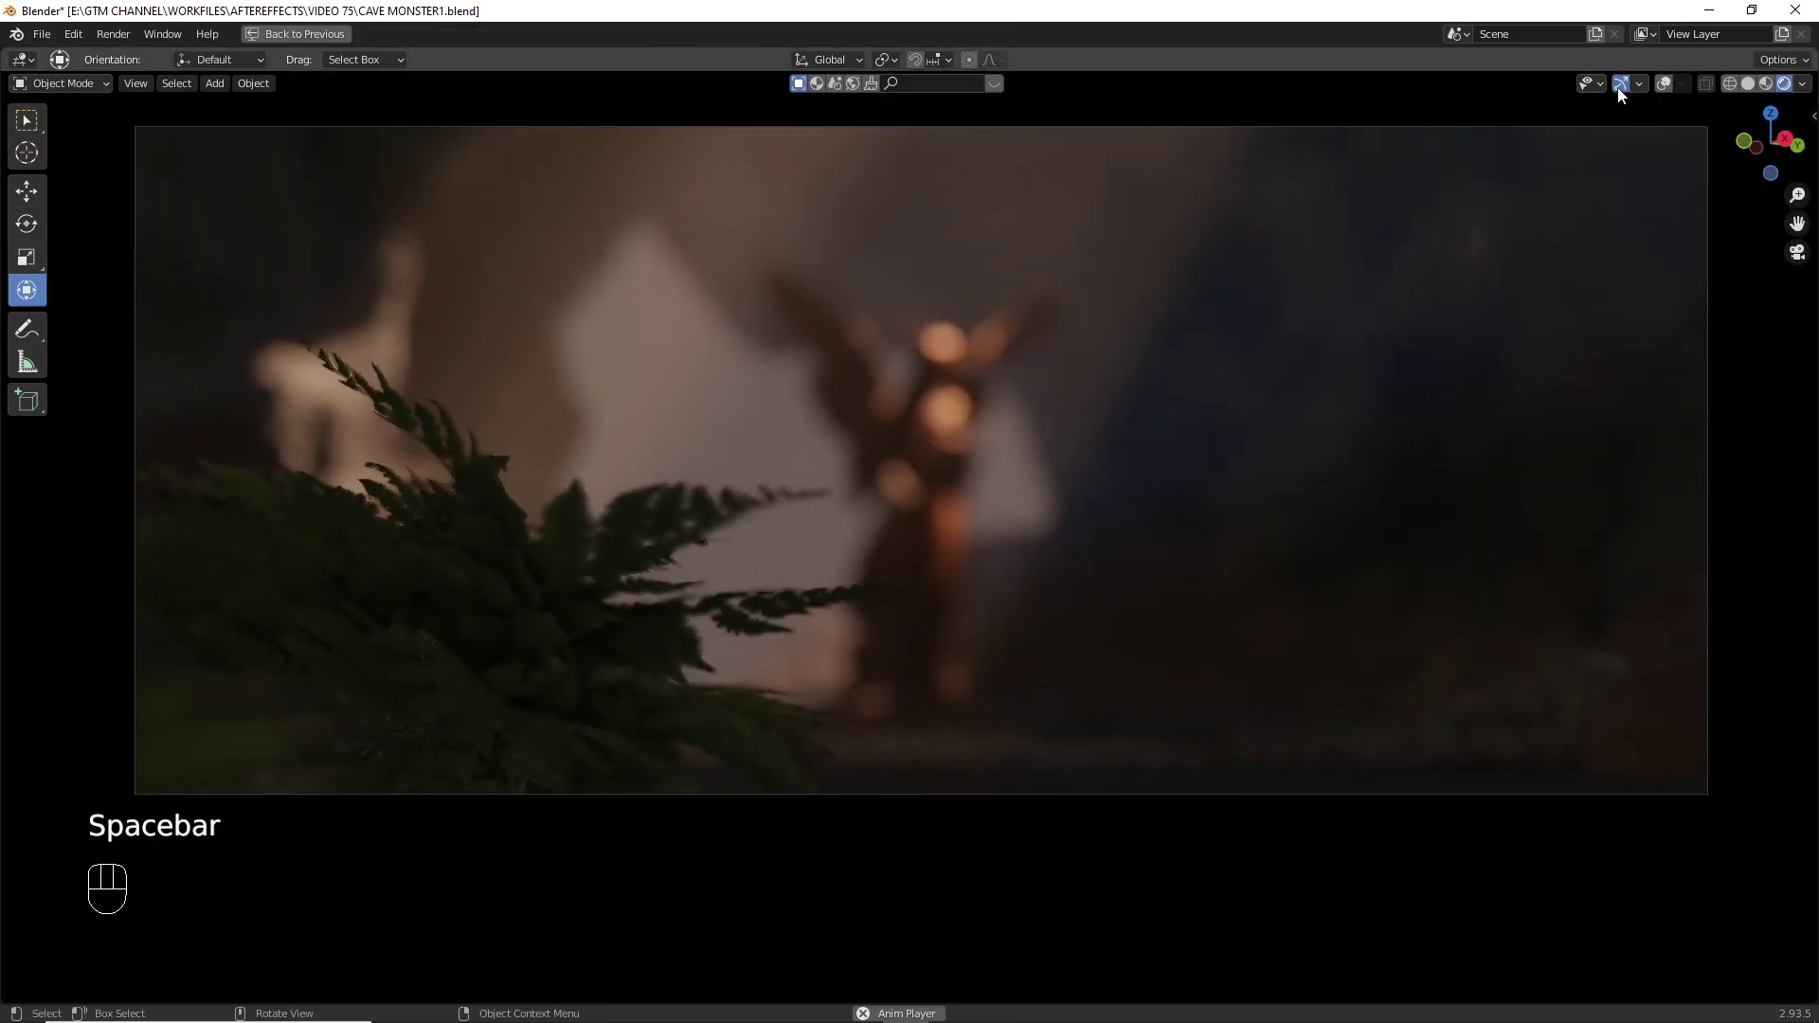
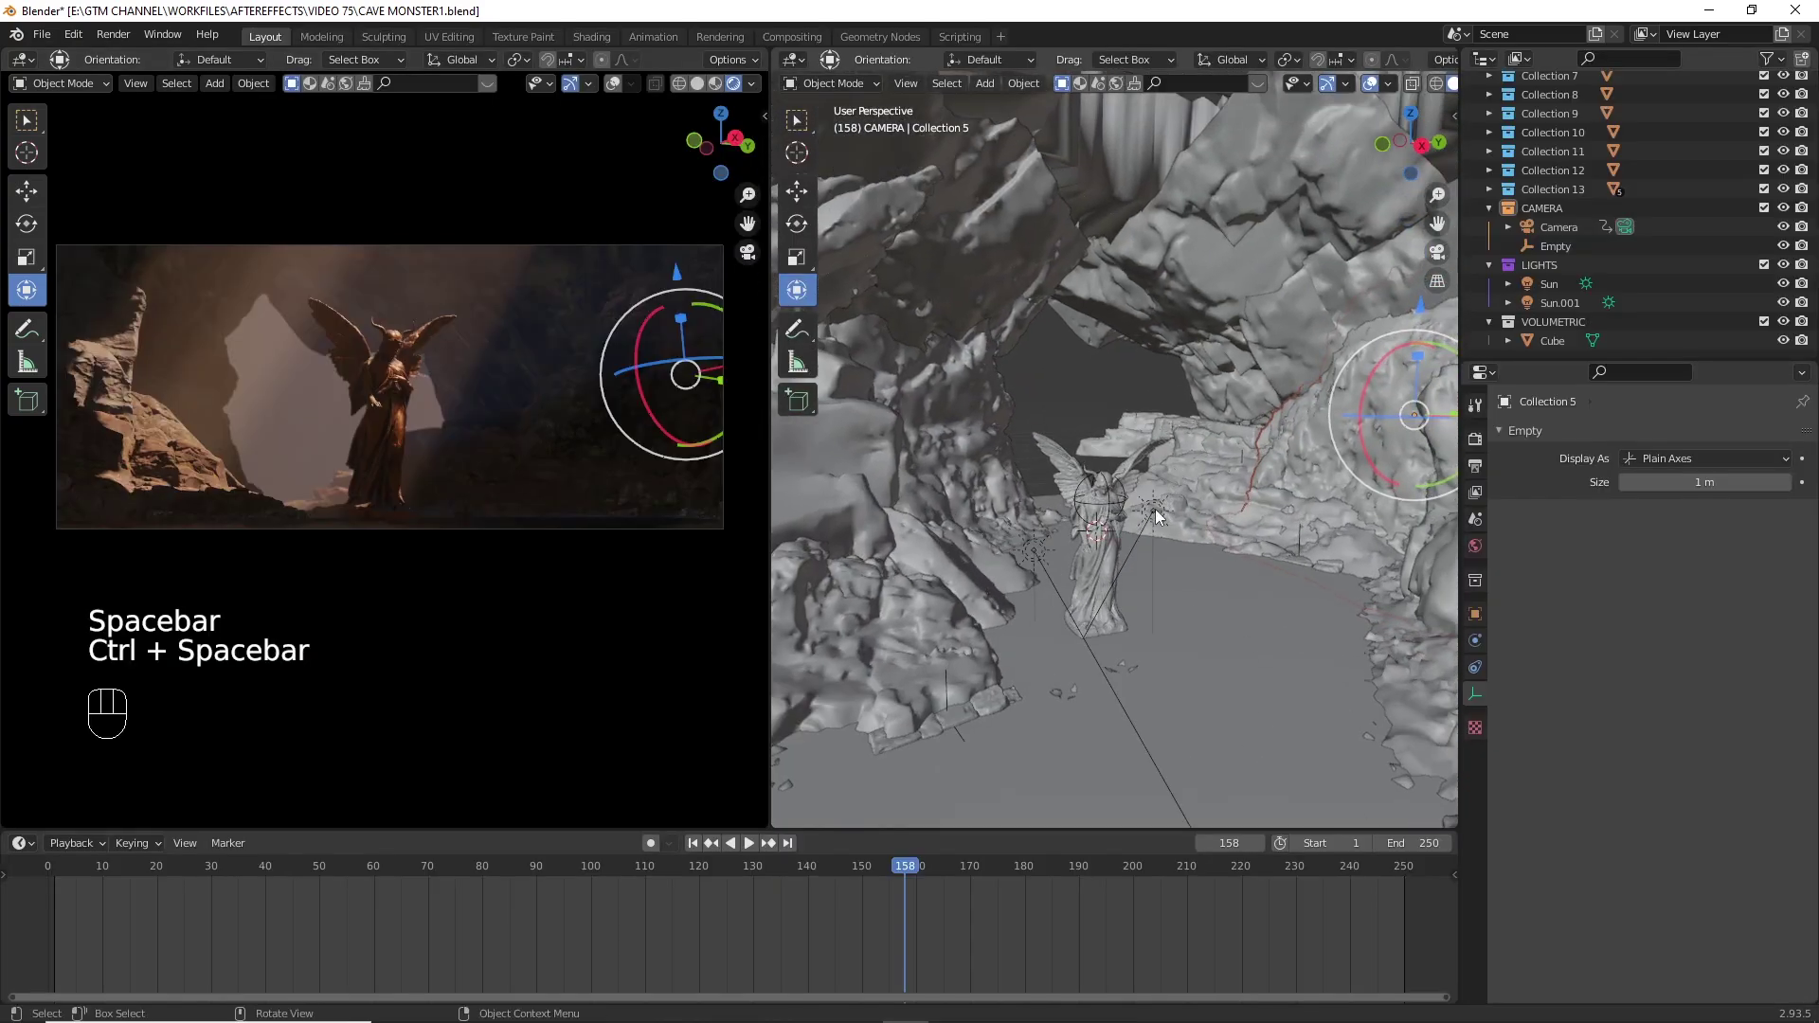
- Keyframe Sun.001's transform at frame 1, rotate it and keyframe again at frame 250, then play the result
key(shift+Left)
key(i)
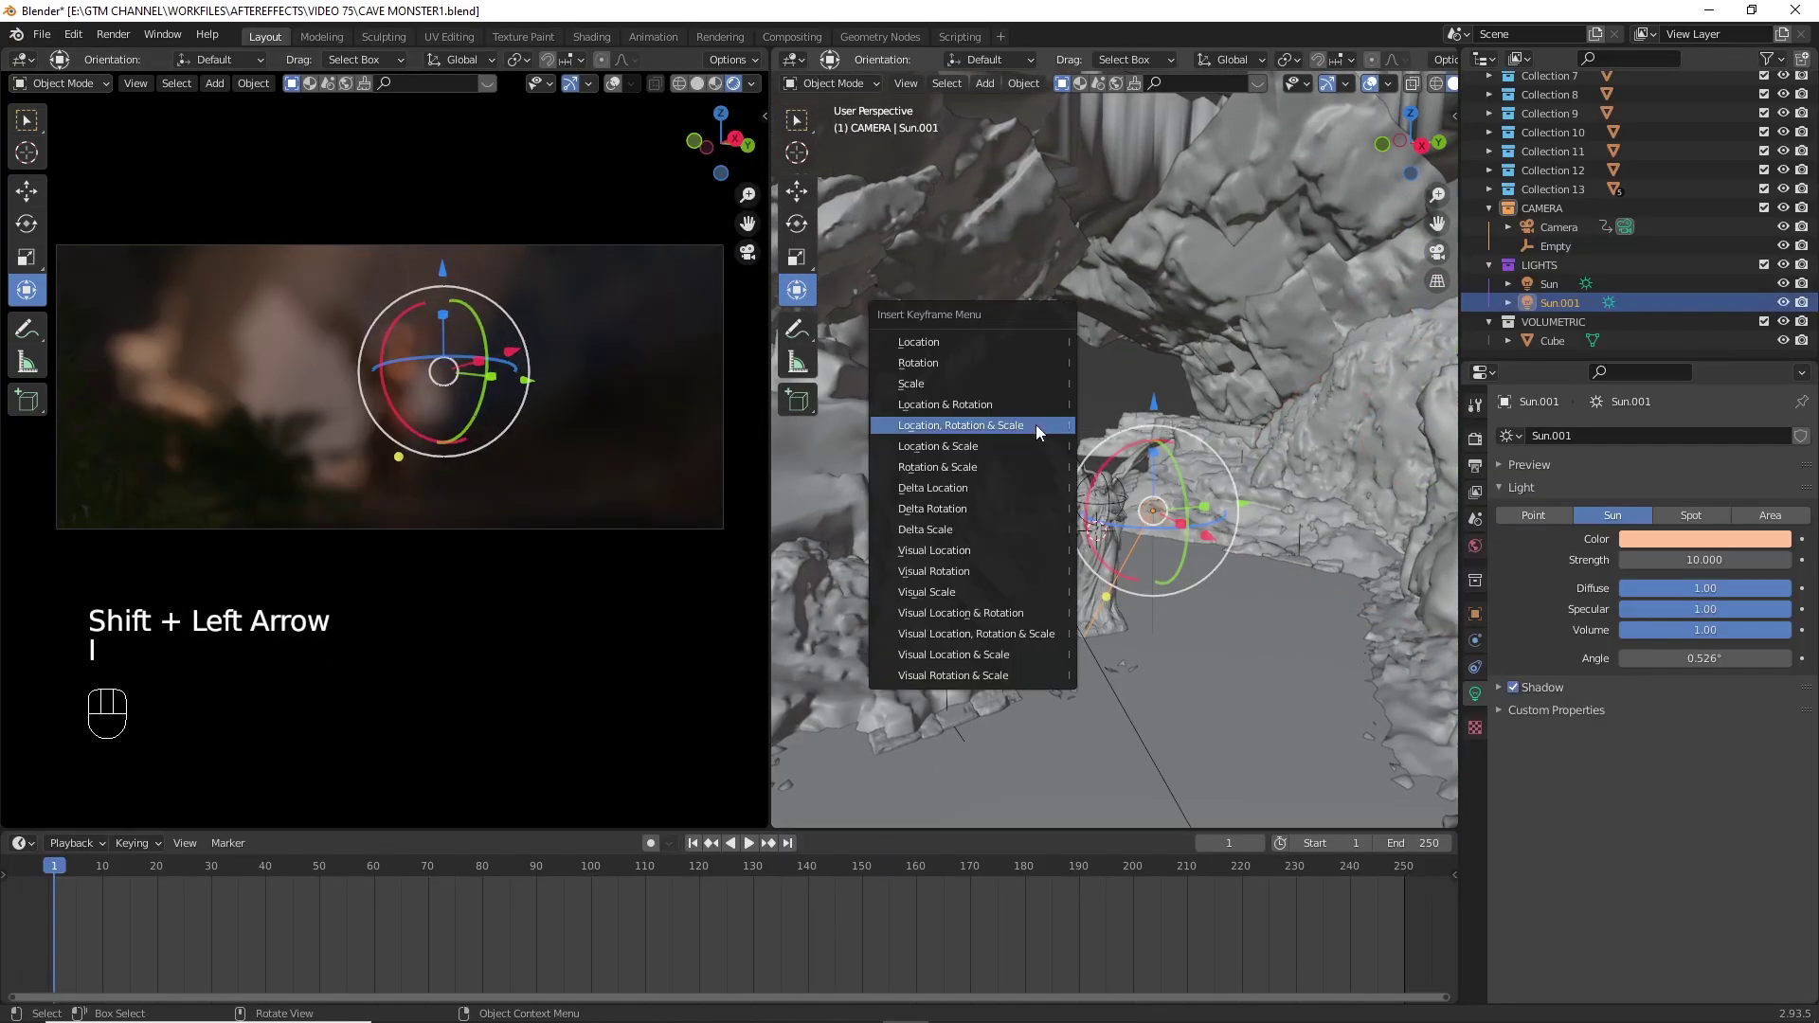
click(791, 848)
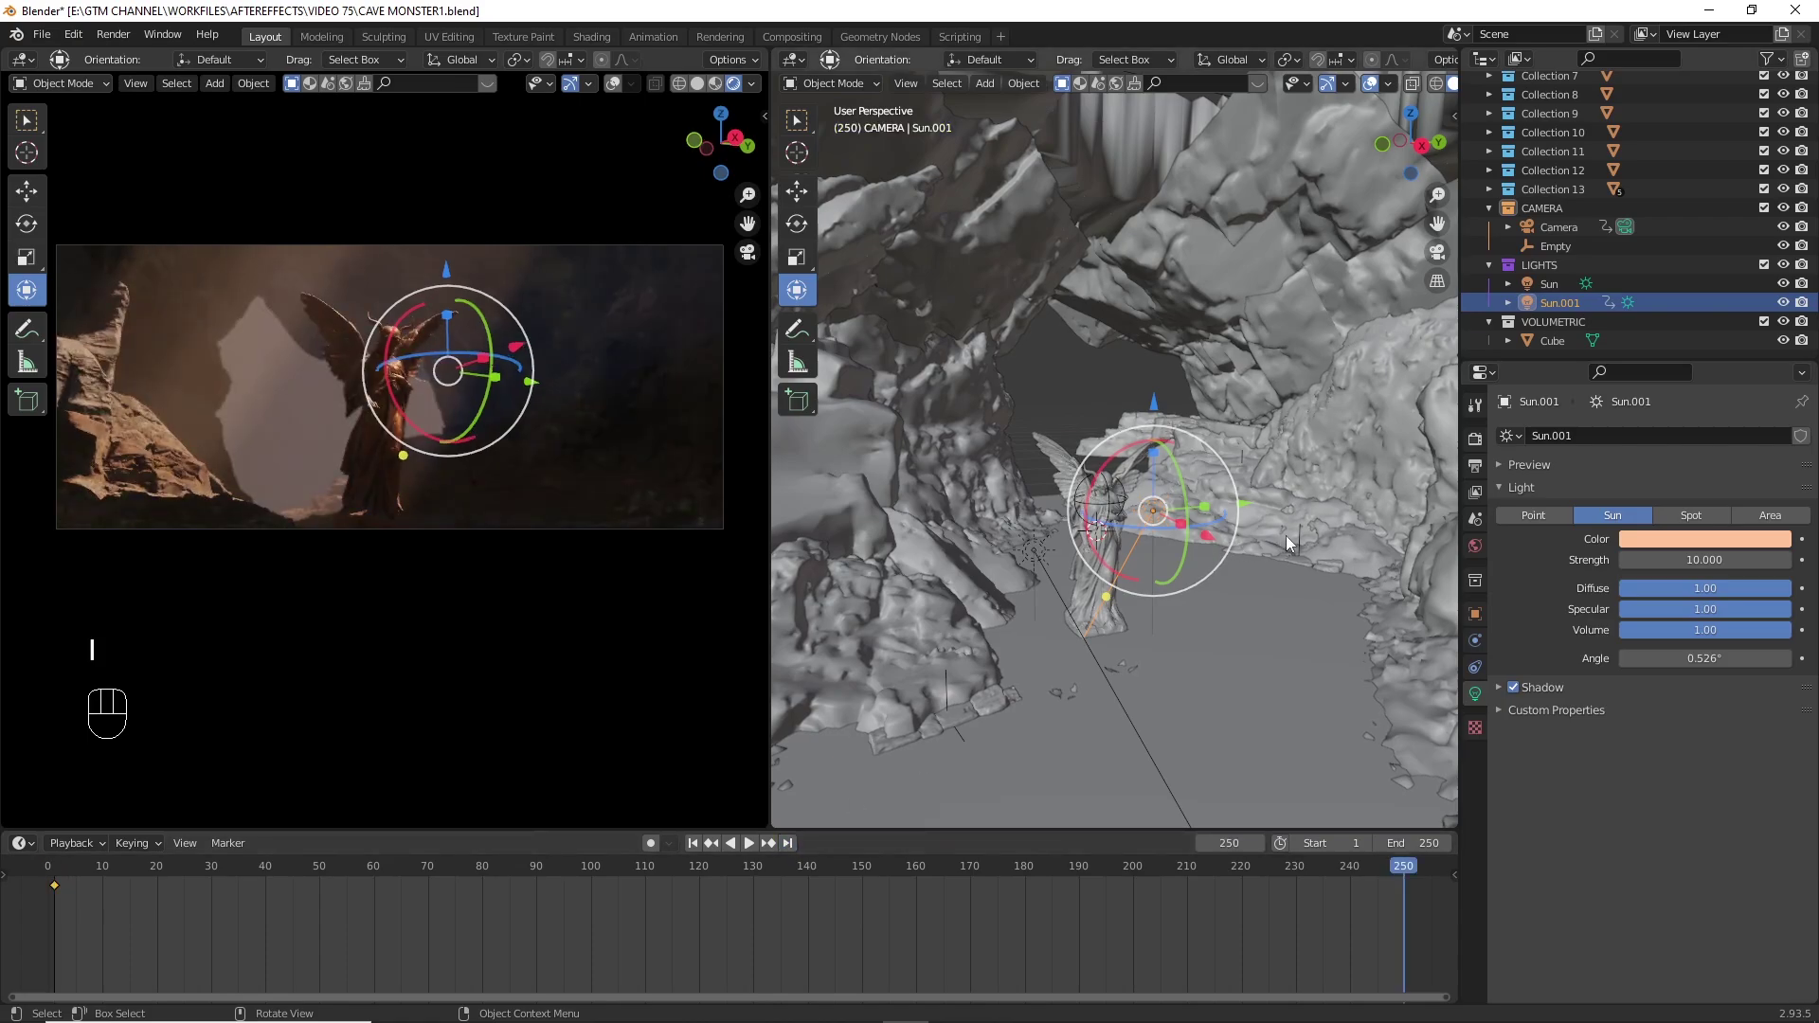
key(r)
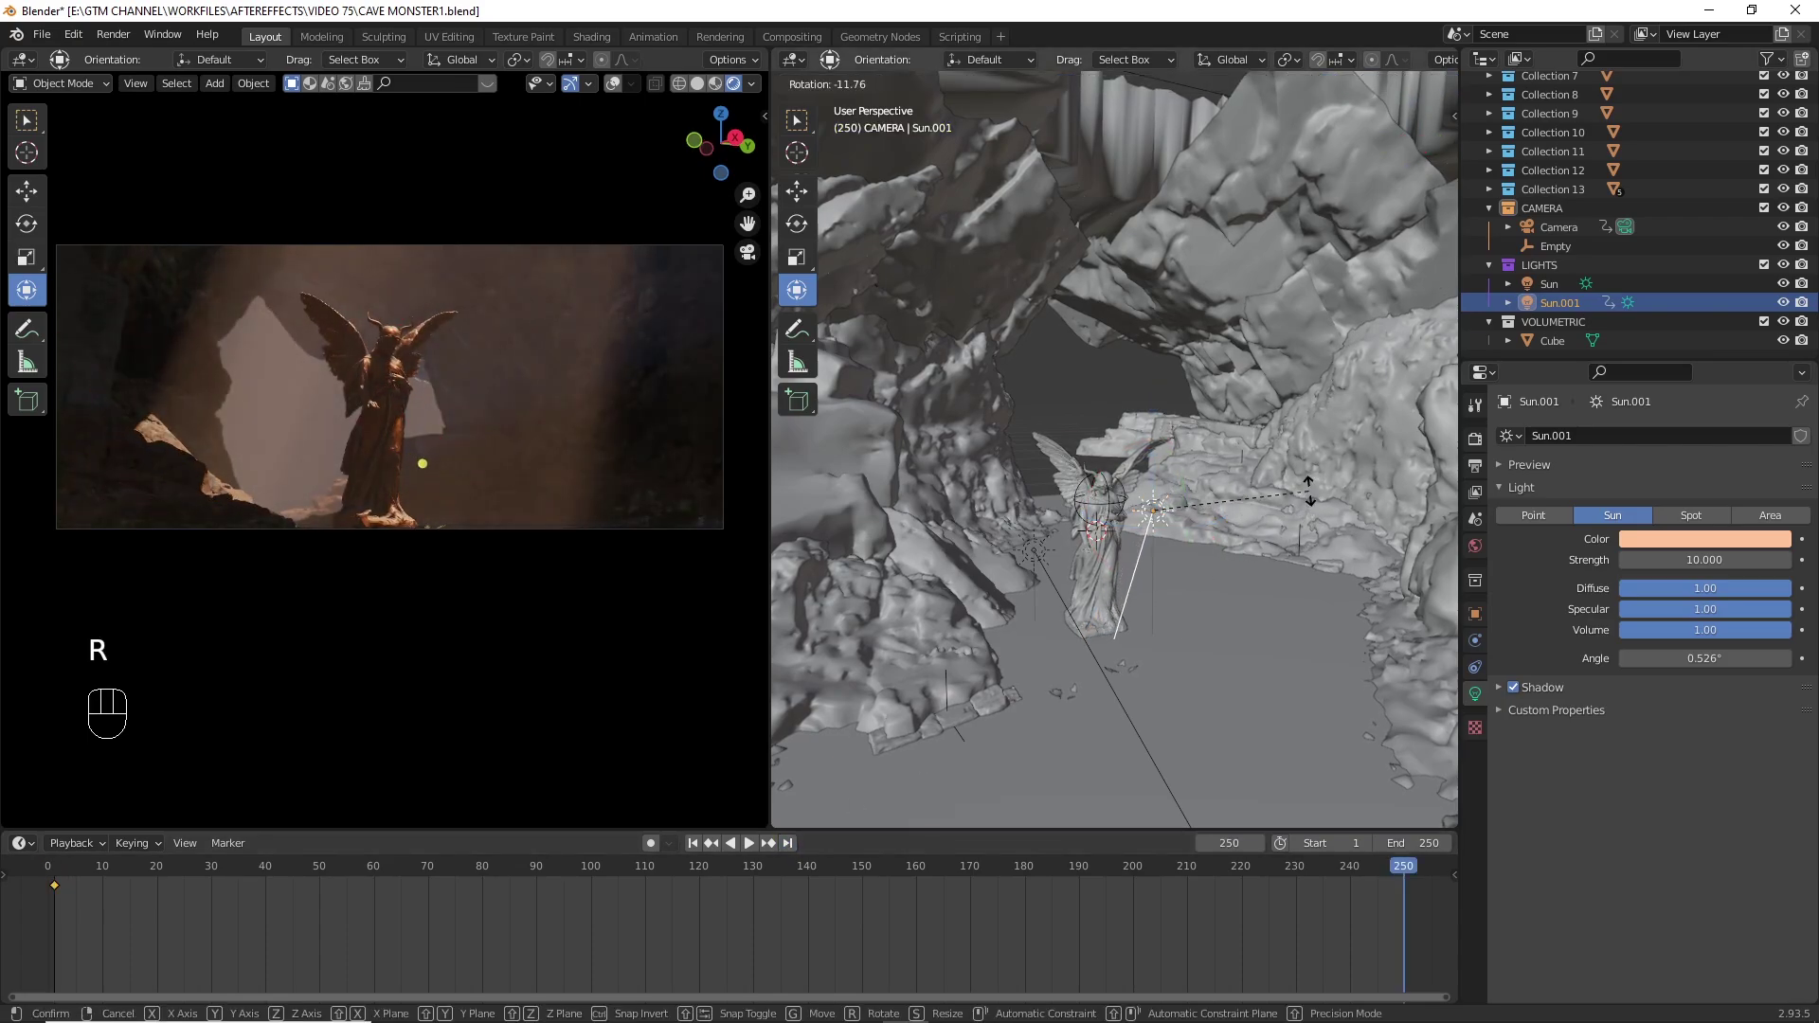
key(i)
key(shift+Left)
key(ctrl+space)
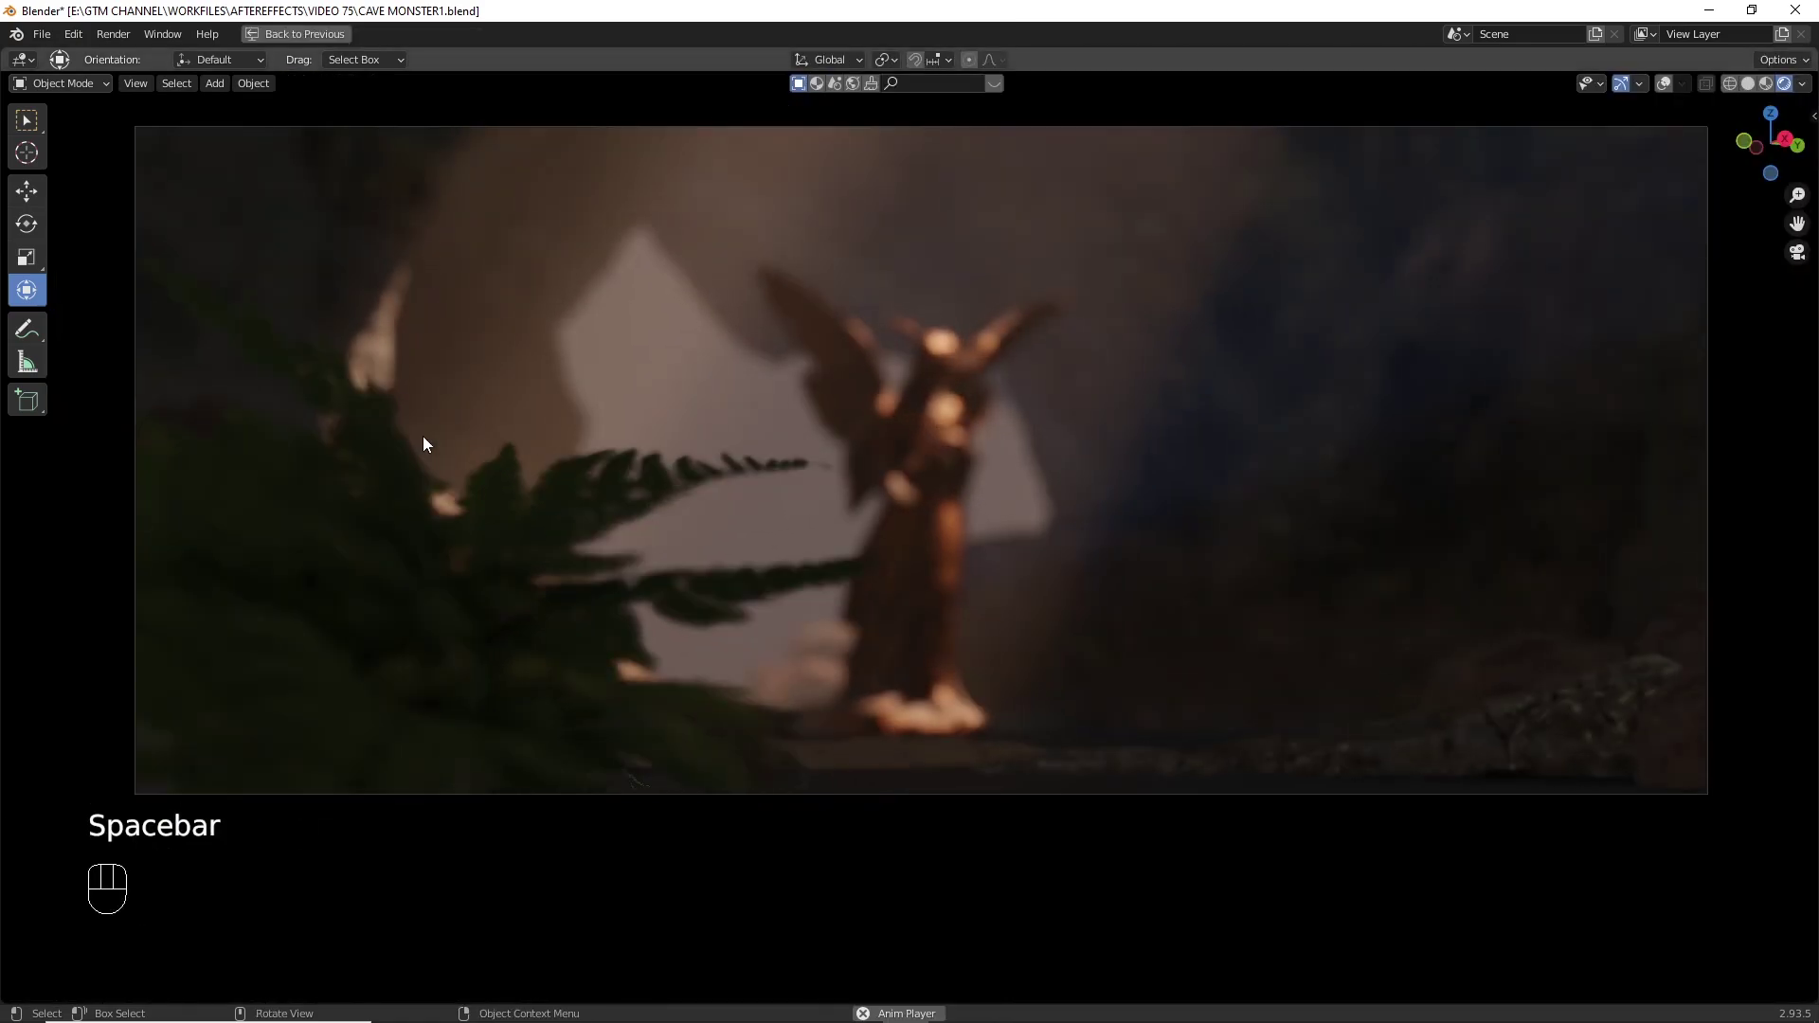
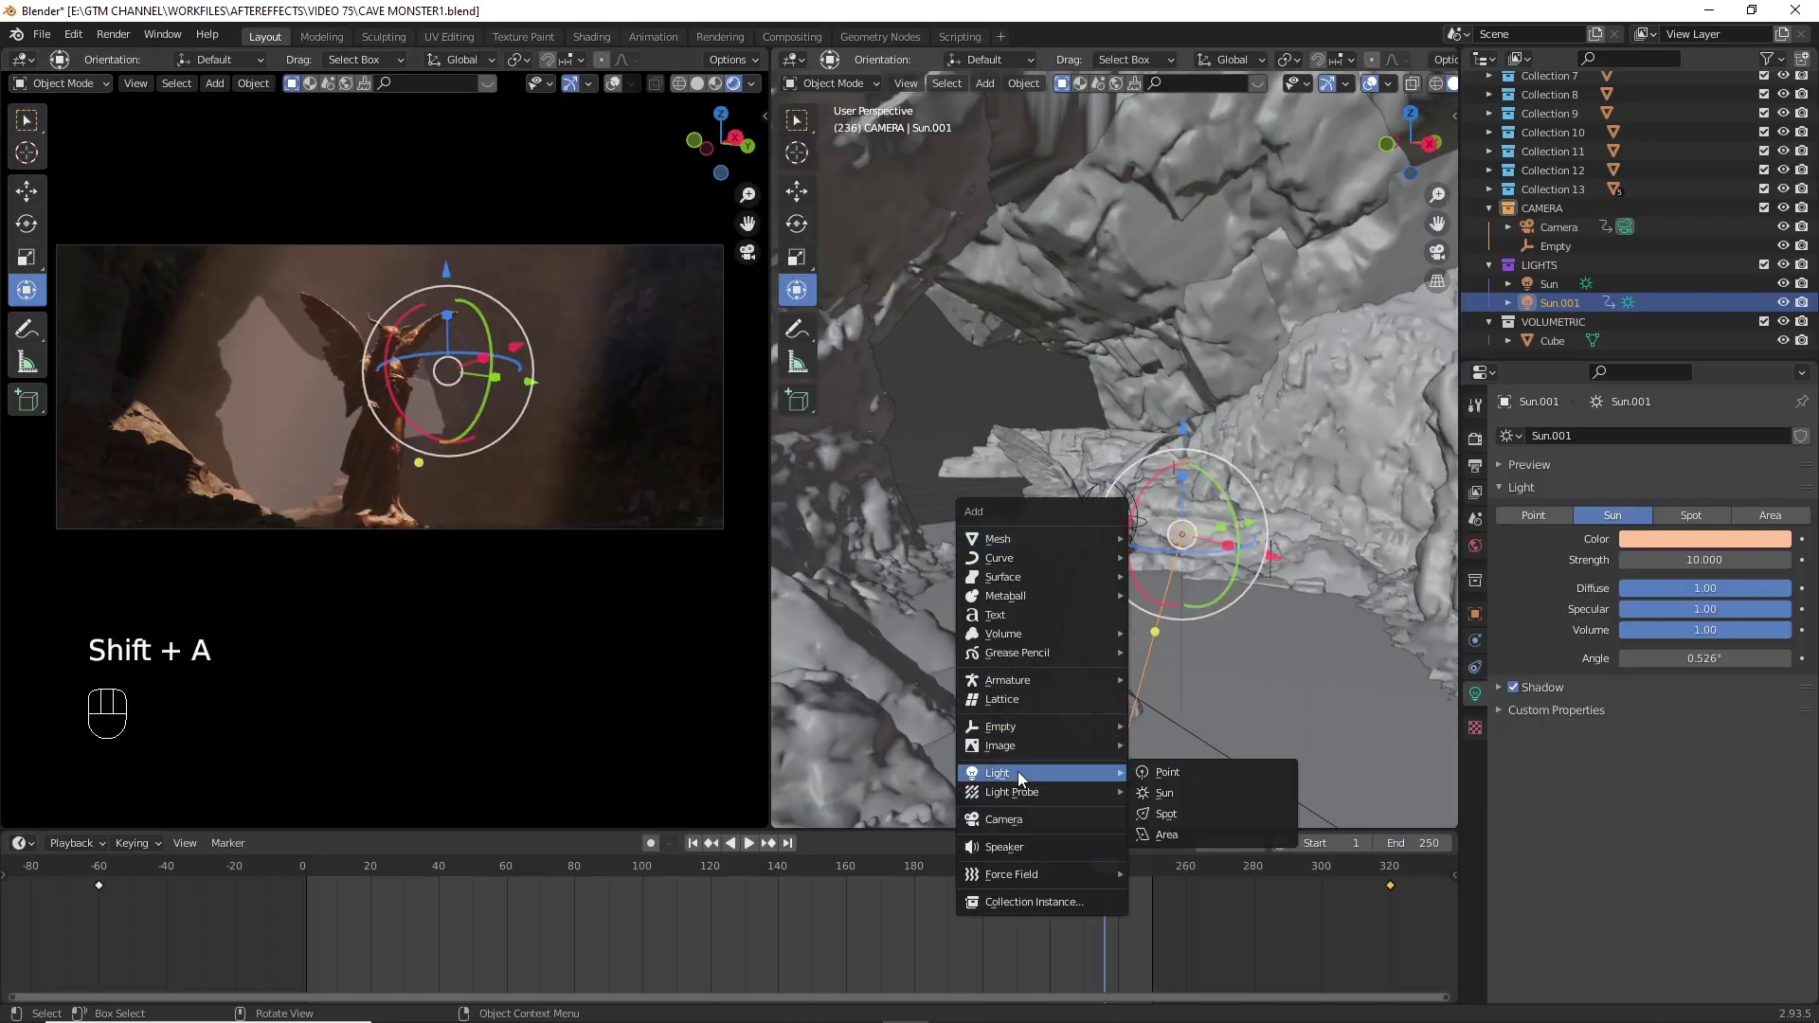
- Add a point light and place it at the foot of the statue
middle_click(1070, 683)
middle_click(1129, 559)
click(868, 629)
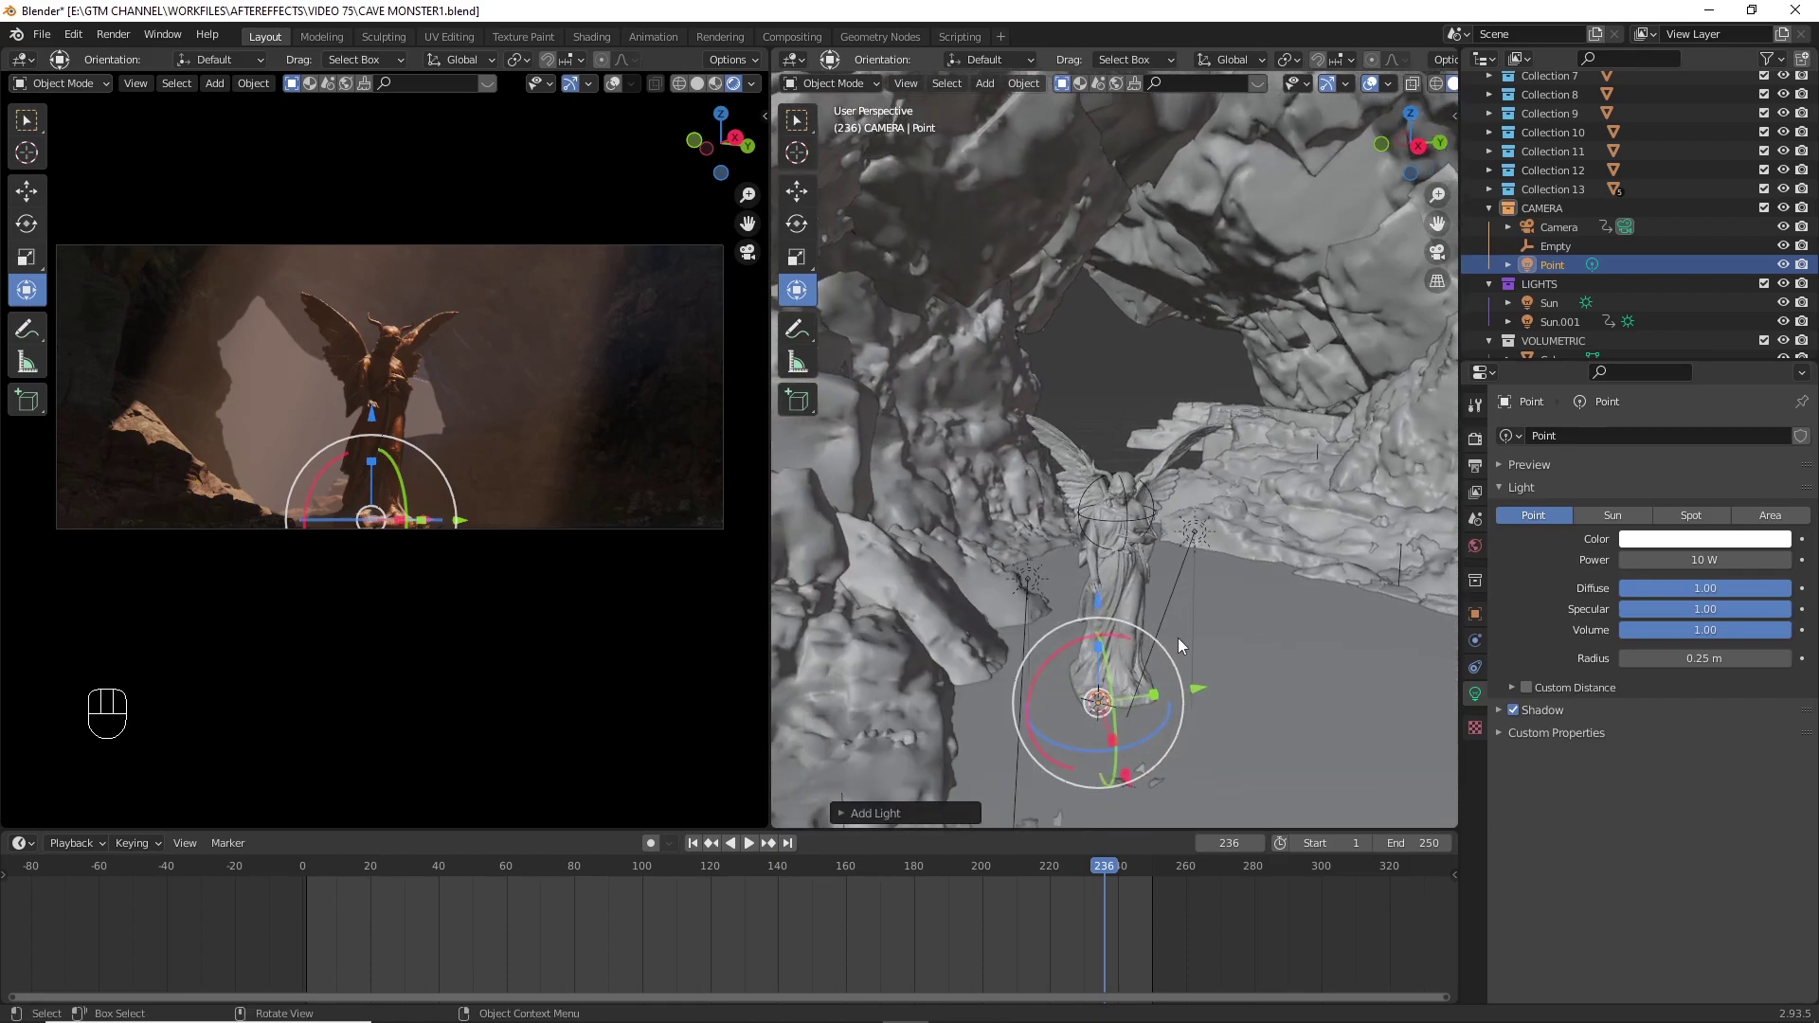
key(KP_Decimal)
drag(1178, 640, 1060, 669)
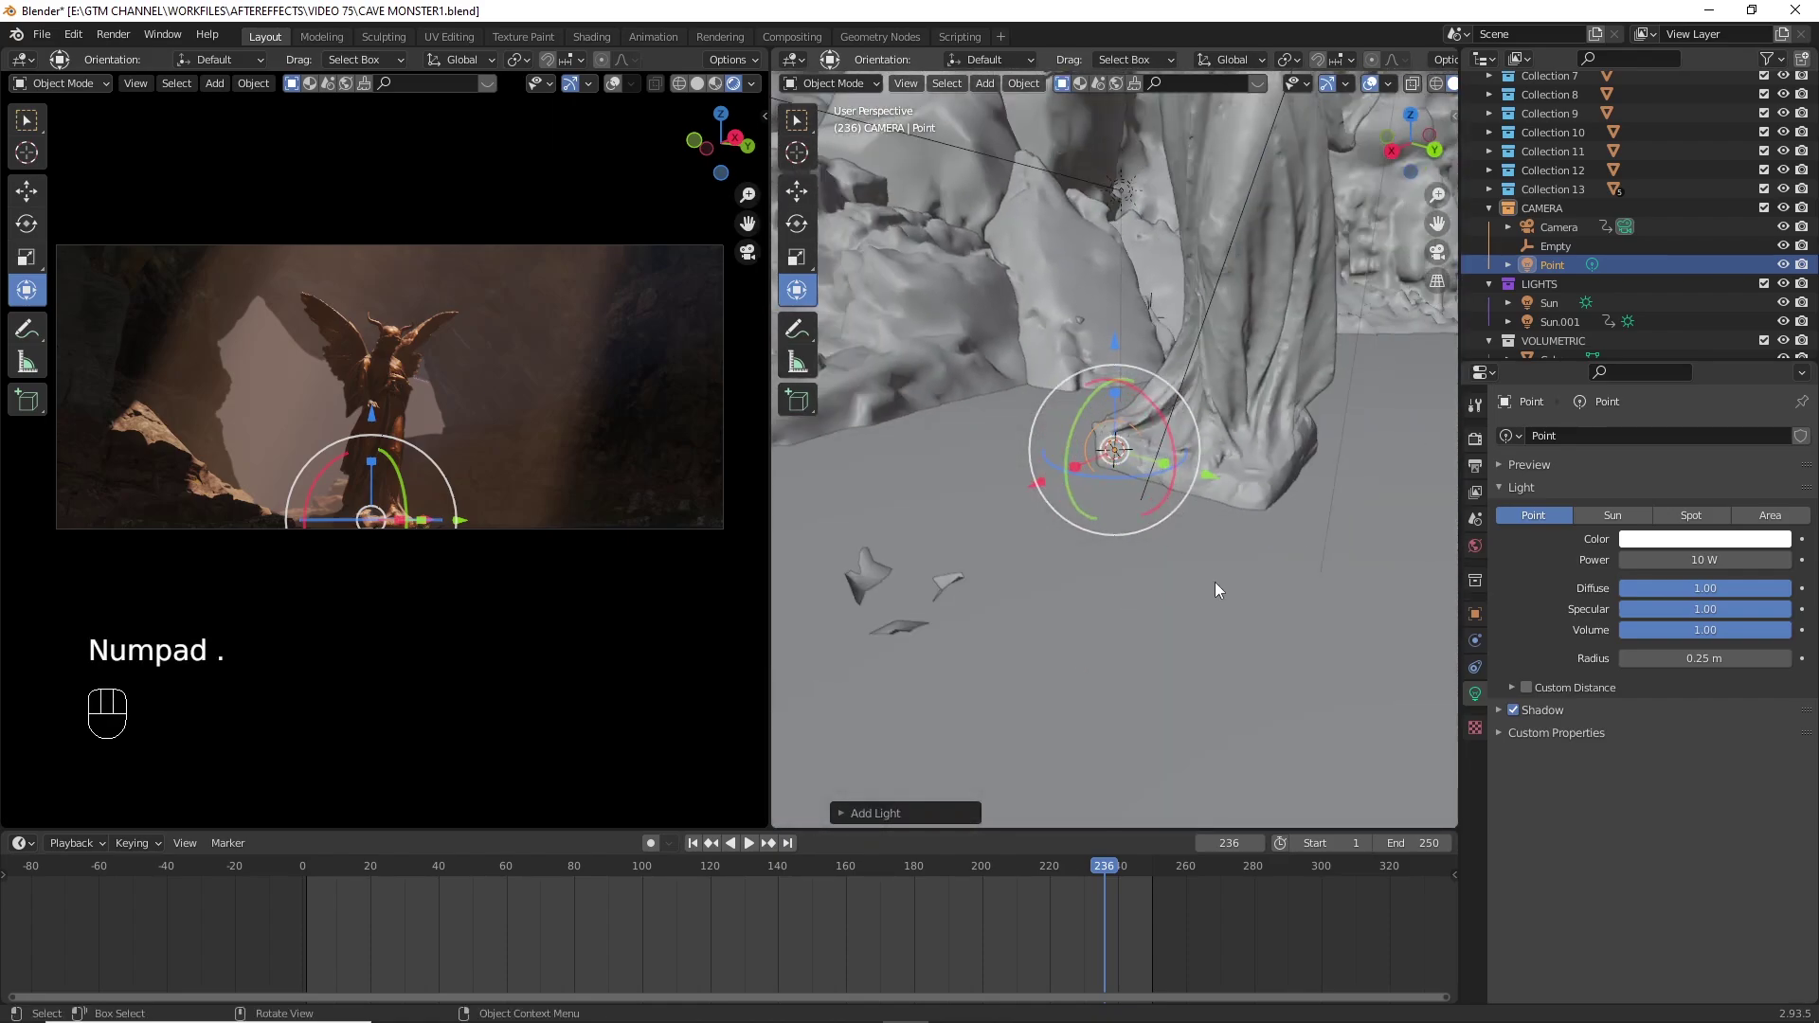
key(g)
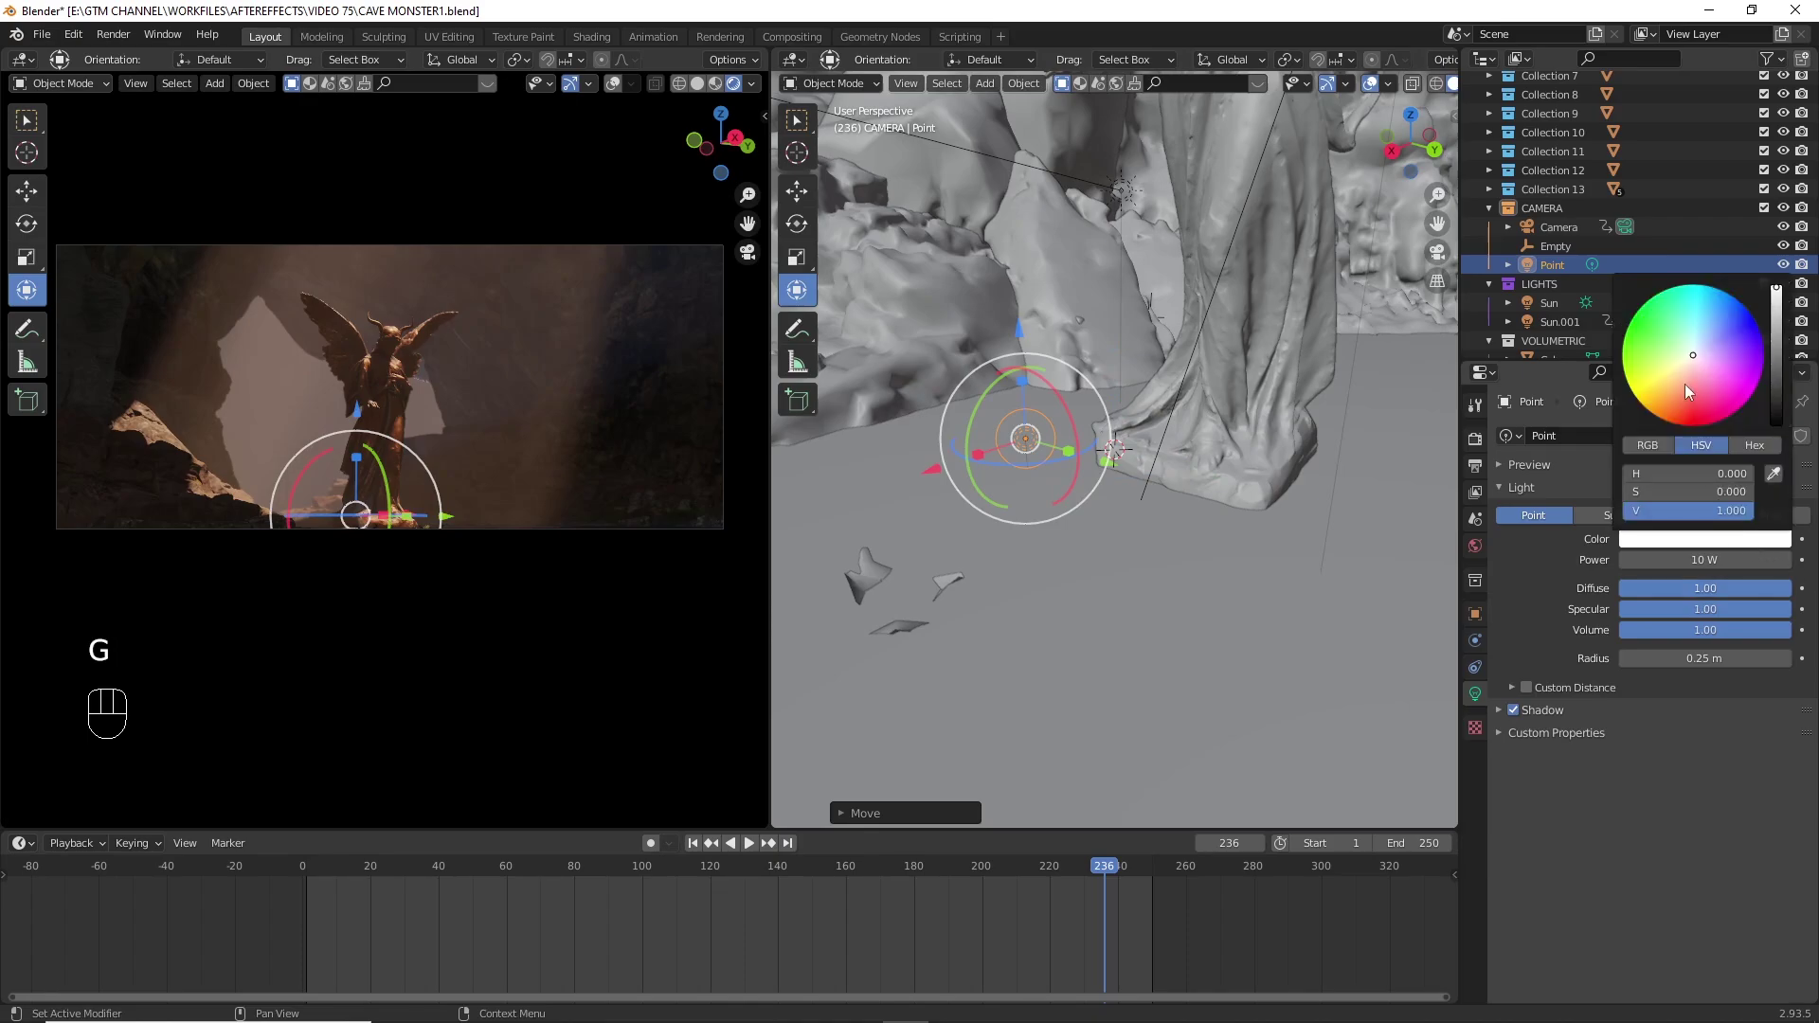
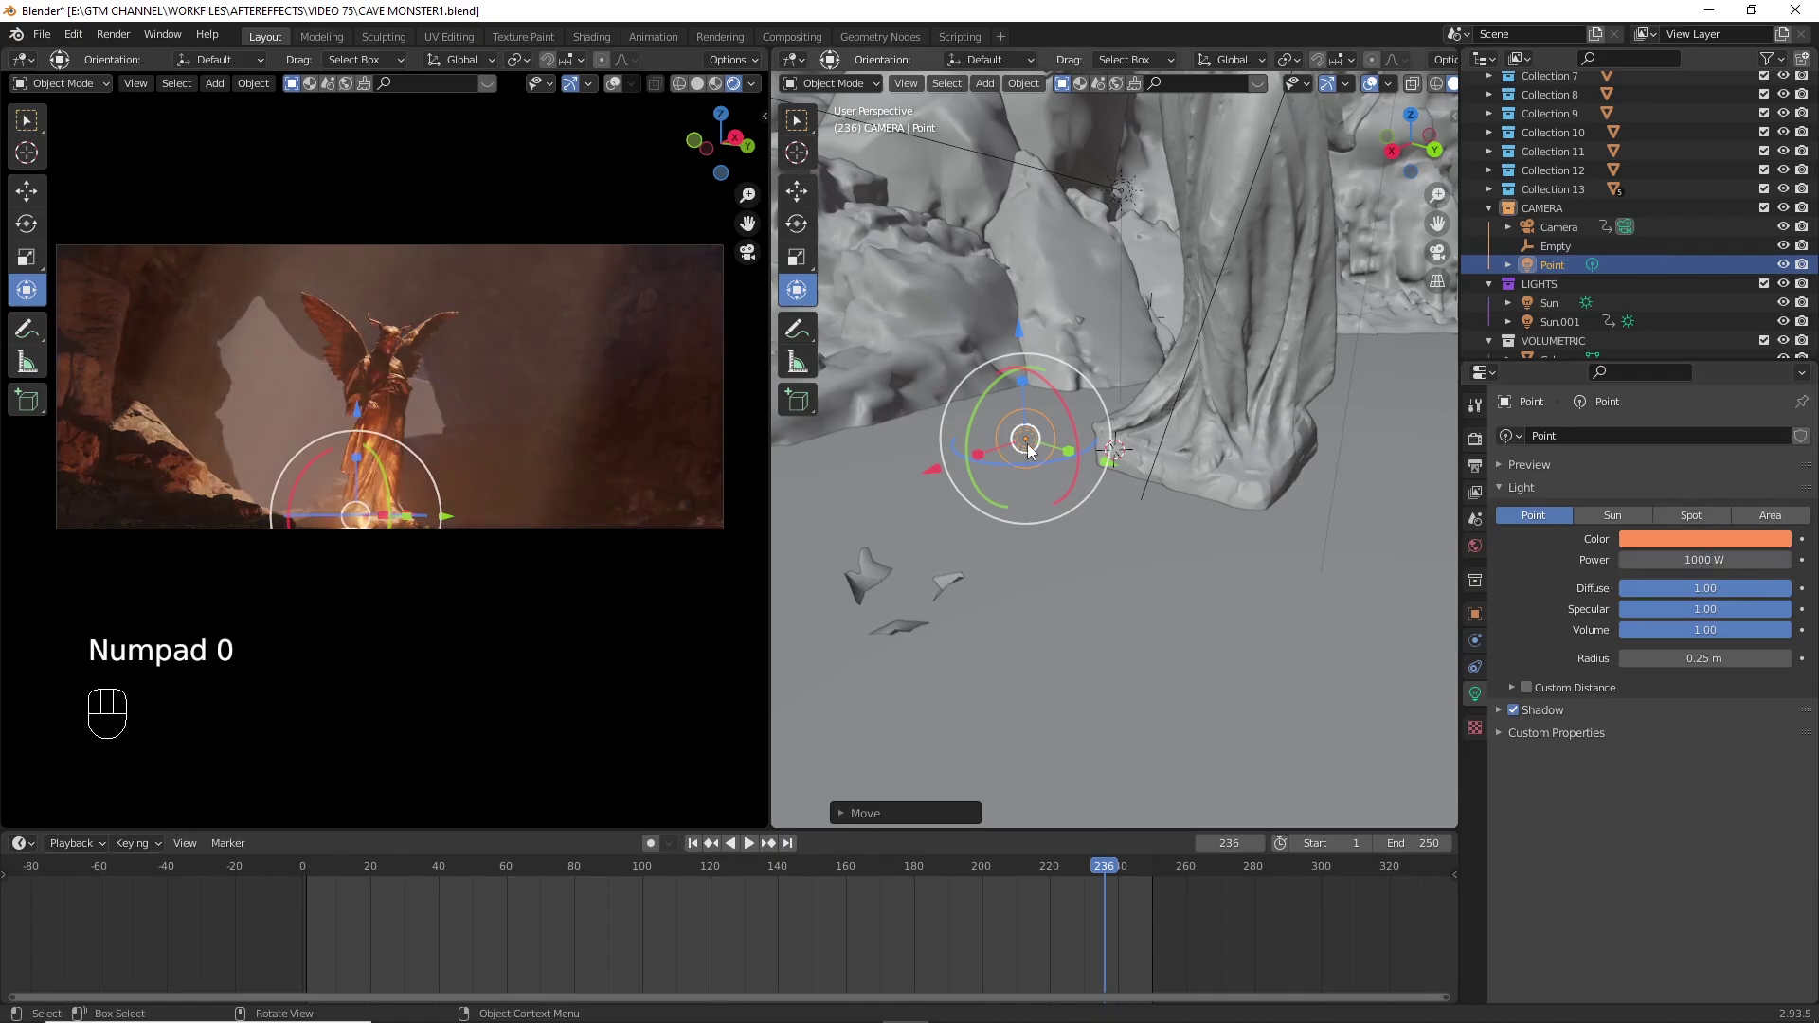
- Set the point light to orange at 1000 W and fine-tune its position in the camera view
middle_click(1087, 413)
drag(935, 445, 925, 462)
click(698, 852)
key(space)
key(g)
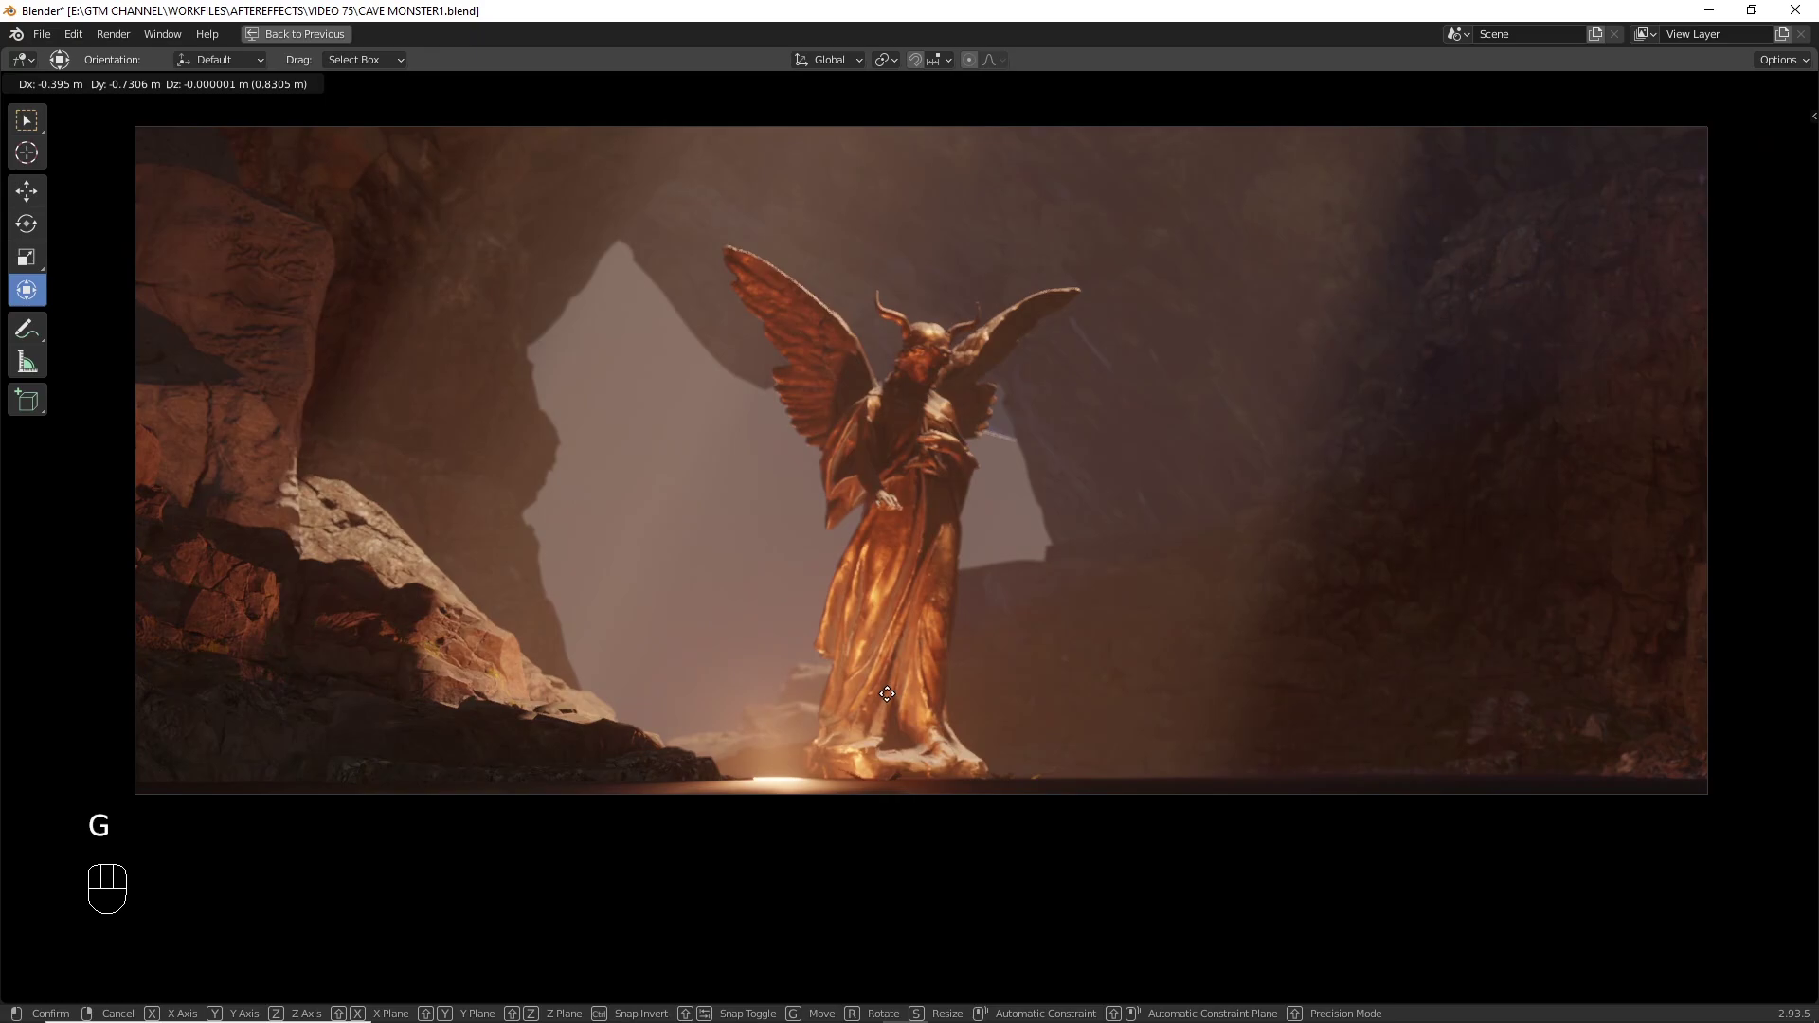
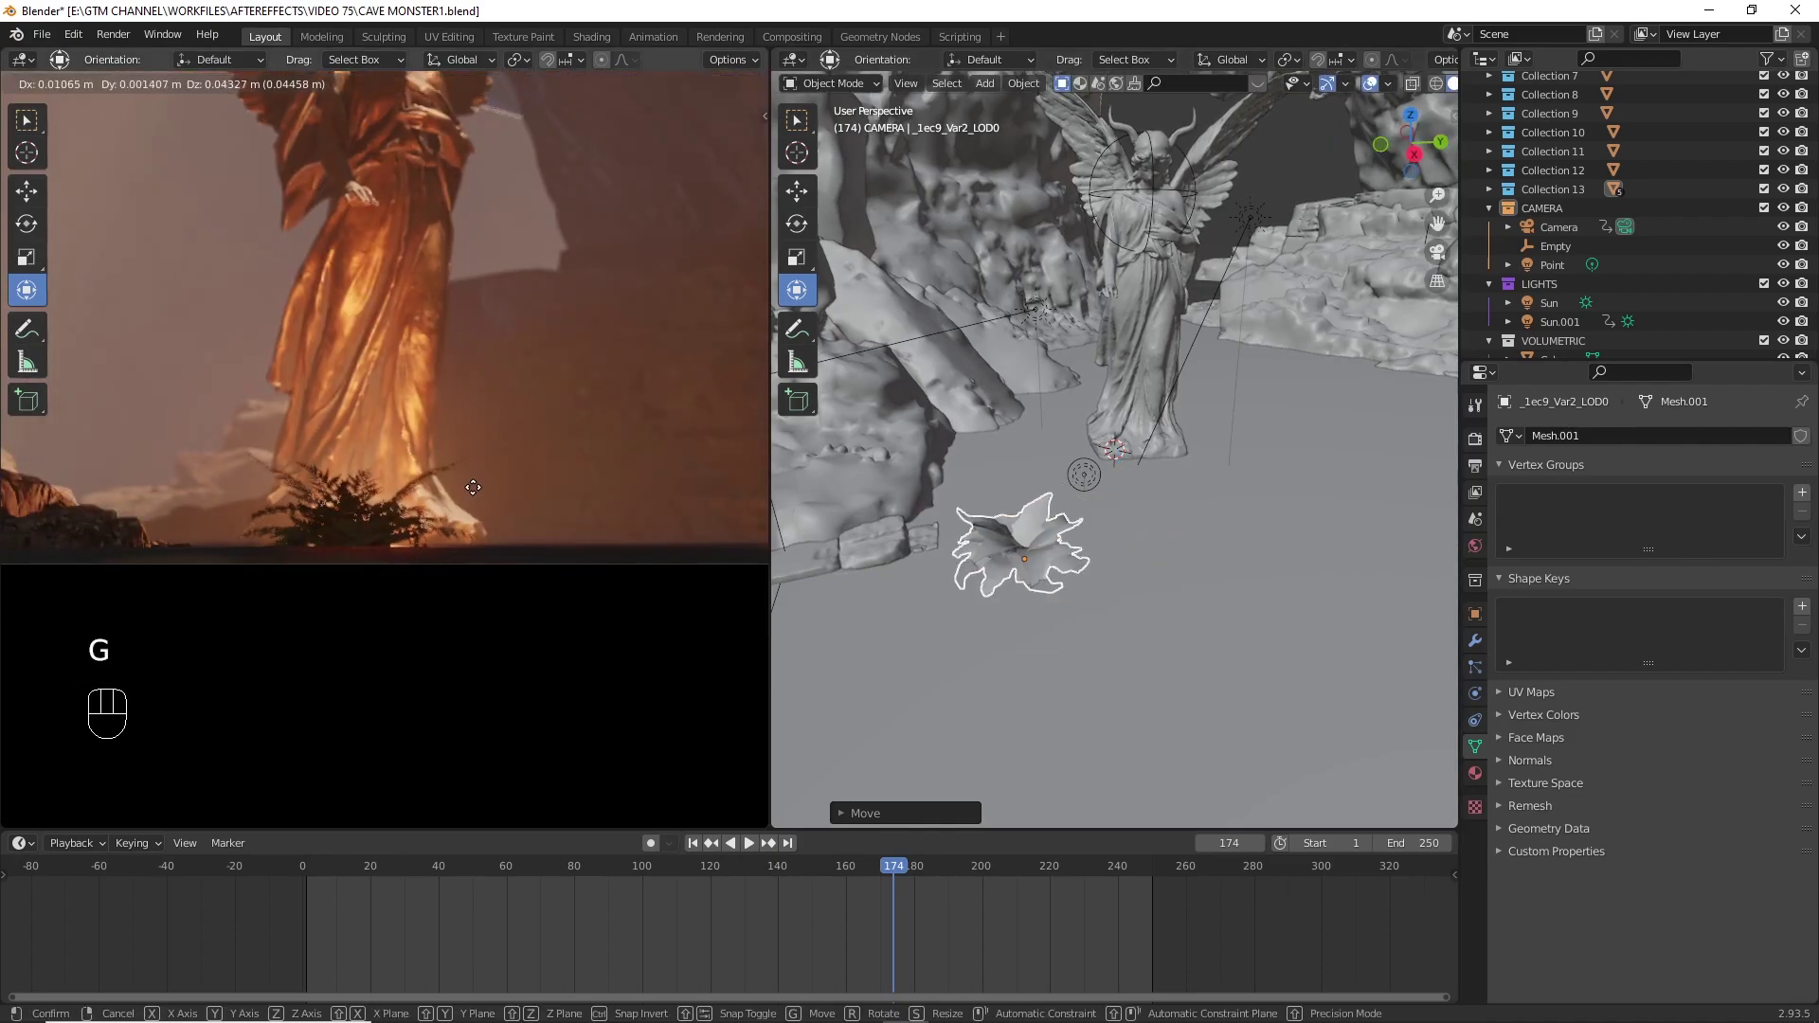
- Place a small rock piece by the statue's base, duplicate it rotated beside the first, and rescale the copy
key(shift+d)
click(1149, 589)
key(t)
key(r)
key(g)
key(s)
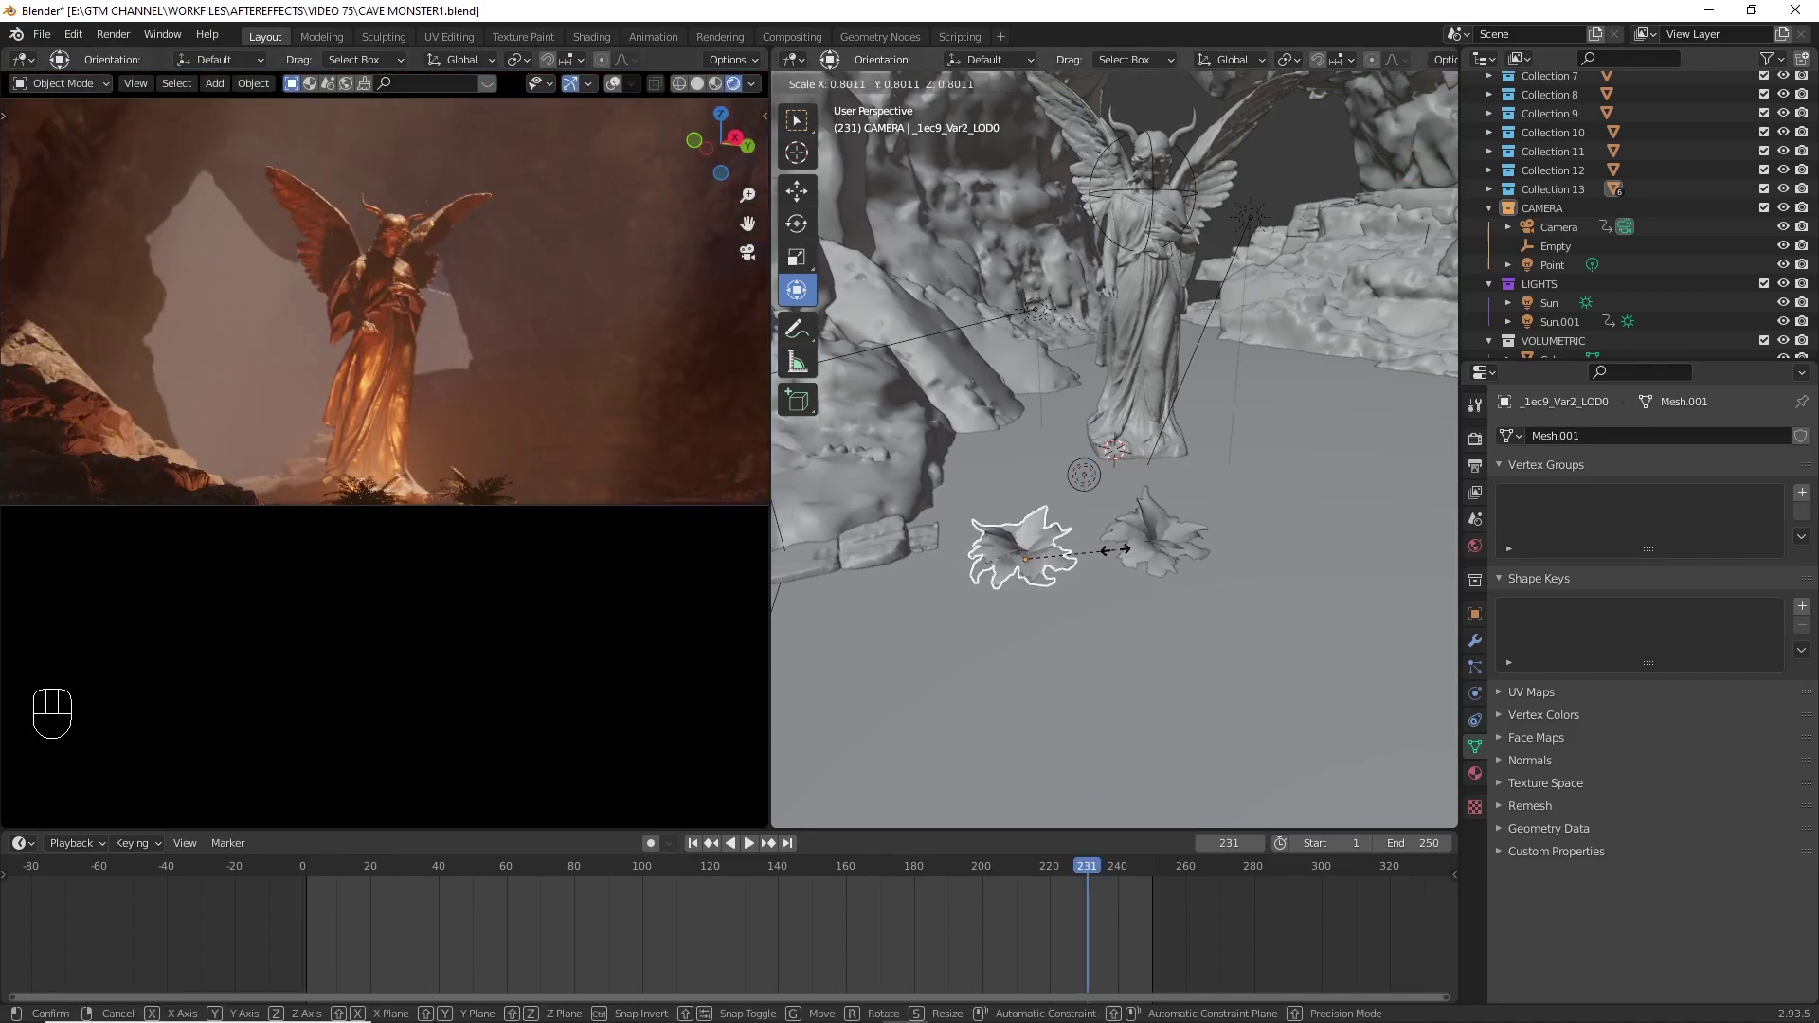
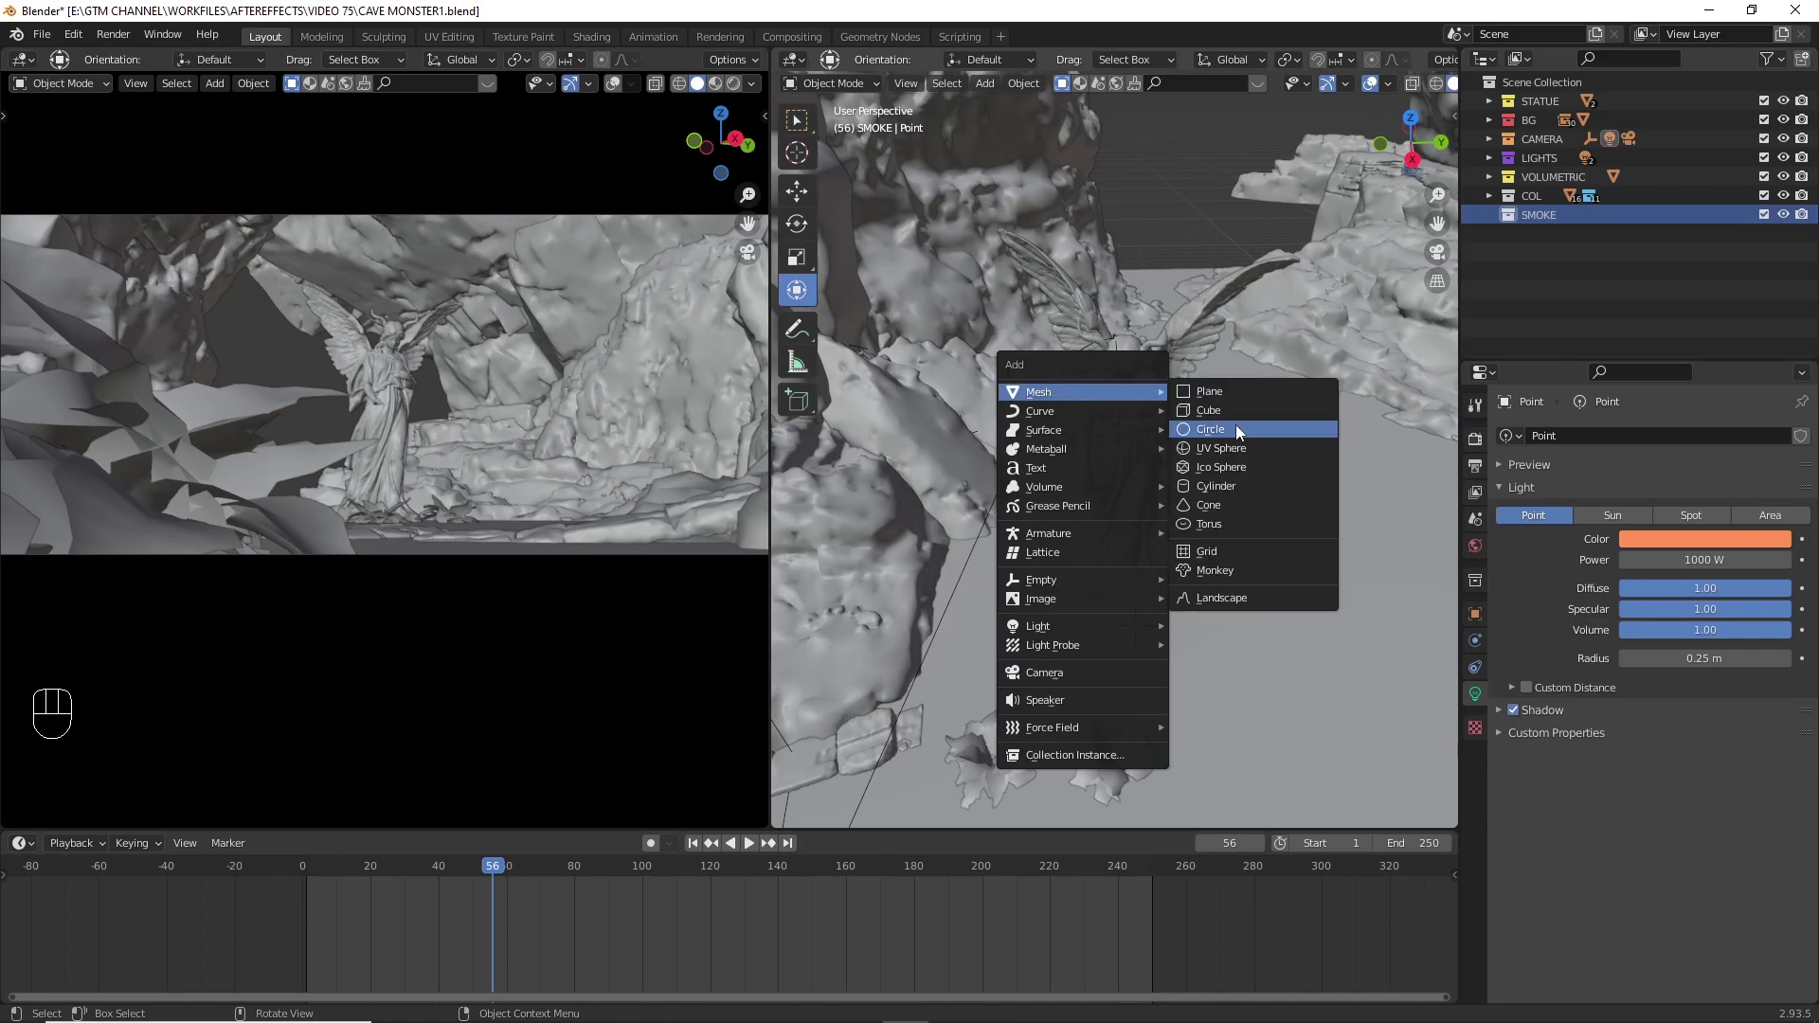
- Add a Landscape mesh by the statue's base from top view and isolate it in local view
key(KP_7)
click(1173, 533)
key(KP_Divide)
click(1228, 454)
click(1075, 490)
key(shift+a)
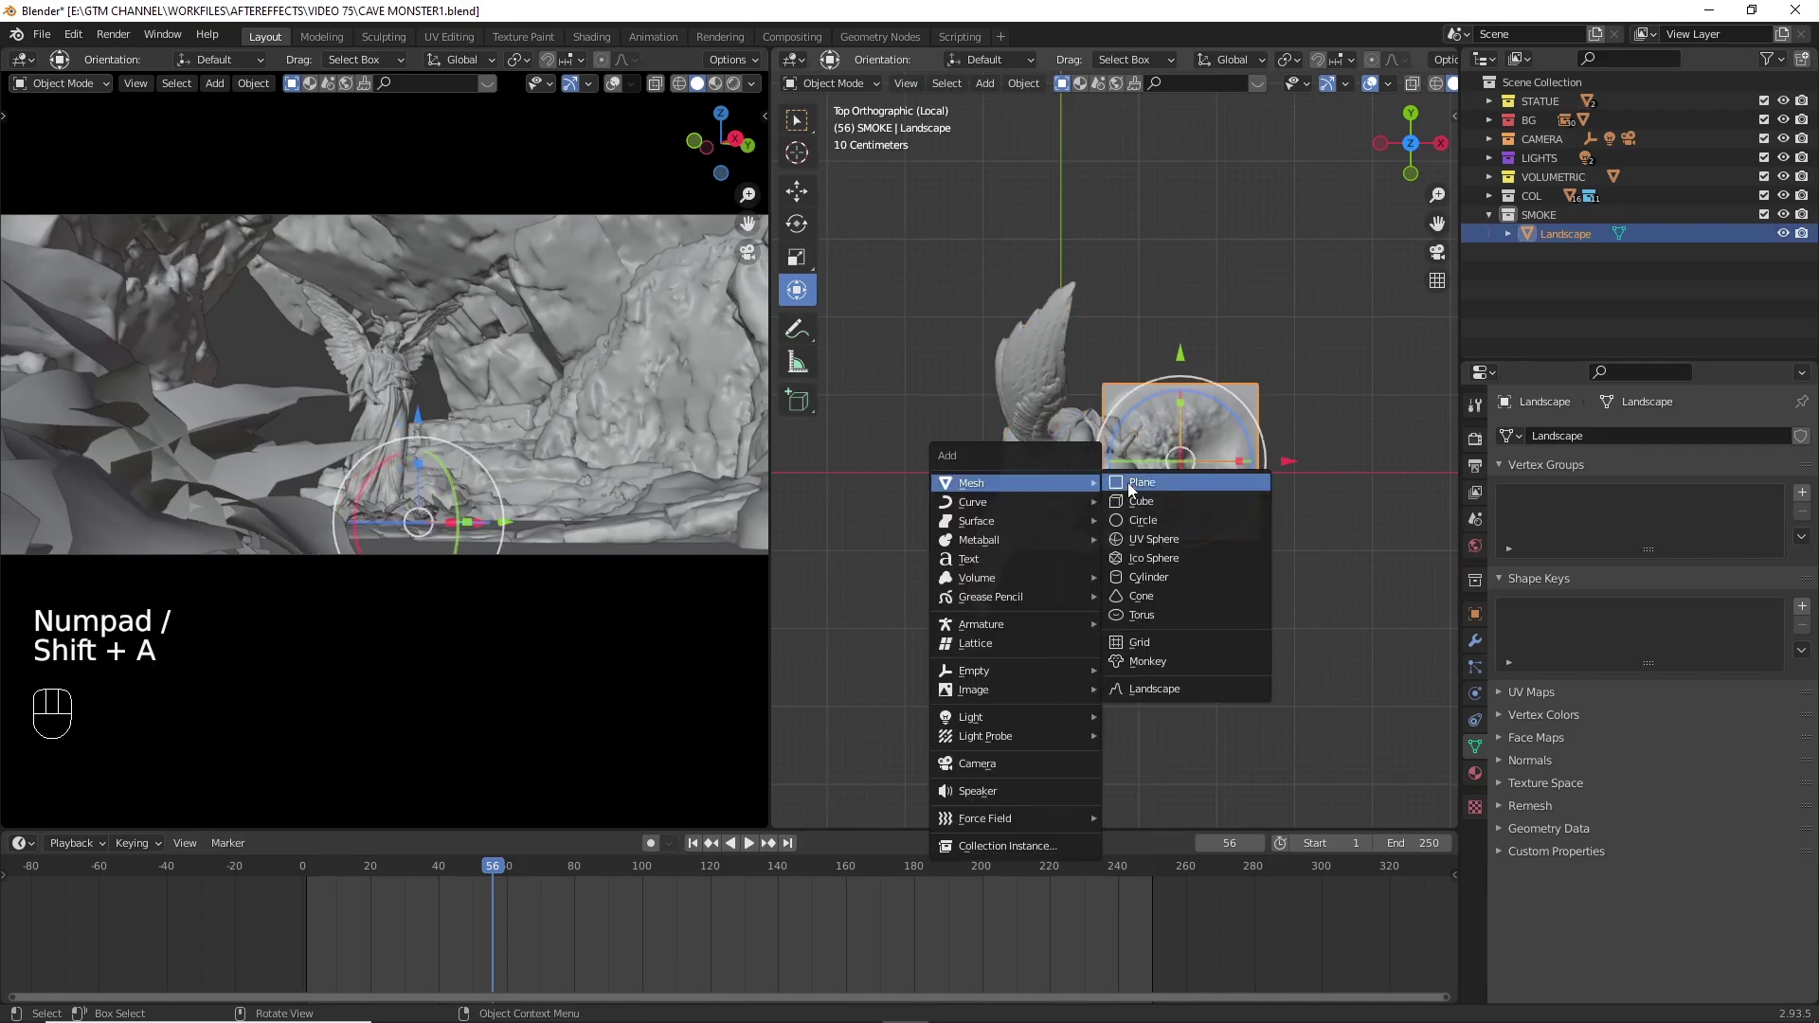
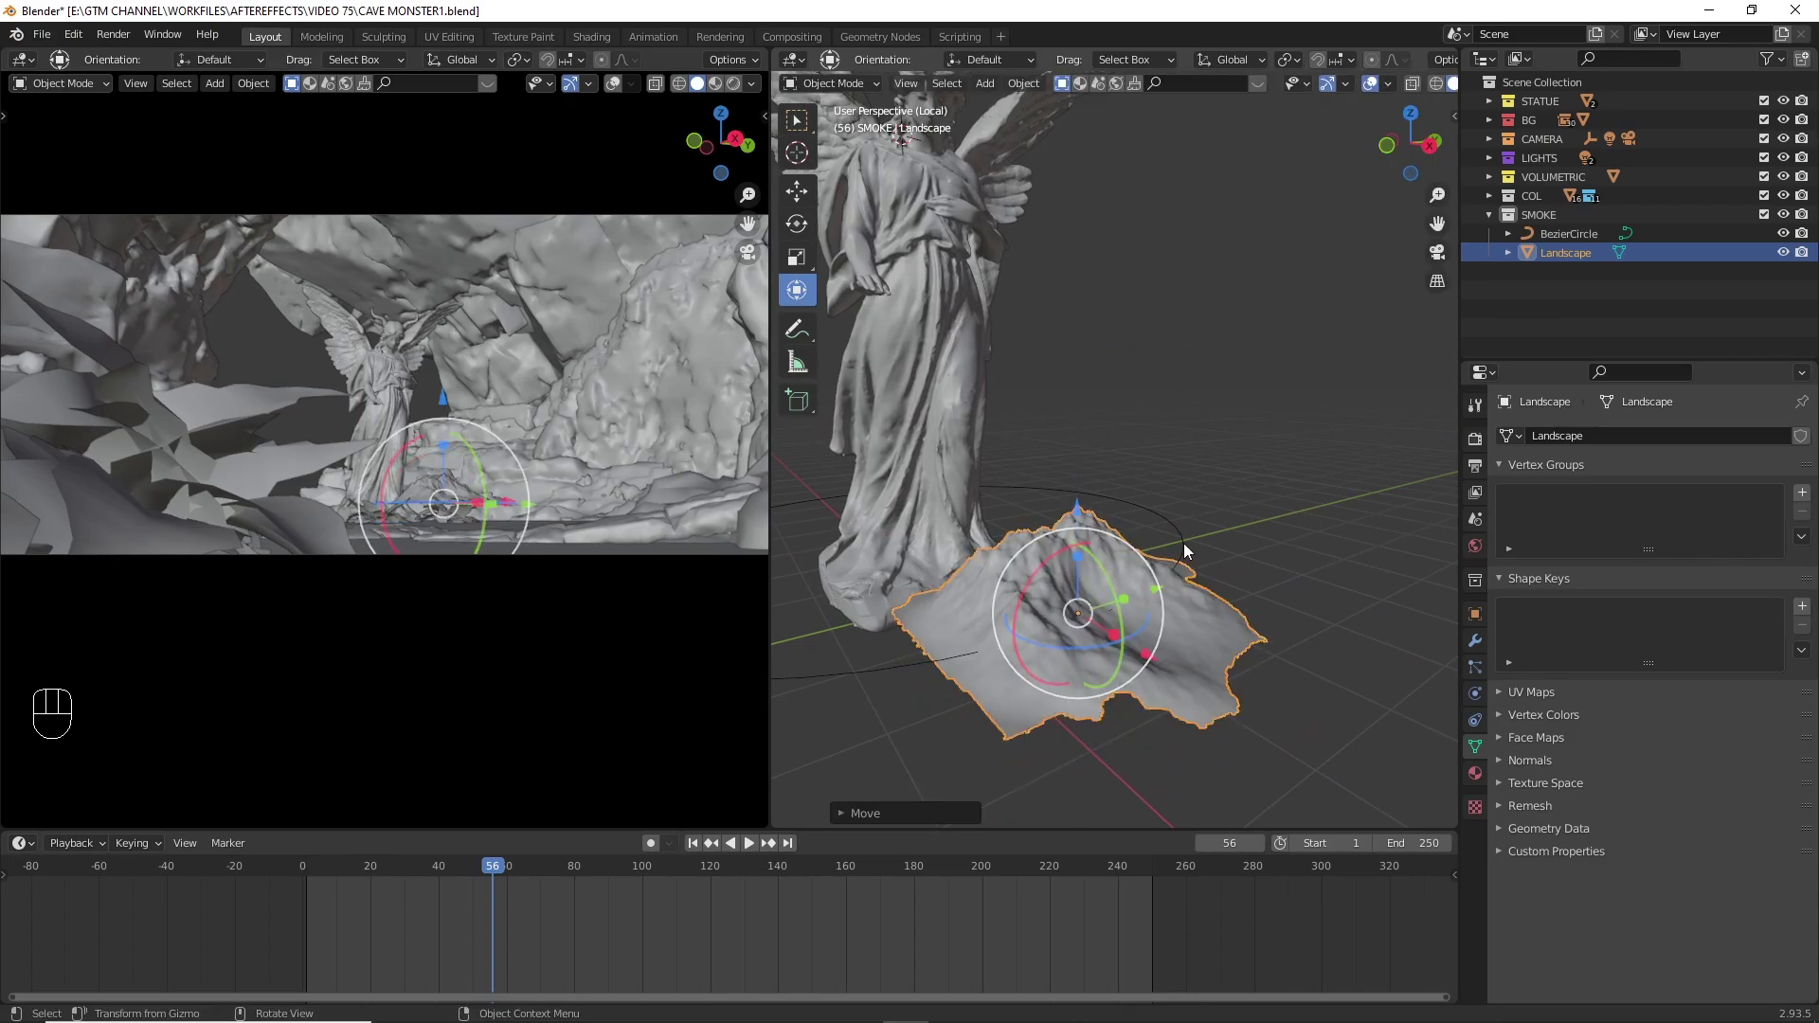
- Give the Landscape a Follow Path constraint with BezierCircle as its target
key(s)
click(1181, 541)
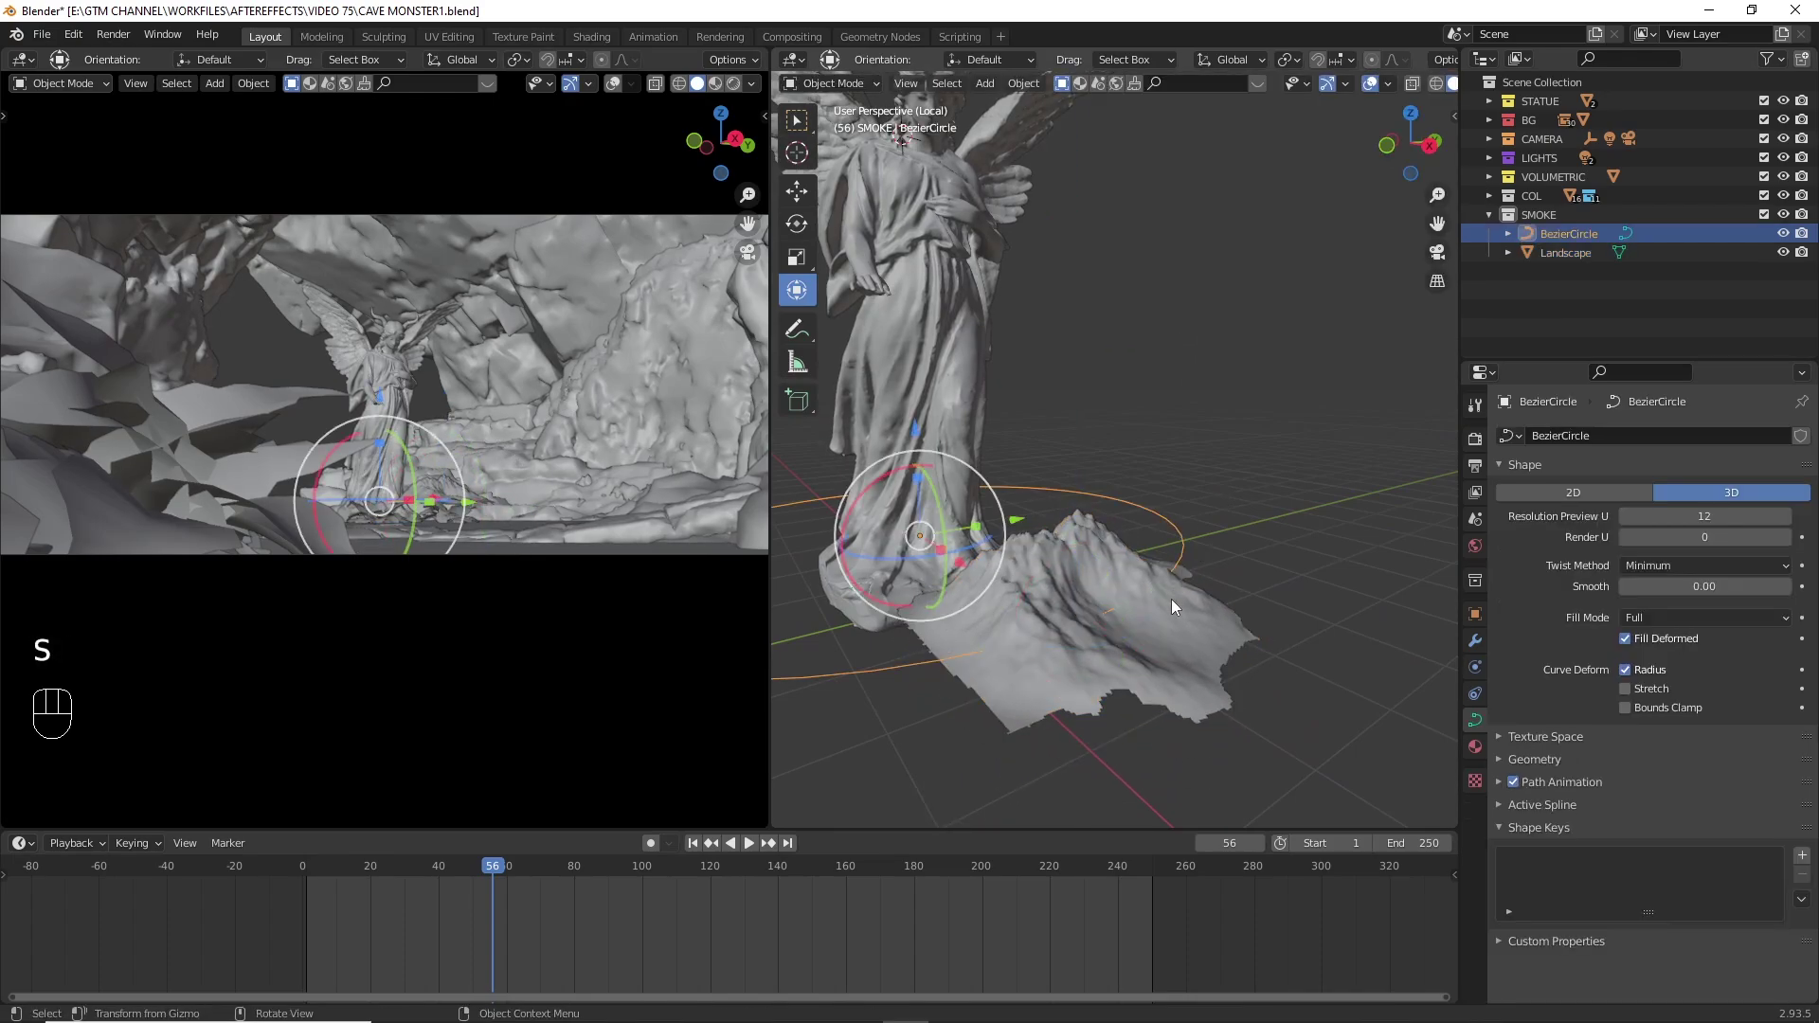
click(1175, 605)
click(1480, 725)
drag(1639, 446, 1743, 585)
click(1783, 506)
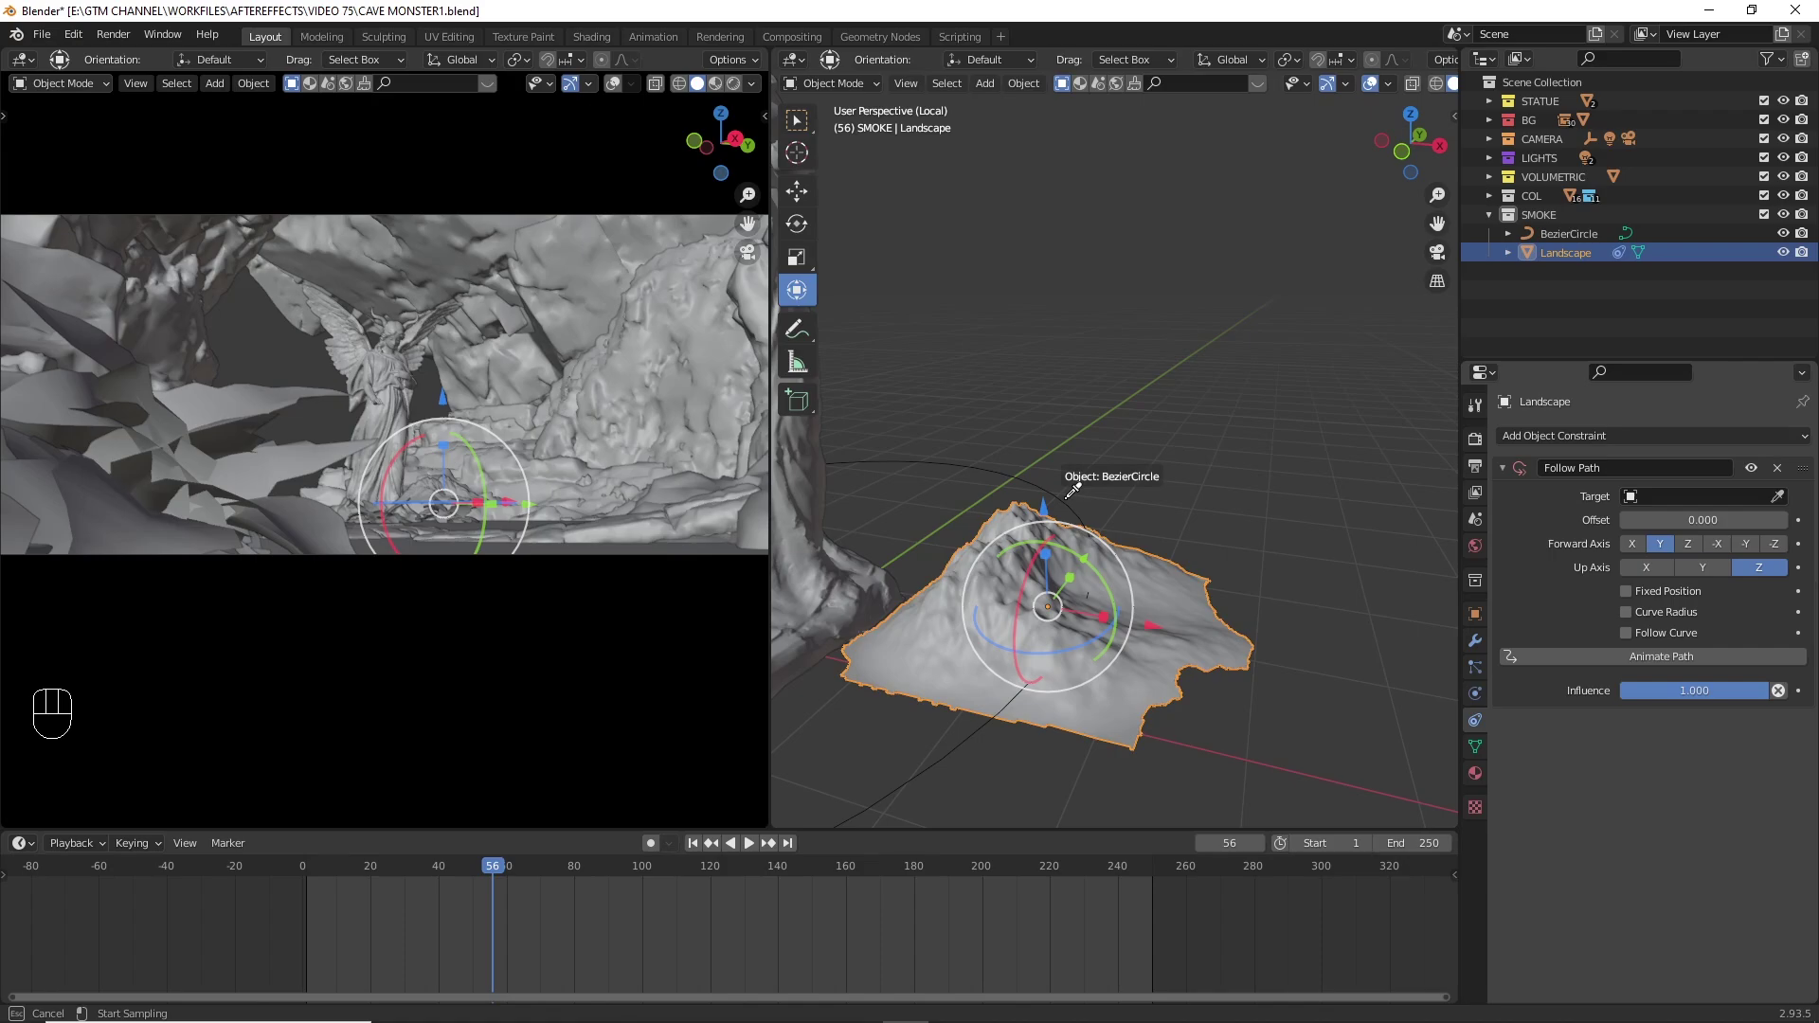
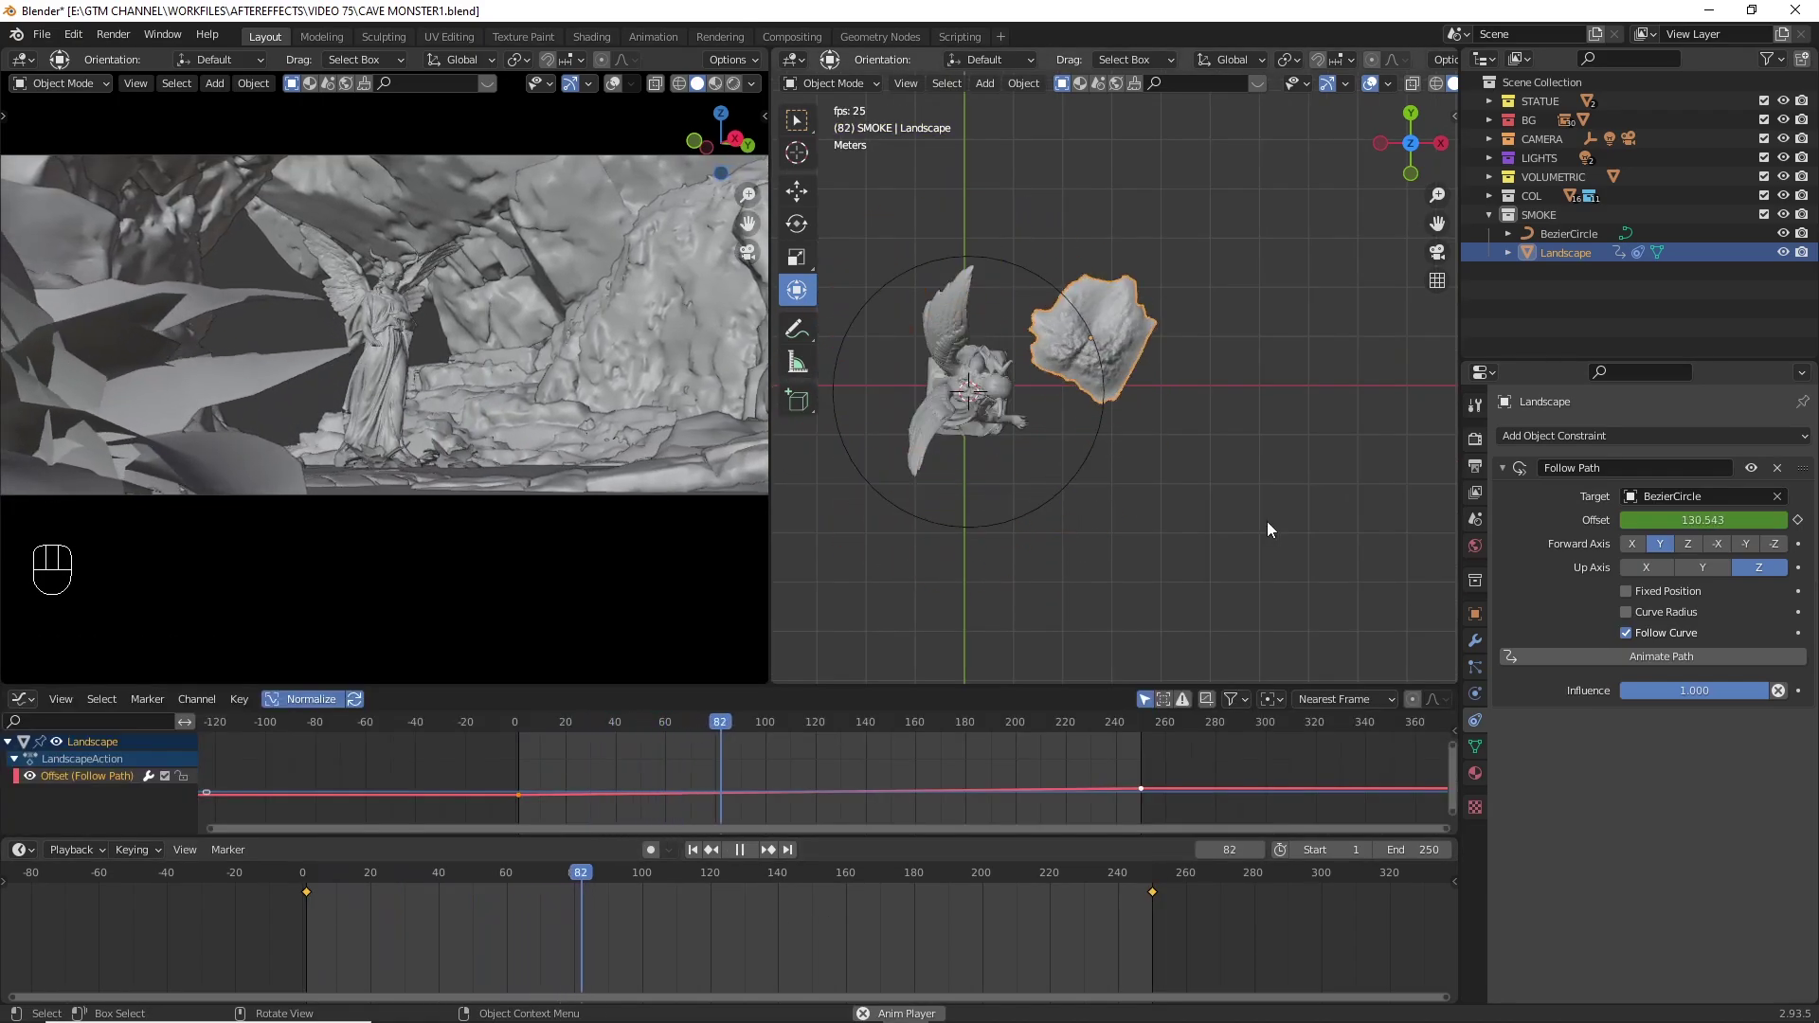
- Turn the landscape into a smoke emitter via the F3 command search
key(space)
click(1012, 505)
key(F3)
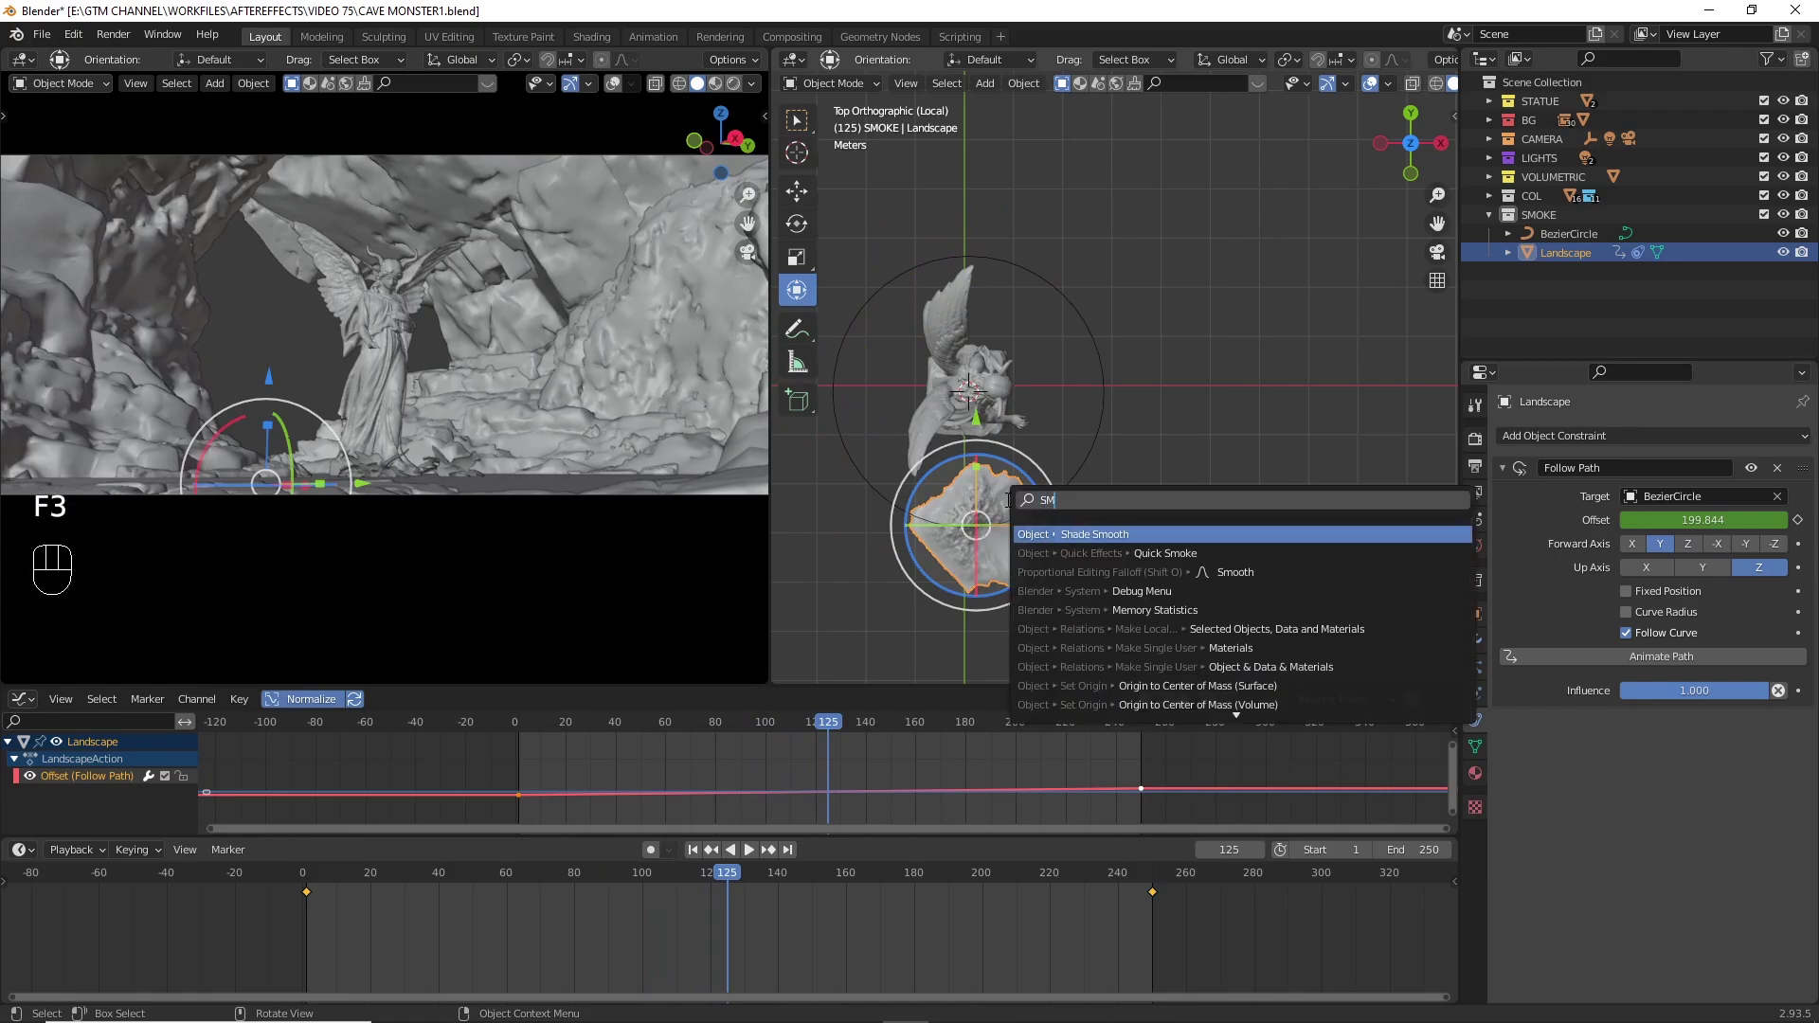
drag(1087, 459, 1133, 420)
key(space)
key(space)
click(1214, 452)
- Enlarge the smoke domain and move it into place around the statue
key(s)
key(g)
key(s)
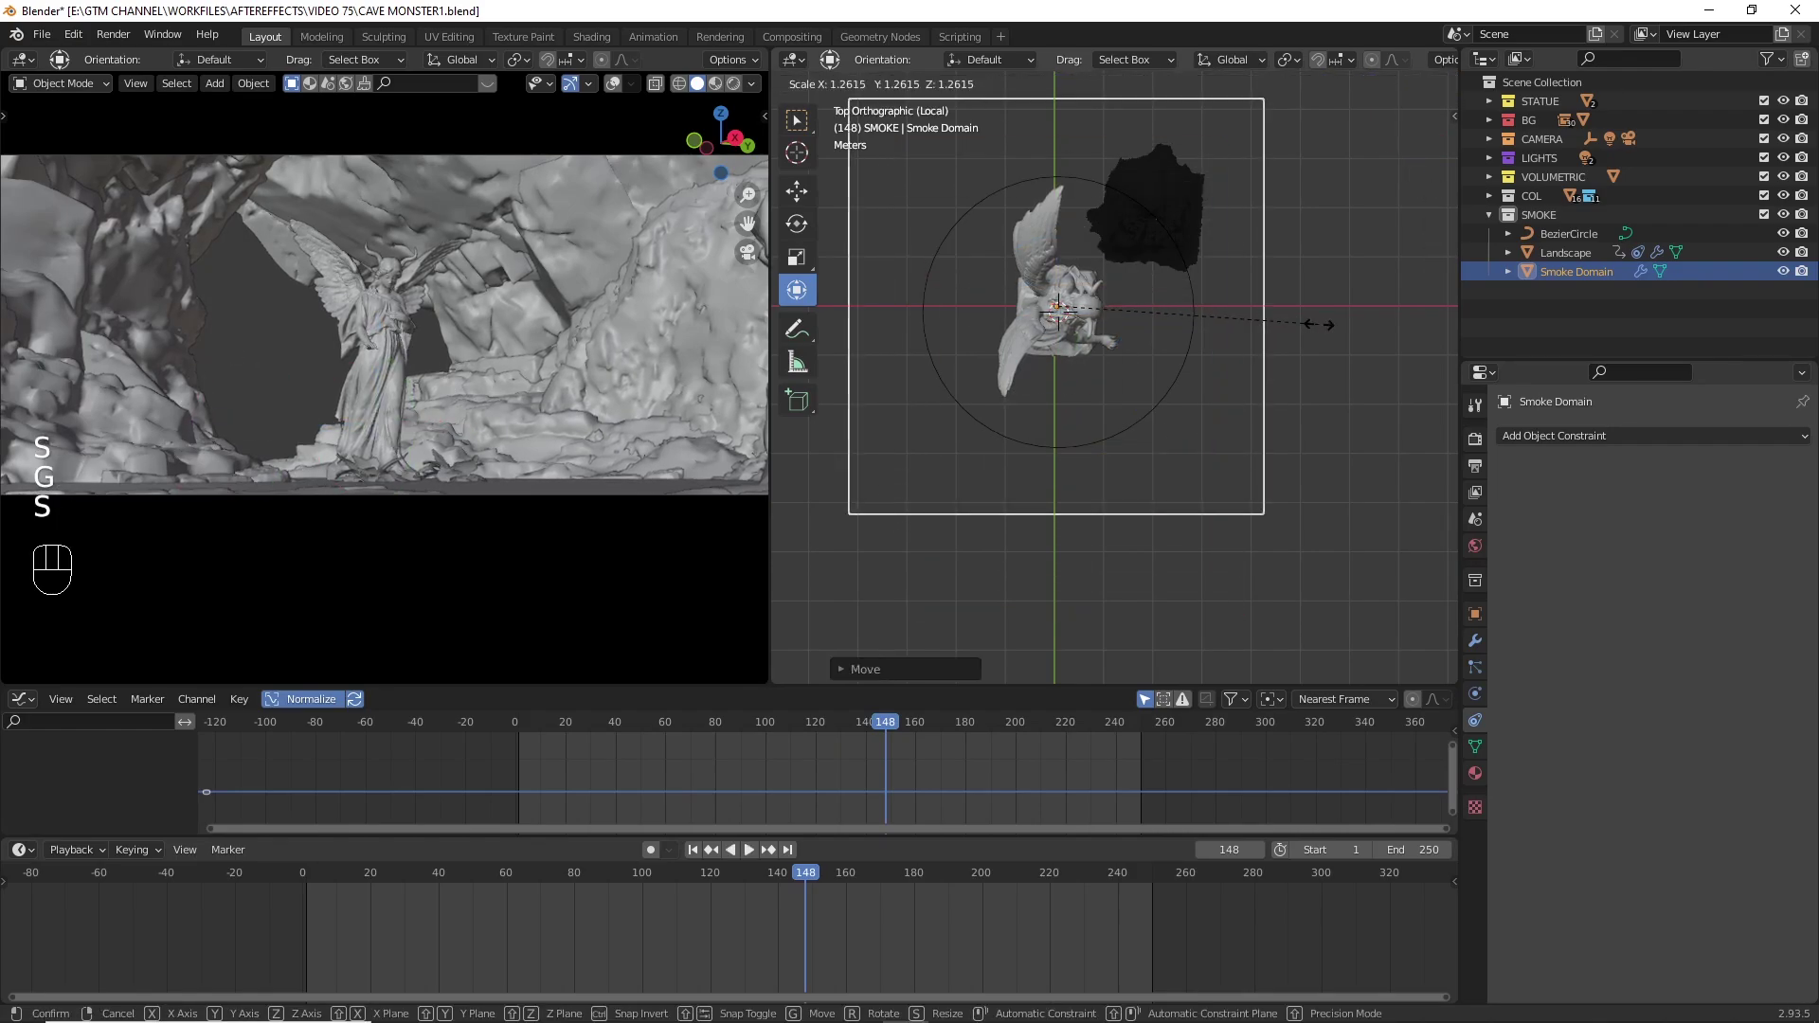
key(g)
click(611, 88)
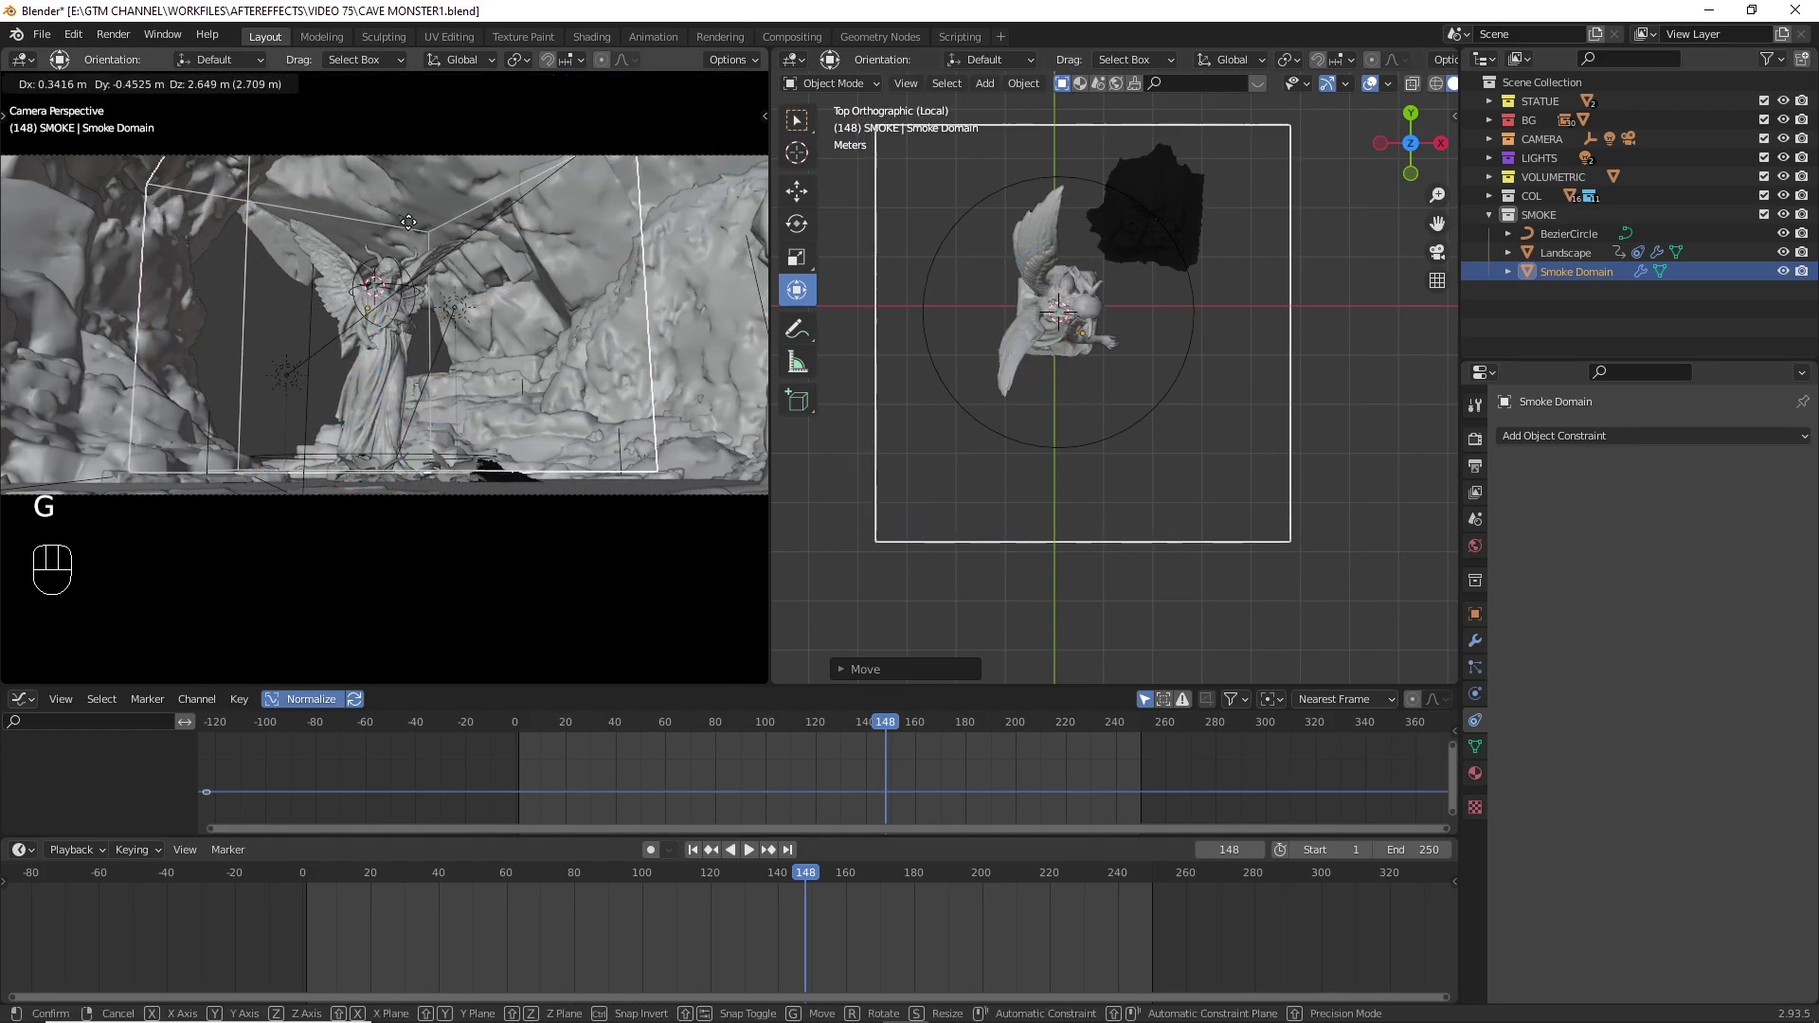
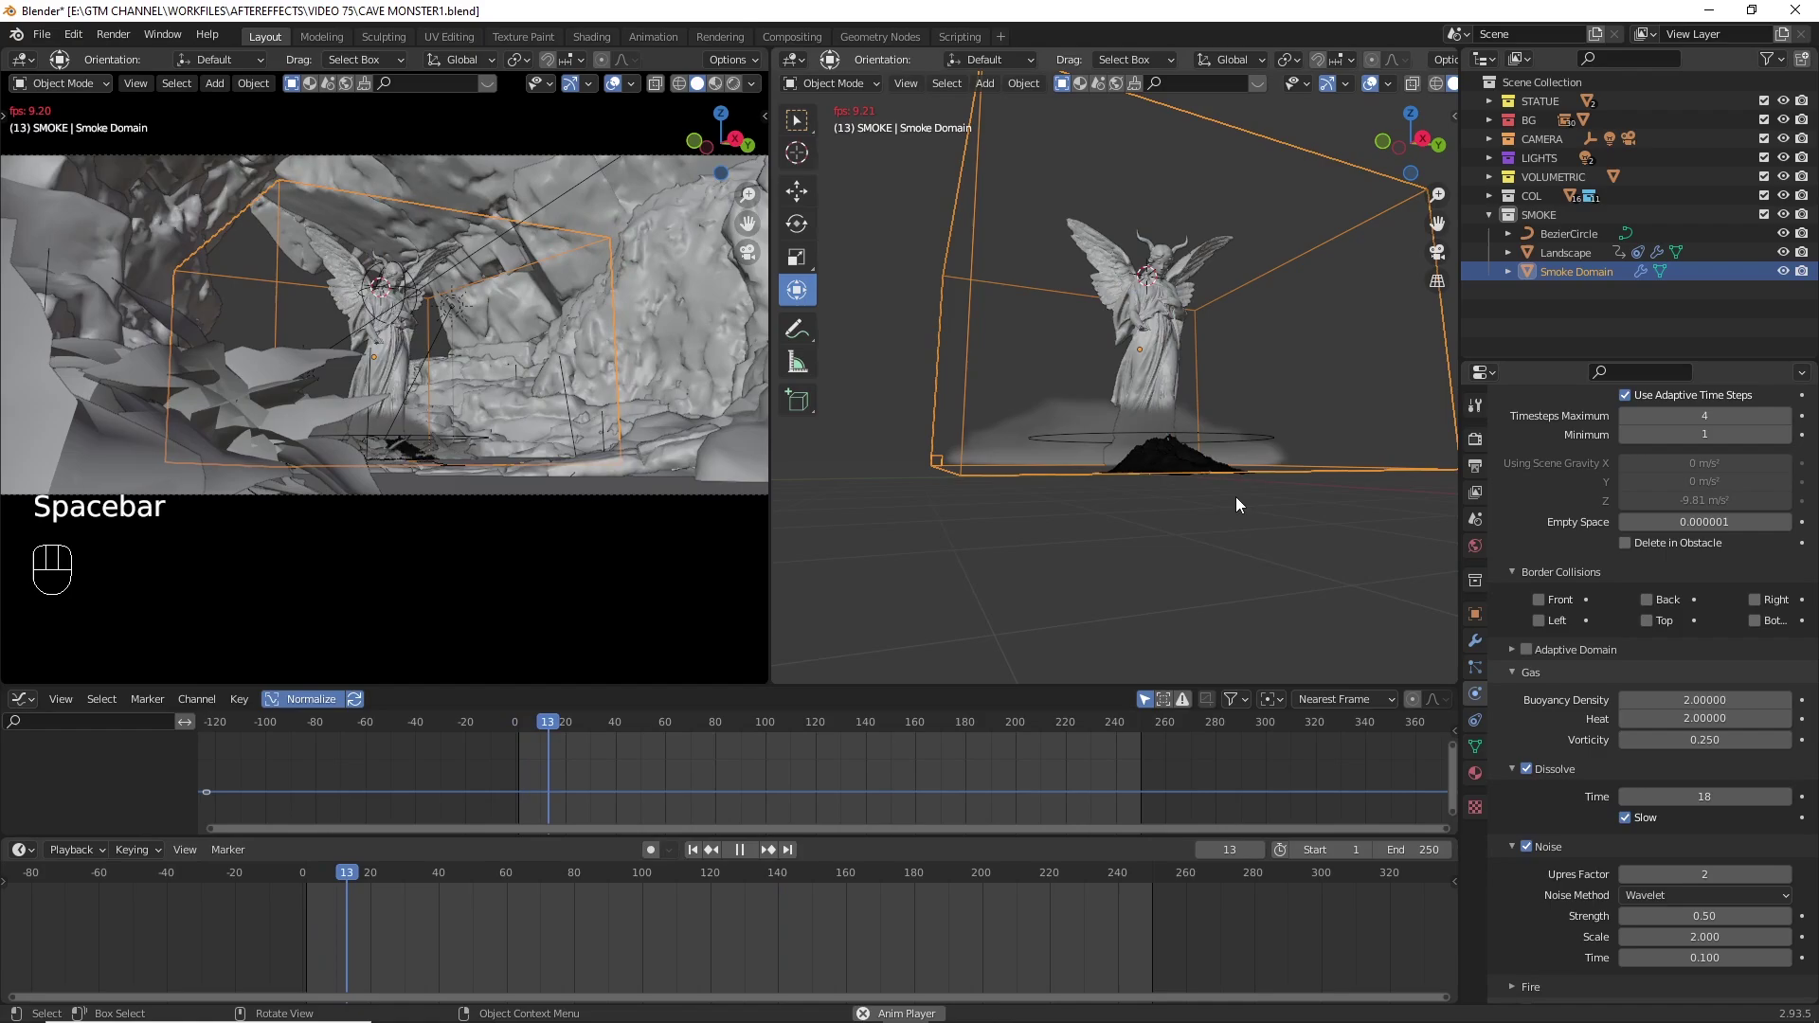
- Play the timeline so smoke billows around the statue's base, then stop playback
key(space)
key(space)
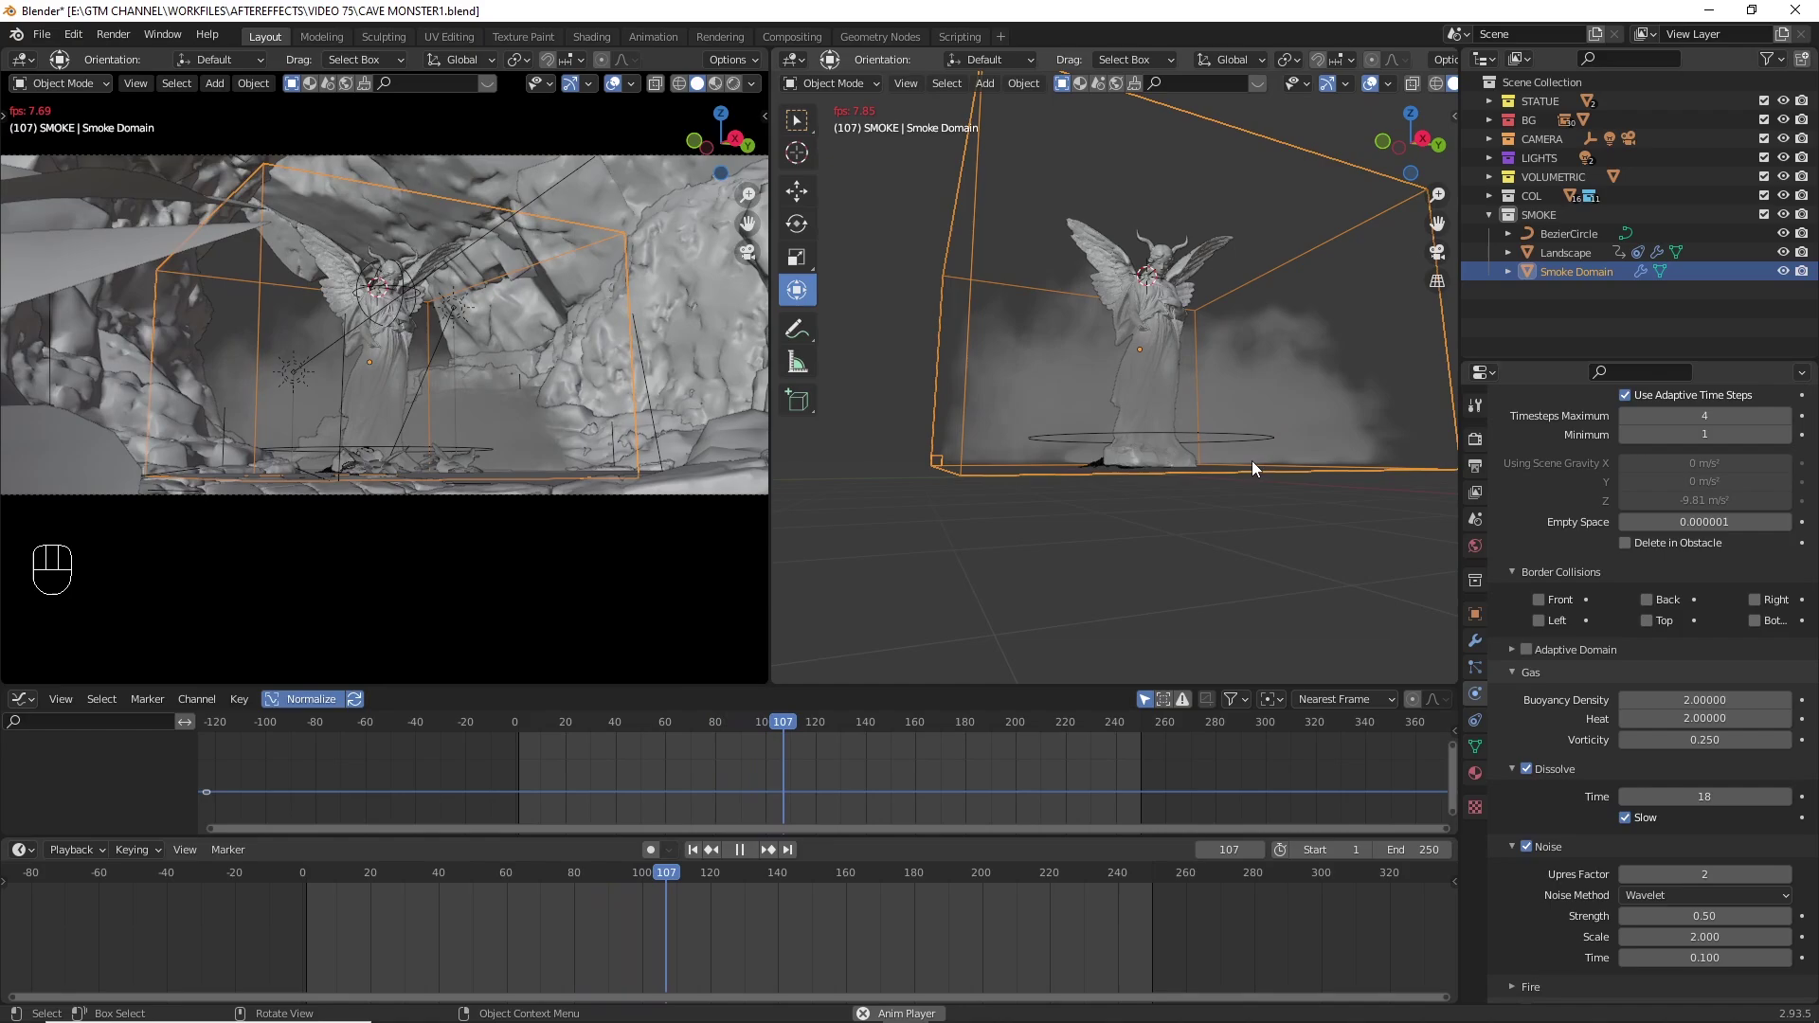
key(space)
key(z)
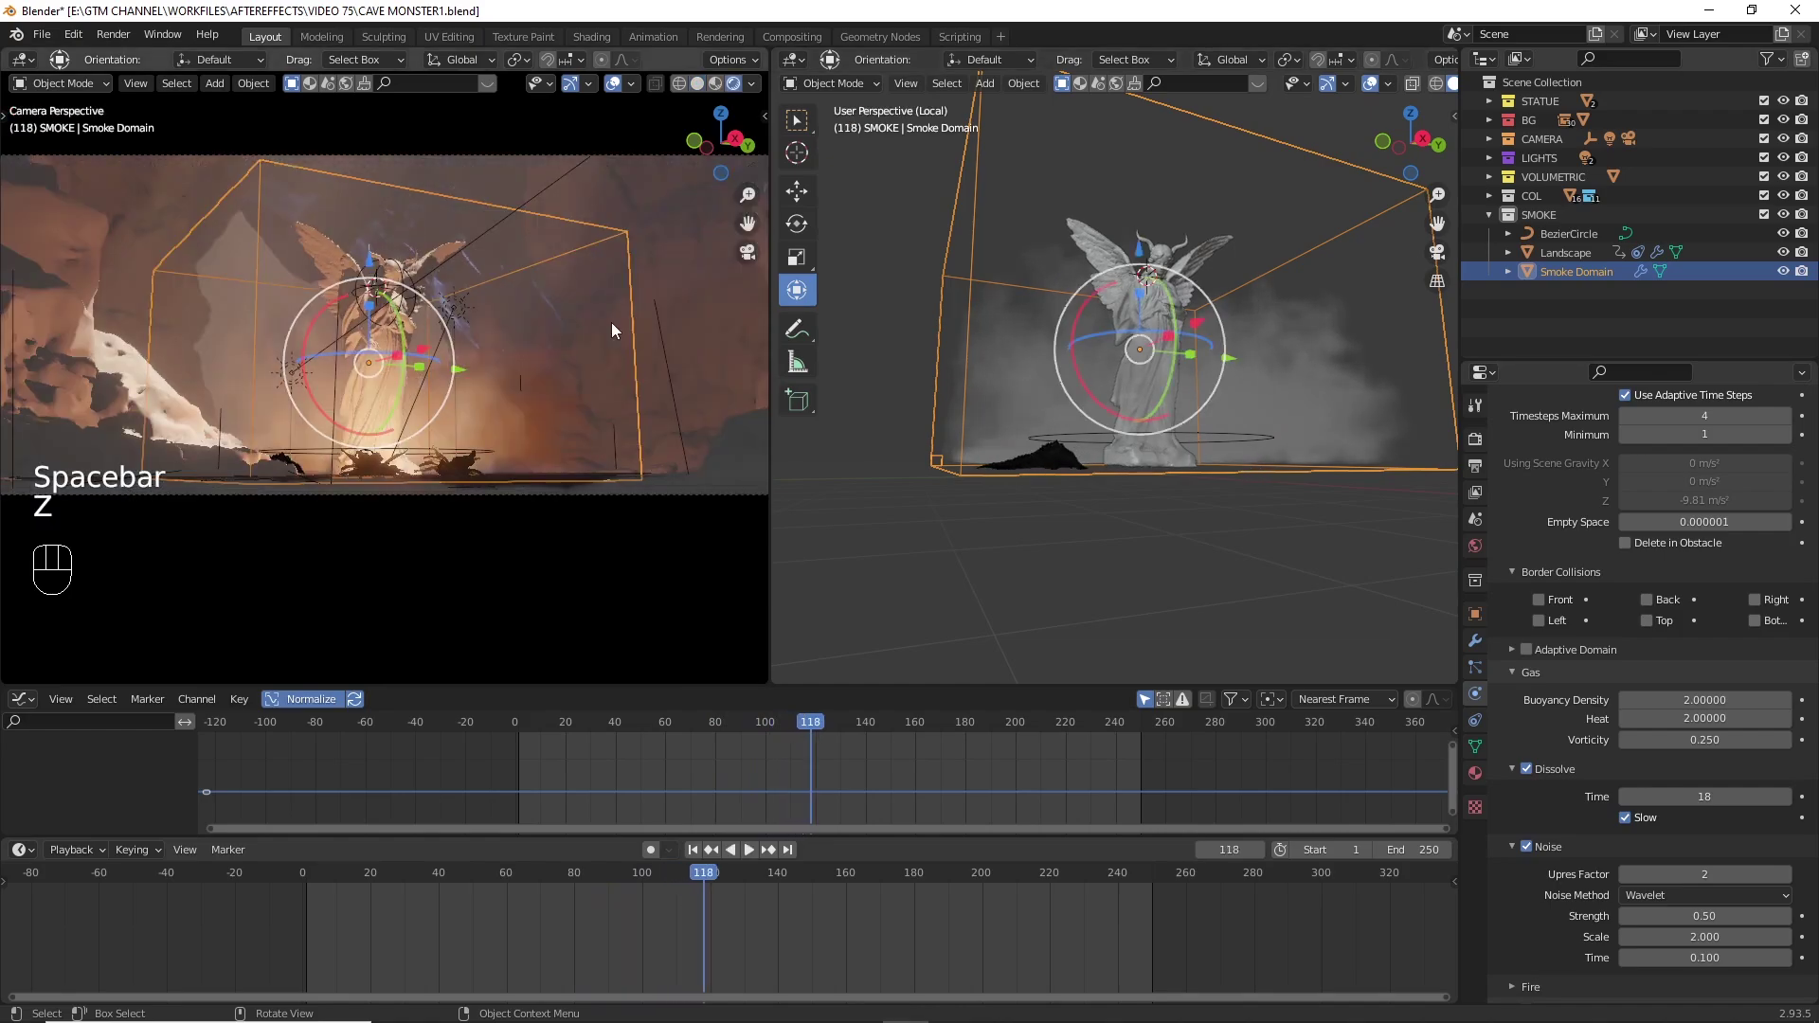
double_click(608, 98)
click(574, 84)
key(space)
key(space)
key(space)
key(space)
key(space)
key(space)
key(space)
- Add a Circle ring around the statue's base, shape it in Edit Mode and give it a particle system
key(space)
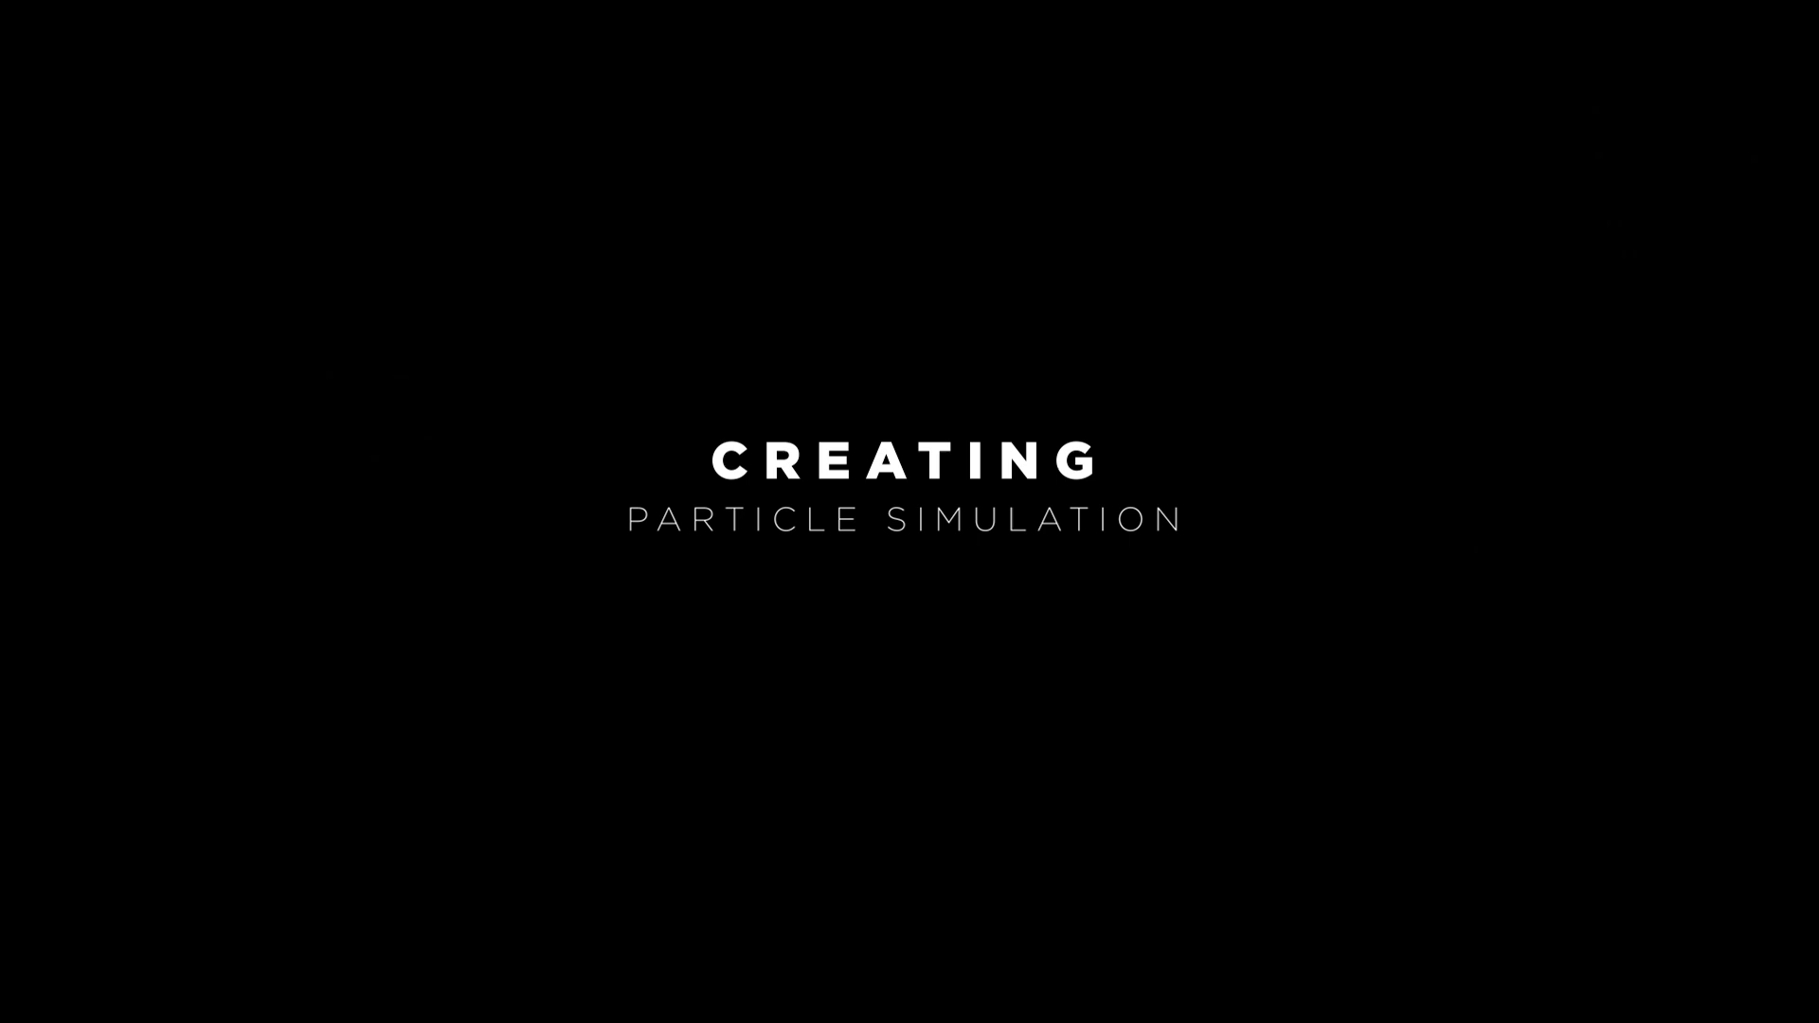
click(1110, 350)
key(shift+a)
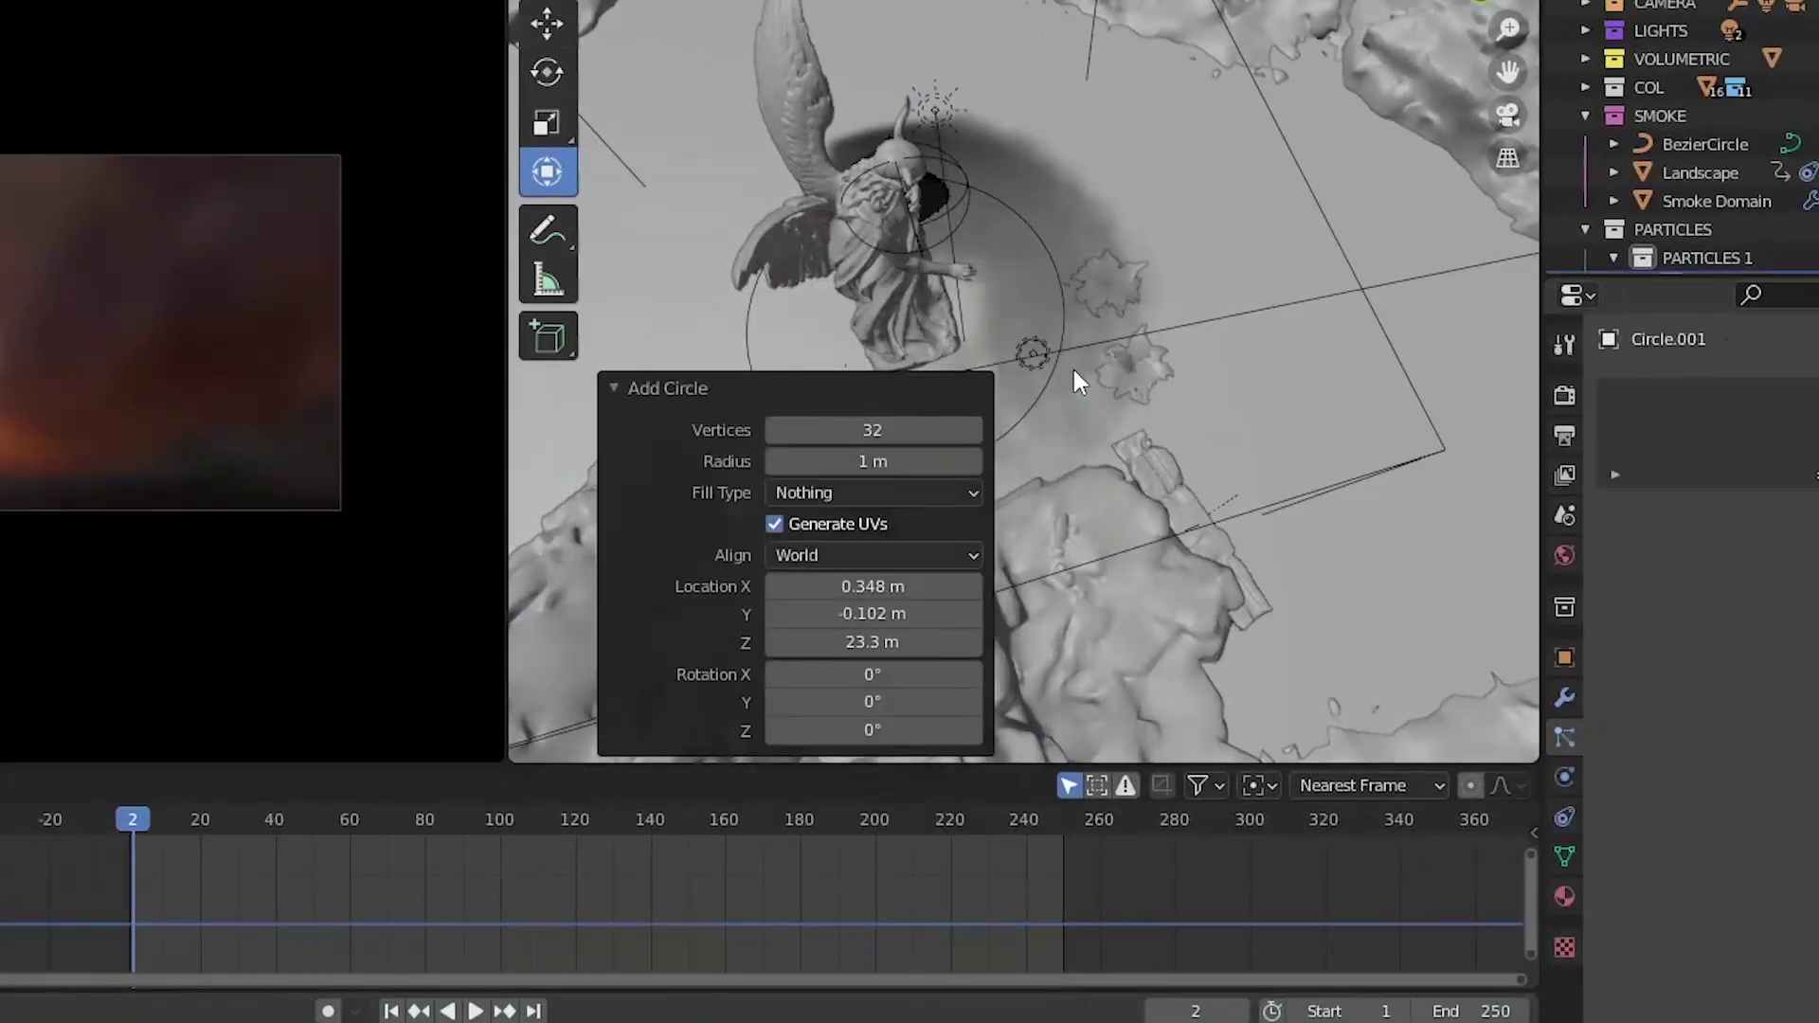
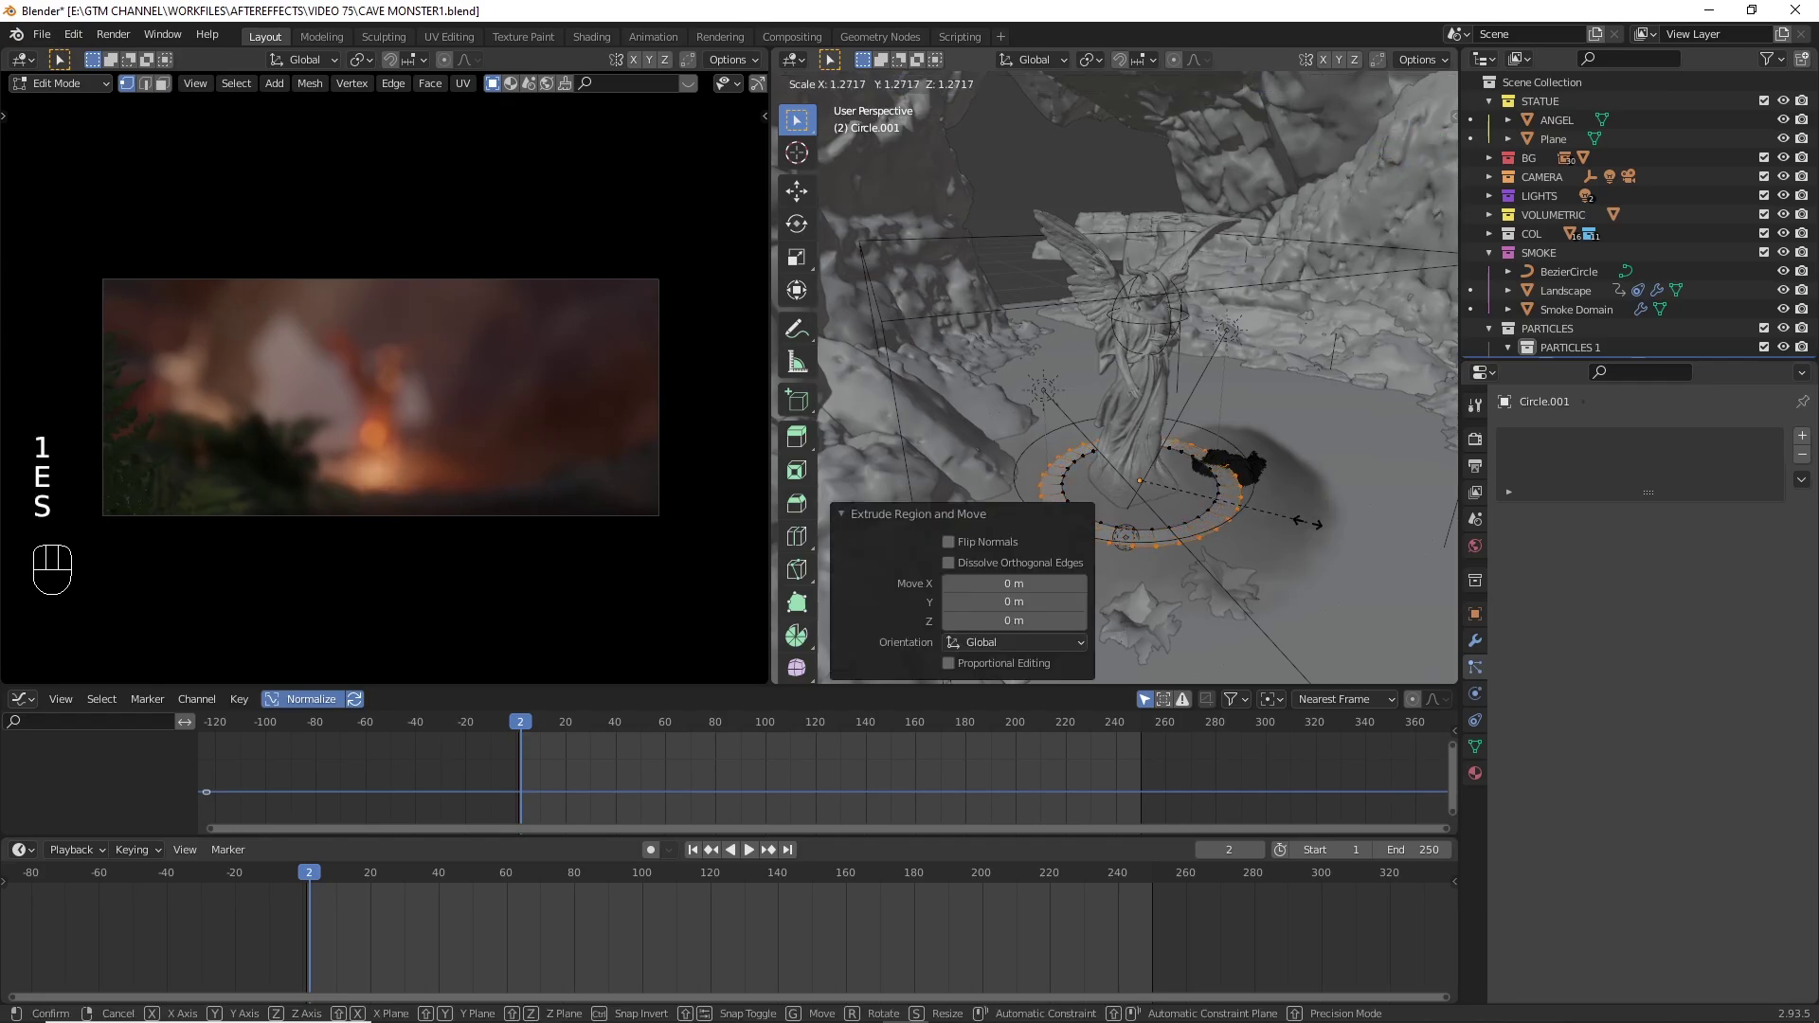
key(Tab)
key(Tab)
key(Tab)
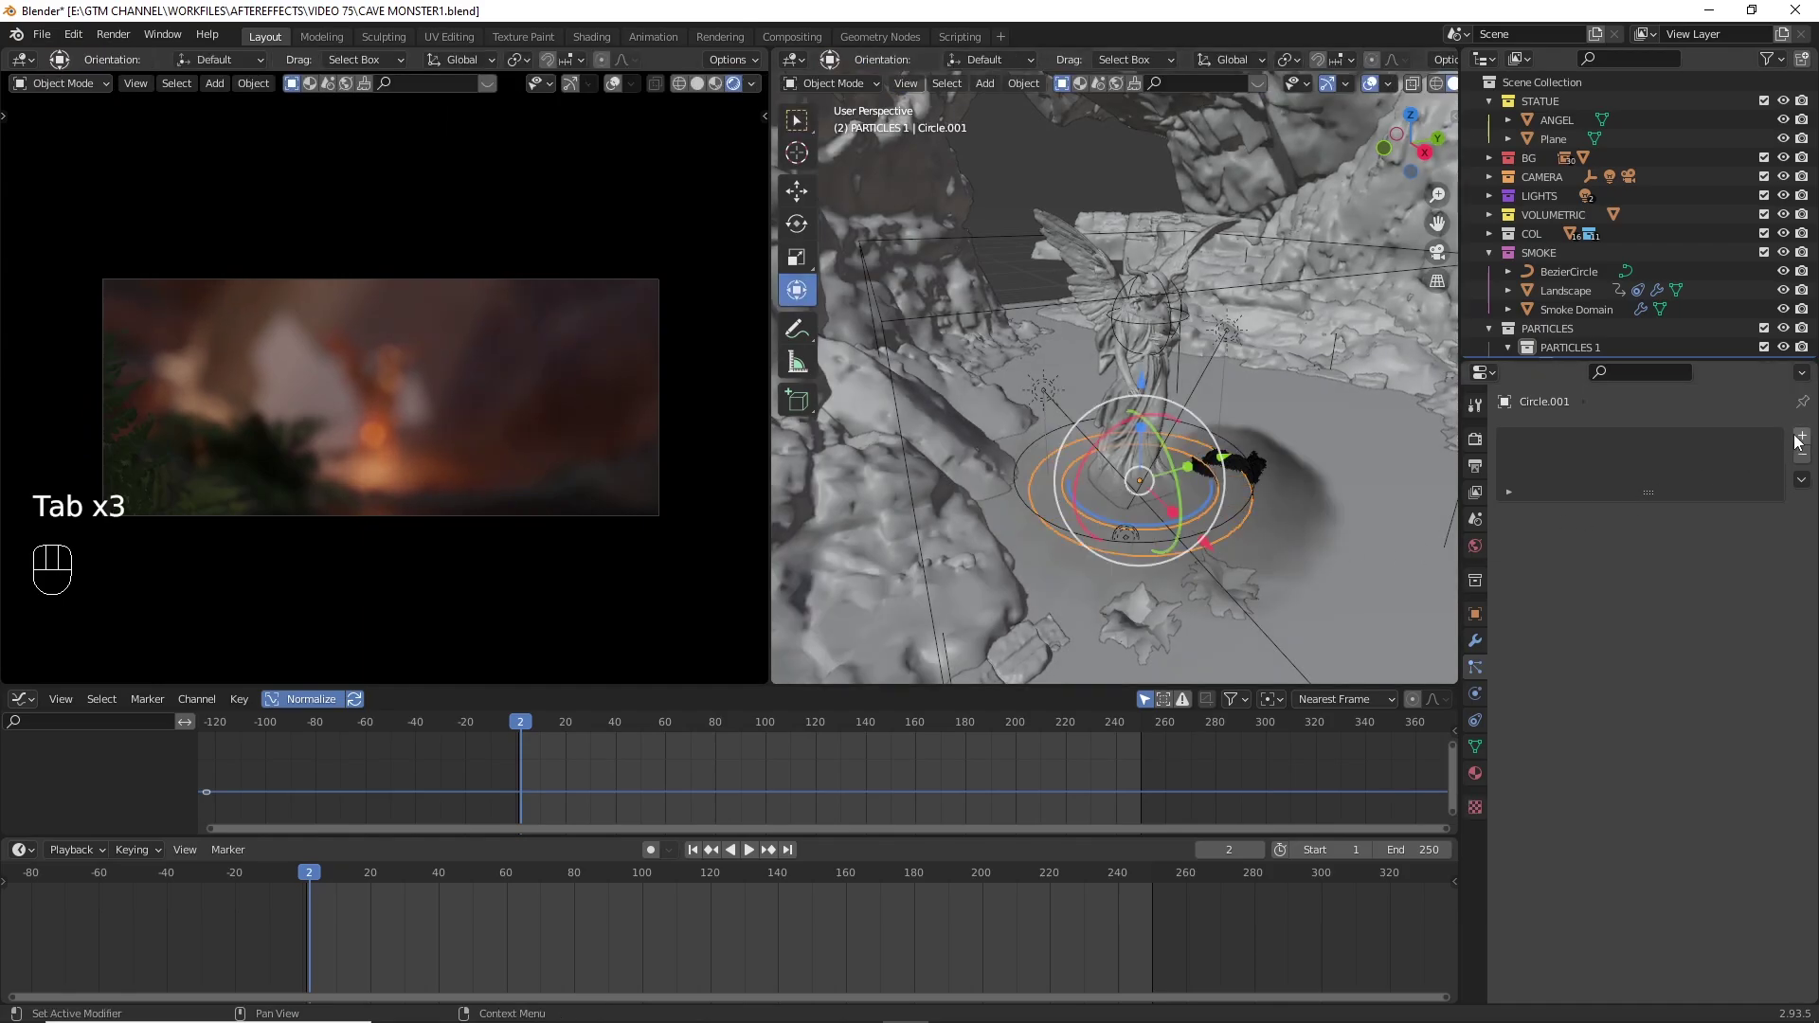
drag(1804, 440, 1785, 484)
key(space)
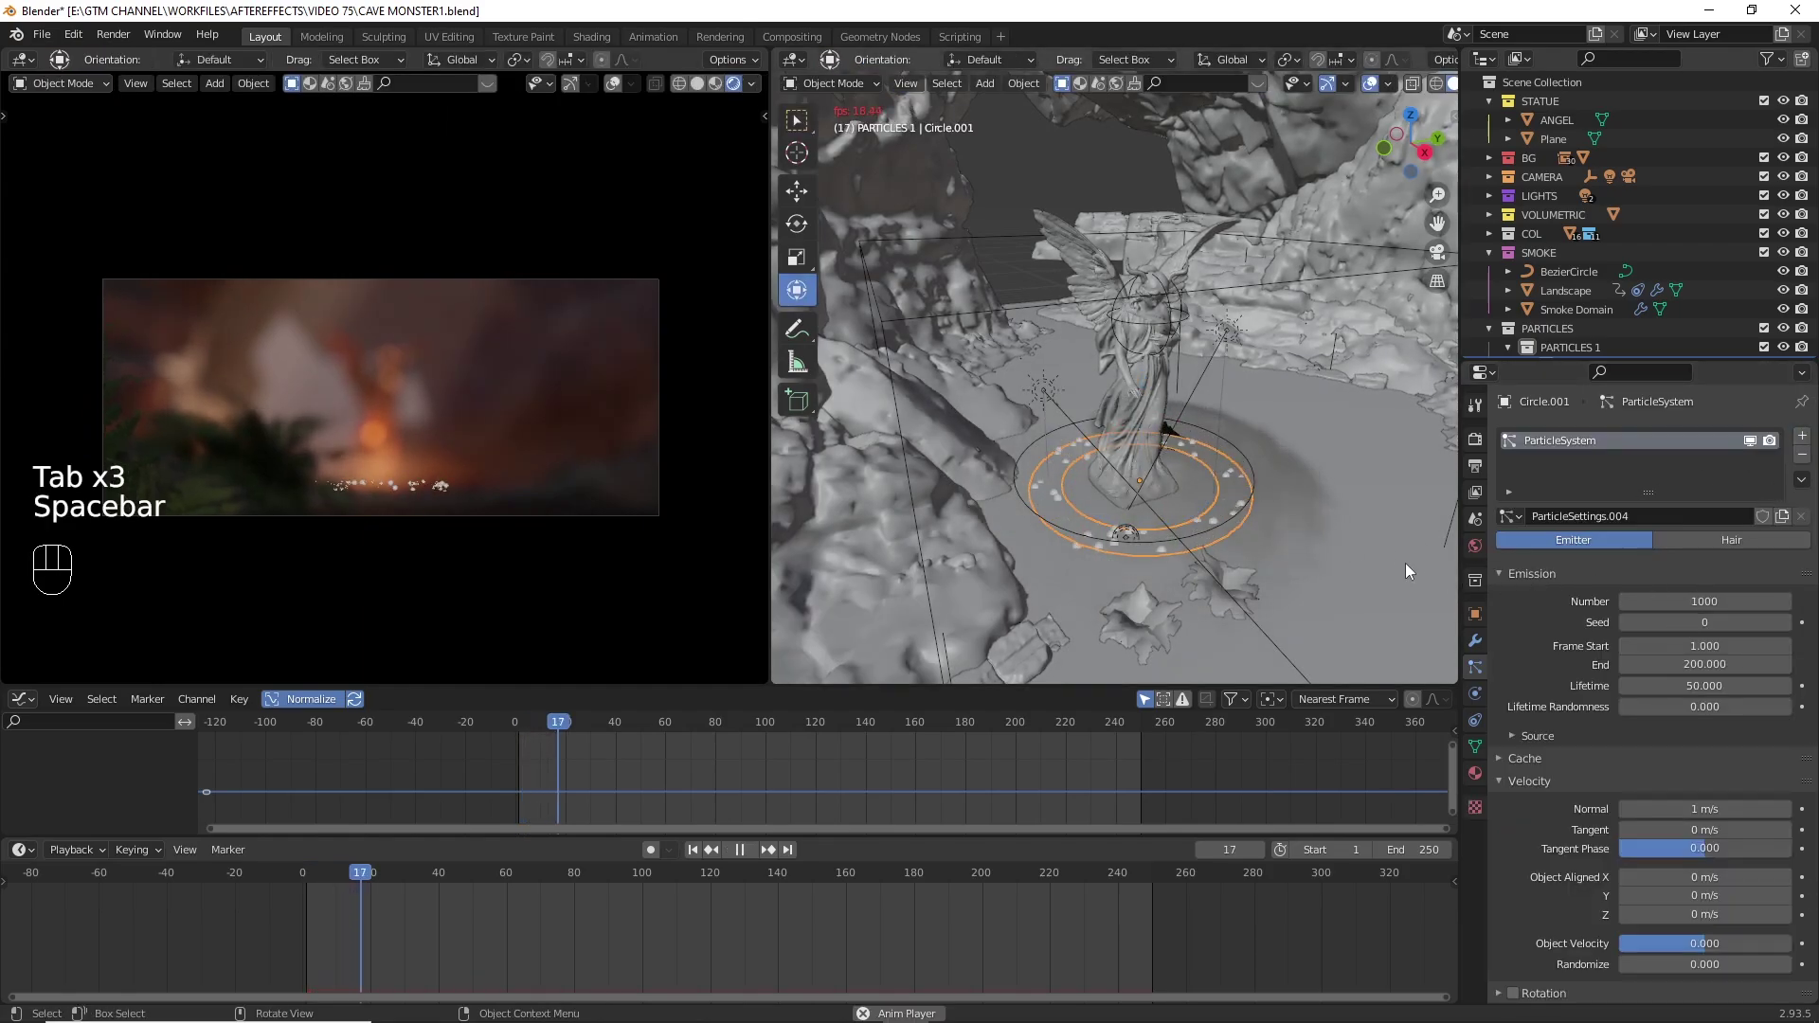
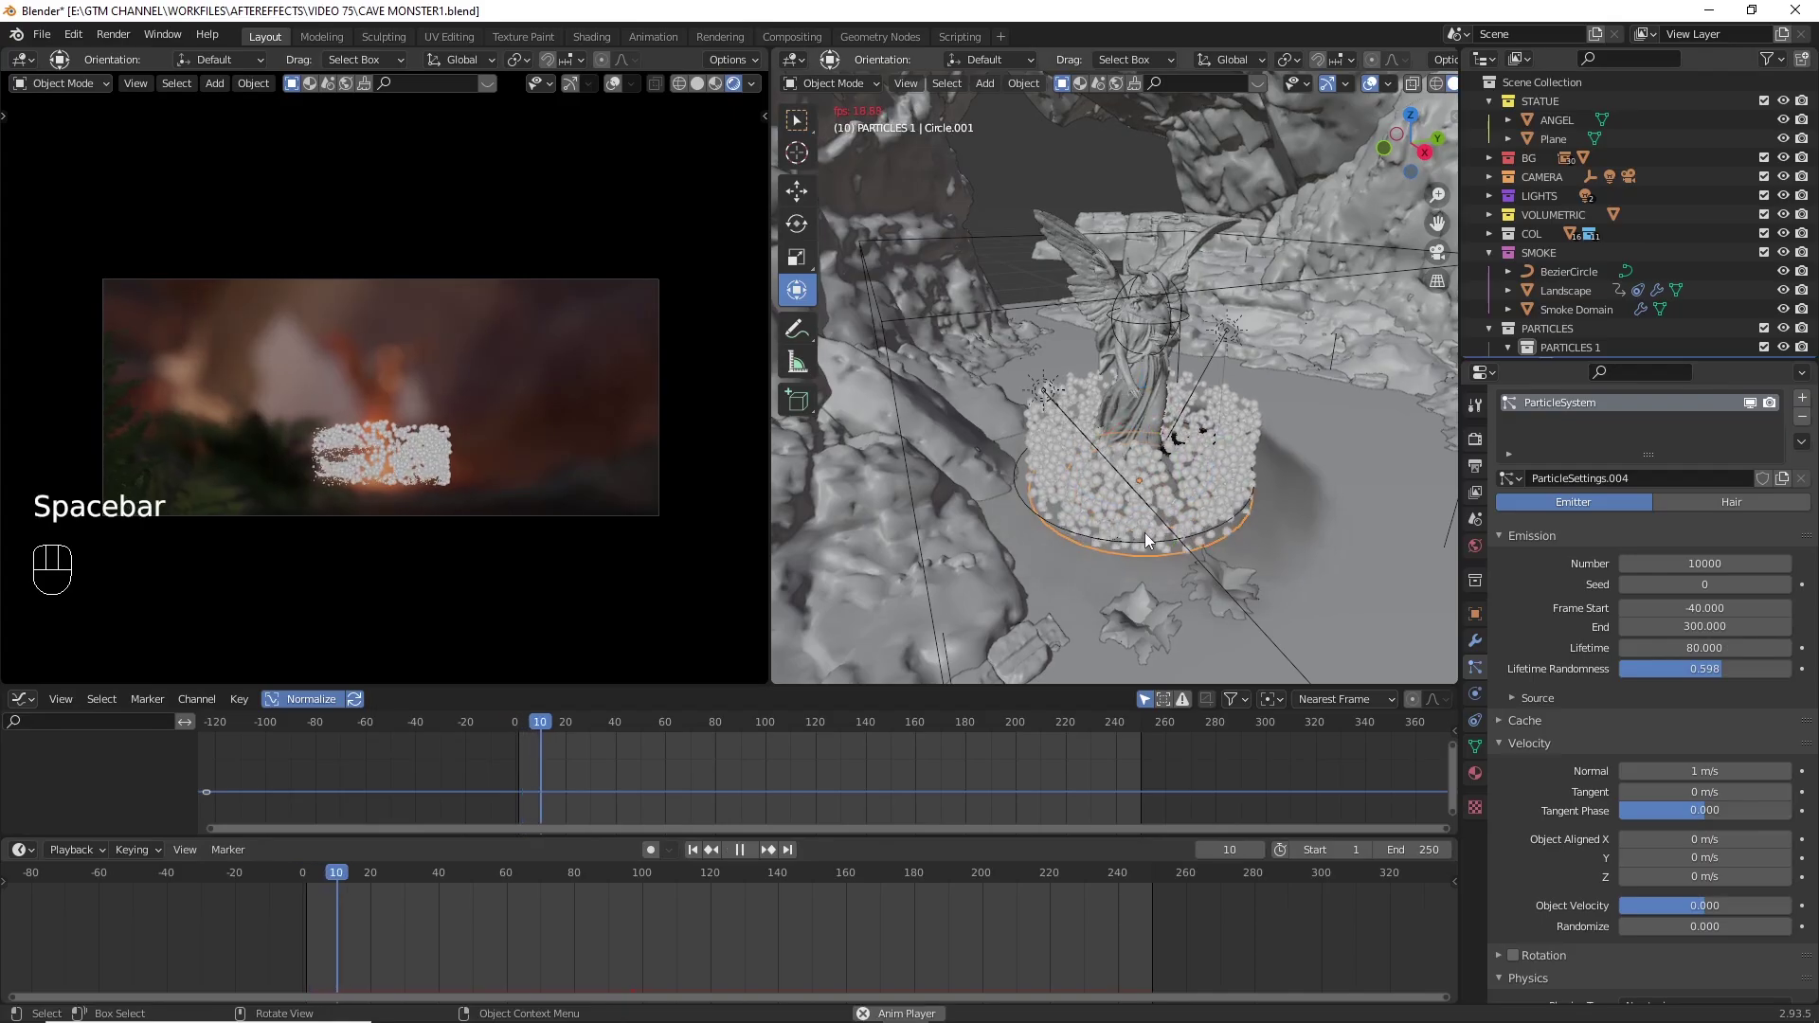
- Keyframe the ring's transform at the first frame and a later frame, then replay the emission
key(space)
key(shift+Left)
key(i)
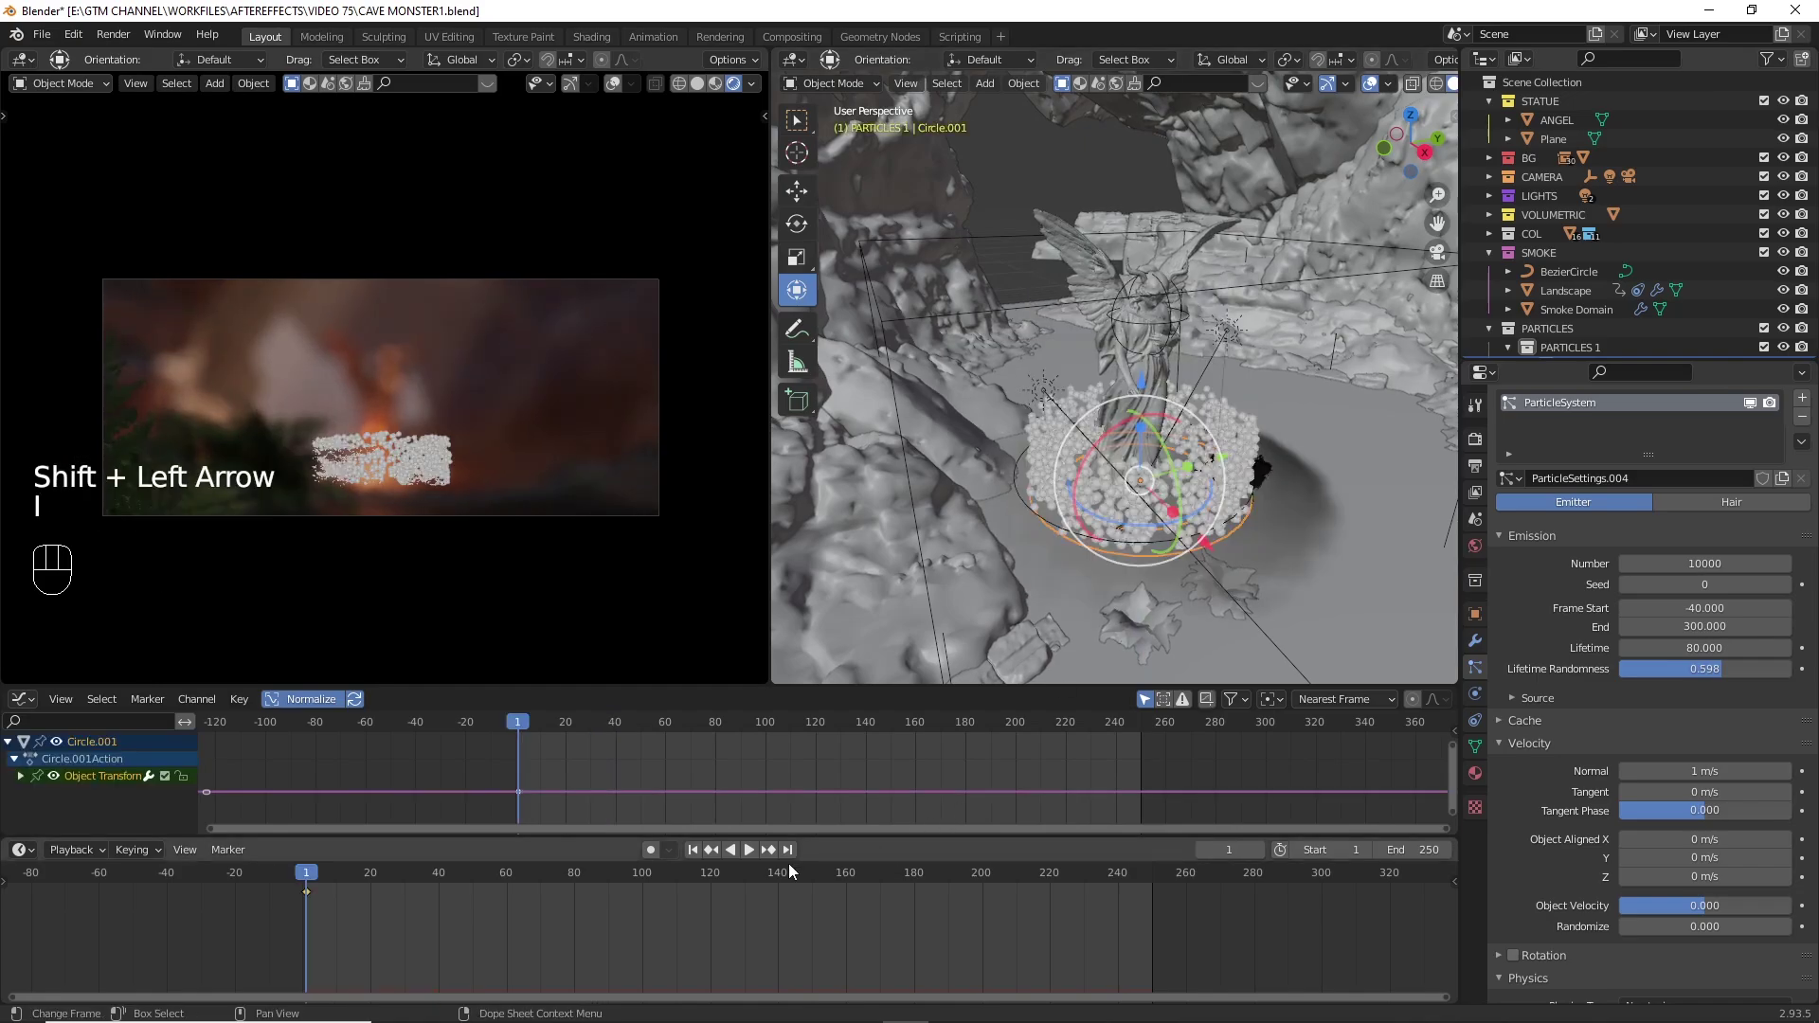
click(793, 858)
drag(1141, 530, 1003, 440)
key(i)
click(692, 854)
key(space)
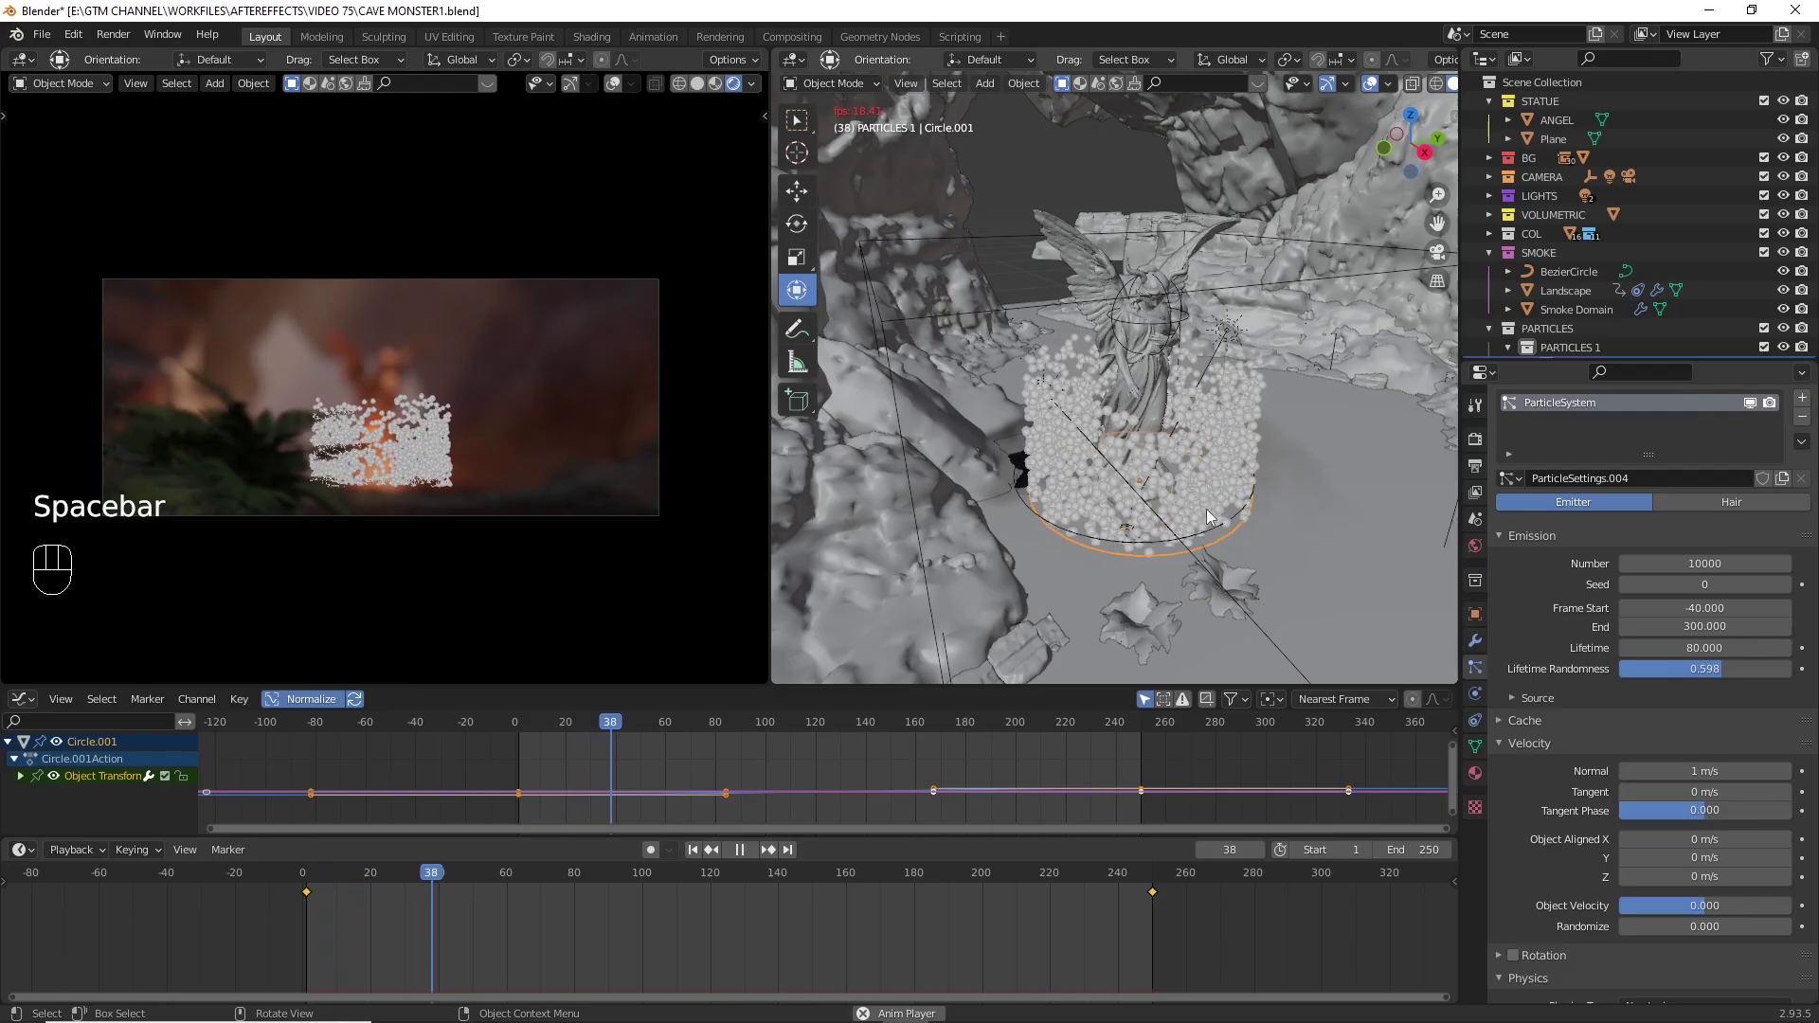
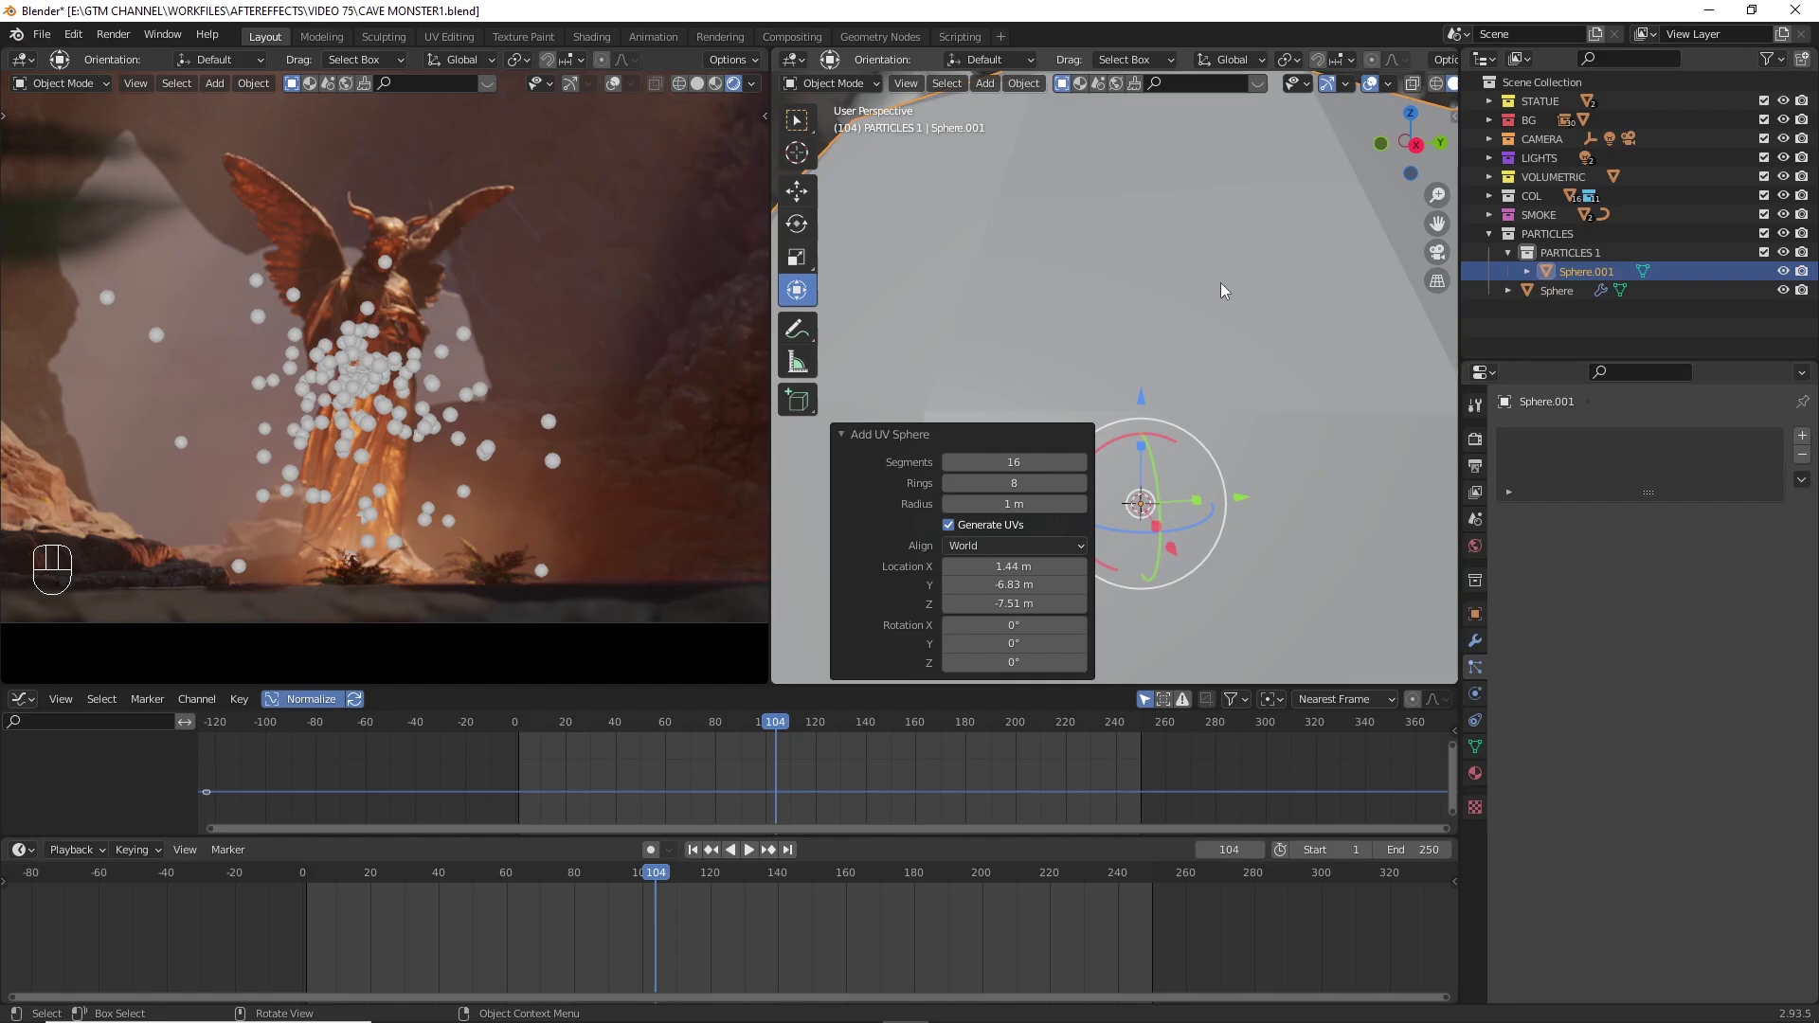
- Zoom the viewport in on the new UV sphere to inspect it up close
middle_click(1196, 405)
click(1193, 403)
middle_click(1163, 412)
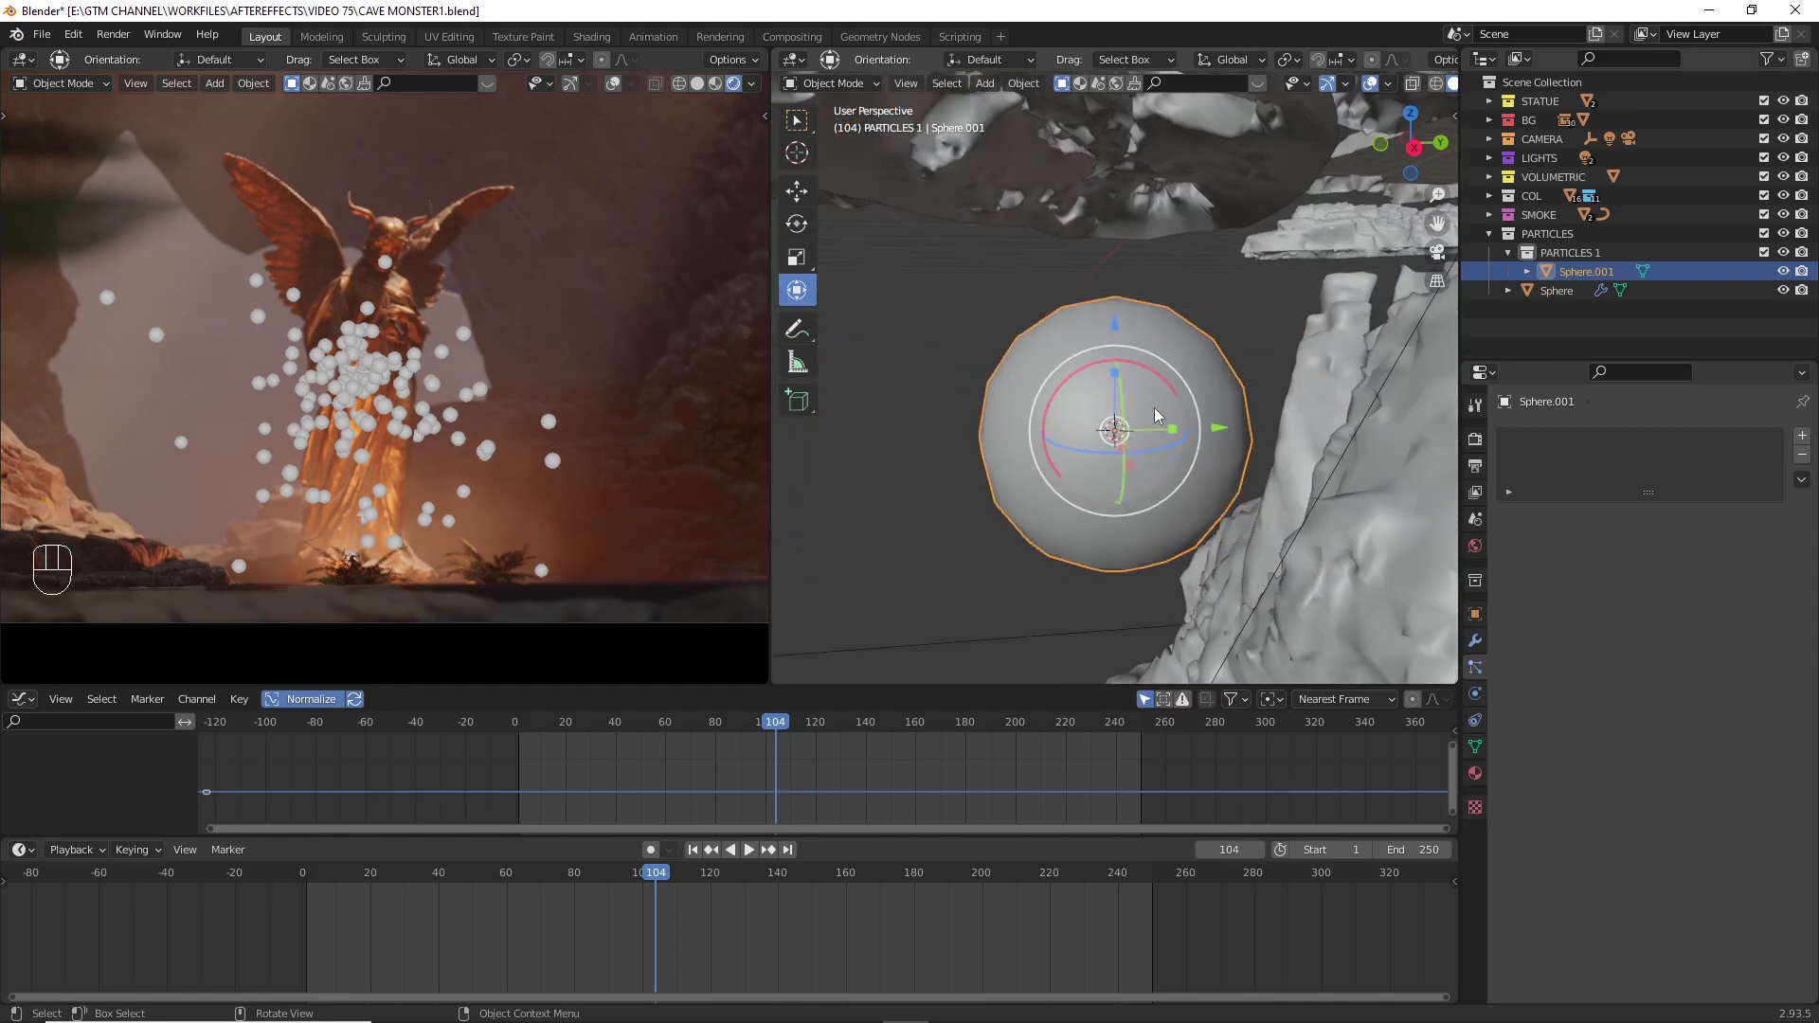
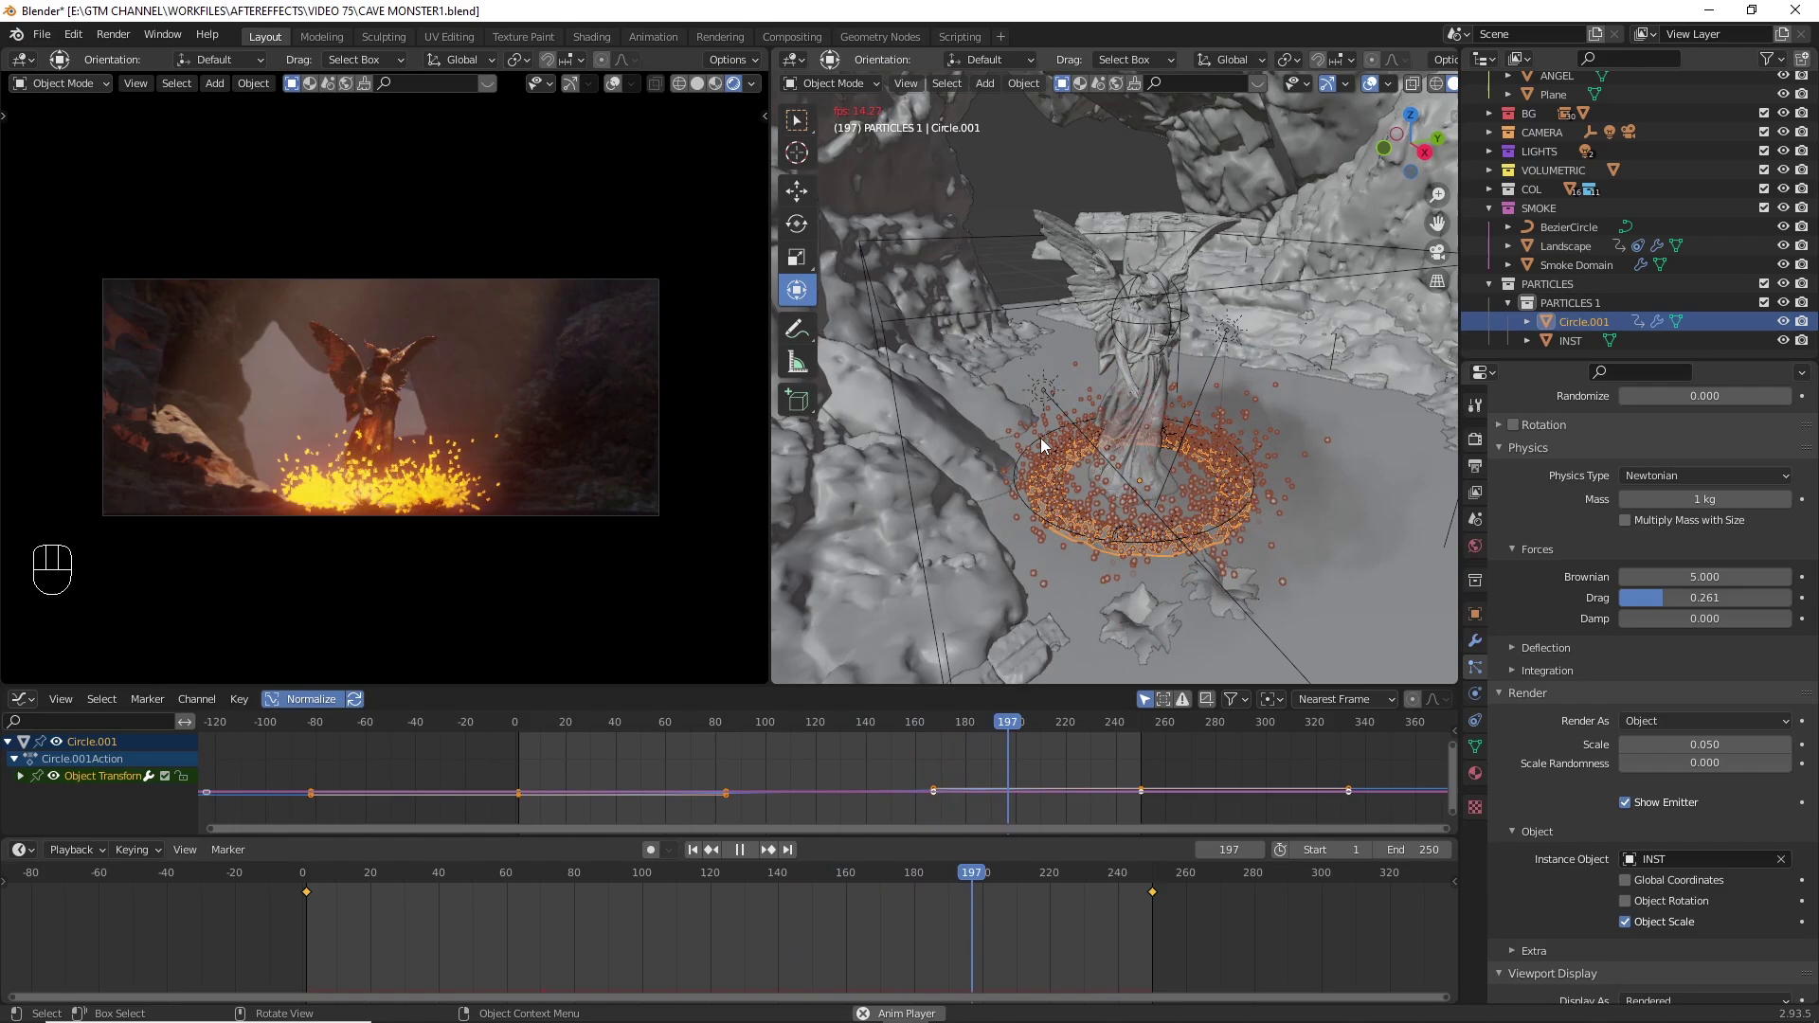
- Replay the animation to check the sparks hovering near the ring at 0.25 m/s
key(space)
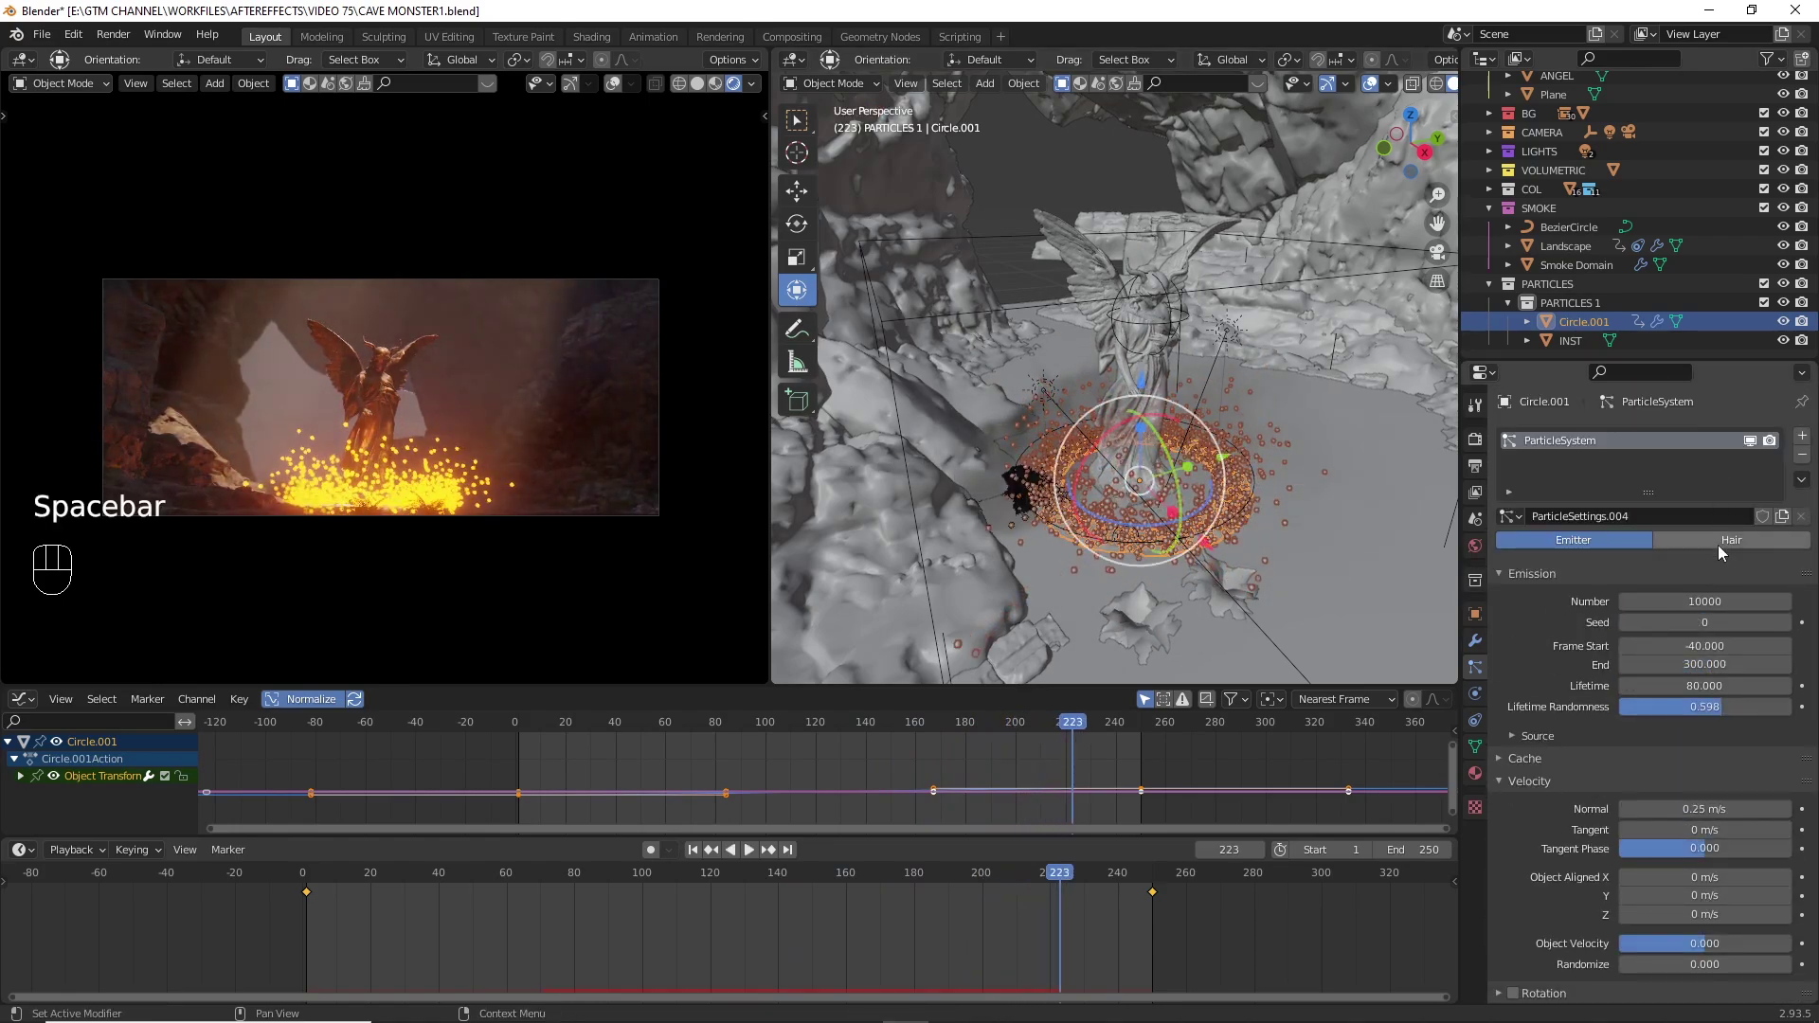
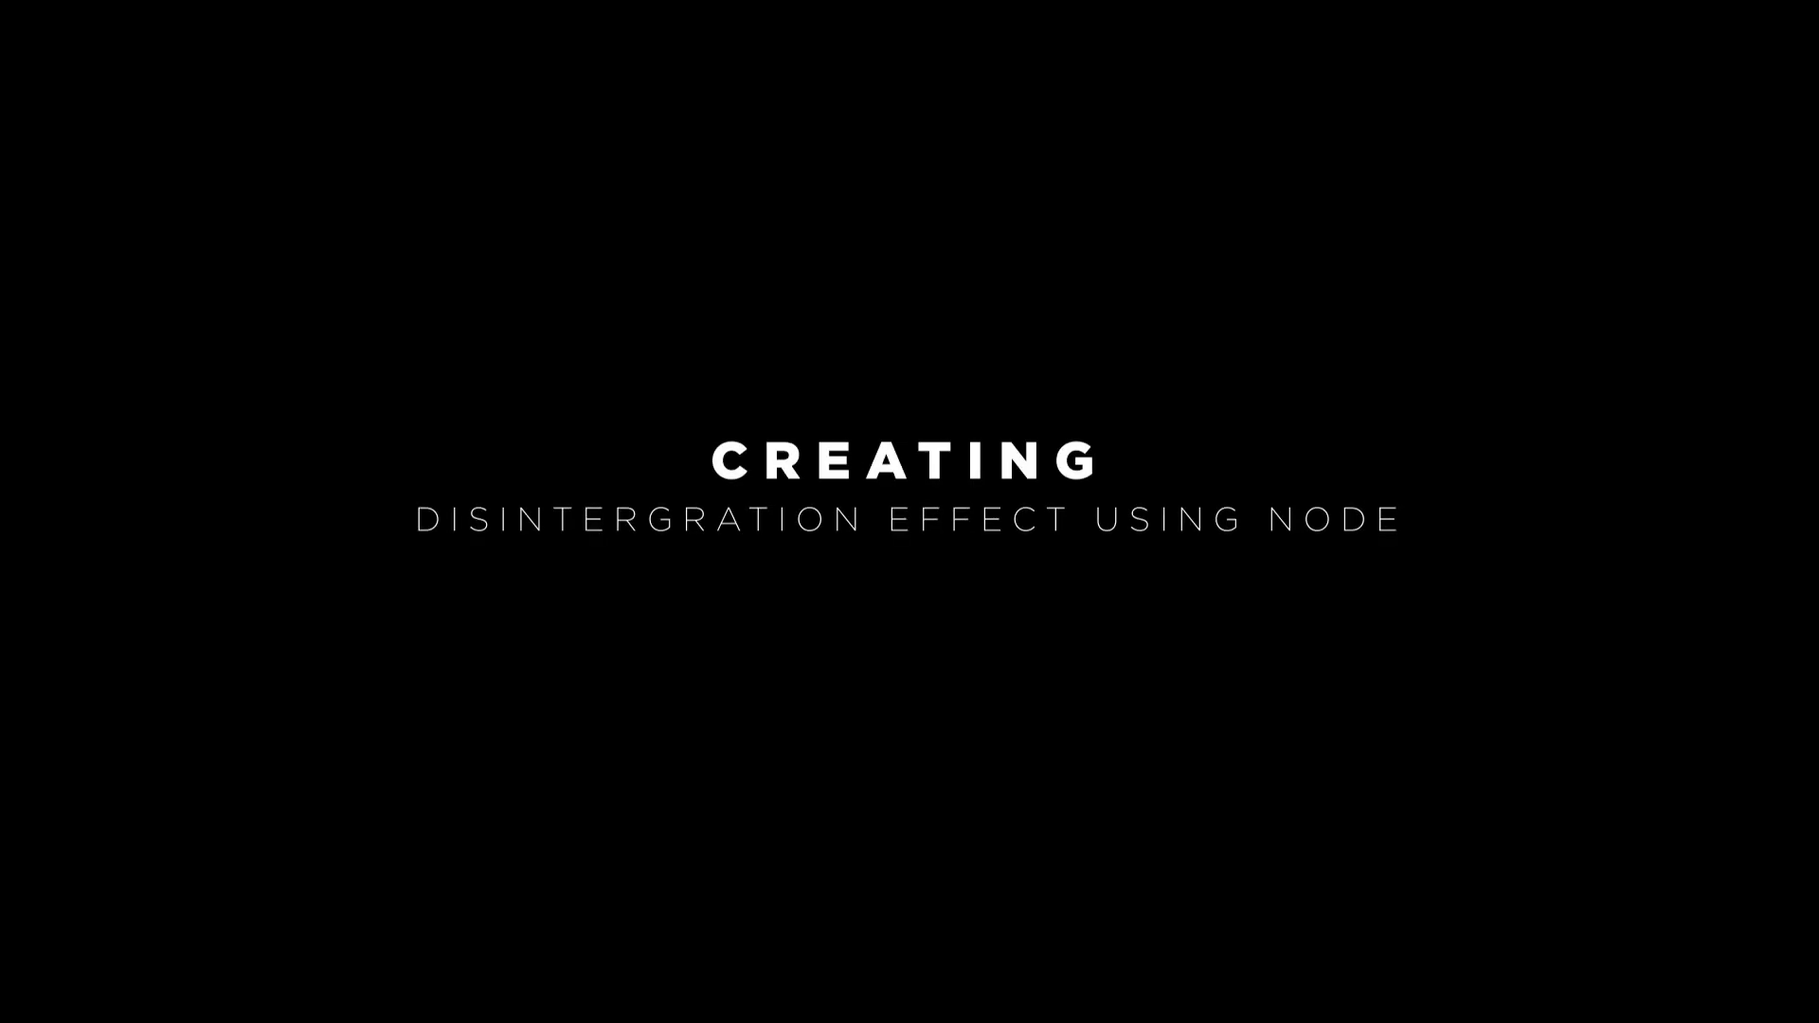
- Switch the camera viewport to rendered shading to preview the ANGEL material
key(z)
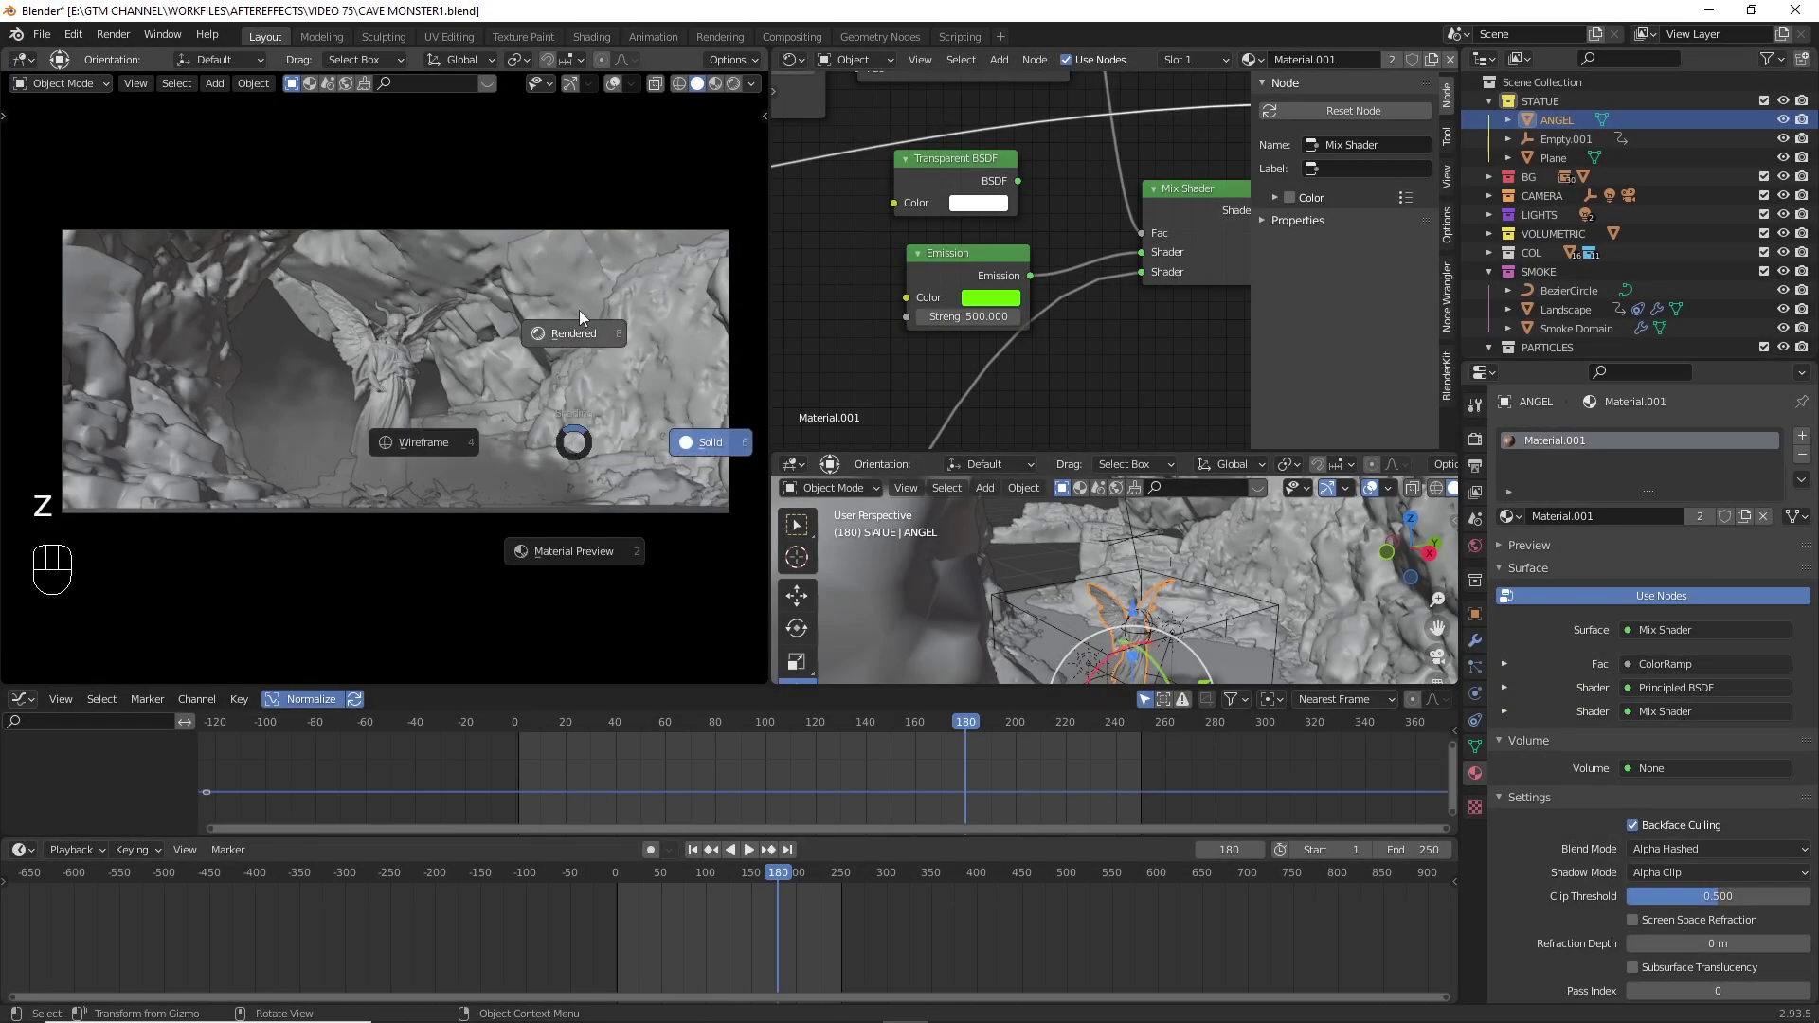
click(687, 882)
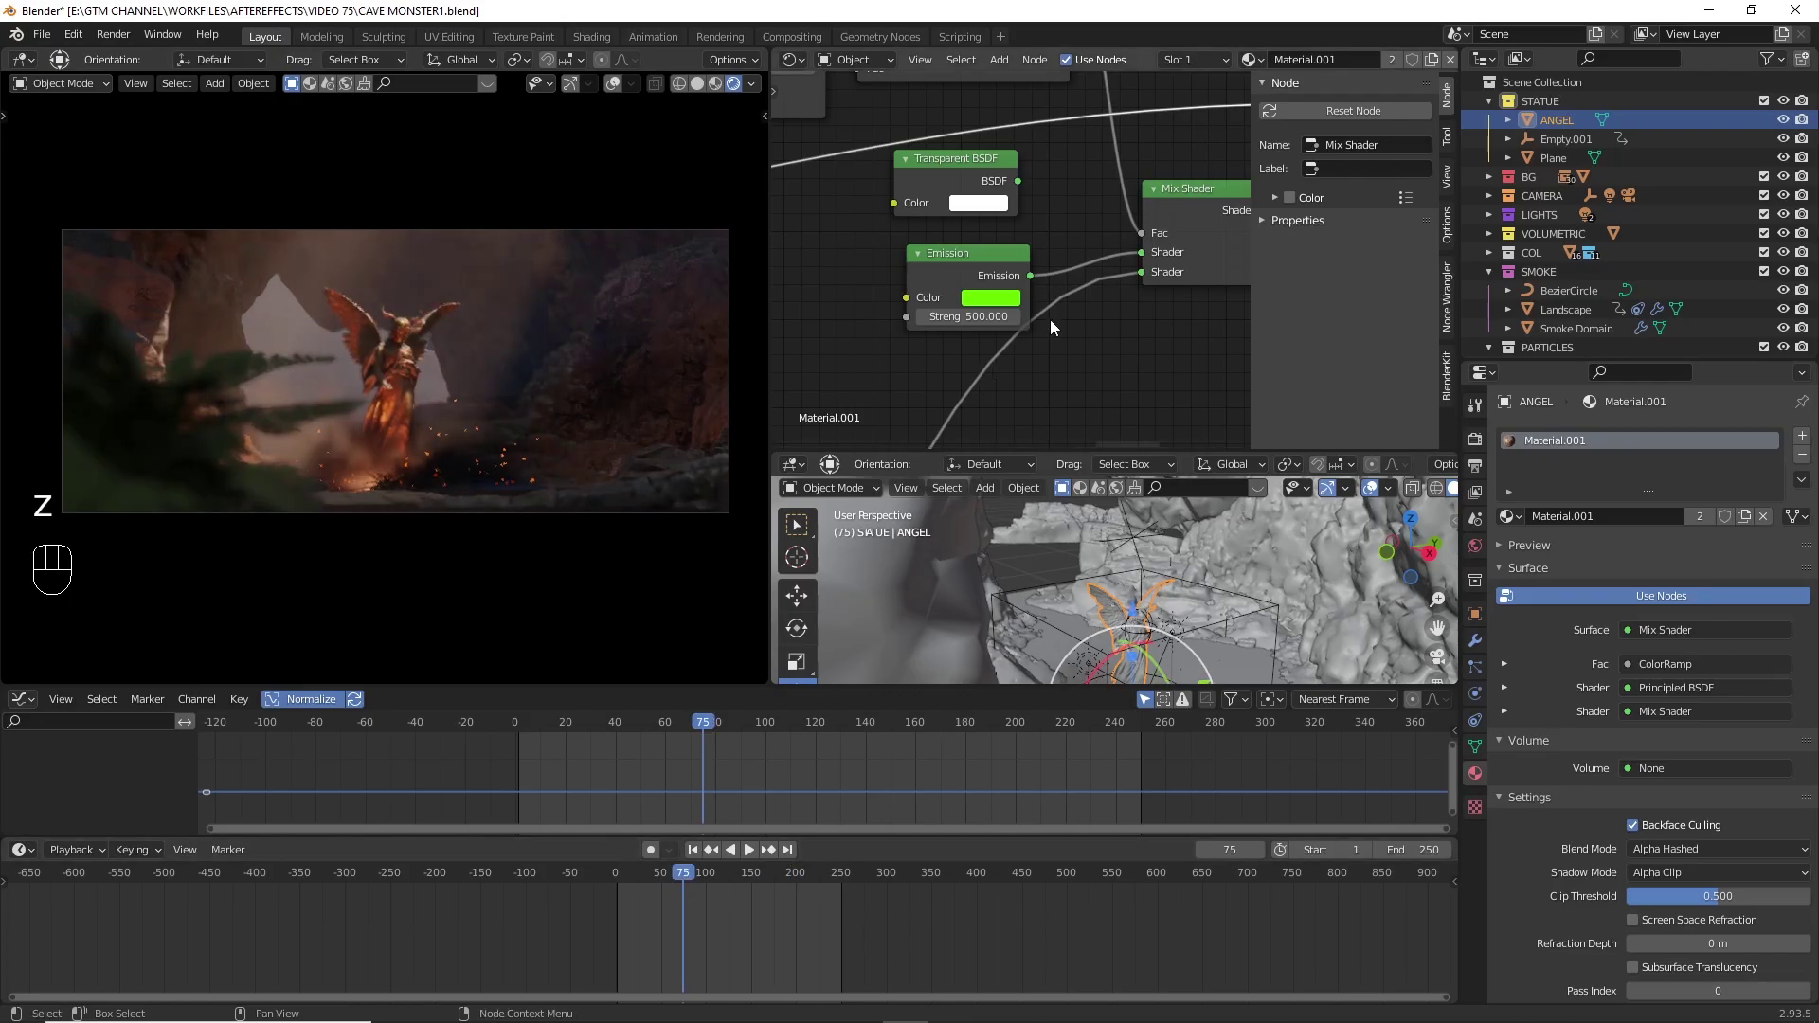
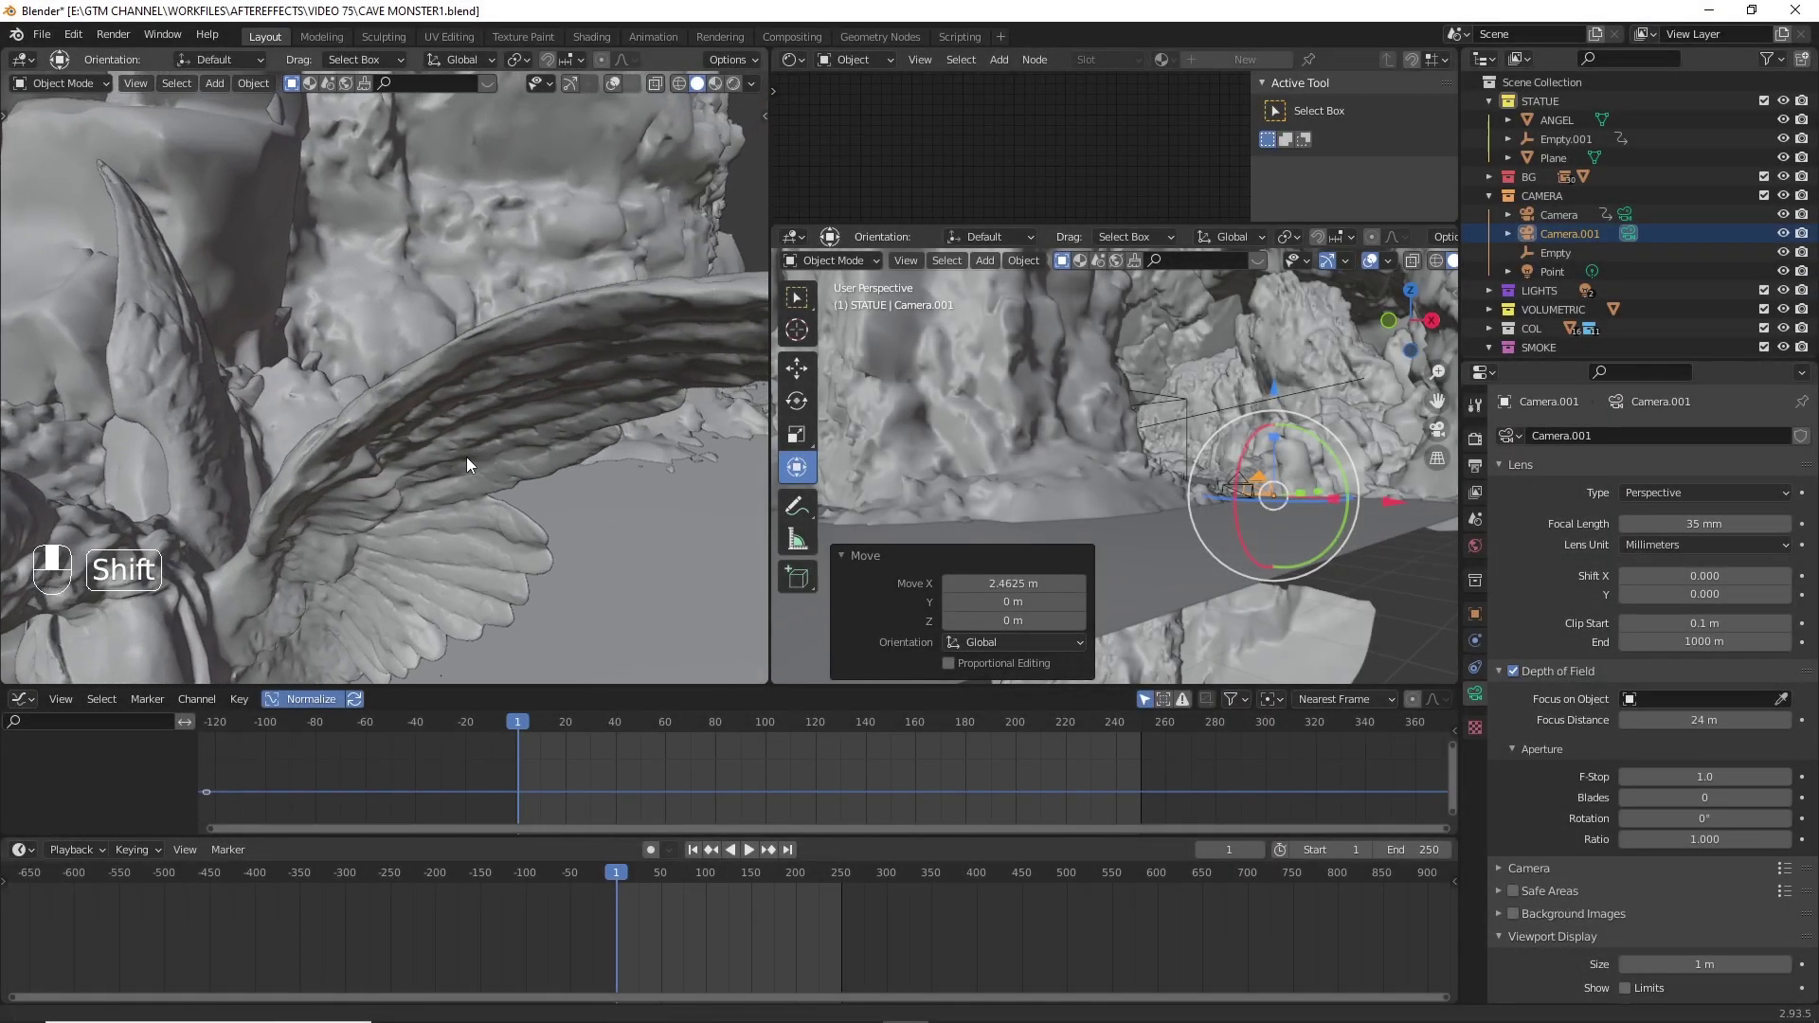
- Snap Camera.001 to the view, keyframe its start location and begin moving it toward the statue
click(470, 463)
key(ctrl+alt+KP_0)
key(i)
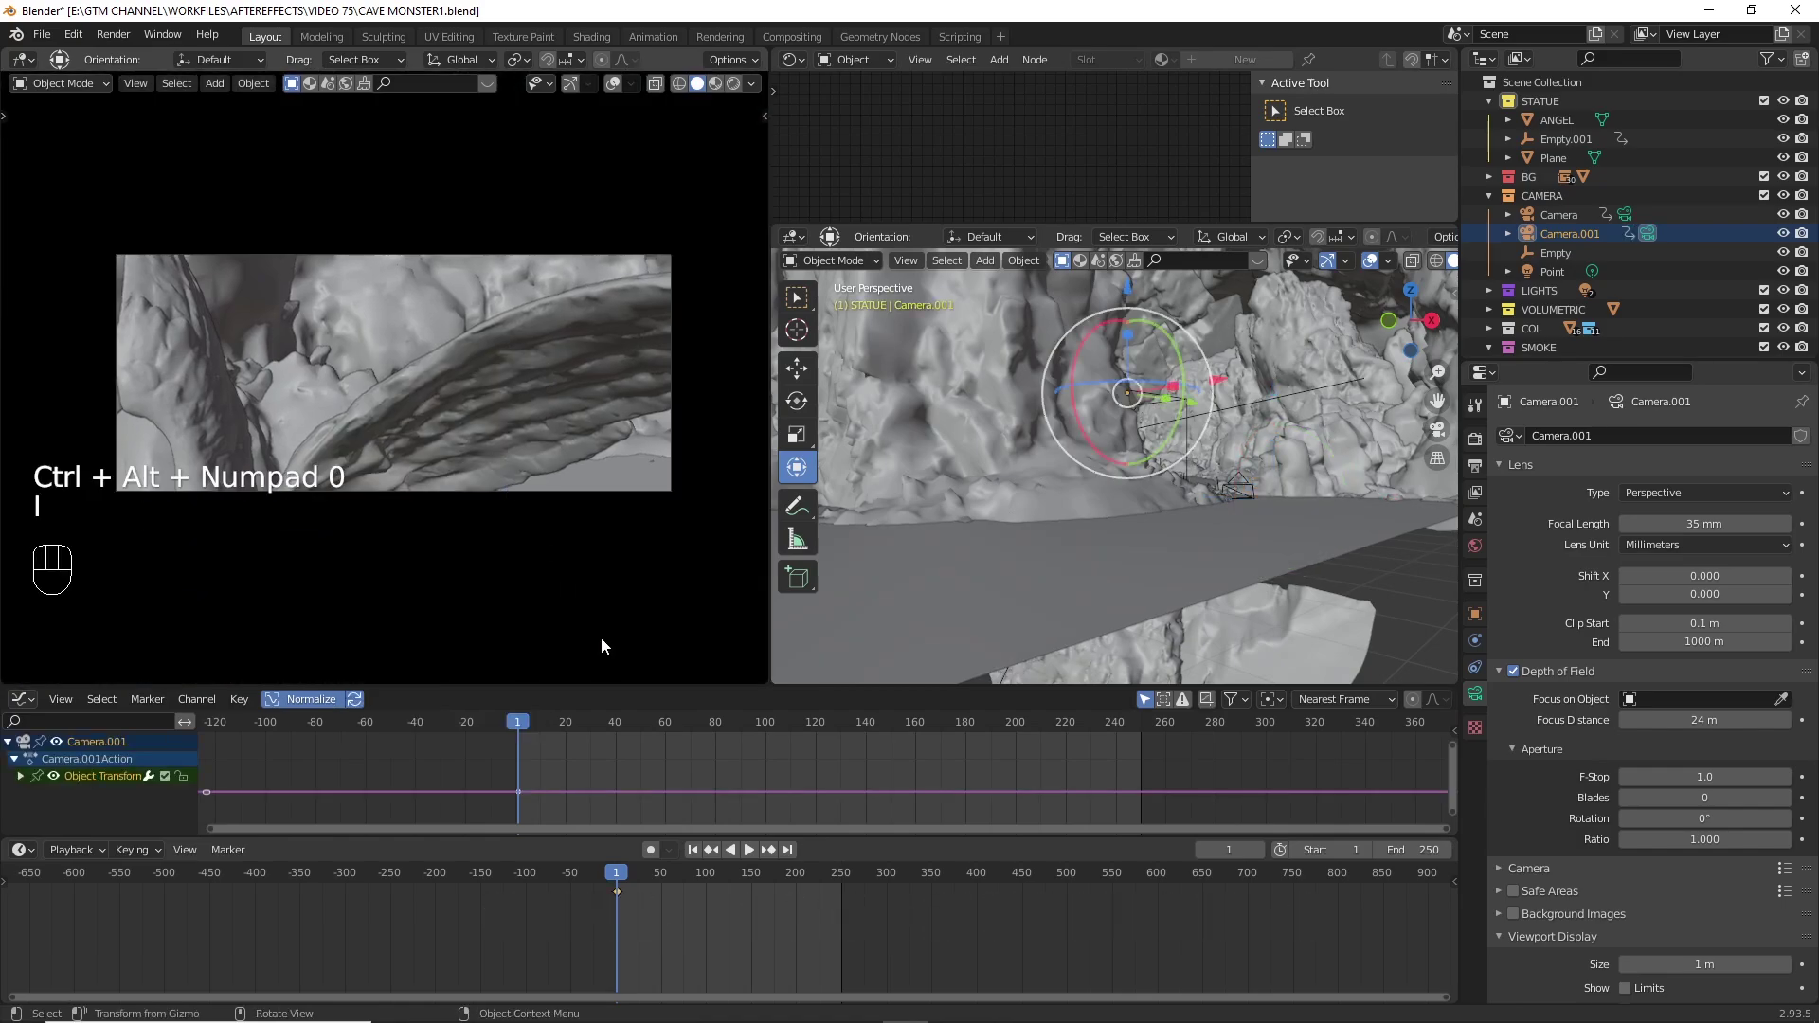
drag(417, 503, 458, 483)
drag(455, 464, 405, 475)
drag(426, 470, 455, 448)
drag(457, 435, 341, 520)
drag(360, 517, 392, 481)
drag(381, 483, 347, 496)
- Frame the statue for the second camera's end position
middle_click(358, 495)
middle_click(356, 490)
middle_click(297, 531)
middle_click(300, 521)
drag(268, 527, 234, 529)
click(294, 518)
middle_click(318, 515)
middle_click(324, 513)
click(318, 516)
middle_click(408, 482)
double_click(403, 484)
middle_click(411, 481)
- Keyframe Camera.001's end location at frame 250 and play the camera move
key(i)
key(ctrl+z)
click(796, 858)
key(ctrl+alt+KP_0)
key(i)
key(space)
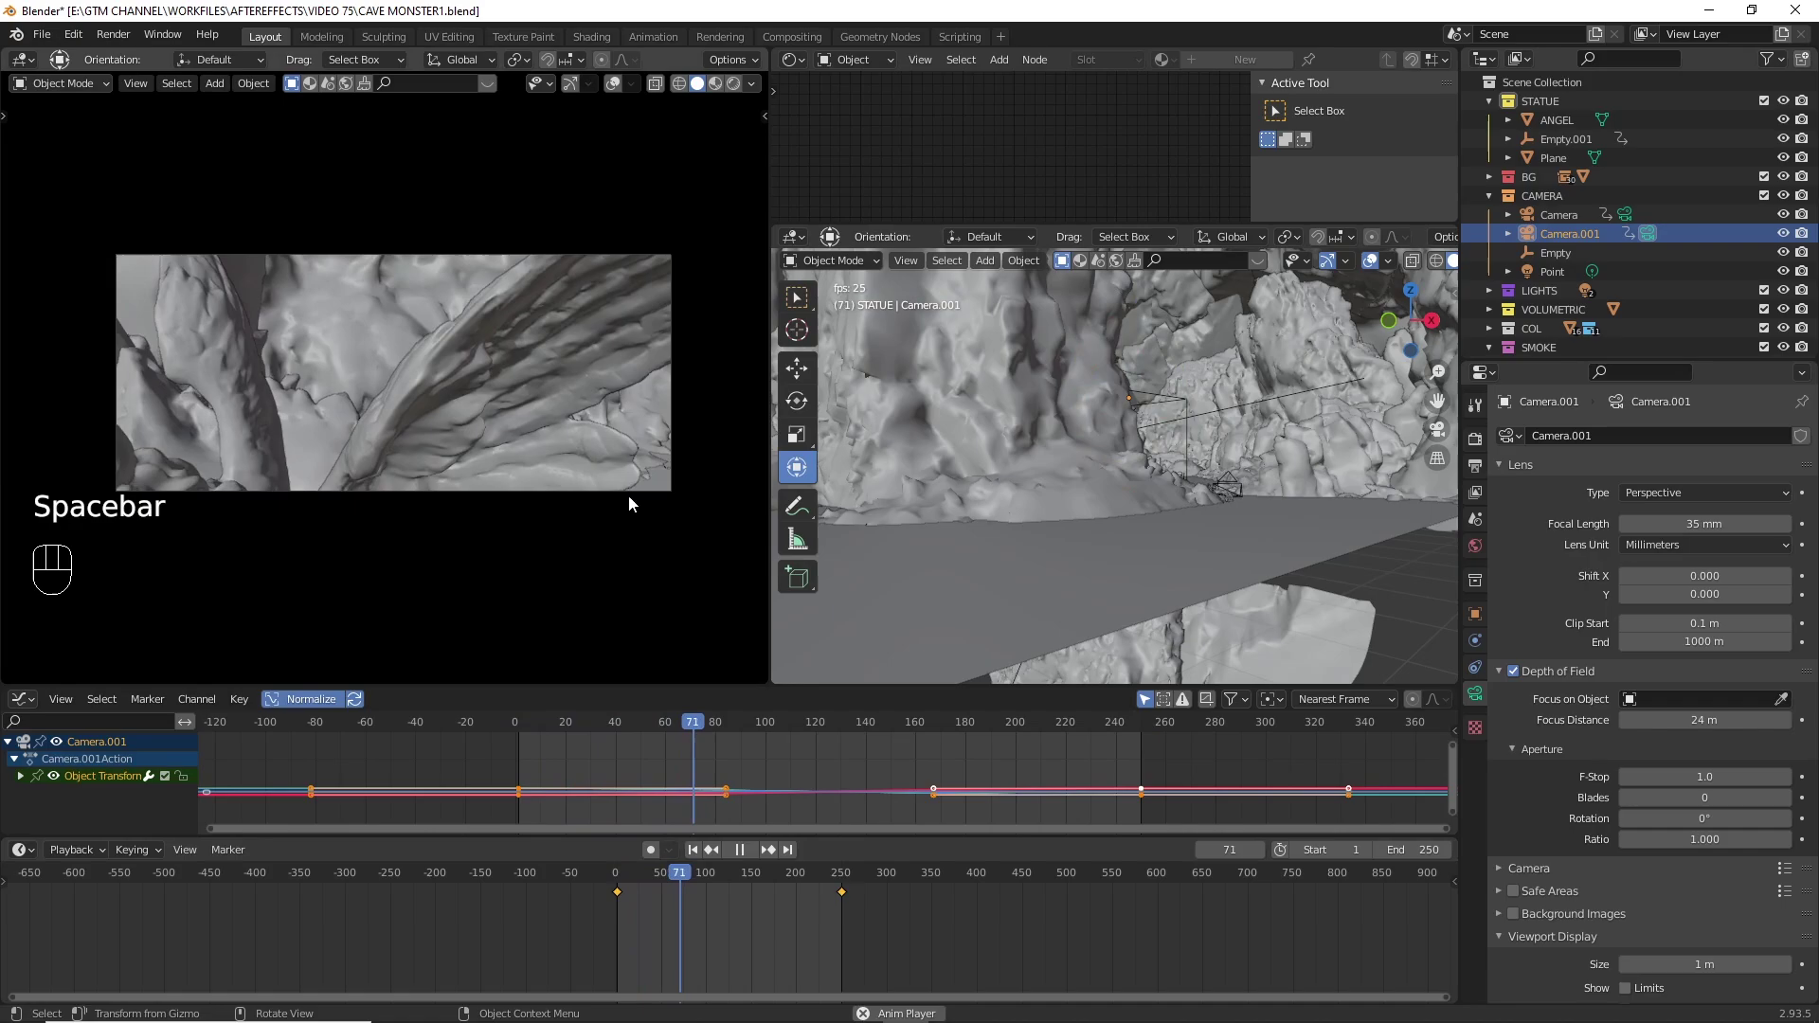
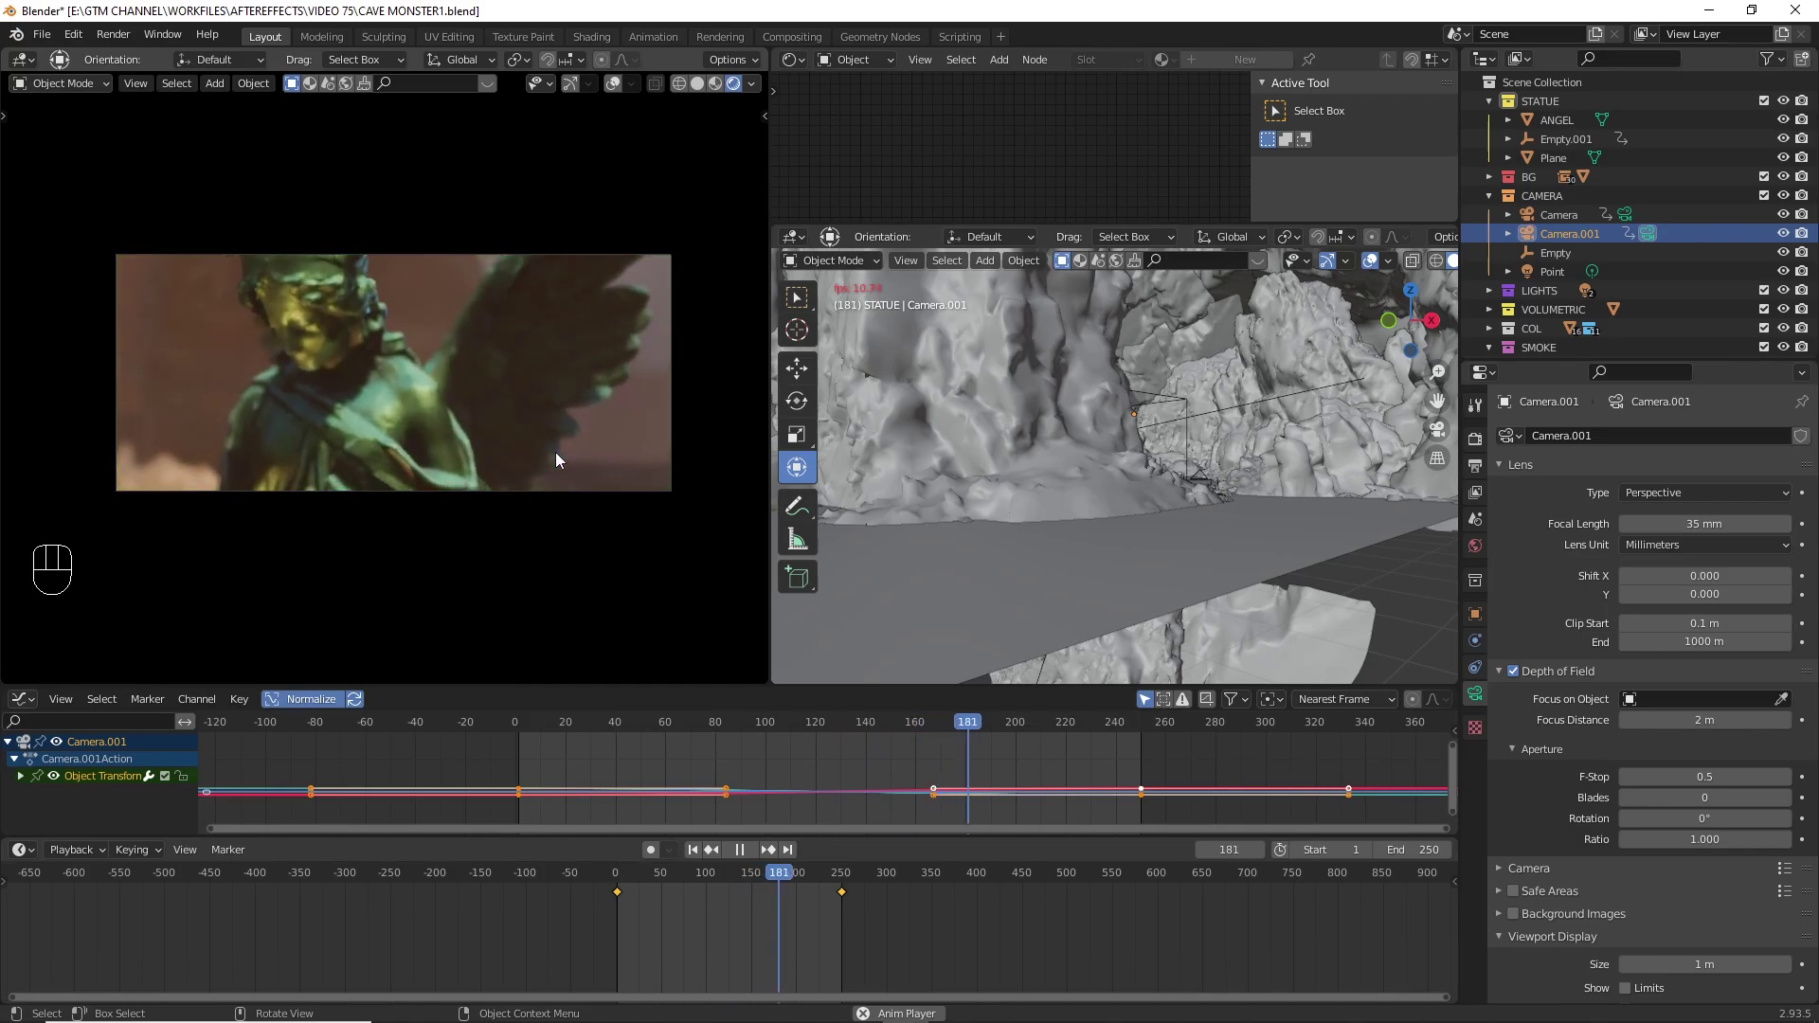
- Clear the old keys, snap the new camera to the view at frame 1 and keyframe it
key(space)
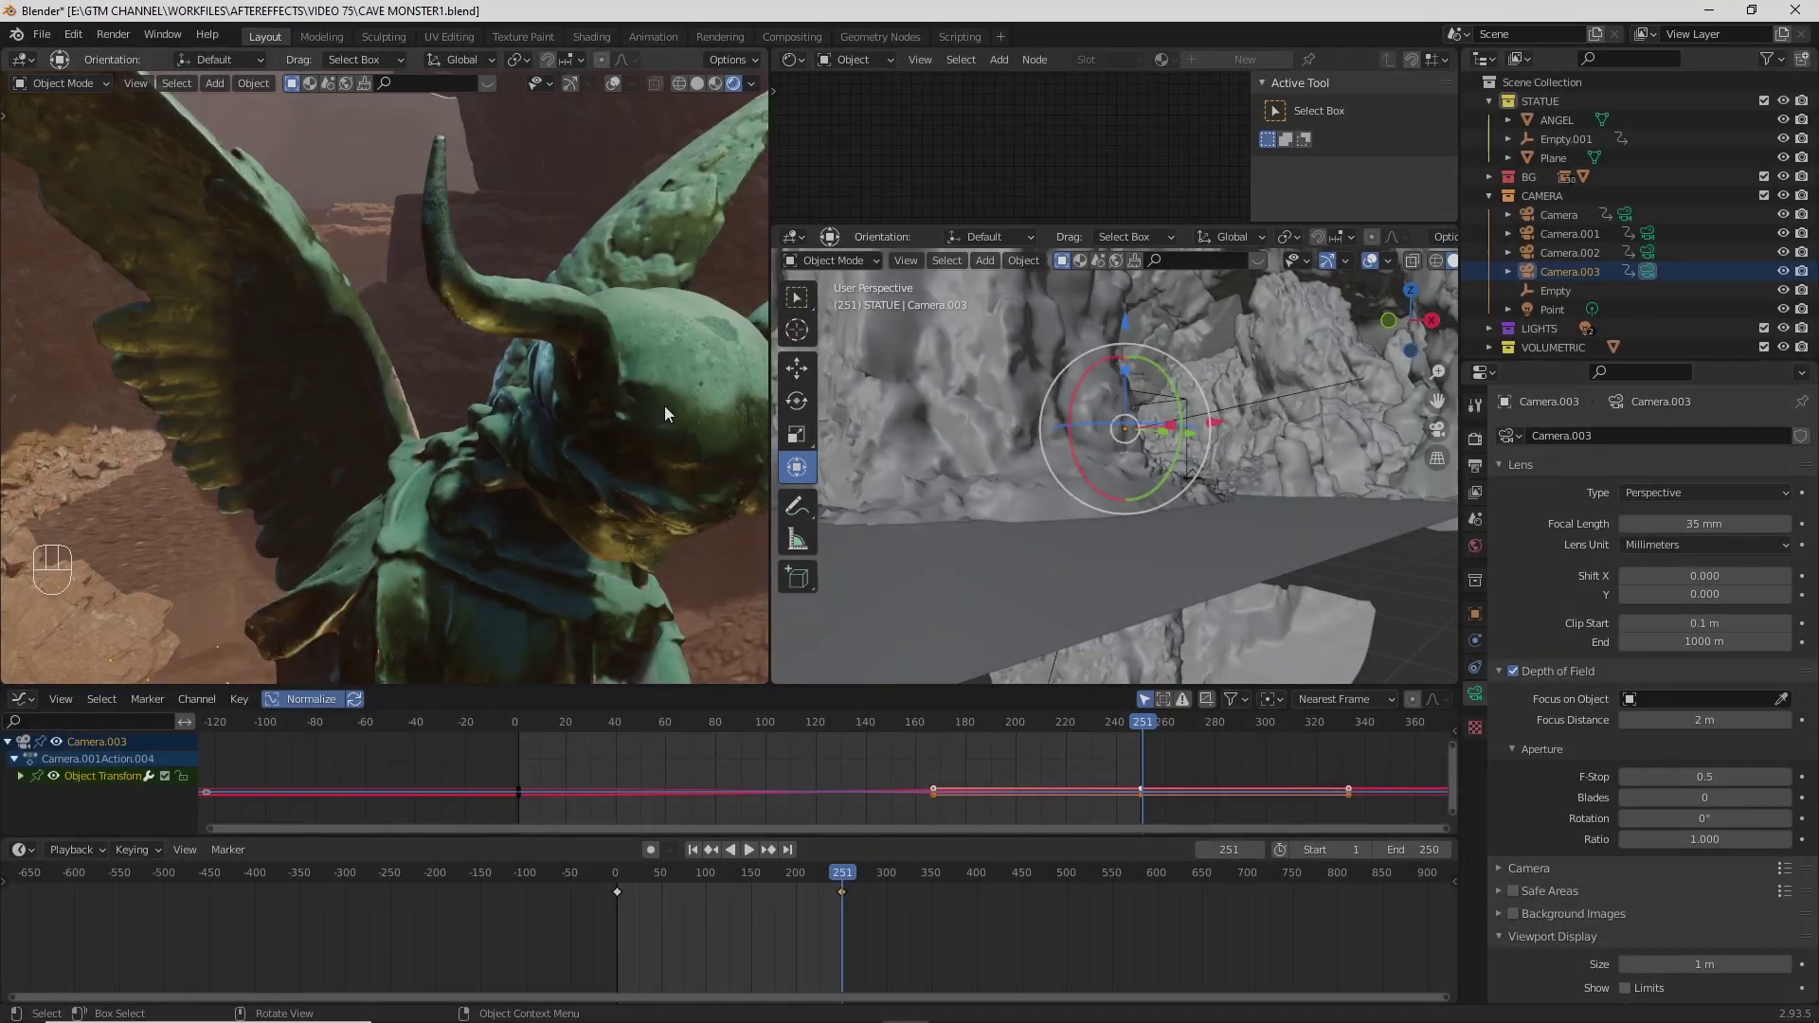
key(shift+Left)
key(a)
key(Delete)
key(ctrl+alt+KP_0)
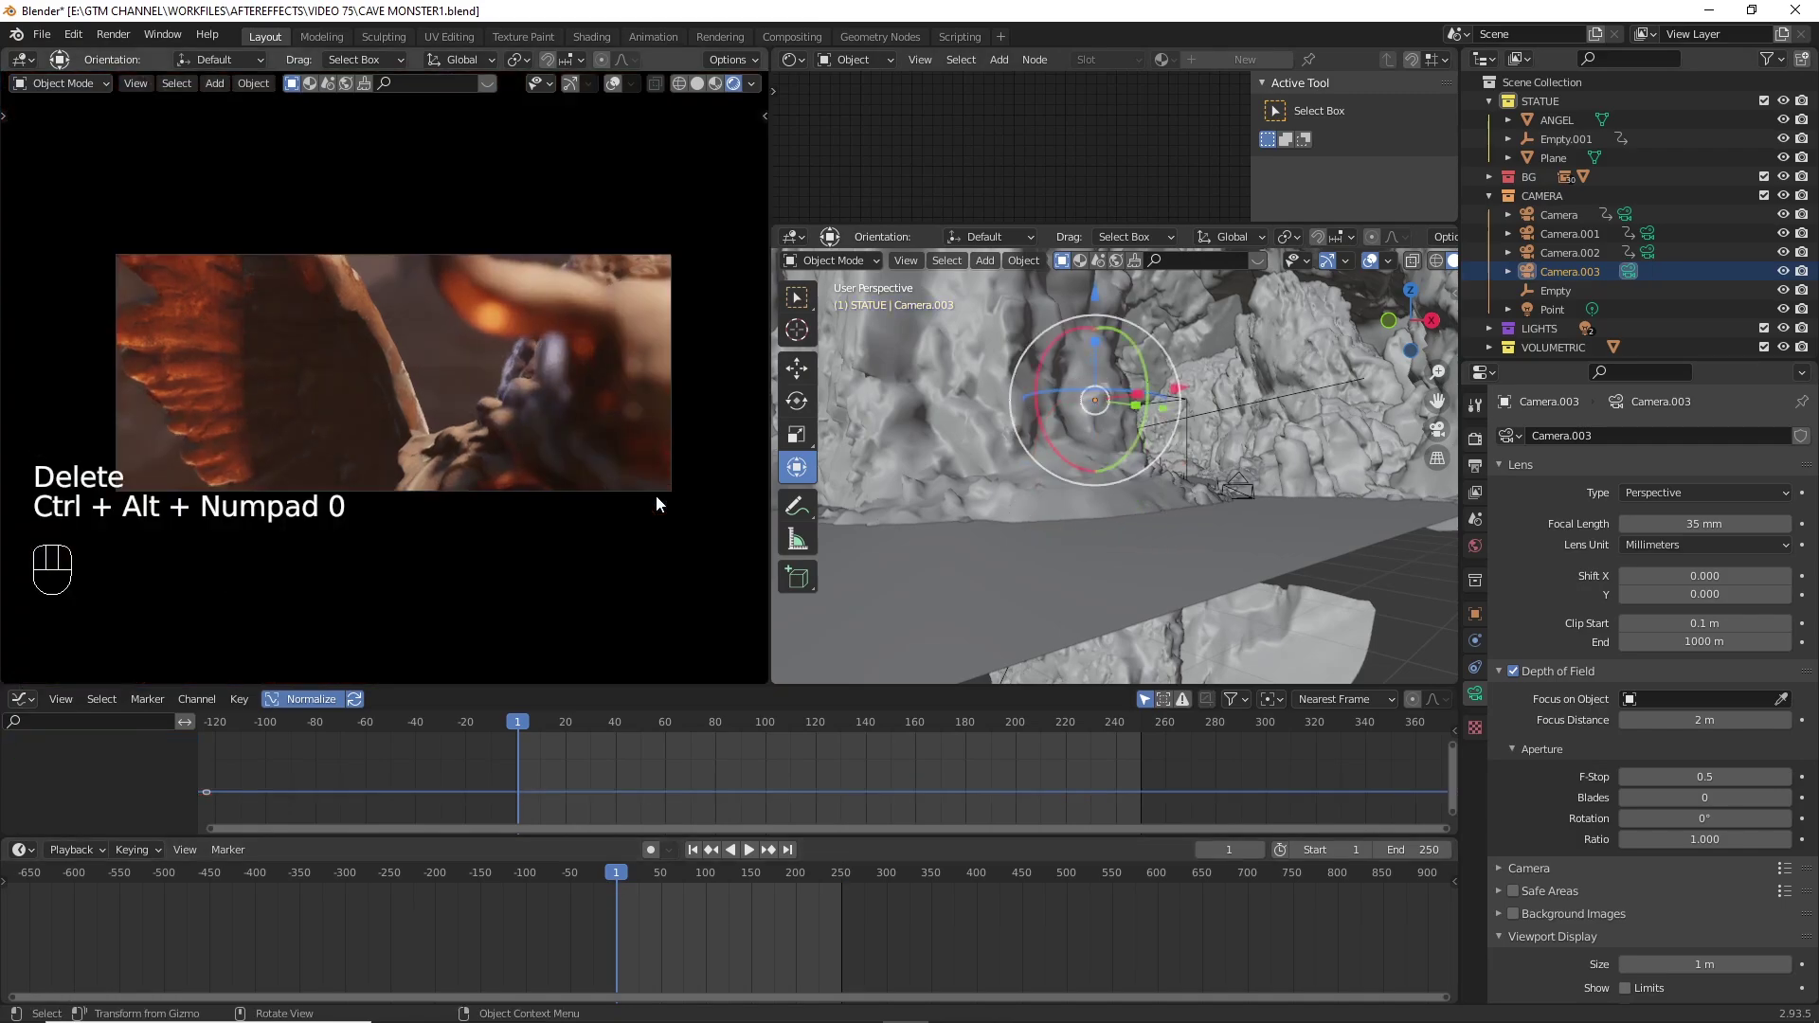
key(i)
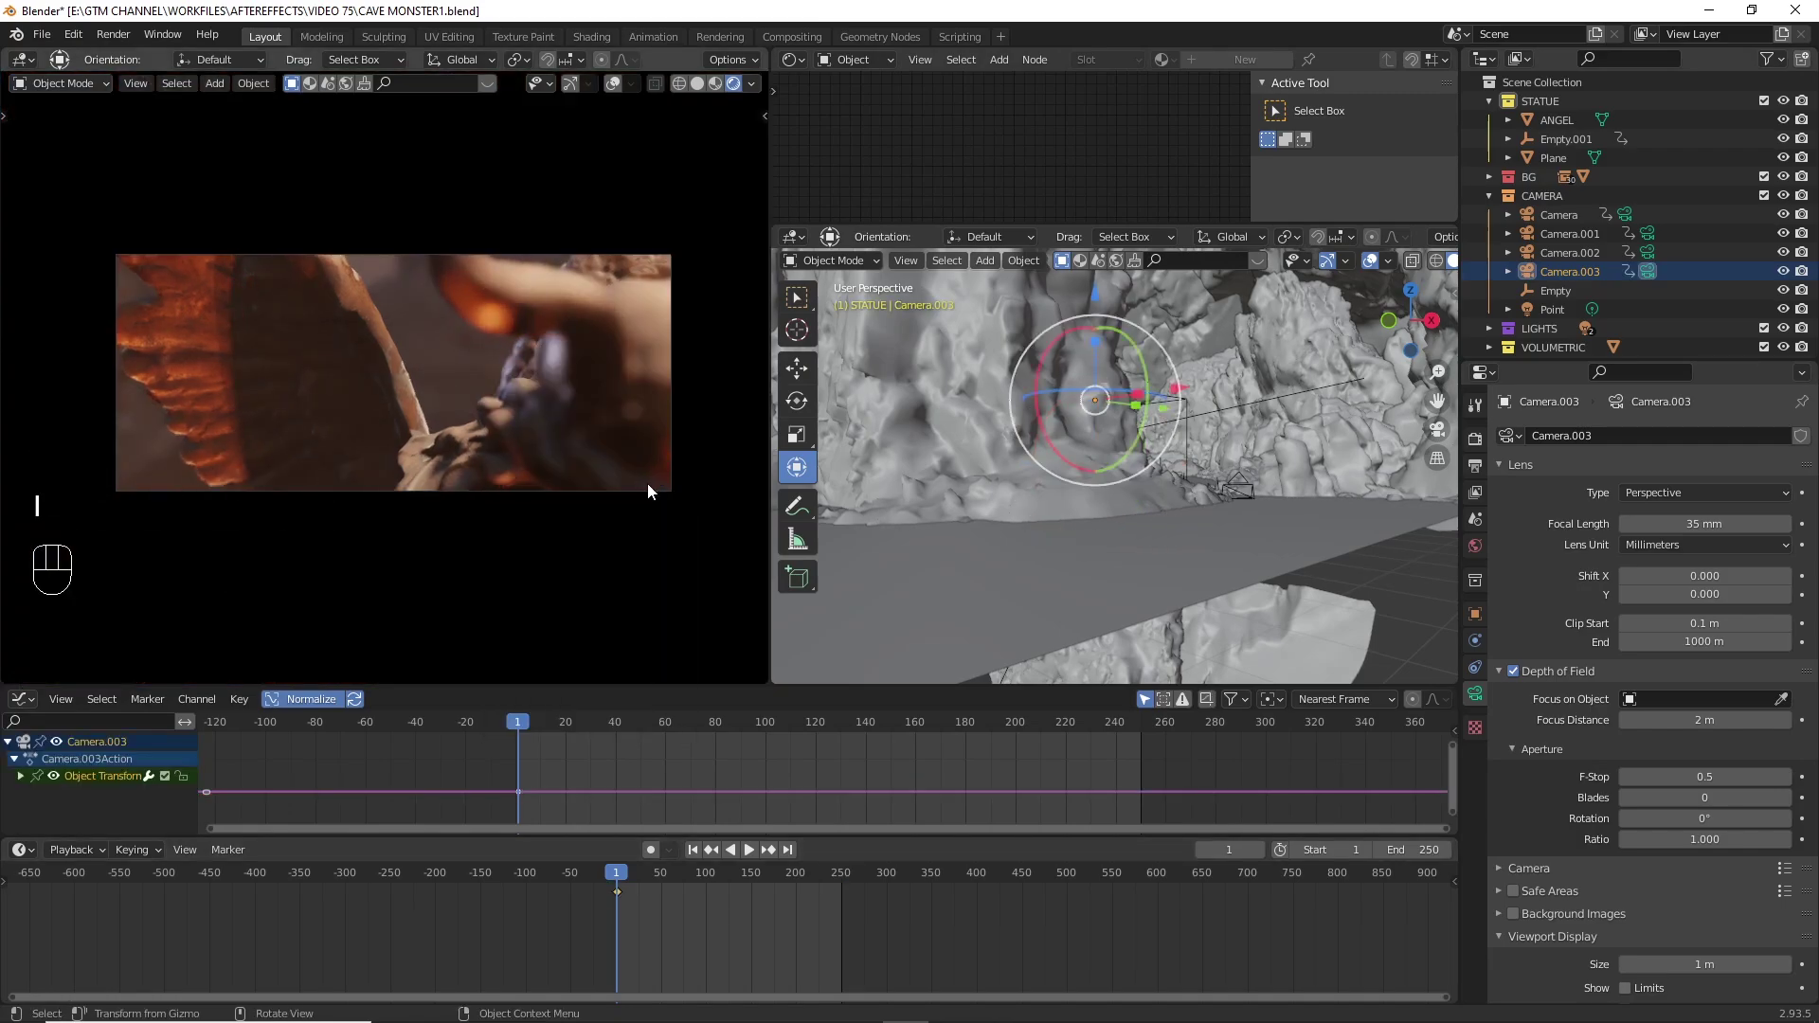
- Reframe the view close along the statue's body and keyframe the camera there
click(634, 486)
click(624, 434)
drag(634, 392, 601, 374)
drag(599, 377, 593, 422)
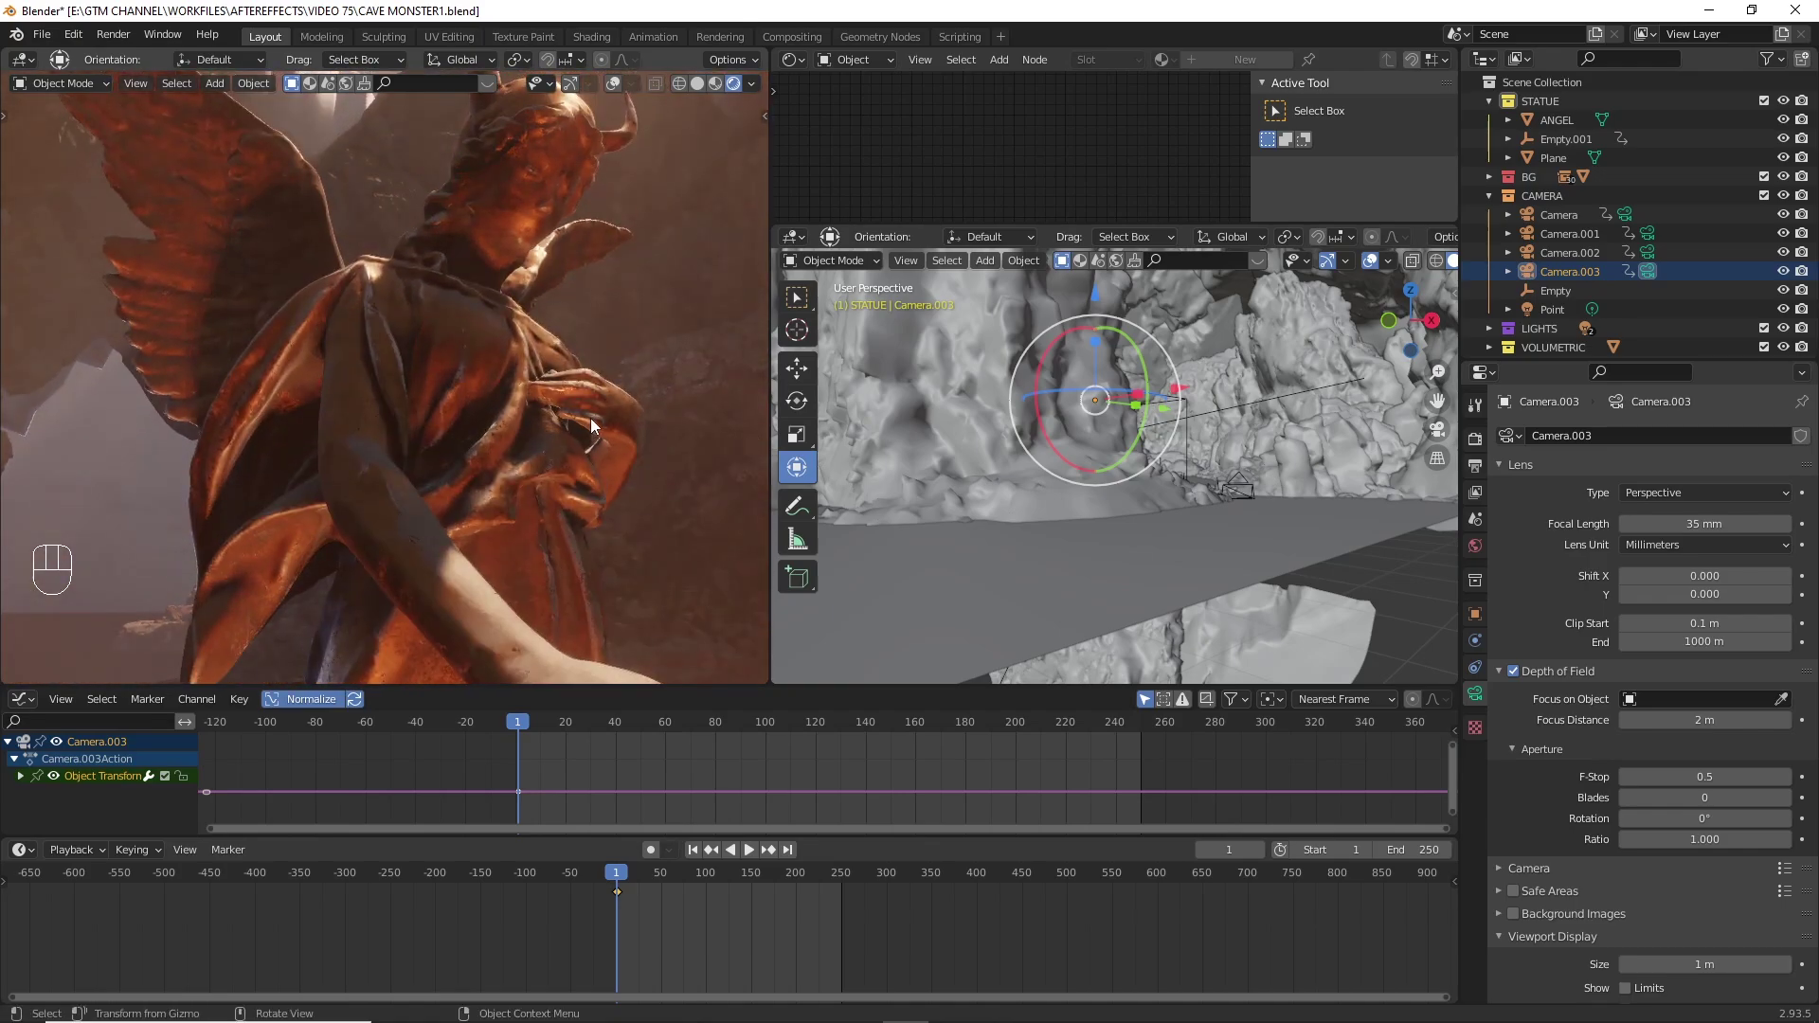
key(ctrl+i)
click(563, 394)
key(ctrl+alt+KP_0)
key(i)
- Play Camera.003's glide, scrub to frame 250 and confirm its position near the statue
click(694, 859)
key(space)
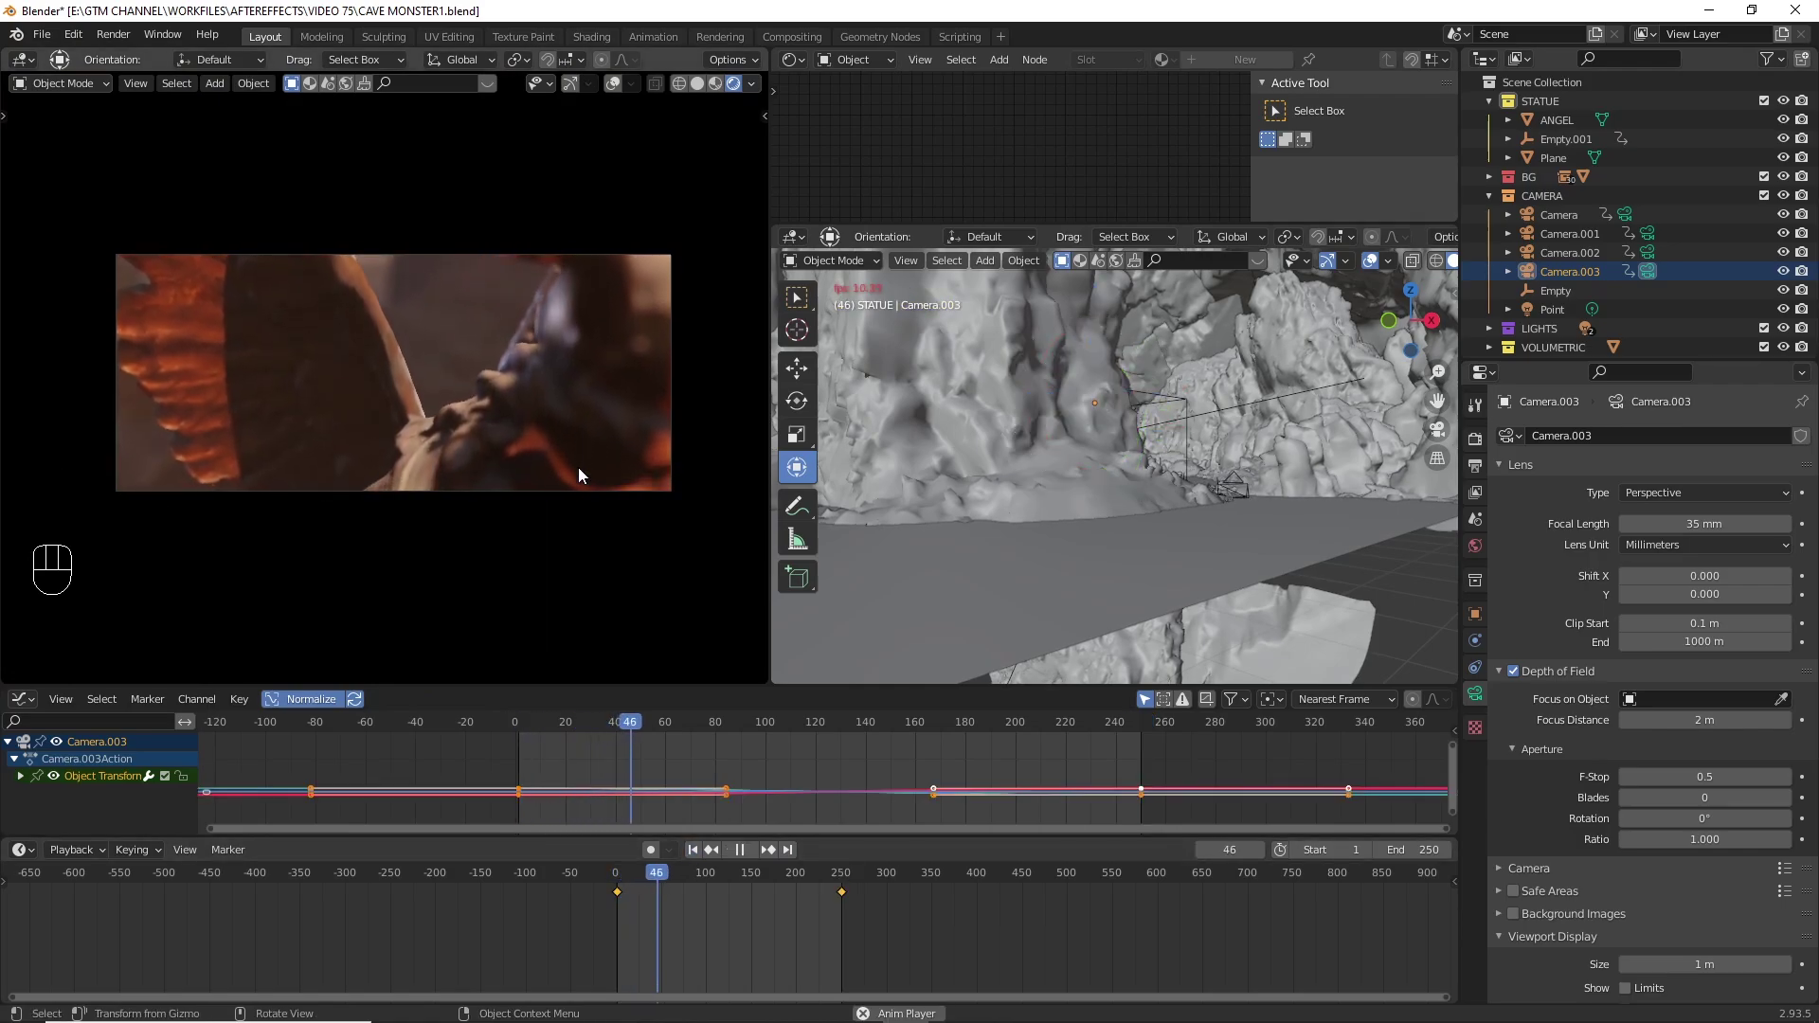
key(space)
drag(687, 875, 794, 869)
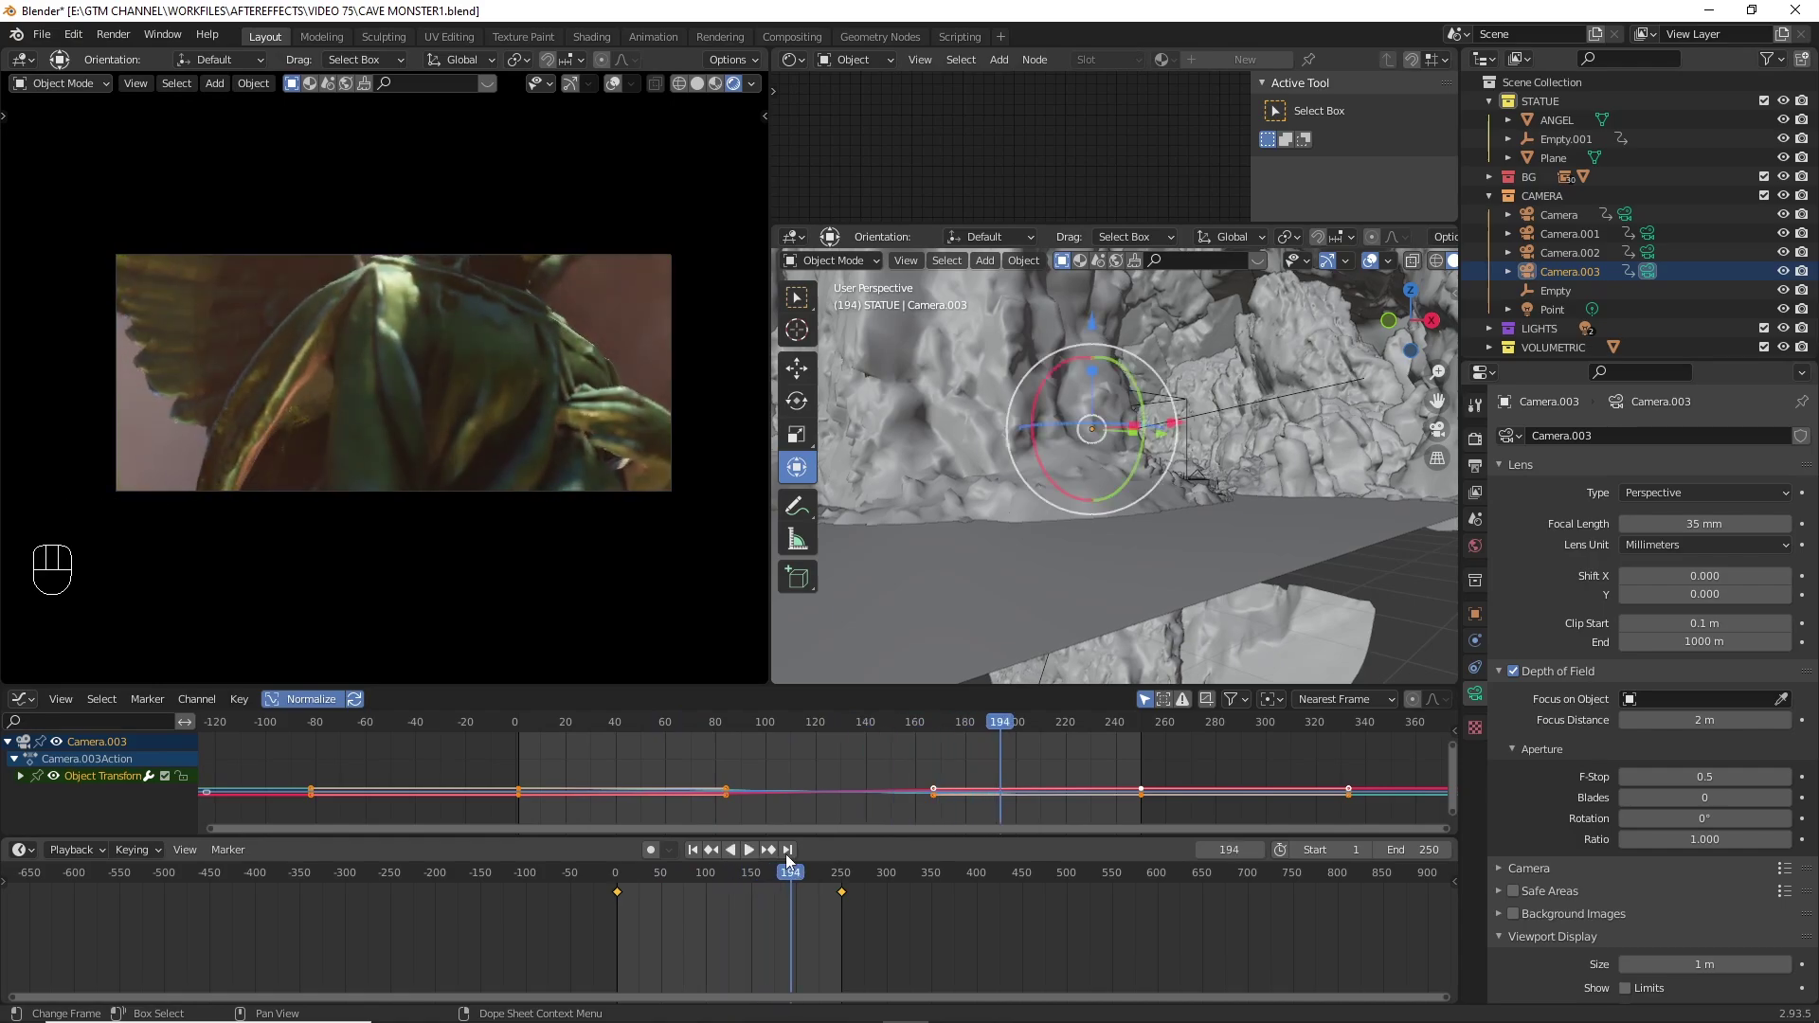
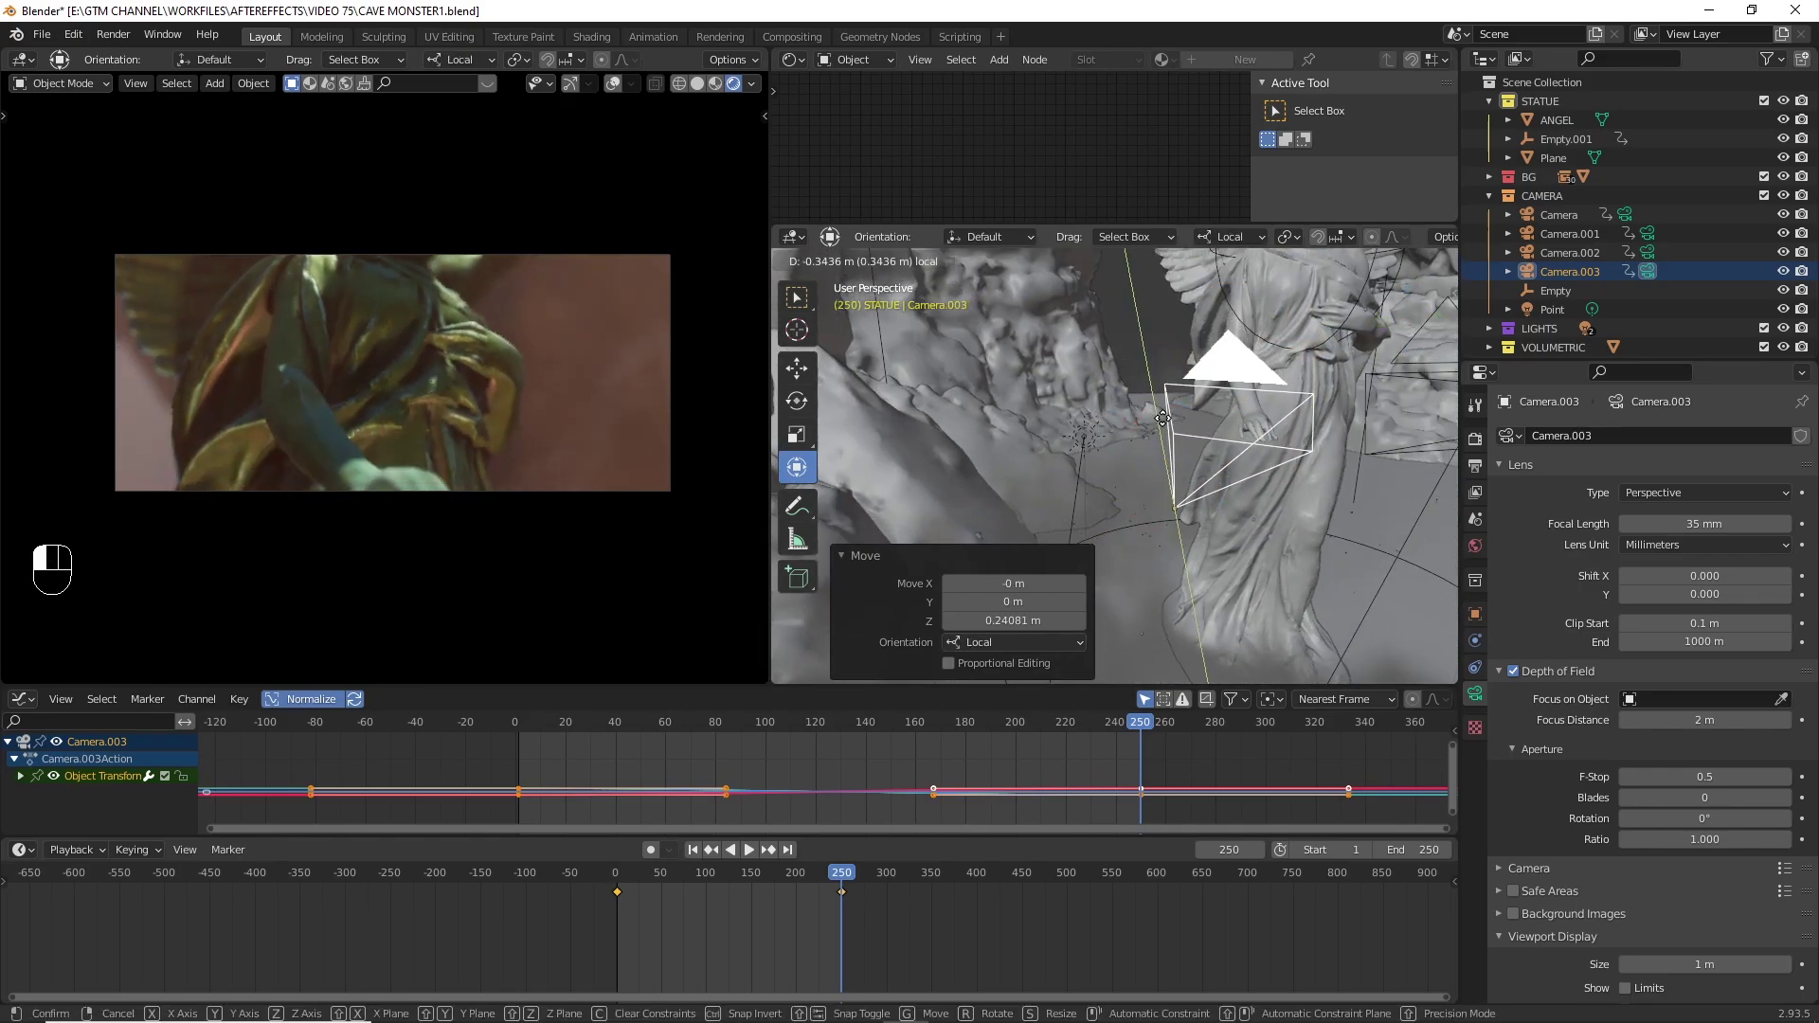
click(1151, 489)
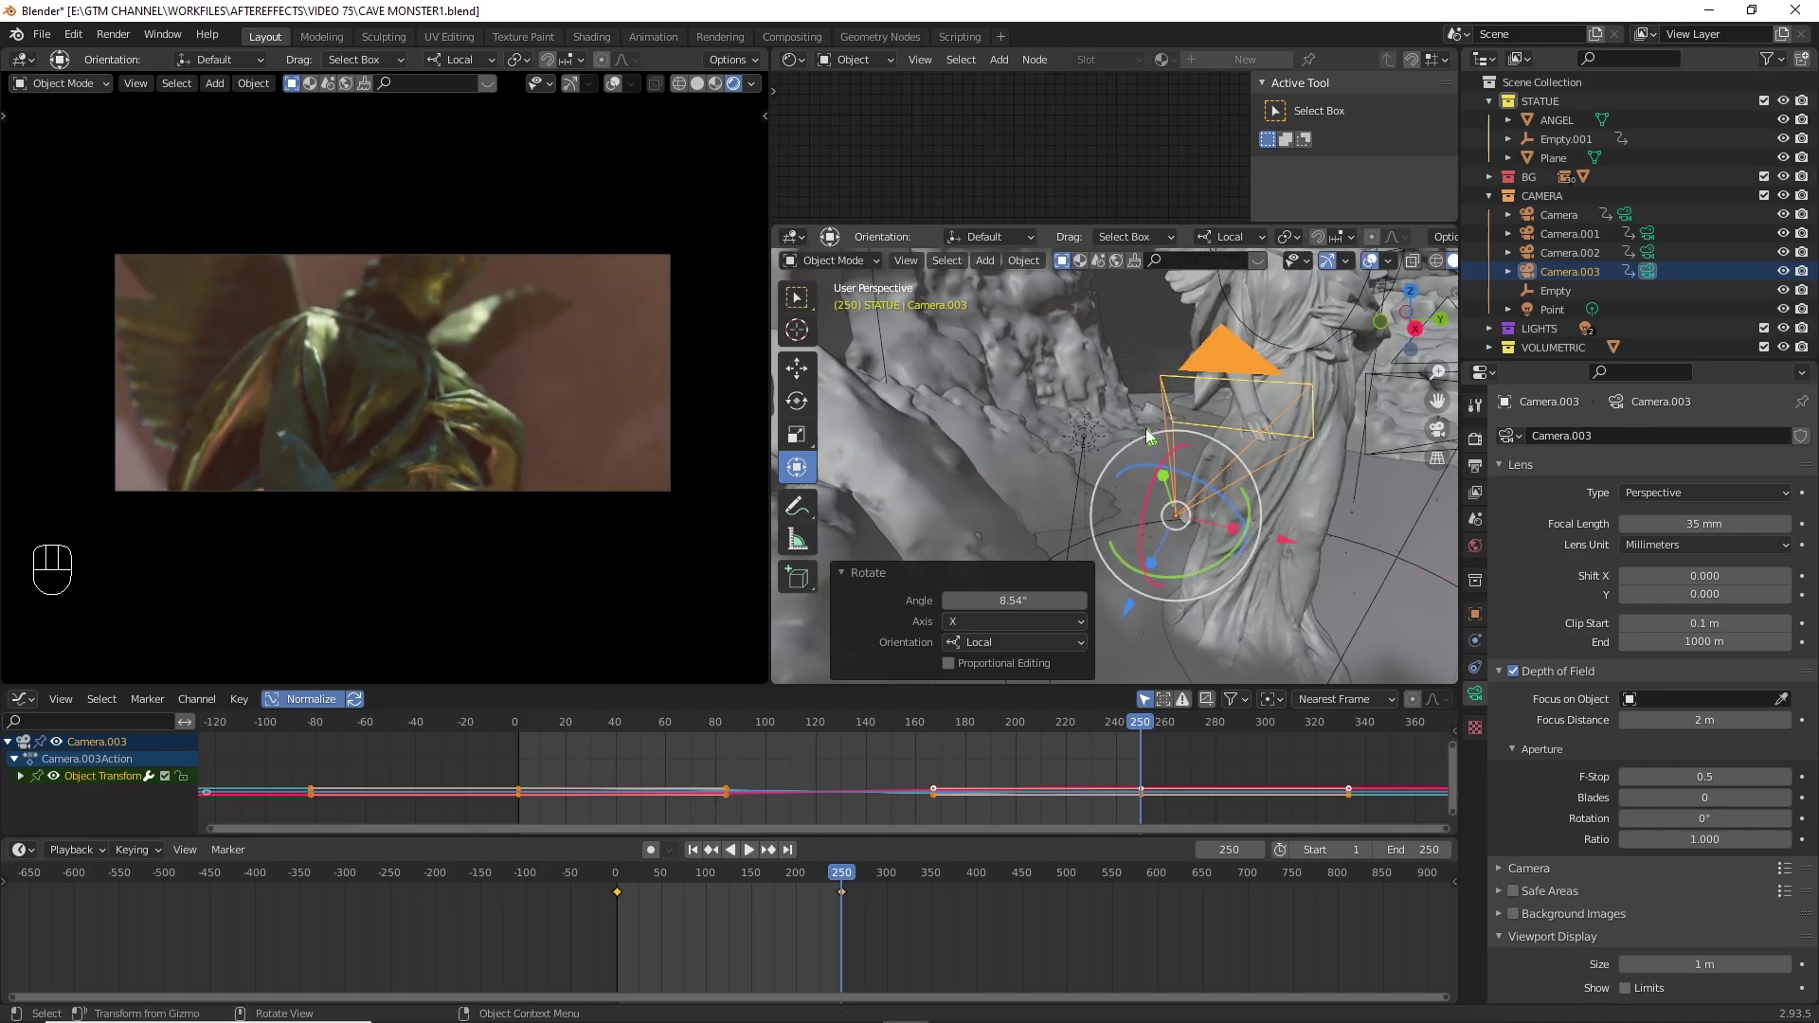